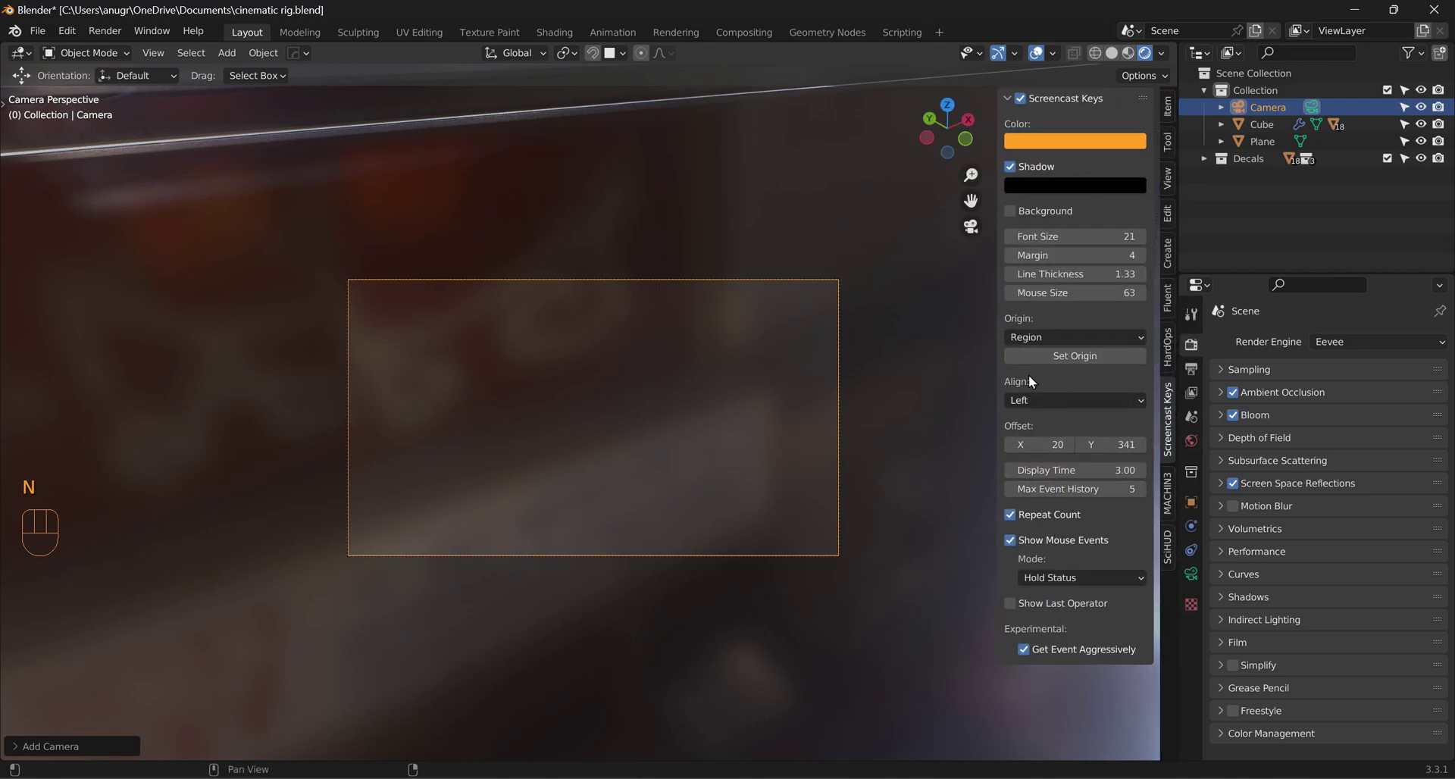
Step: Show the sidebar View settings and frame the engraved metal panel through the locked camera
{"action": "left_click", "coordinate": [1177, 187]}
{"action": "left_click", "coordinate": [1104, 319]}
{"action": "scroll", "scroll_direction": "down", "scroll_amount": 3}
{"action": "scroll", "scroll_direction": "down", "scroll_amount": 3}
{"action": "scroll", "scroll_direction": "up", "scroll_amount": 3}
{"action": "middle_click", "coordinate": [674, 404]}
{"action": "middle_click", "coordinate": [659, 401]}
{"action": "middle_click", "coordinate": [642, 429]}
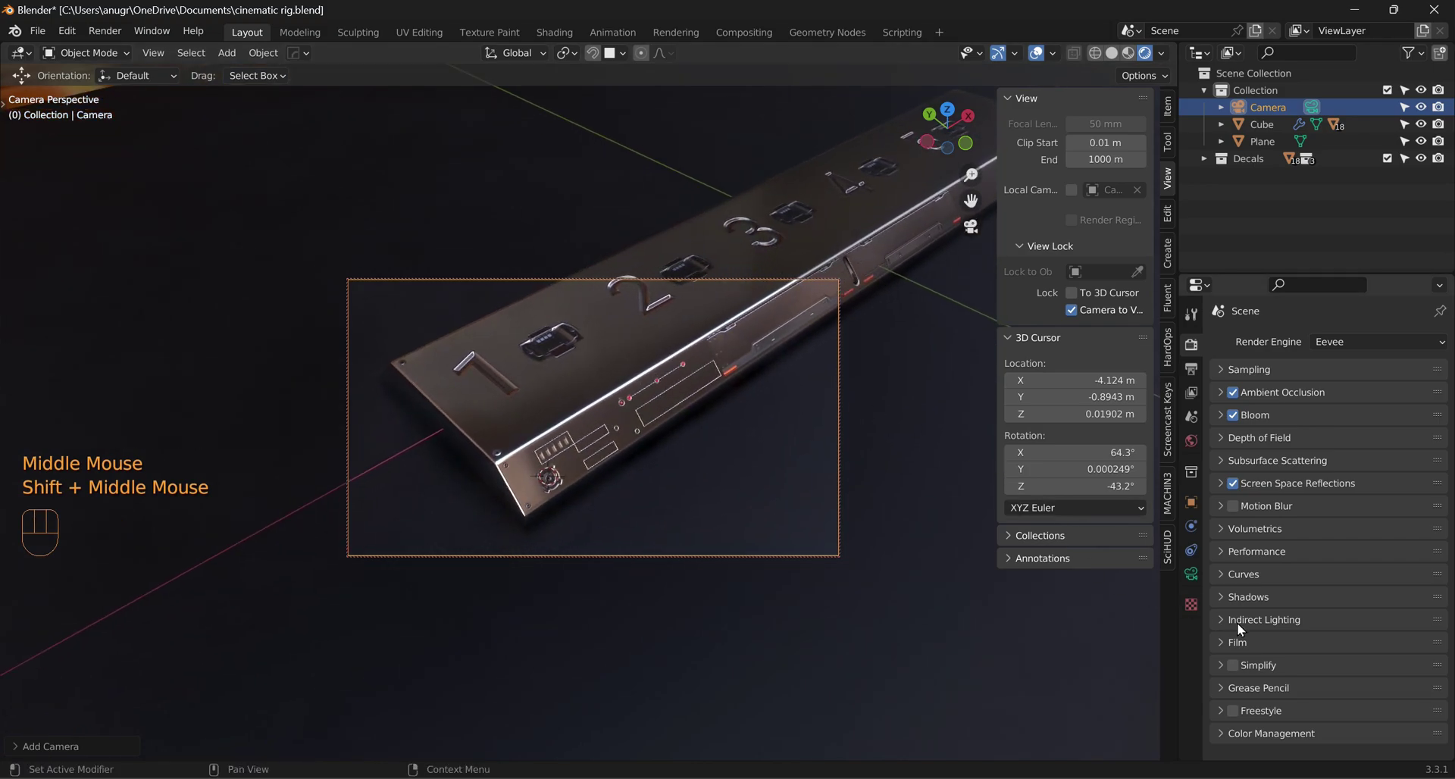
Step: Enable Depth of Field in the camera's Object Data properties
{"action": "left_click", "coordinate": [1203, 578]}
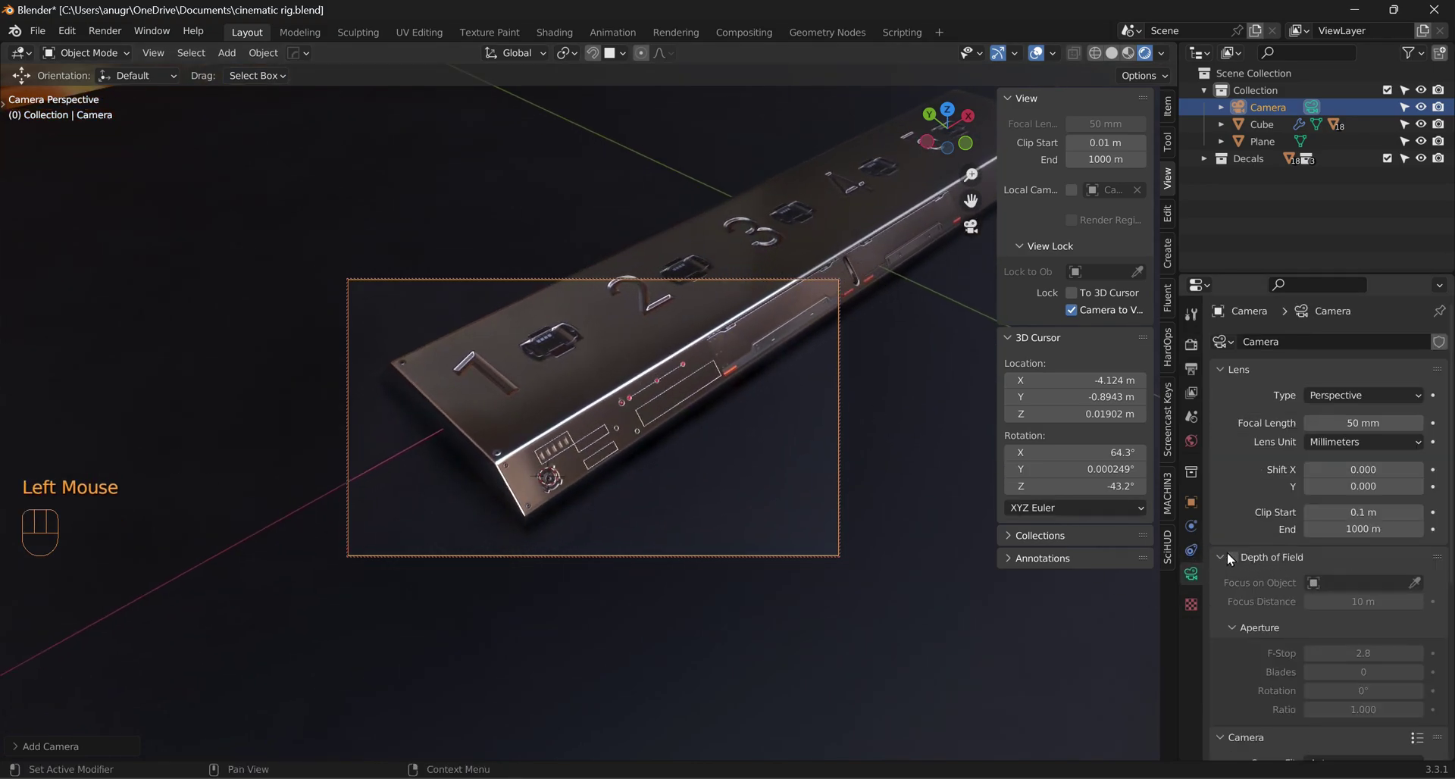
{"action": "left_click", "coordinate": [1232, 558]}
{"action": "left_click", "coordinate": [1223, 561]}
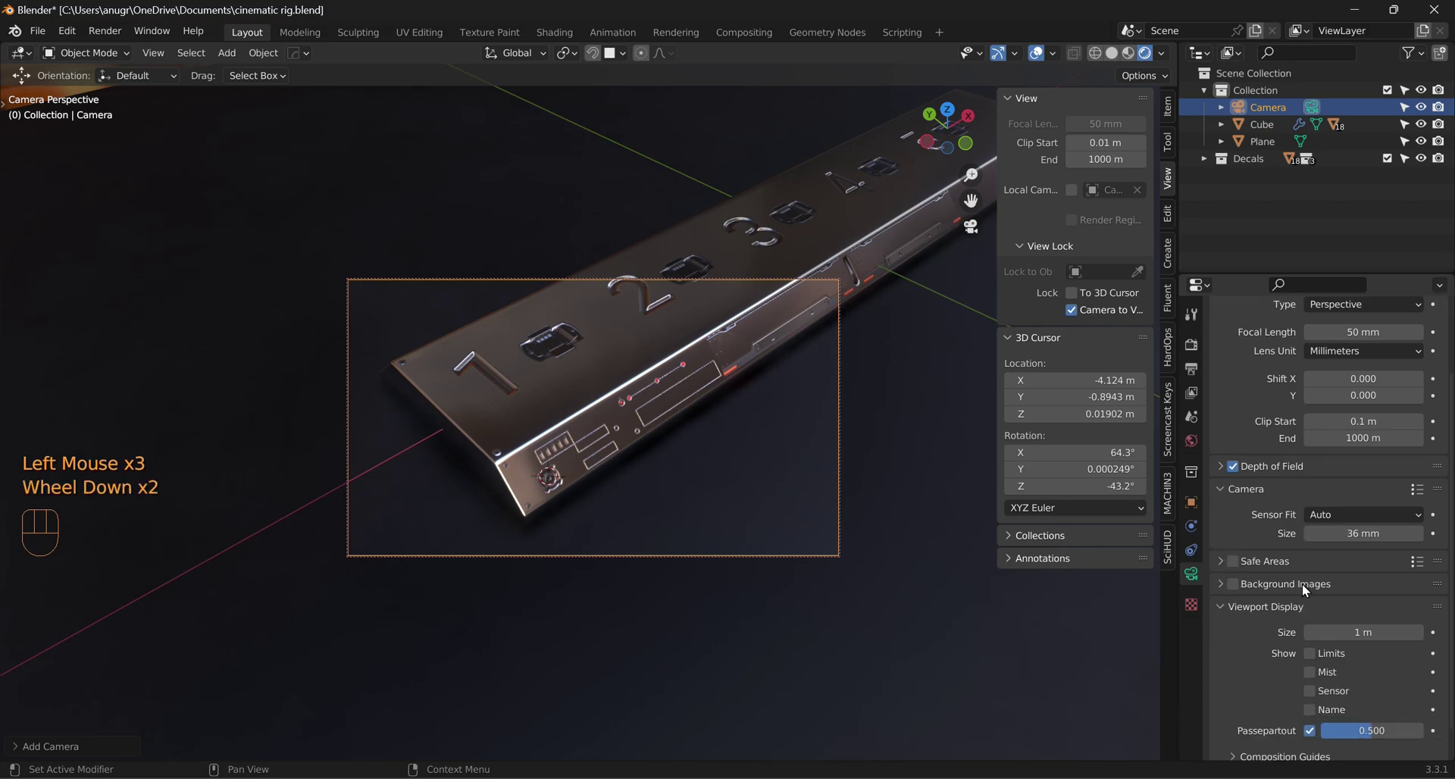
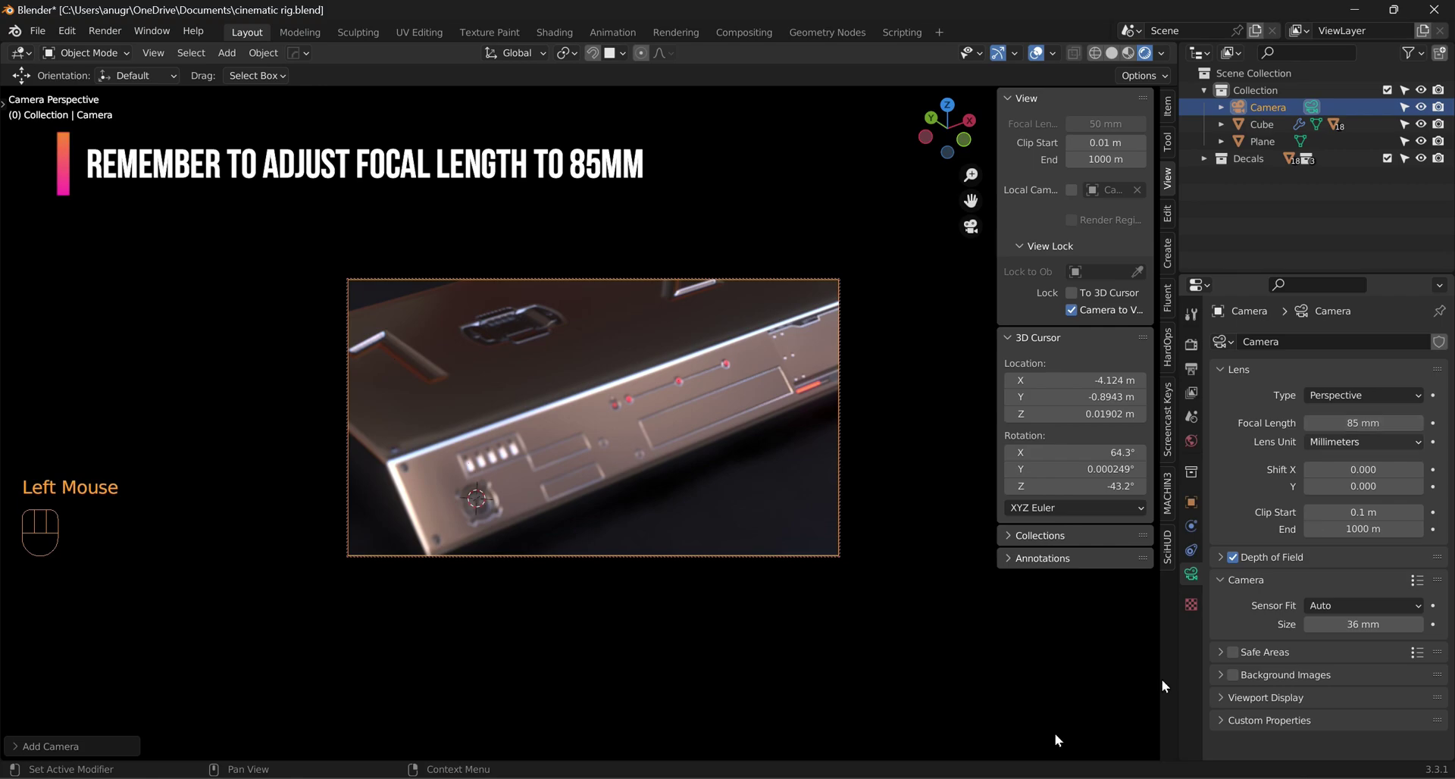
Step: Reframe the shot closer along the panel's numbered edge and hide the sidebar
{"action": "scroll", "scroll_direction": "down", "scroll_amount": 3}
{"action": "middle_click", "coordinate": [651, 428]}
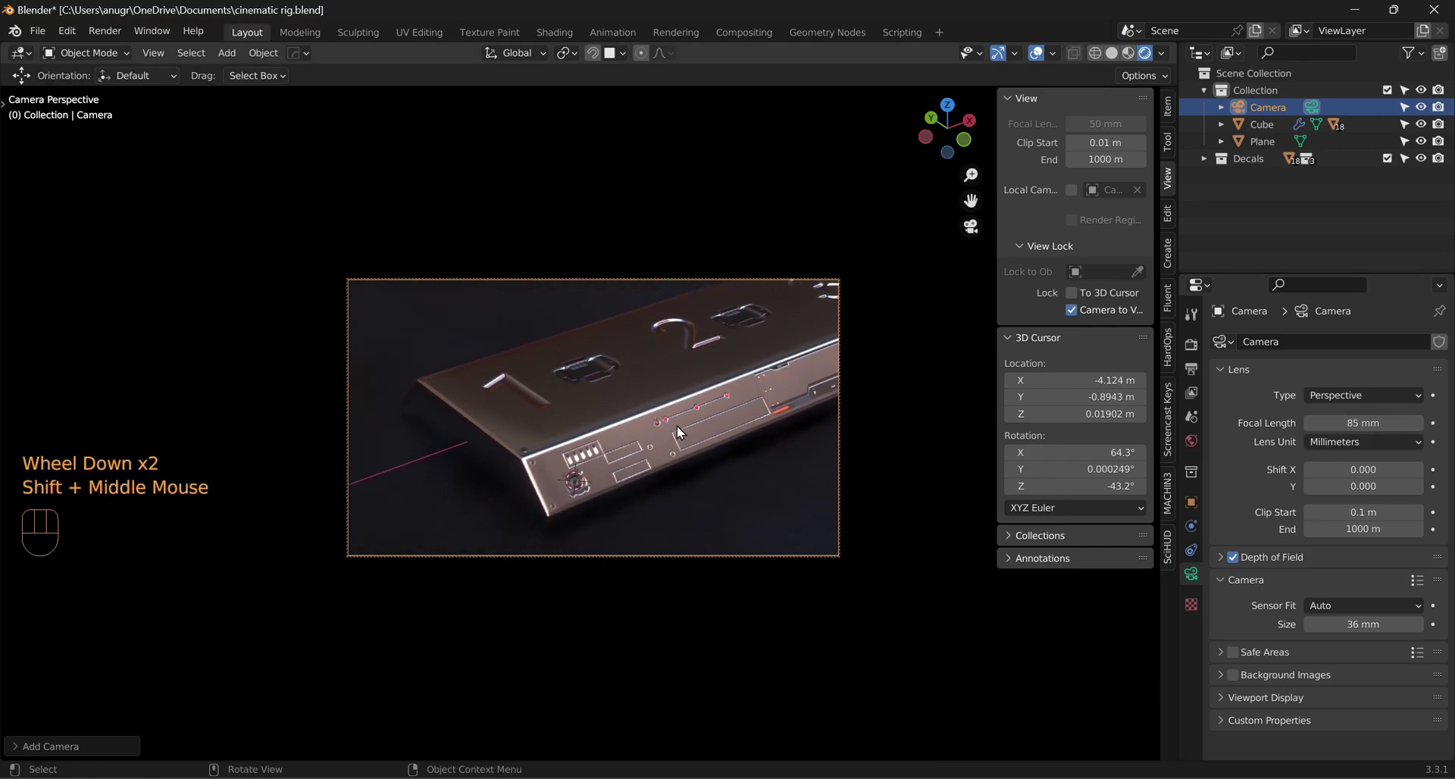
{"action": "scroll", "scroll_direction": "down", "scroll_amount": 3}
{"action": "middle_click", "coordinate": [634, 436]}
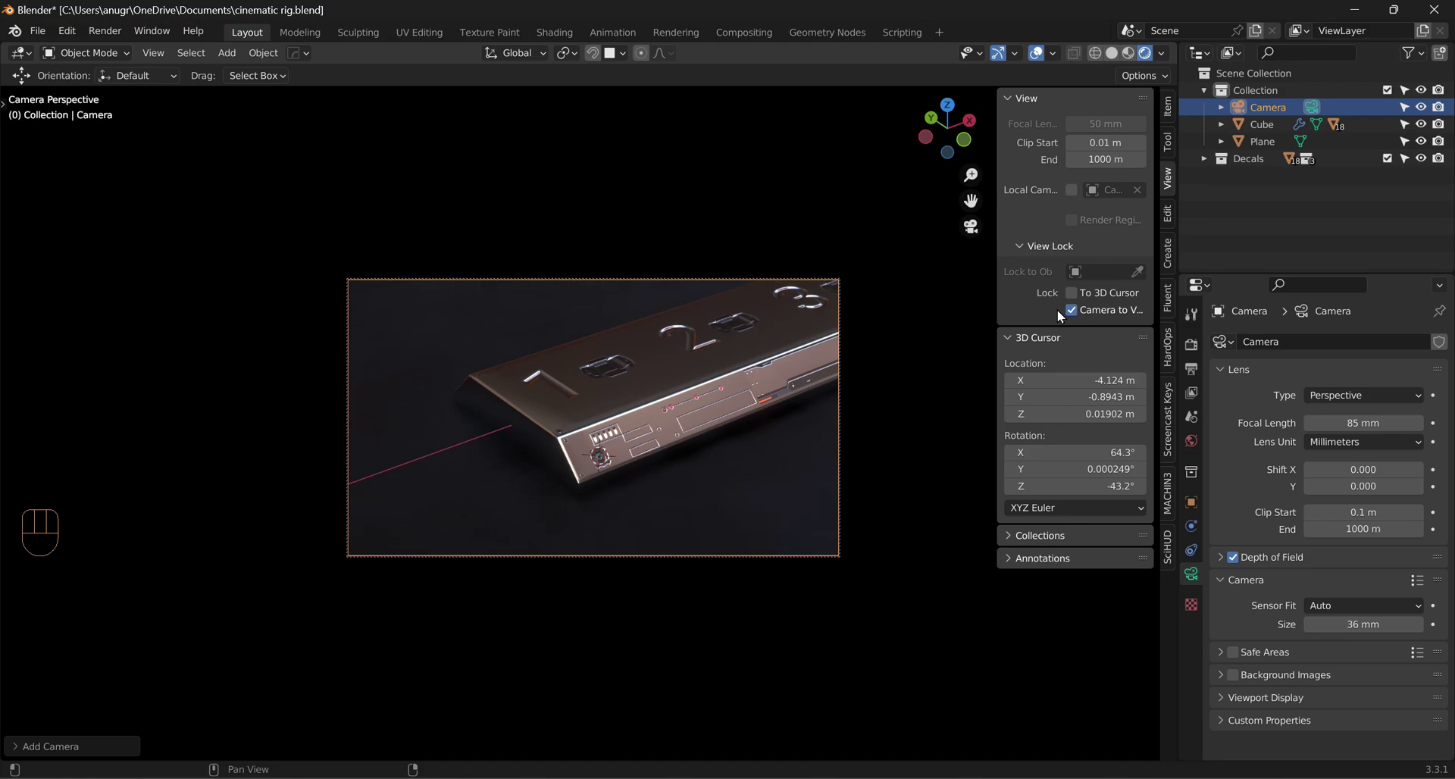
{"action": "left_click", "coordinate": [1076, 316]}
{"action": "key", "text": "n"}
{"action": "scroll", "scroll_direction": "up", "scroll_amount": 3}
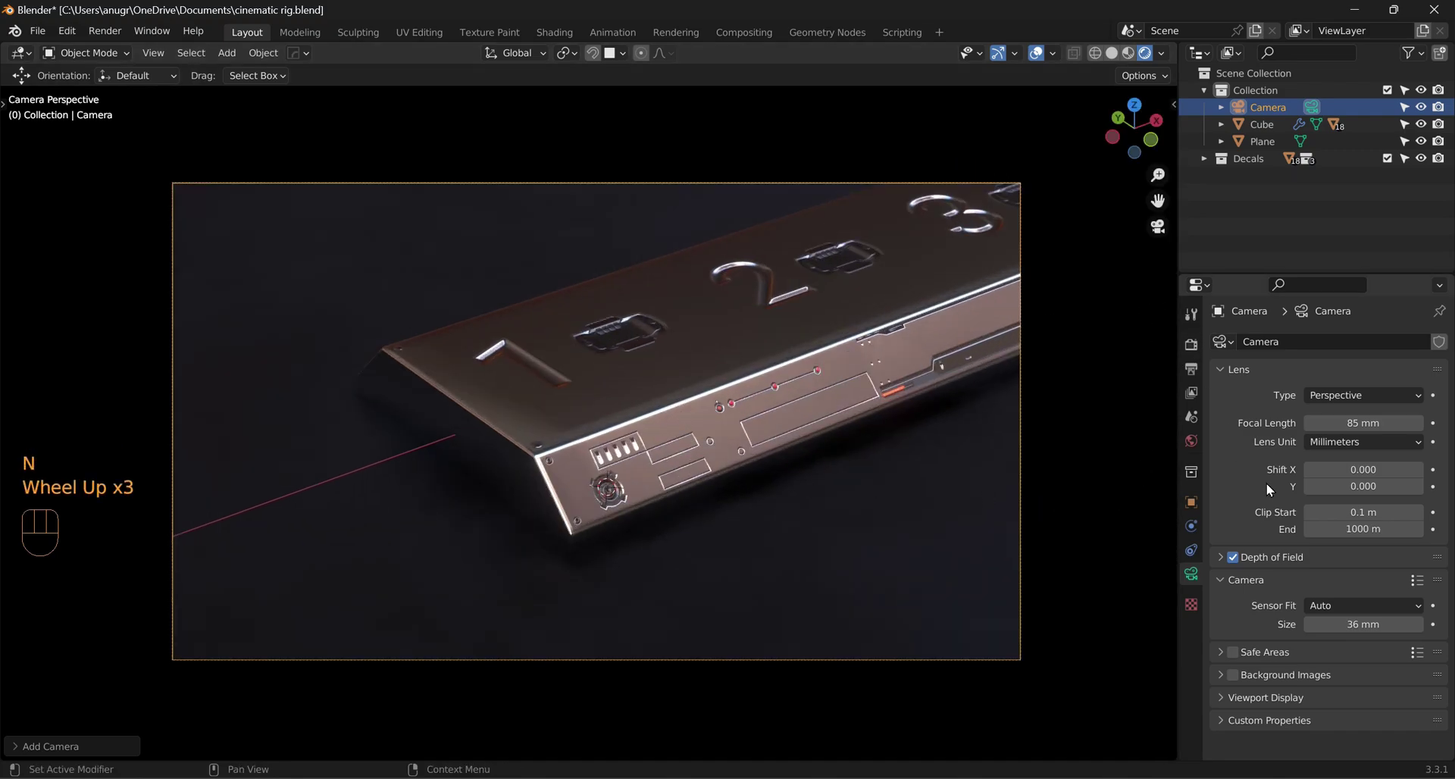
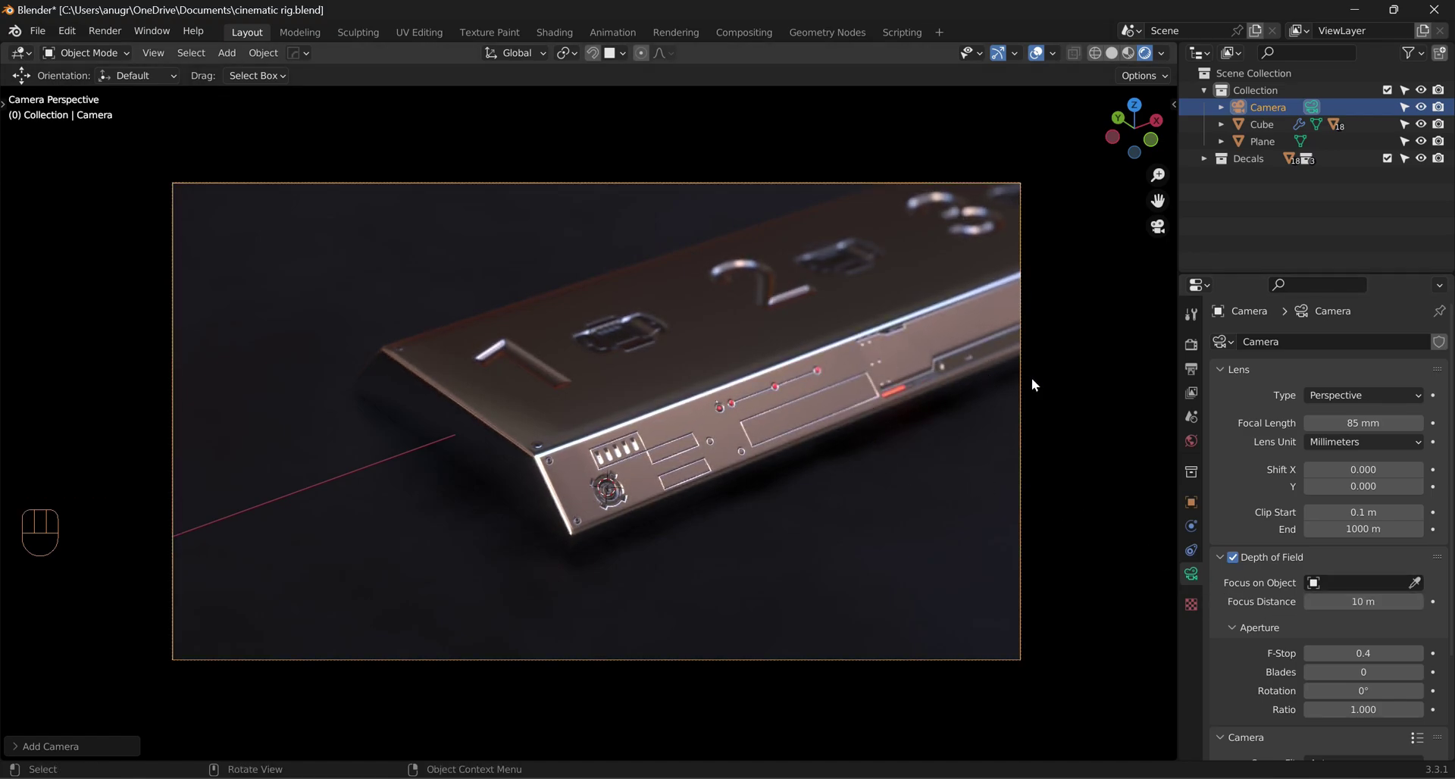
Step: Look around the scene outside the camera, then return to the camera view with Numpad 0
{"action": "key", "text": "n"}
{"action": "left_click", "coordinate": [1102, 319]}
{"action": "scroll", "scroll_direction": "up", "scroll_amount": 3}
{"action": "scroll", "scroll_direction": "down", "scroll_amount": 3}
{"action": "left_click", "coordinate": [1082, 318]}
{"action": "key", "text": "n"}
{"action": "middle_click", "coordinate": [649, 474]}
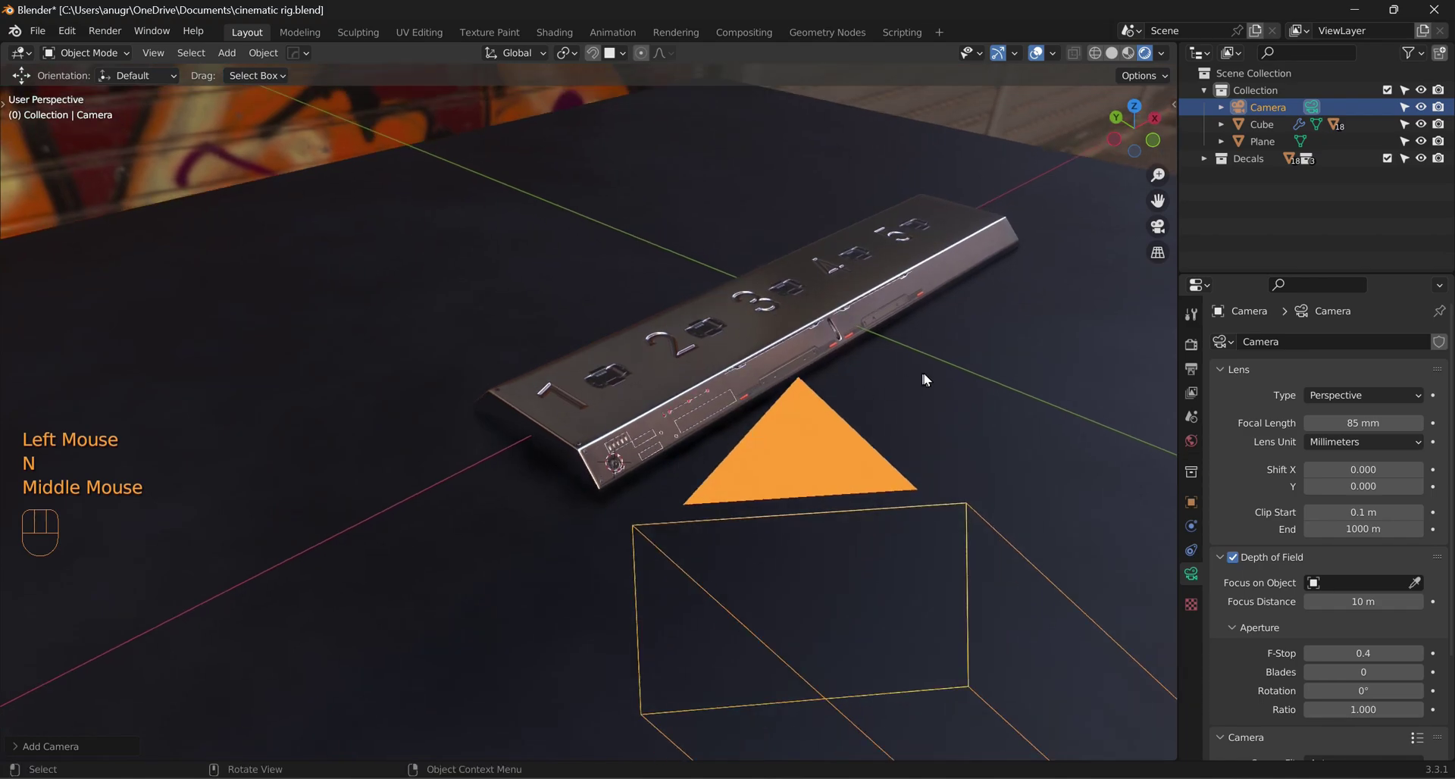
{"action": "key", "text": "KP_0"}
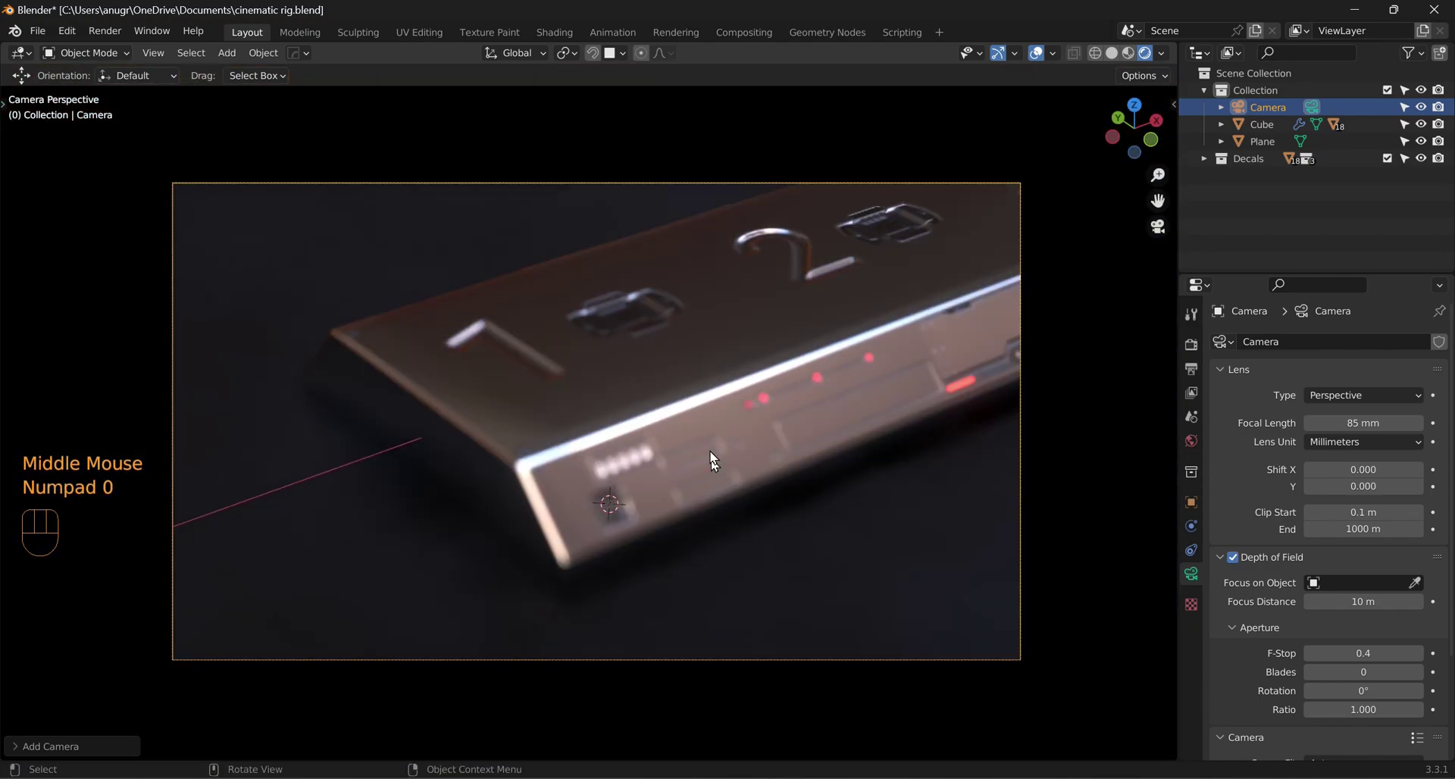
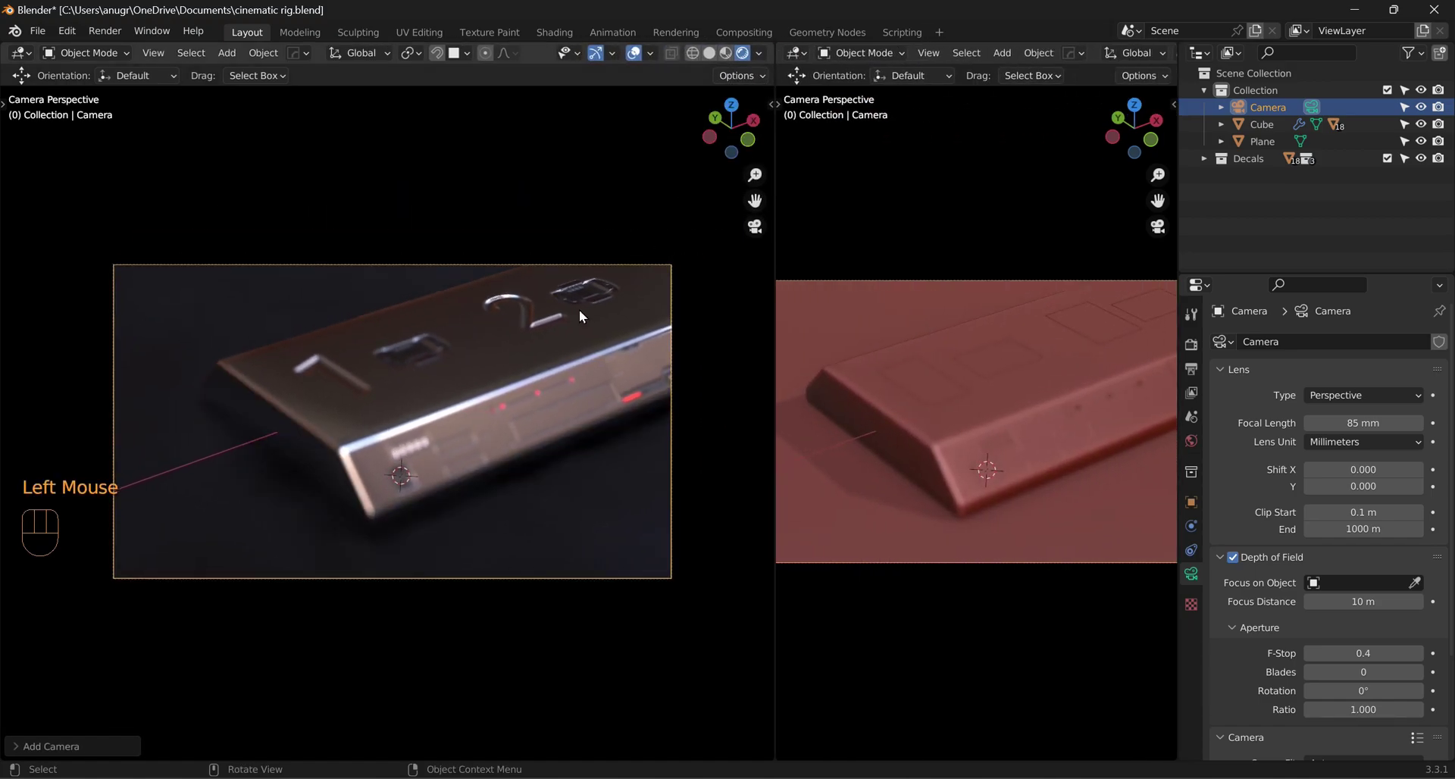
Step: Set up a second viewport beside the camera preview and orbit it toward the product's front
{"action": "left_click", "coordinate": [640, 58]}
{"action": "left_click_drag", "start_coordinate": [599, 62], "coordinate": [636, 251]}
{"action": "left_click_drag", "start_coordinate": [567, 369], "coordinate": [574, 247]}
{"action": "scroll", "scroll_direction": "up", "scroll_amount": 3}
{"action": "middle_click", "coordinate": [565, 277]}
{"action": "key", "text": "n"}
{"action": "left_click", "coordinate": [972, 297]}
{"action": "left_click_drag", "start_coordinate": [918, 435], "coordinate": [962, 420]}
{"action": "scroll", "scroll_direction": "up", "scroll_amount": 3}
{"action": "left_click_drag", "start_coordinate": [1003, 418], "coordinate": [989, 428]}
{"action": "scroll", "scroll_direction": "down", "scroll_amount": 3}
Step: Add a Plain Axes empty, move it to the product's front corner, and reselect the camera
{"action": "key", "text": "shift+s"}
{"action": "key", "text": "shift+a"}
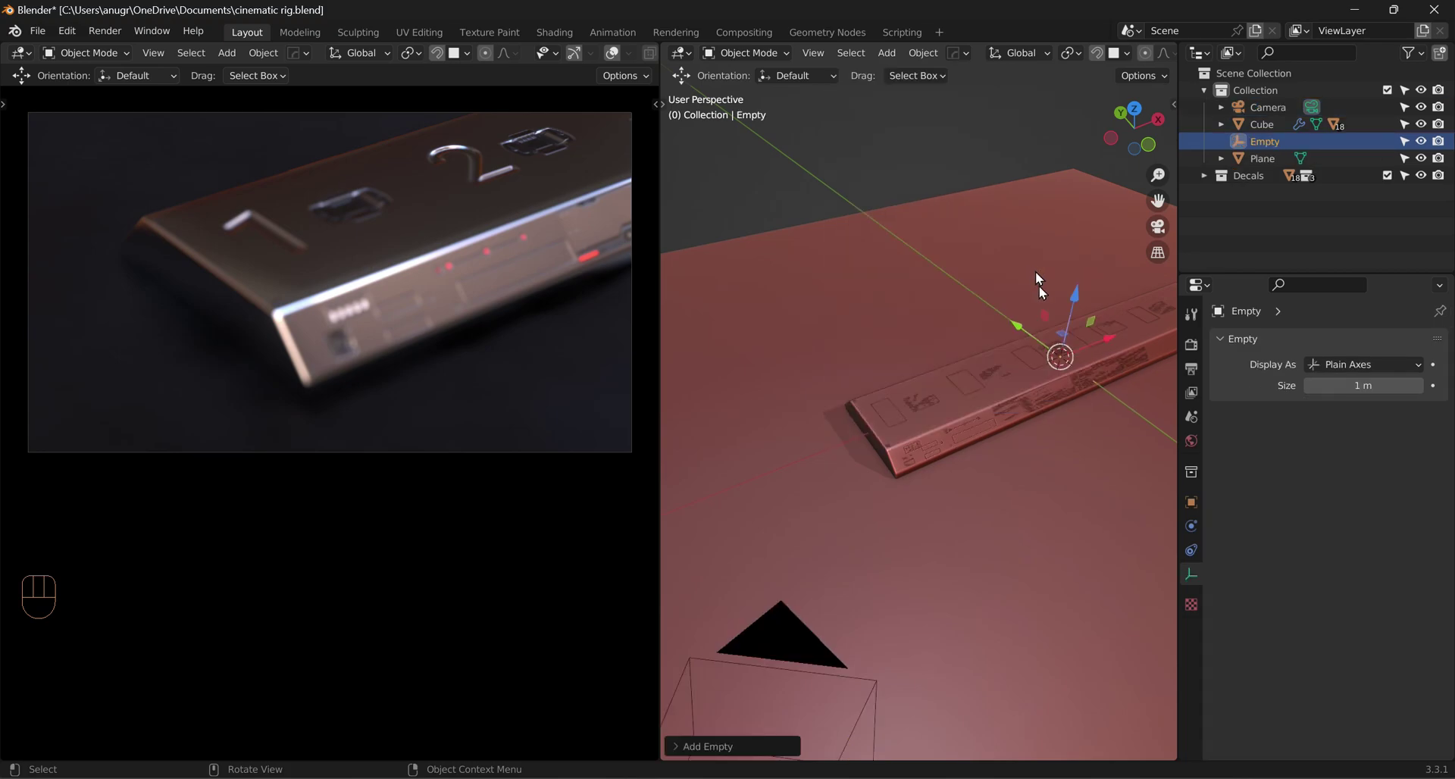
{"action": "key", "text": "s"}
{"action": "left_click", "coordinate": [1114, 452]}
{"action": "left_click", "coordinate": [1109, 342]}
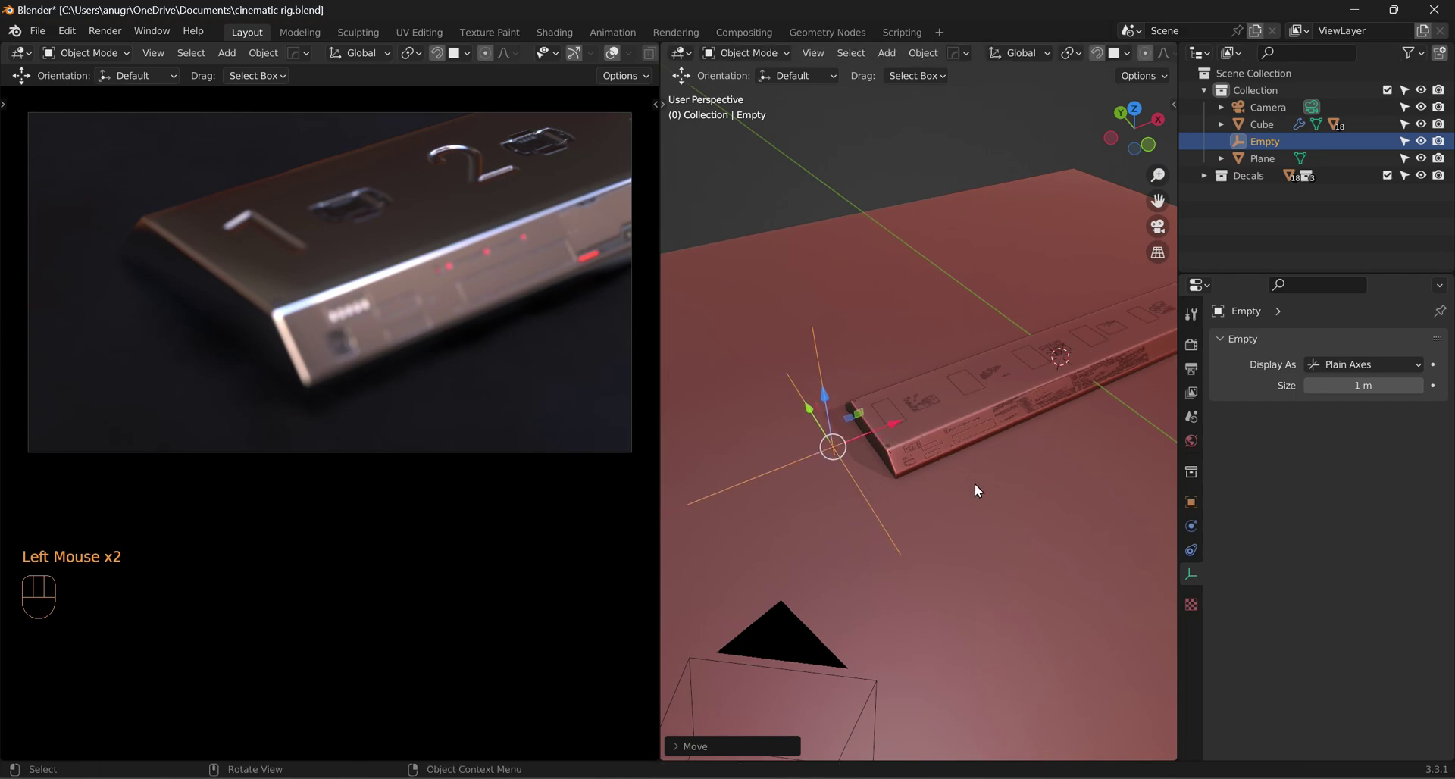
{"action": "left_click_drag", "start_coordinate": [956, 495], "coordinate": [1150, 404]}
{"action": "left_click", "coordinate": [1162, 236]}
{"action": "scroll", "scroll_direction": "up", "scroll_amount": 3}
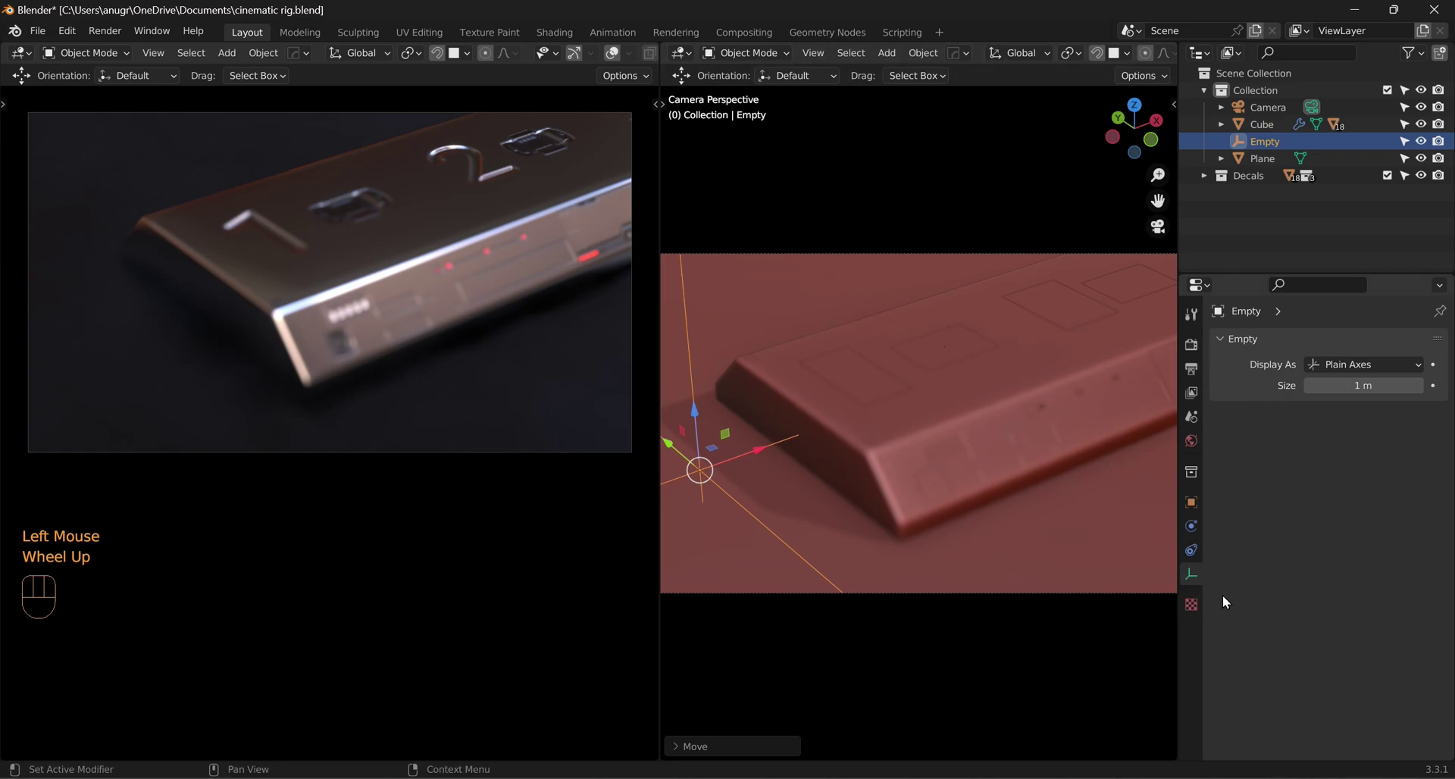
{"action": "left_click", "coordinate": [1275, 117]}
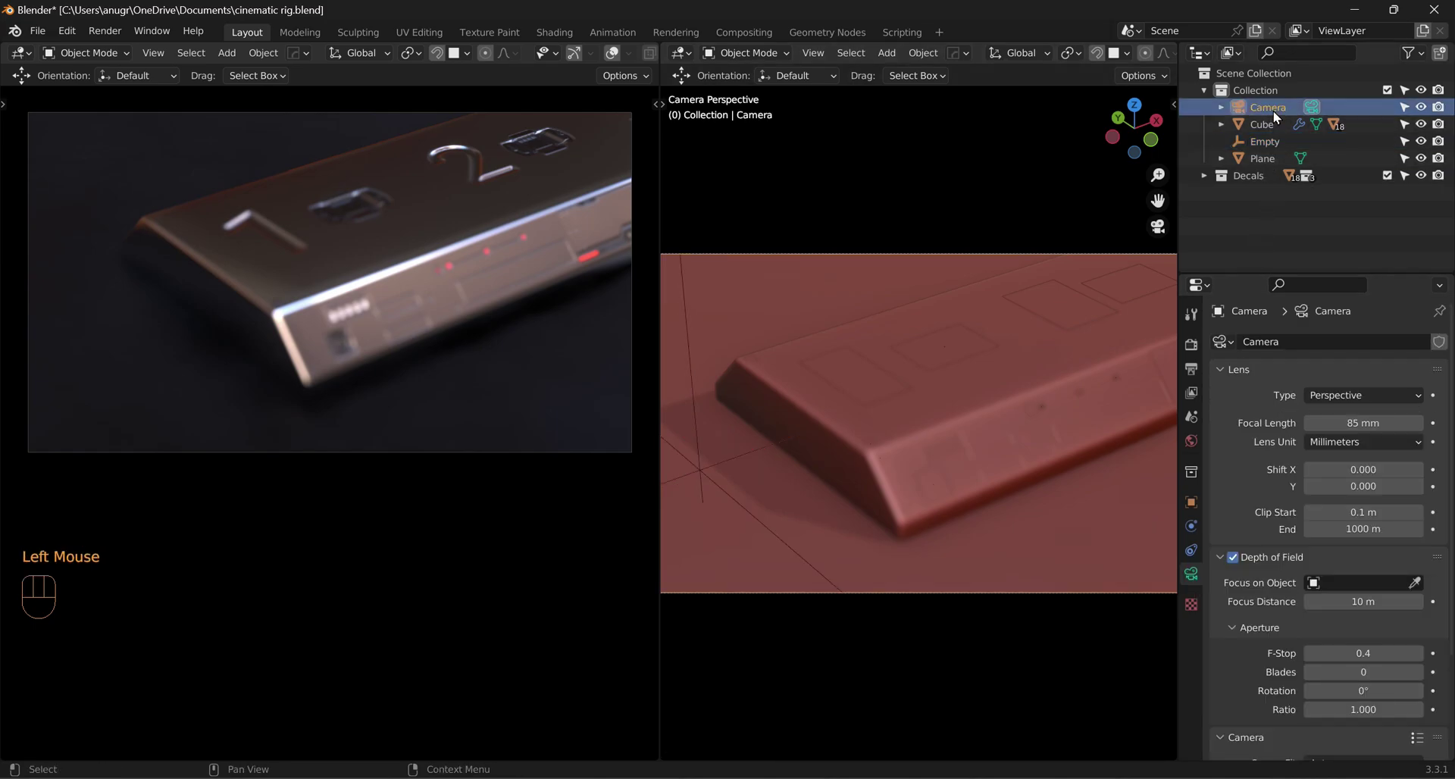
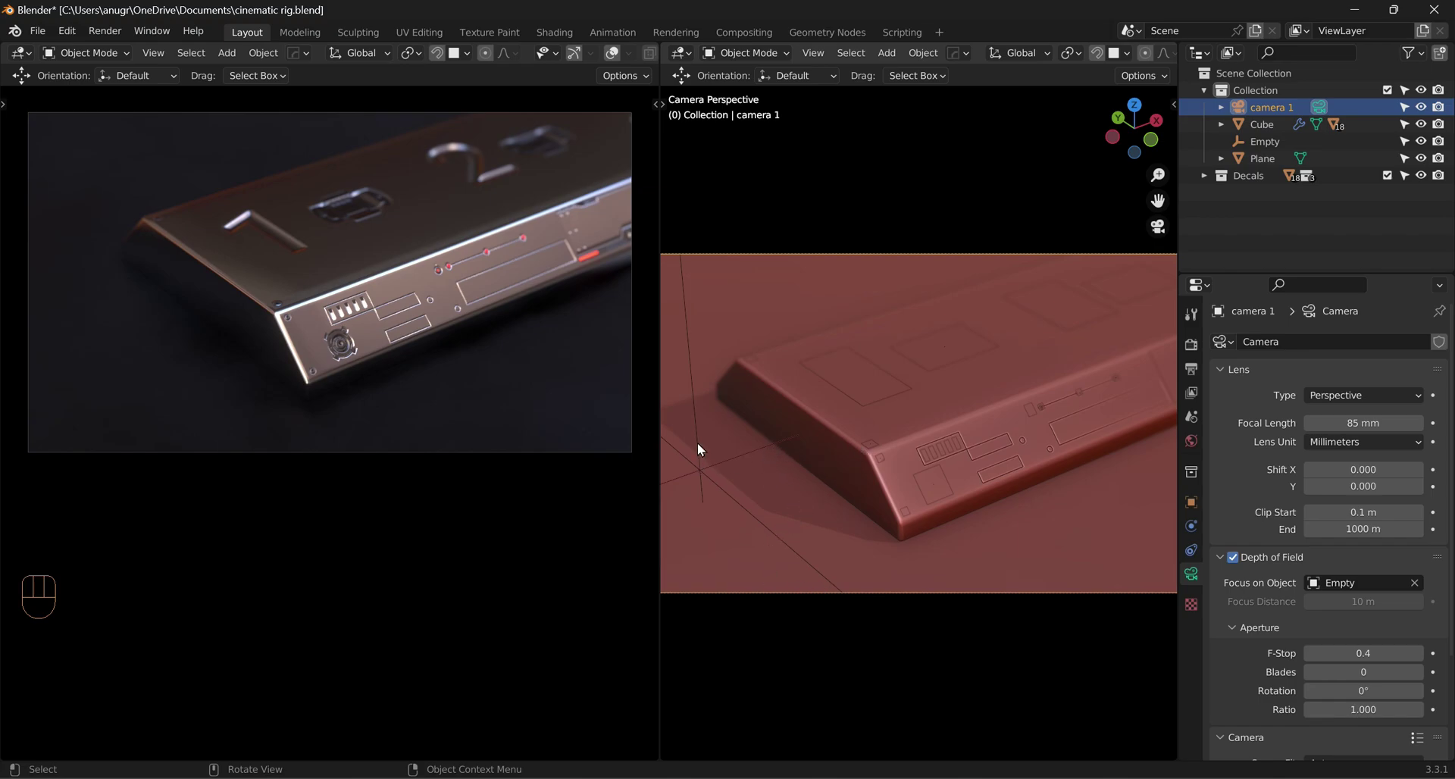
Step: Try sliding the empty along the product, cancel the move, and select camera 1
{"action": "left_click", "coordinate": [714, 471]}
{"action": "left_click", "coordinate": [701, 481]}
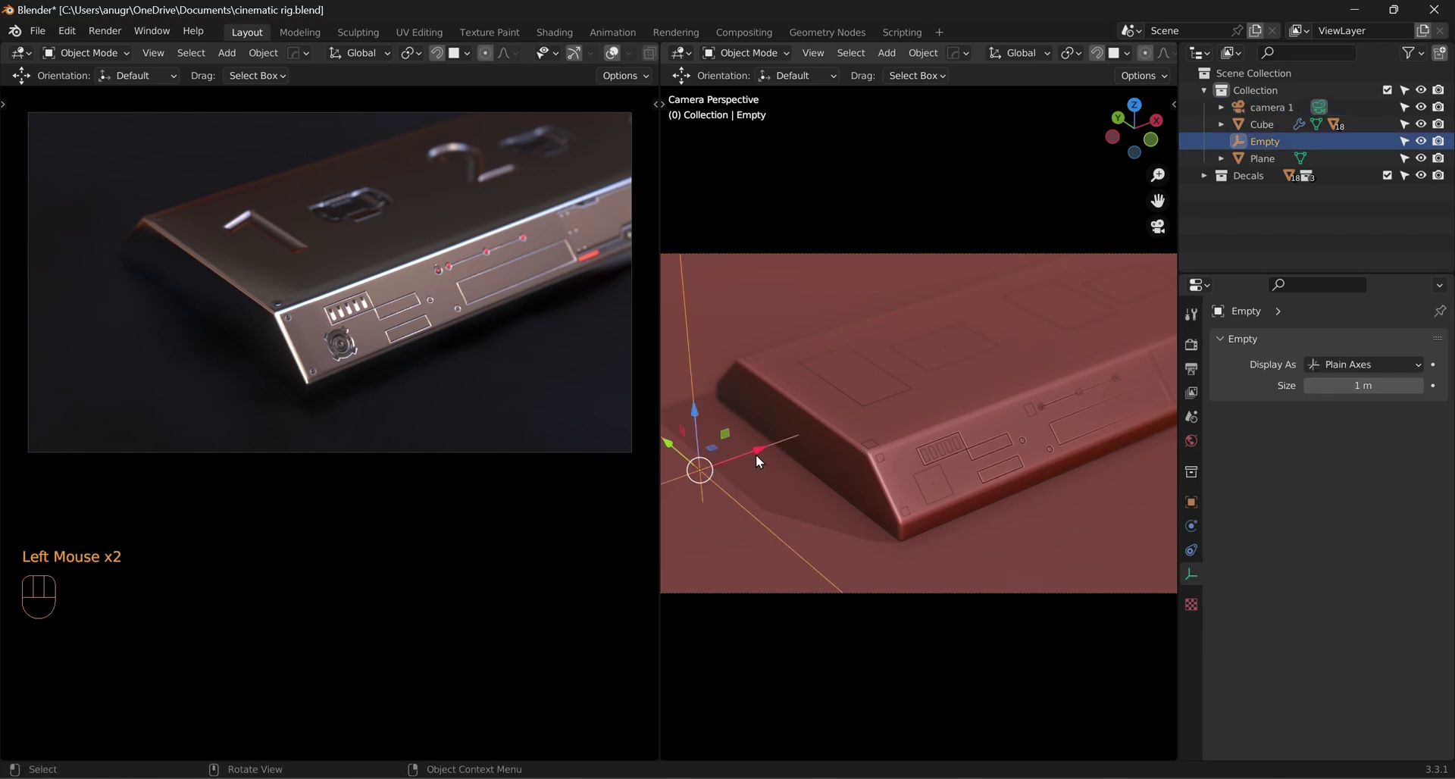
{"action": "left_click", "coordinate": [764, 454]}
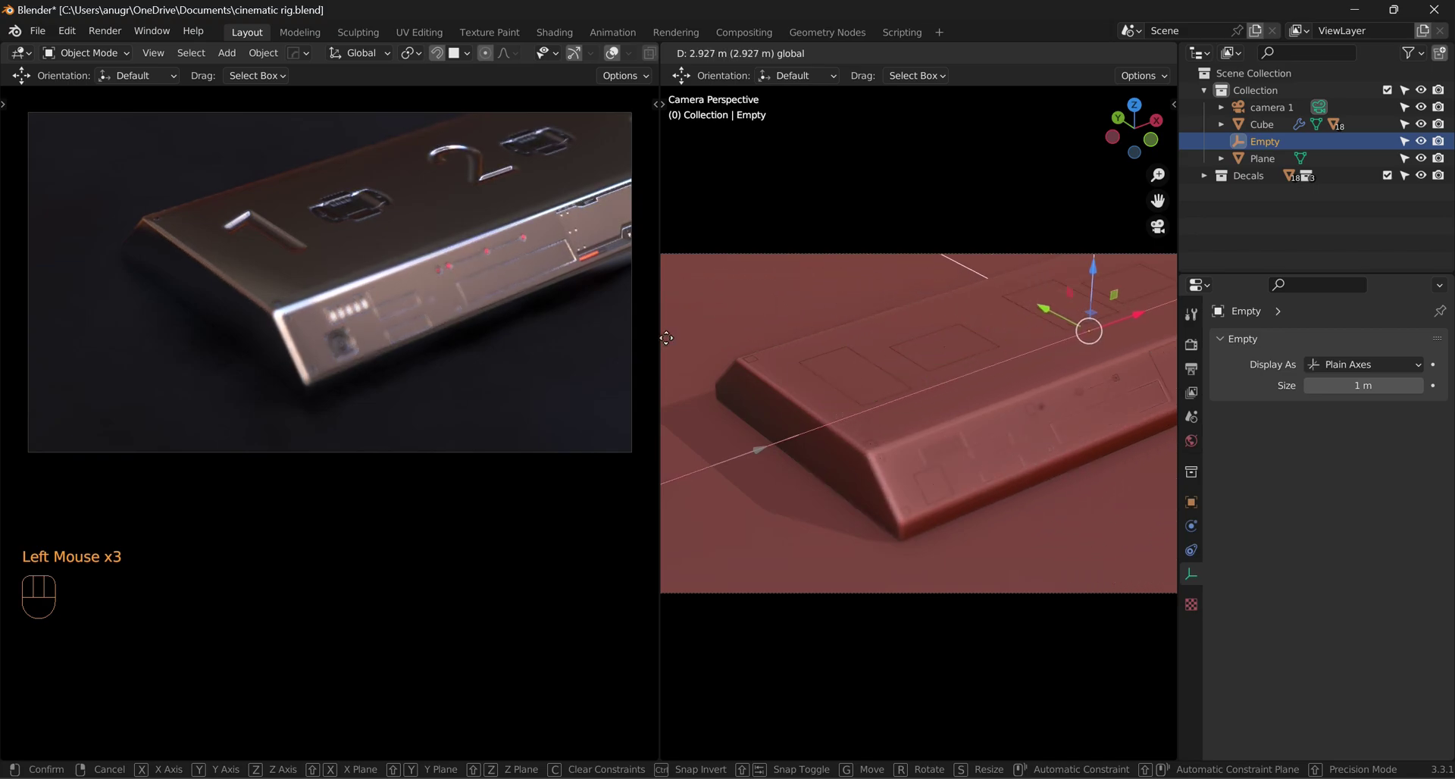
{"action": "right_click", "coordinate": [794, 472]}
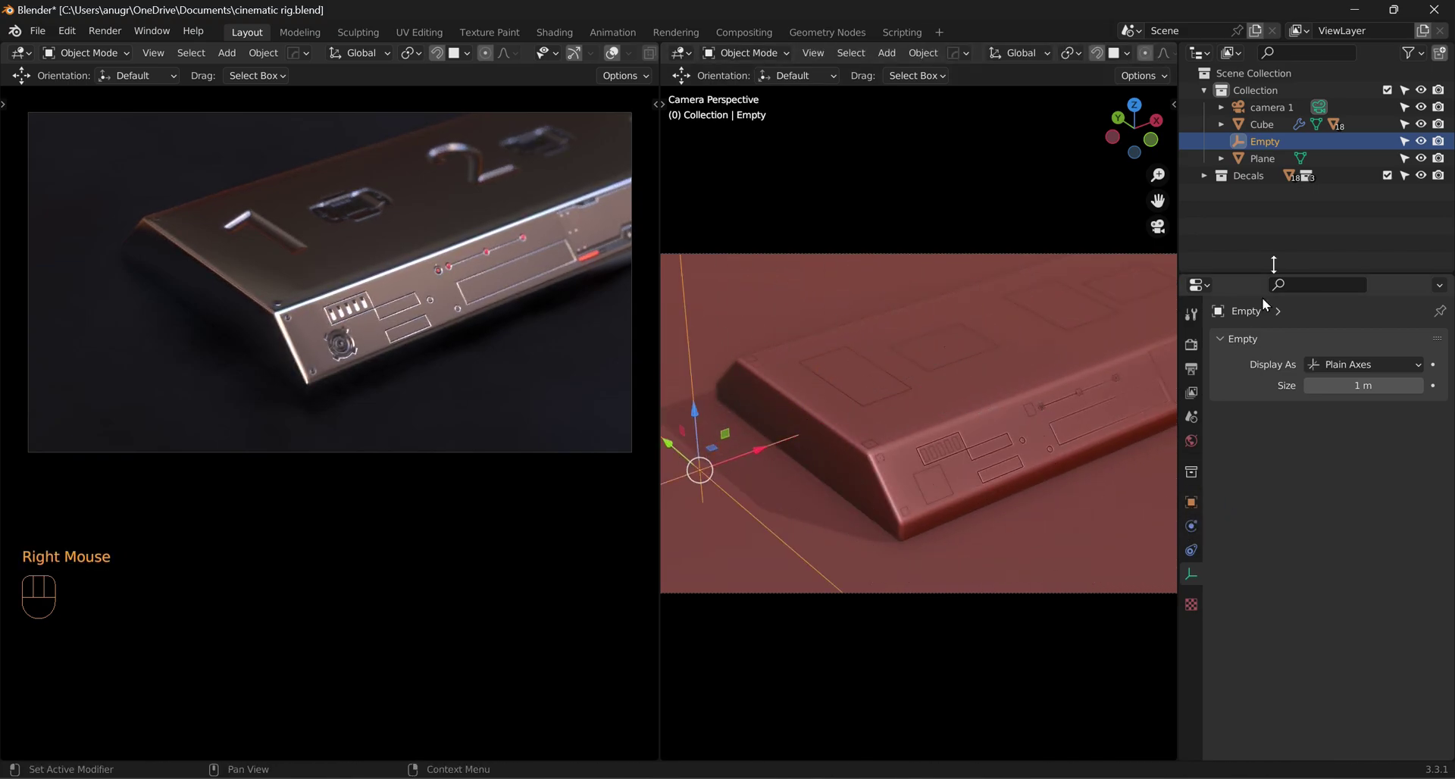
{"action": "left_click", "coordinate": [1271, 115]}
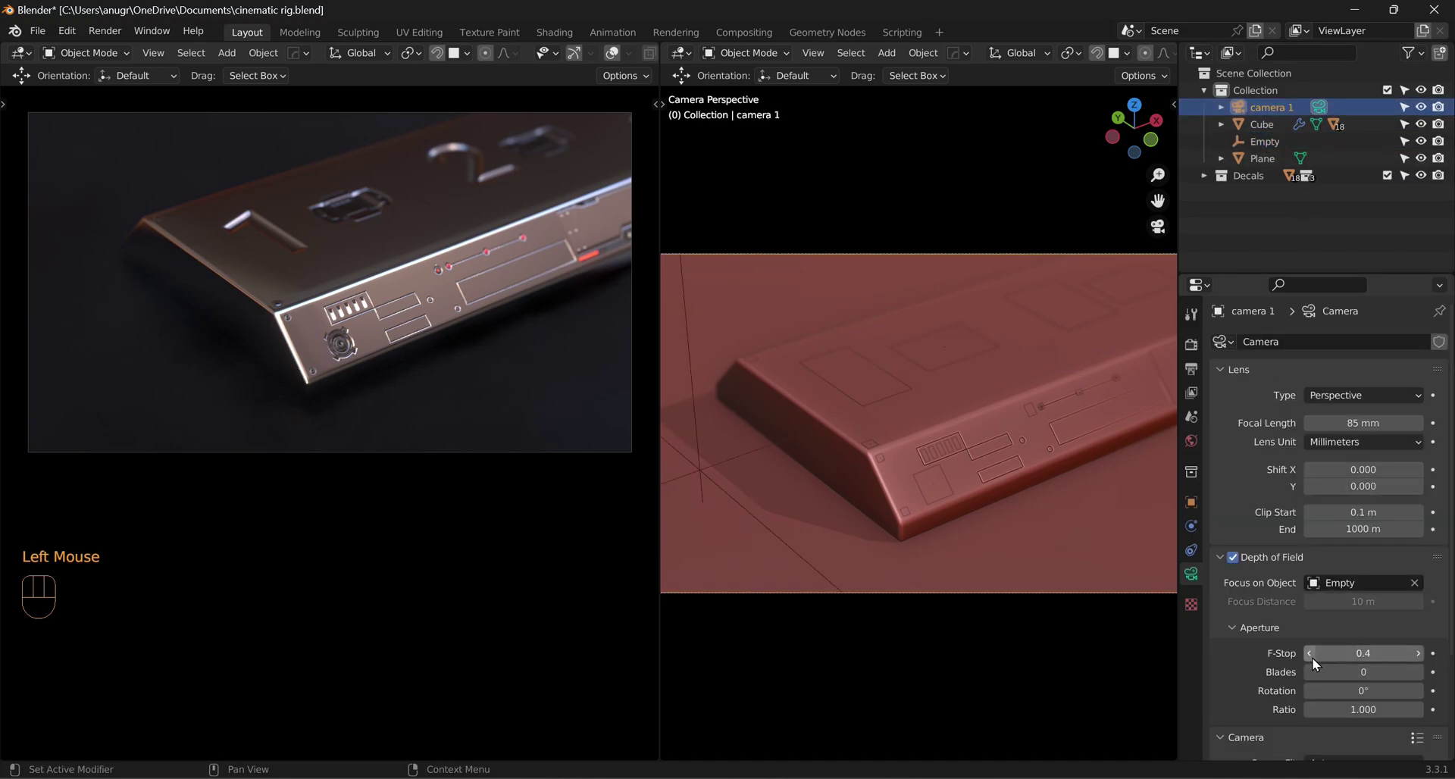
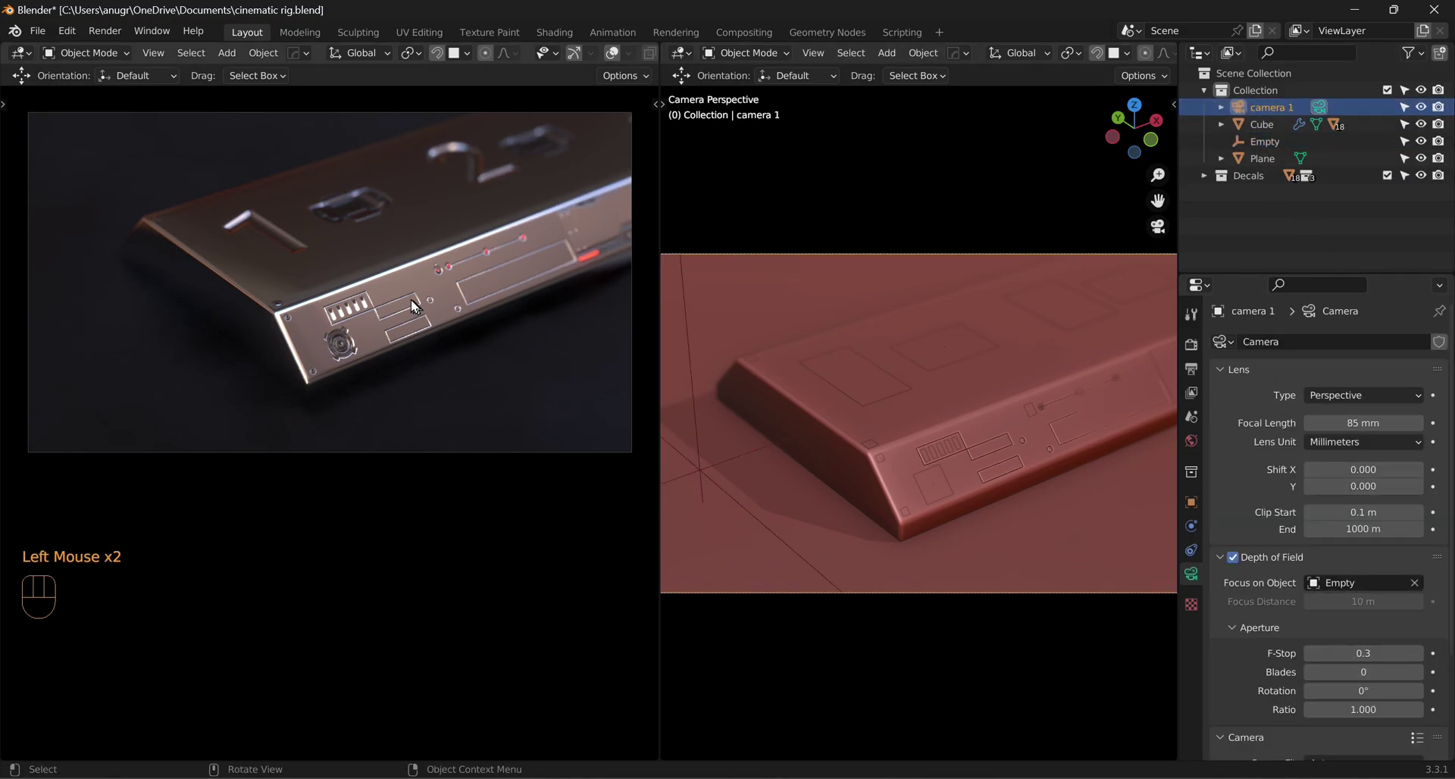
Step: Toggle the sidebar views to check camera 1's shallow focus on the empty
{"action": "key", "text": "n"}
{"action": "left_click", "coordinate": [597, 319]}
{"action": "scroll", "scroll_direction": "up", "scroll_amount": 3}
{"action": "scroll", "scroll_direction": "down", "scroll_amount": 3}
{"action": "left_click", "coordinate": [604, 325]}
{"action": "key", "text": "n"}
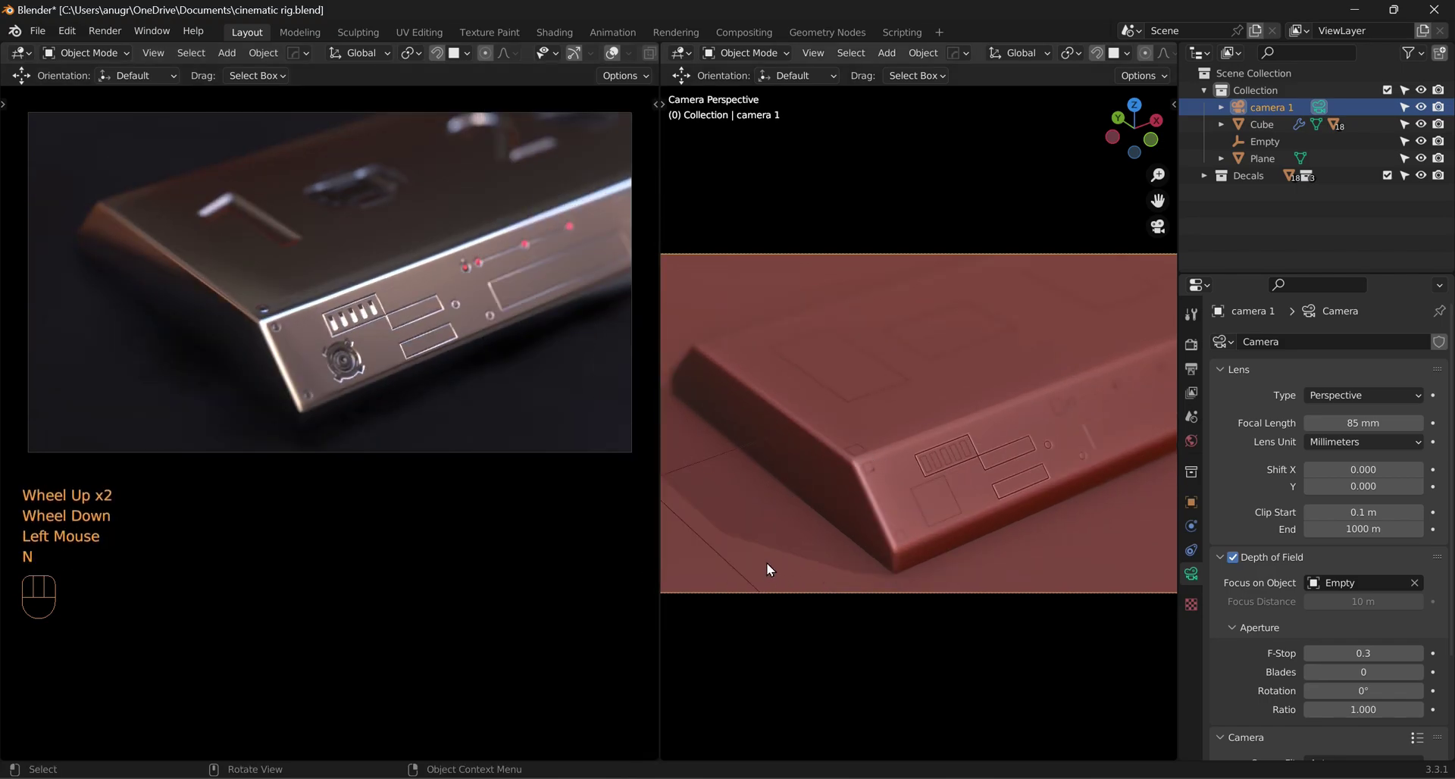
{"action": "scroll", "scroll_direction": "down", "scroll_amount": 3}
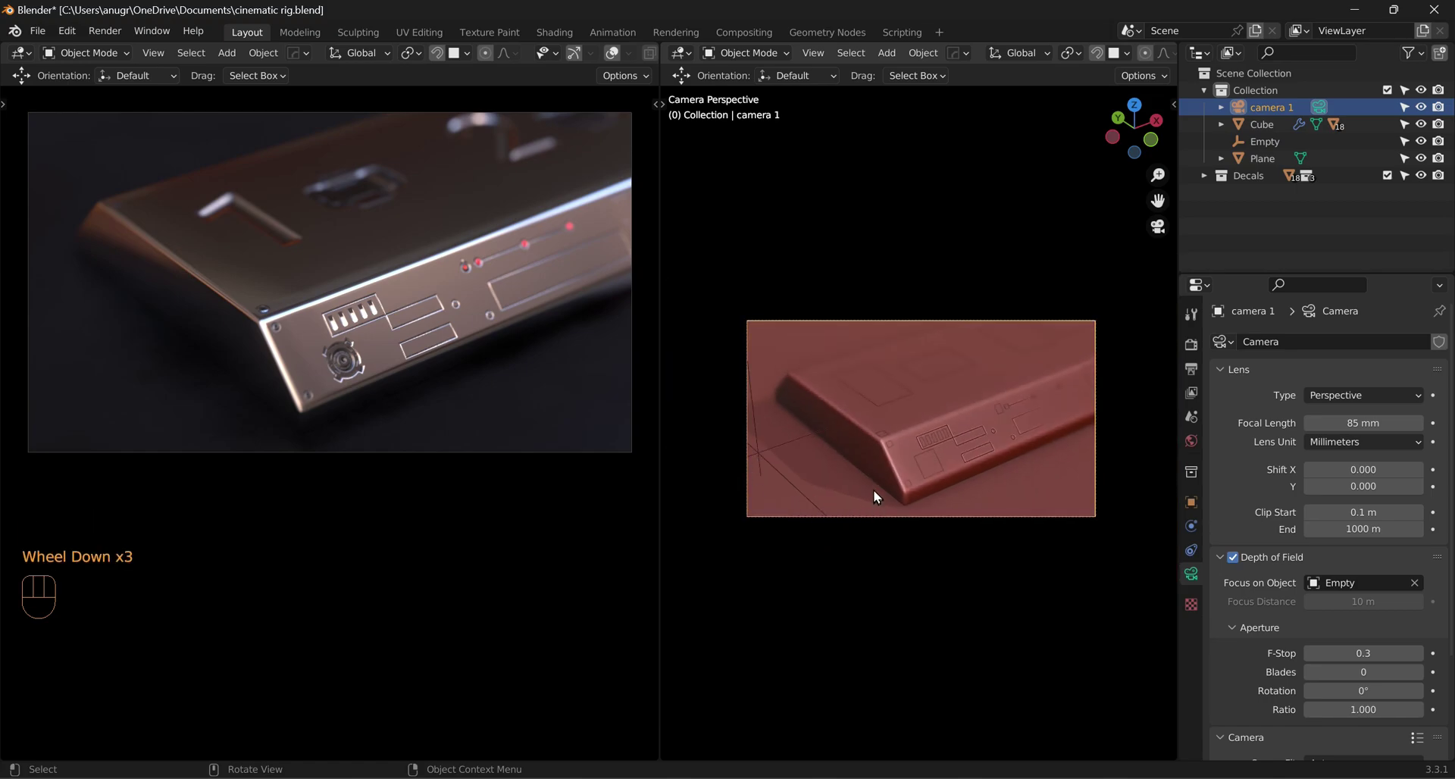
{"action": "key", "text": "n"}
{"action": "key", "text": "n"}
{"action": "key", "text": "n"}
{"action": "left_click", "coordinate": [1177, 181]}
{"action": "key", "text": "n"}
Step: Orbit around the product and select the ground plane
{"action": "left_click_drag", "start_coordinate": [920, 485], "coordinate": [898, 463]}
{"action": "scroll", "scroll_direction": "up", "scroll_amount": 3}
{"action": "left_click_drag", "start_coordinate": [911, 493], "coordinate": [853, 494]}
{"action": "left_click", "coordinate": [753, 488]}
{"action": "left_click", "coordinate": [761, 495]}
{"action": "left_click", "coordinate": [877, 254]}
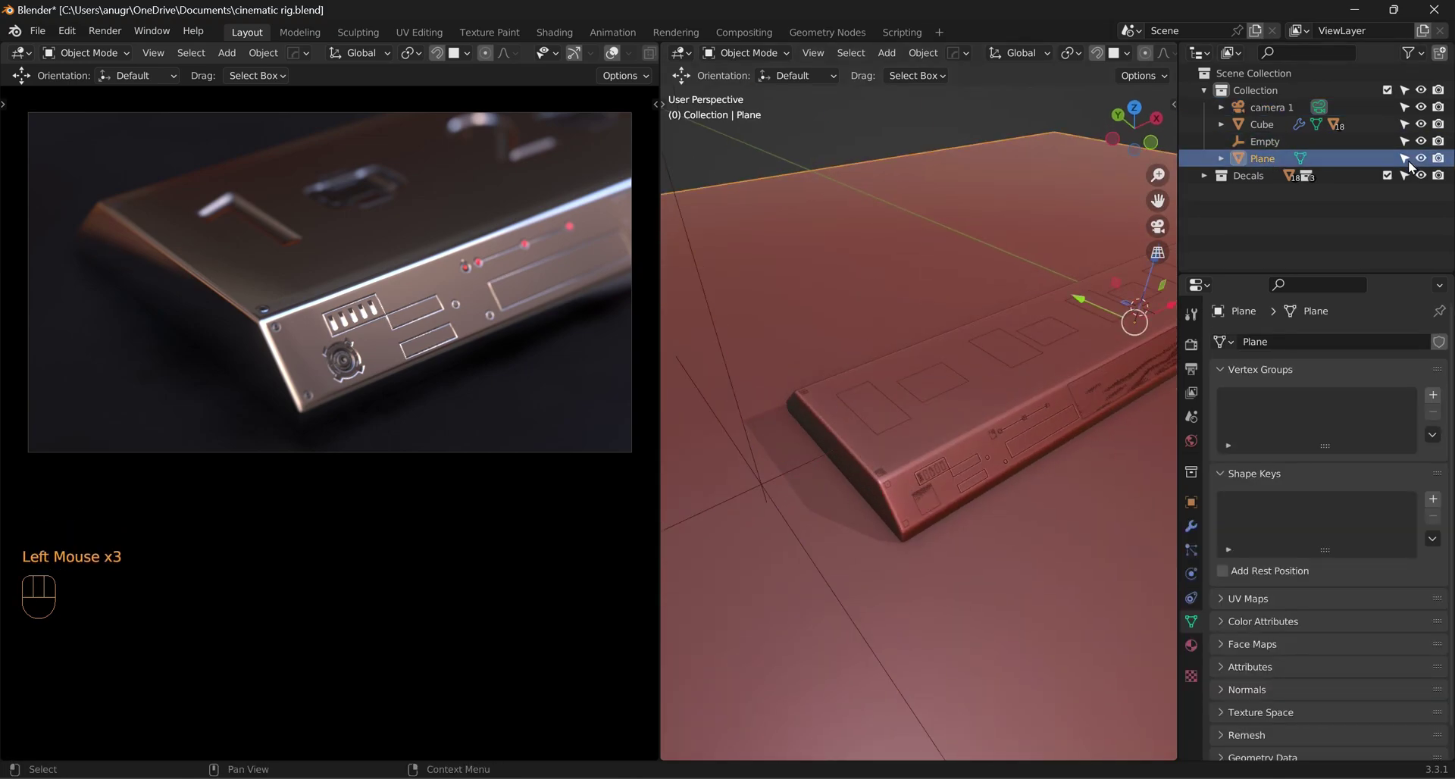
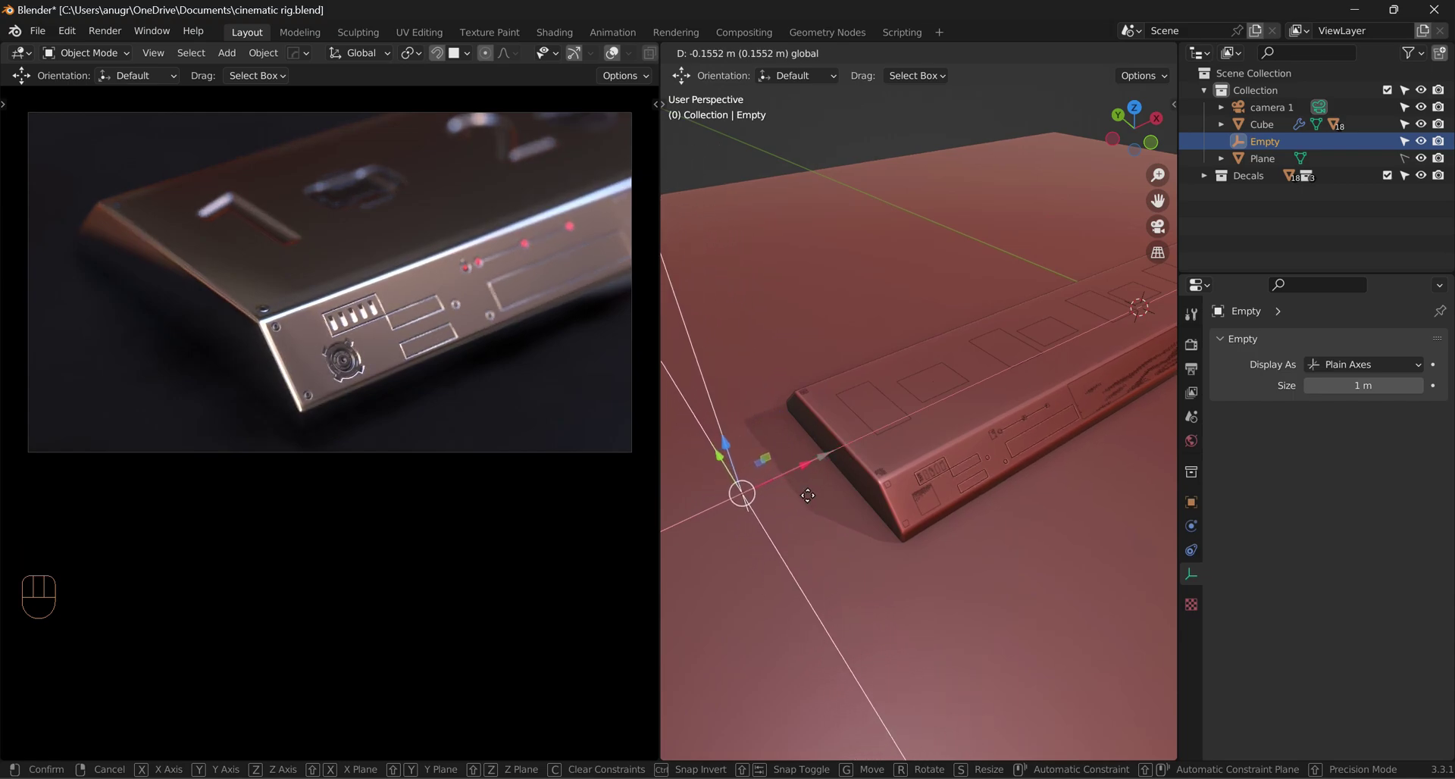
Step: Place the empty beside the product and parent it to camera 1 with Ctrl+P
{"action": "scroll", "scroll_direction": "down", "scroll_amount": 3}
{"action": "left_click_drag", "start_coordinate": [869, 542], "coordinate": [893, 530]}
{"action": "scroll", "scroll_direction": "down", "scroll_amount": 3}
{"action": "middle_click", "coordinate": [903, 556]}
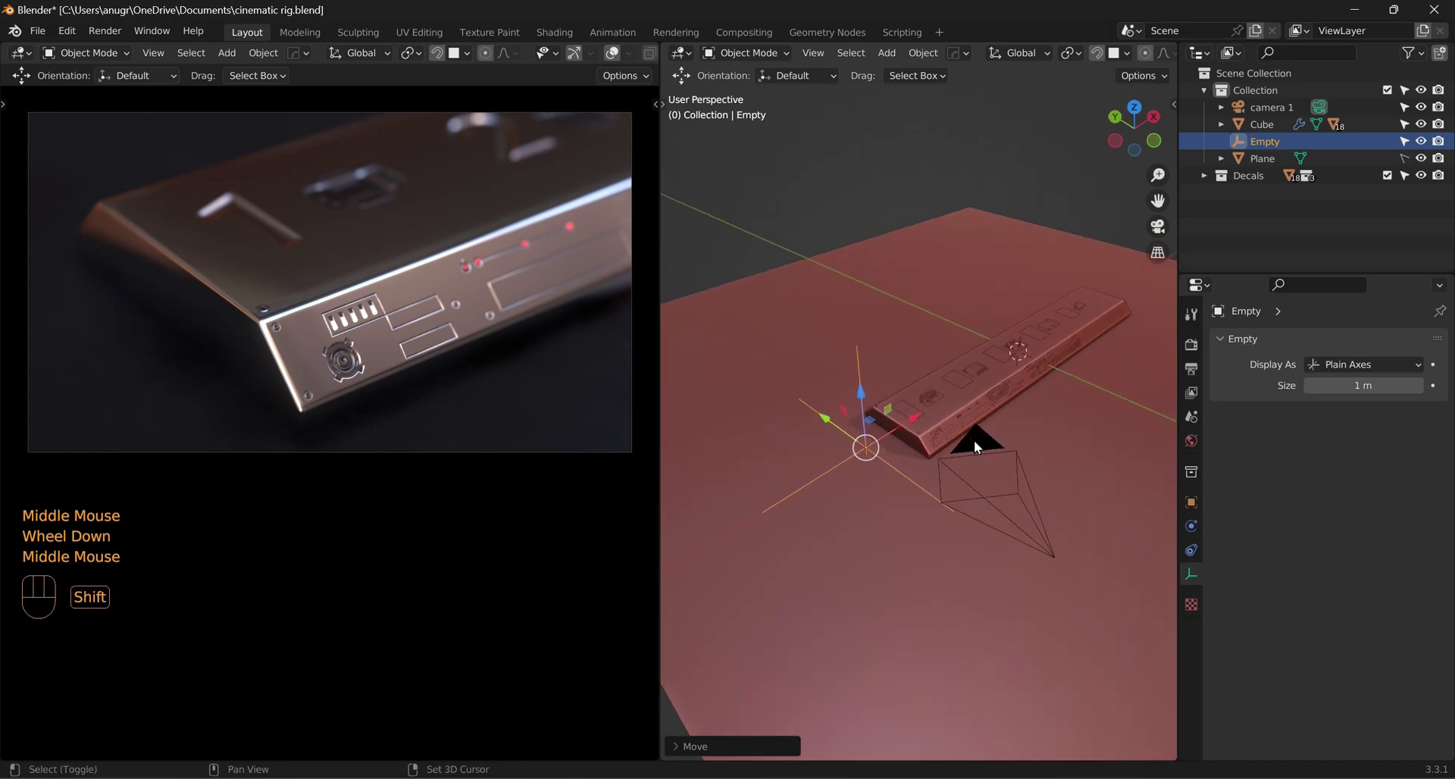
{"action": "left_click", "coordinate": [980, 444]}
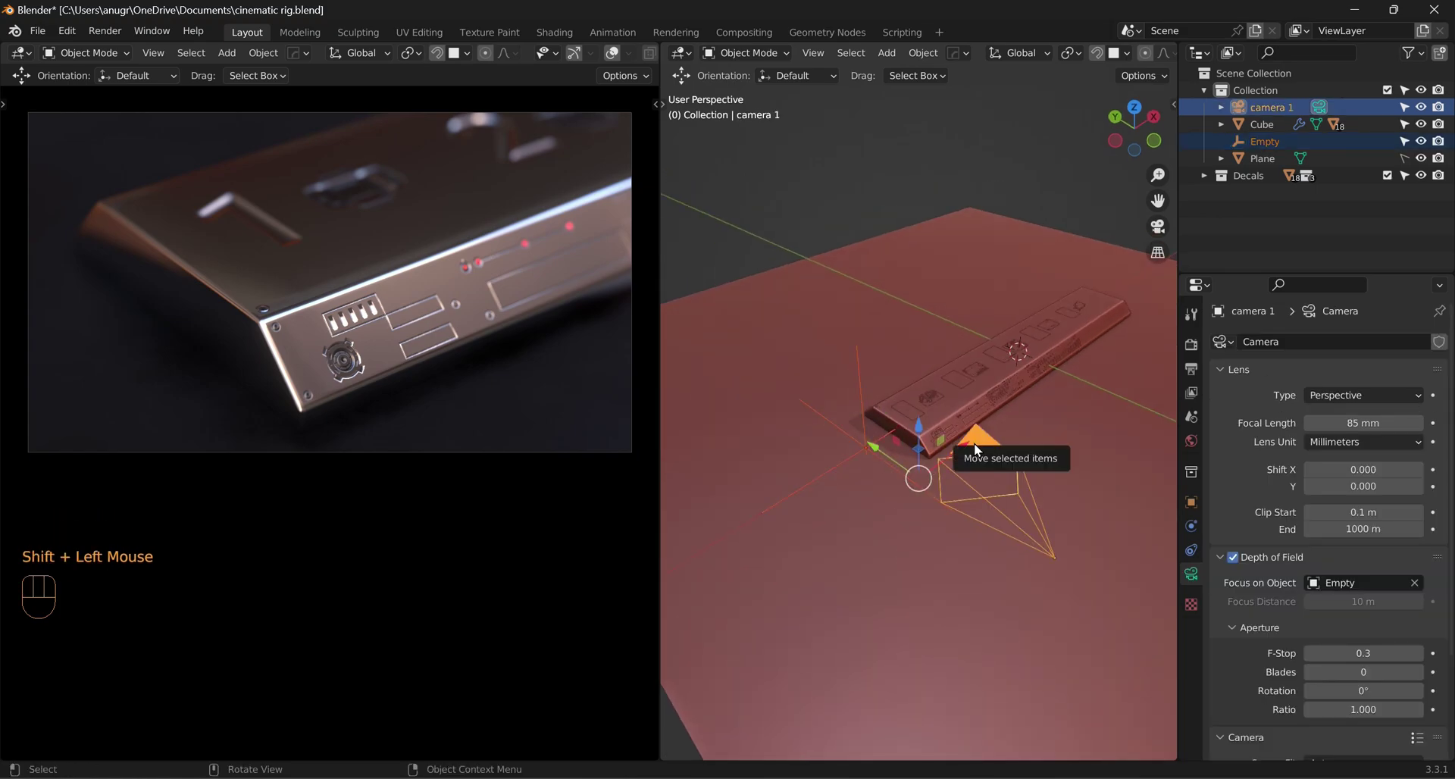
{"action": "key", "text": "ctrl+p"}
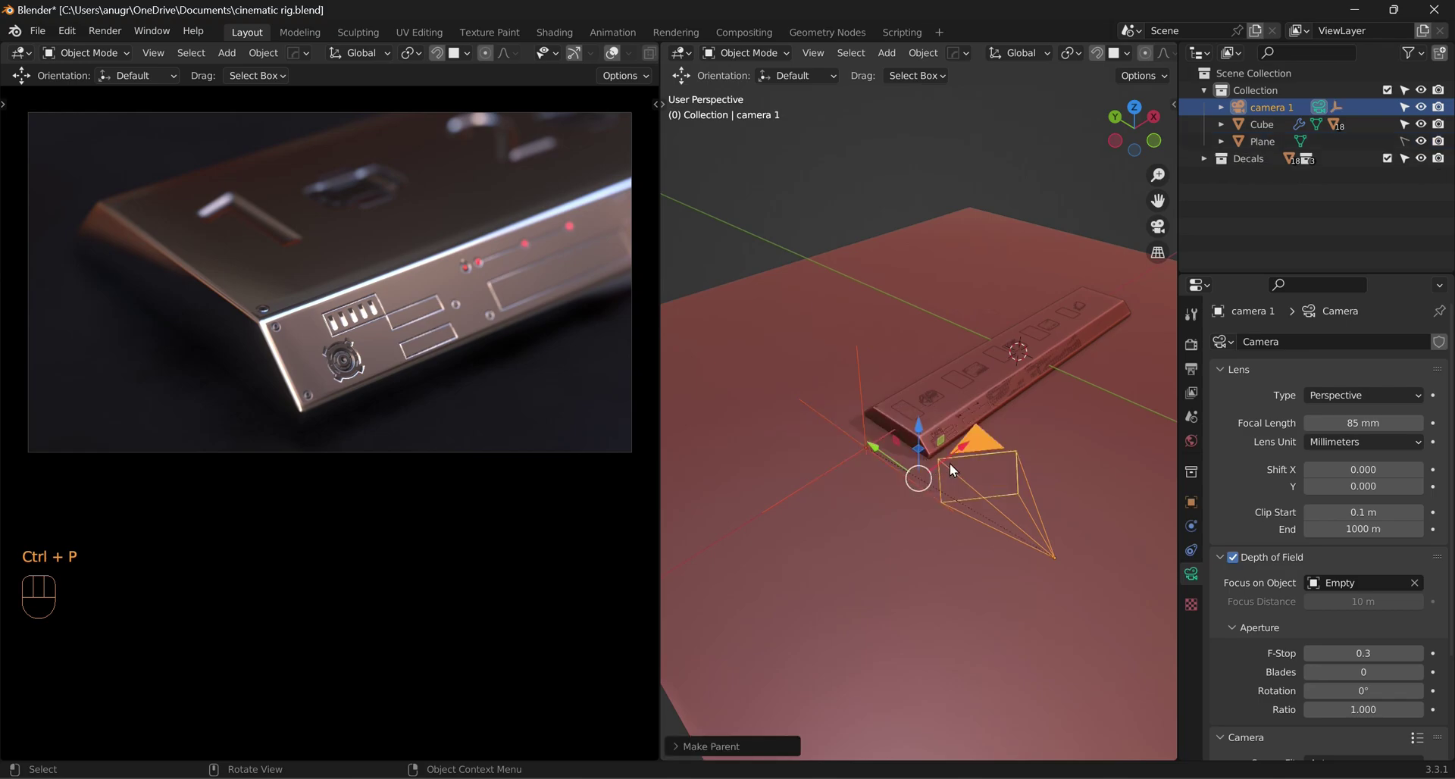
Step: Reposition camera 1 lower in front of the product bar
{"action": "left_click", "coordinate": [987, 453]}
{"action": "left_click", "coordinate": [1094, 523]}
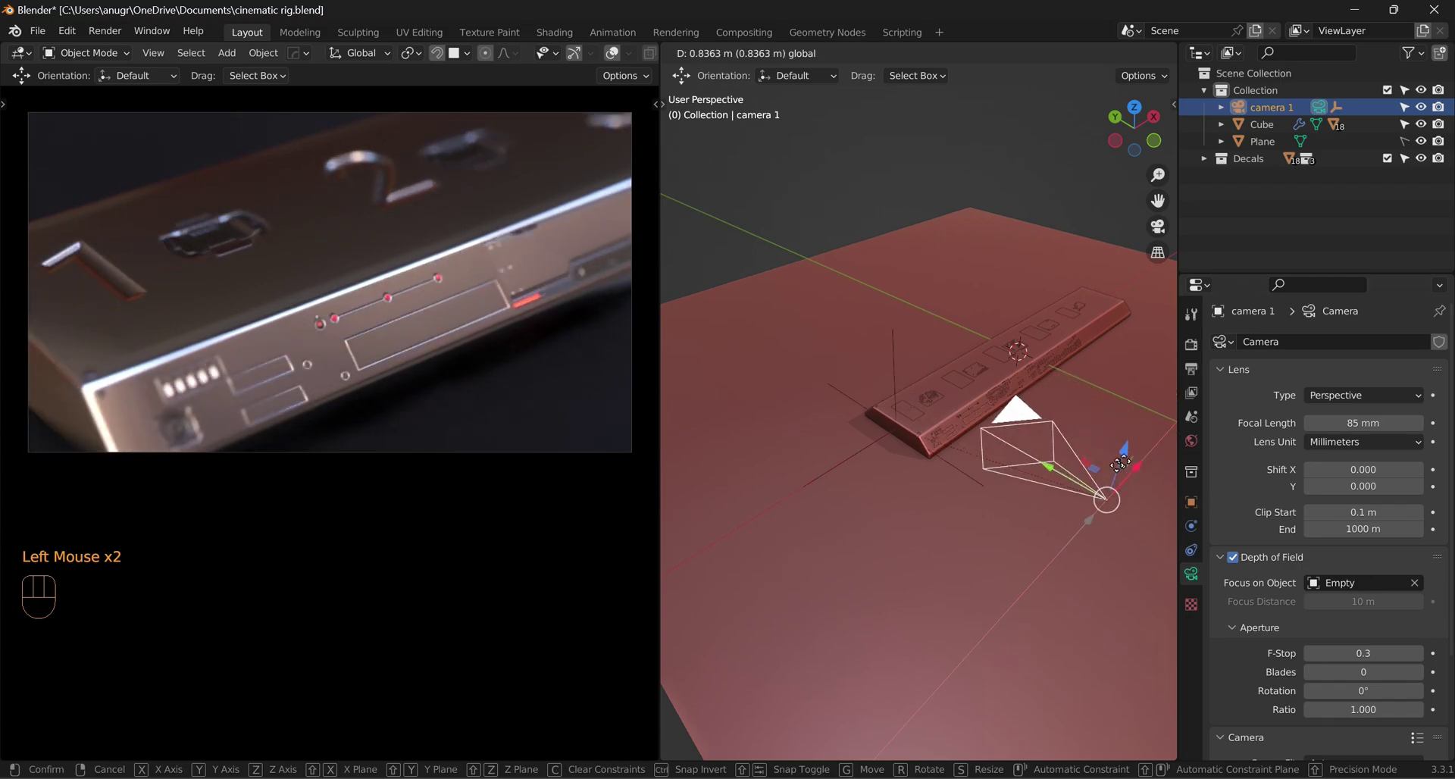
{"action": "right_click", "coordinate": [980, 520]}
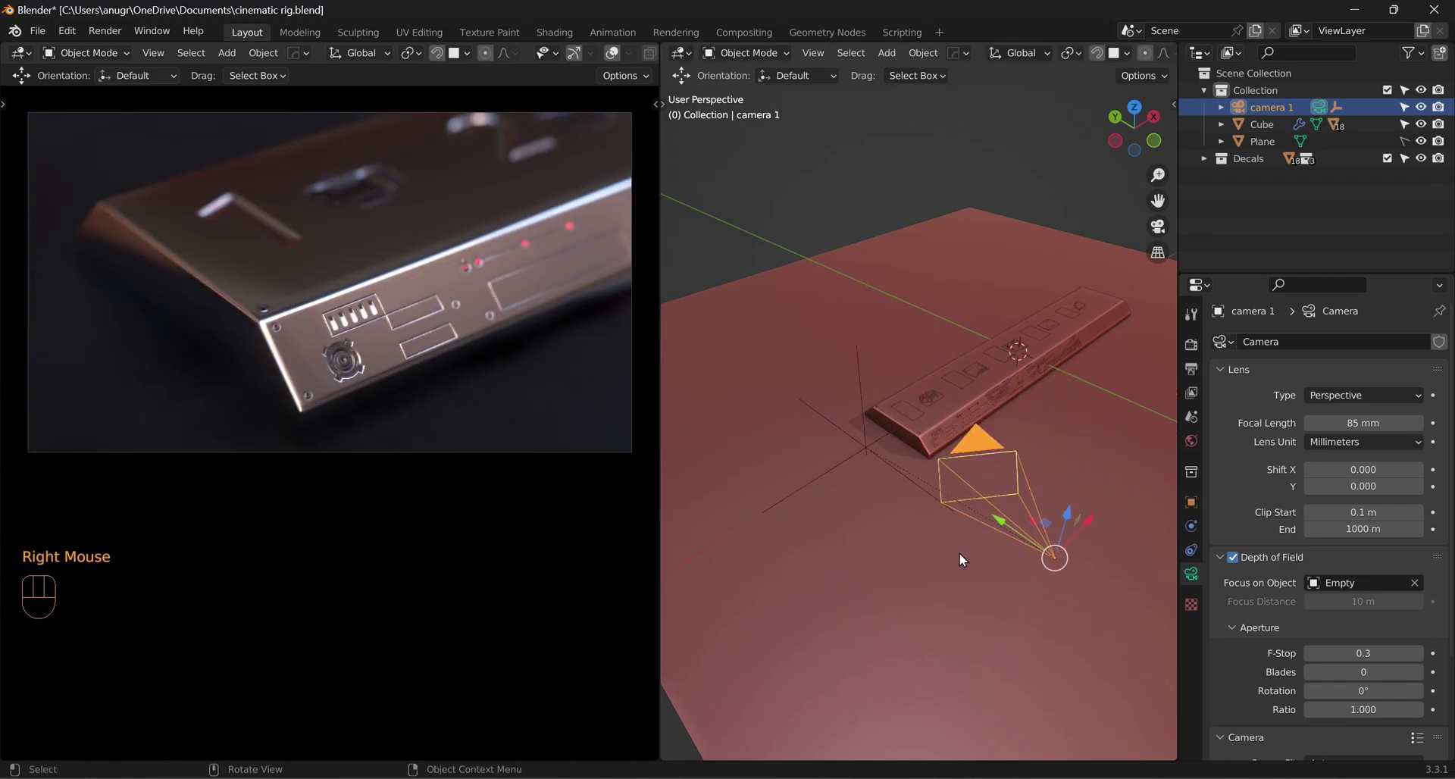
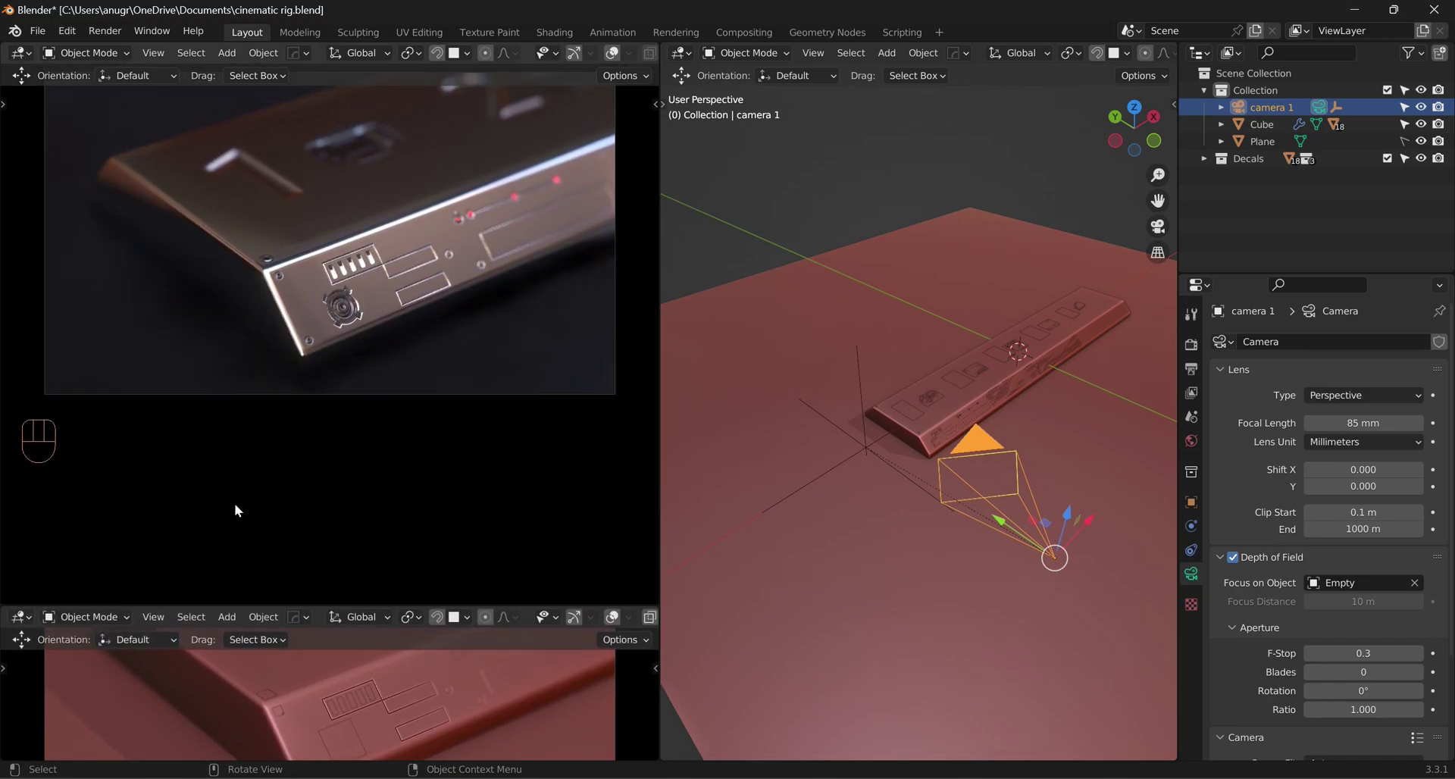
Step: Turn the enlarged lower area into a Dope Sheet and keyframe camera 1's transforms at frame 0
{"action": "left_click_drag", "start_coordinate": [238, 476], "coordinate": [235, 550]}
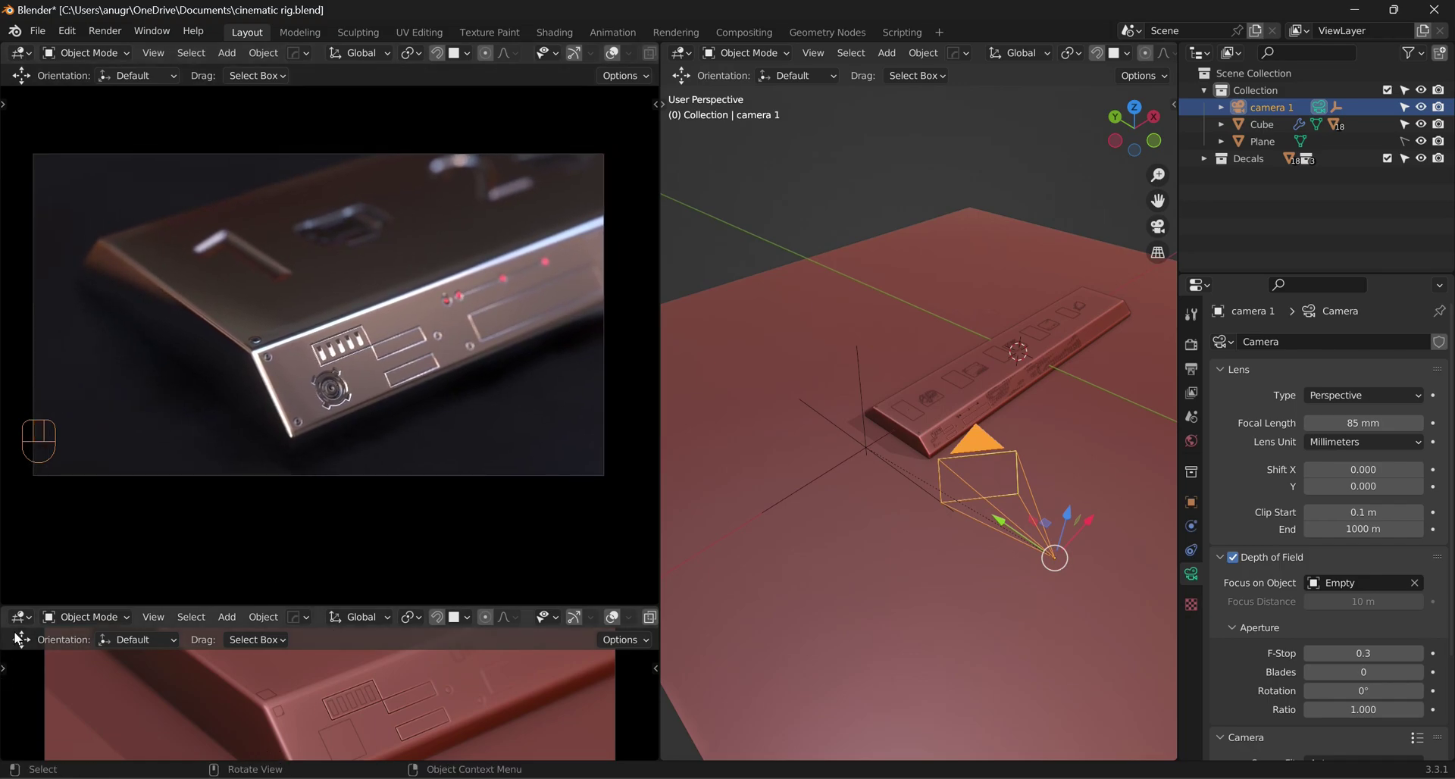
{"action": "left_click_drag", "start_coordinate": [95, 595], "coordinate": [190, 559]}
{"action": "left_click", "coordinate": [28, 622]}
{"action": "left_click", "coordinate": [281, 468]}
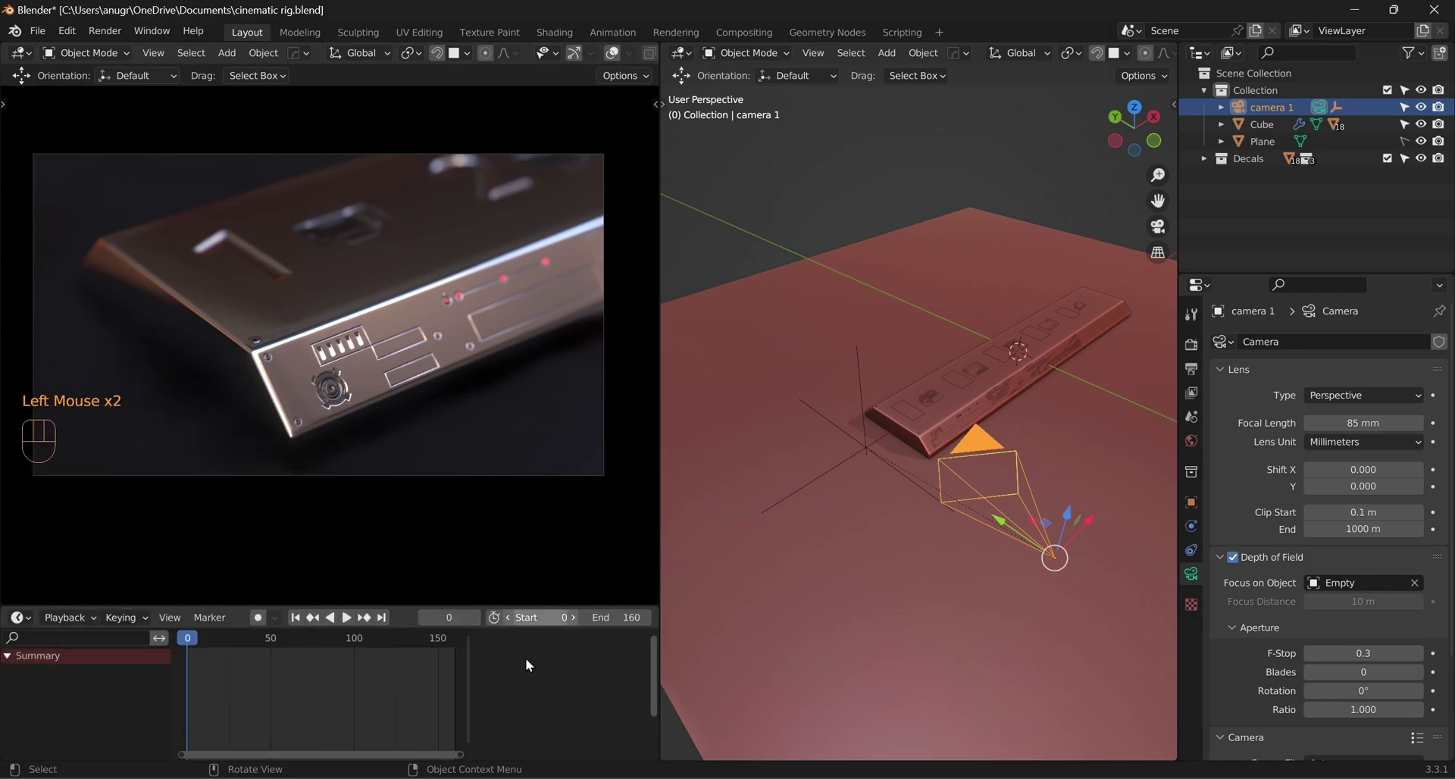
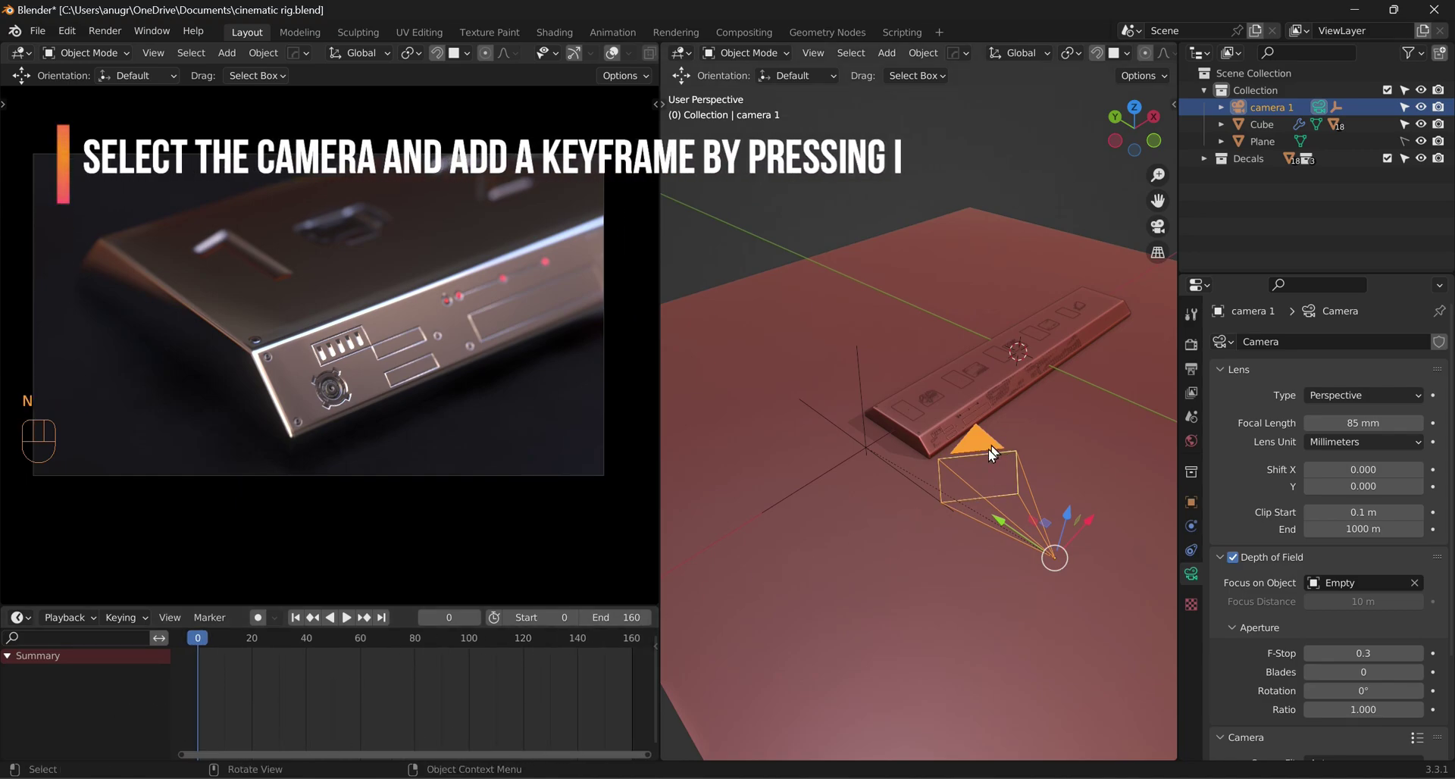
{"action": "key", "text": "i"}
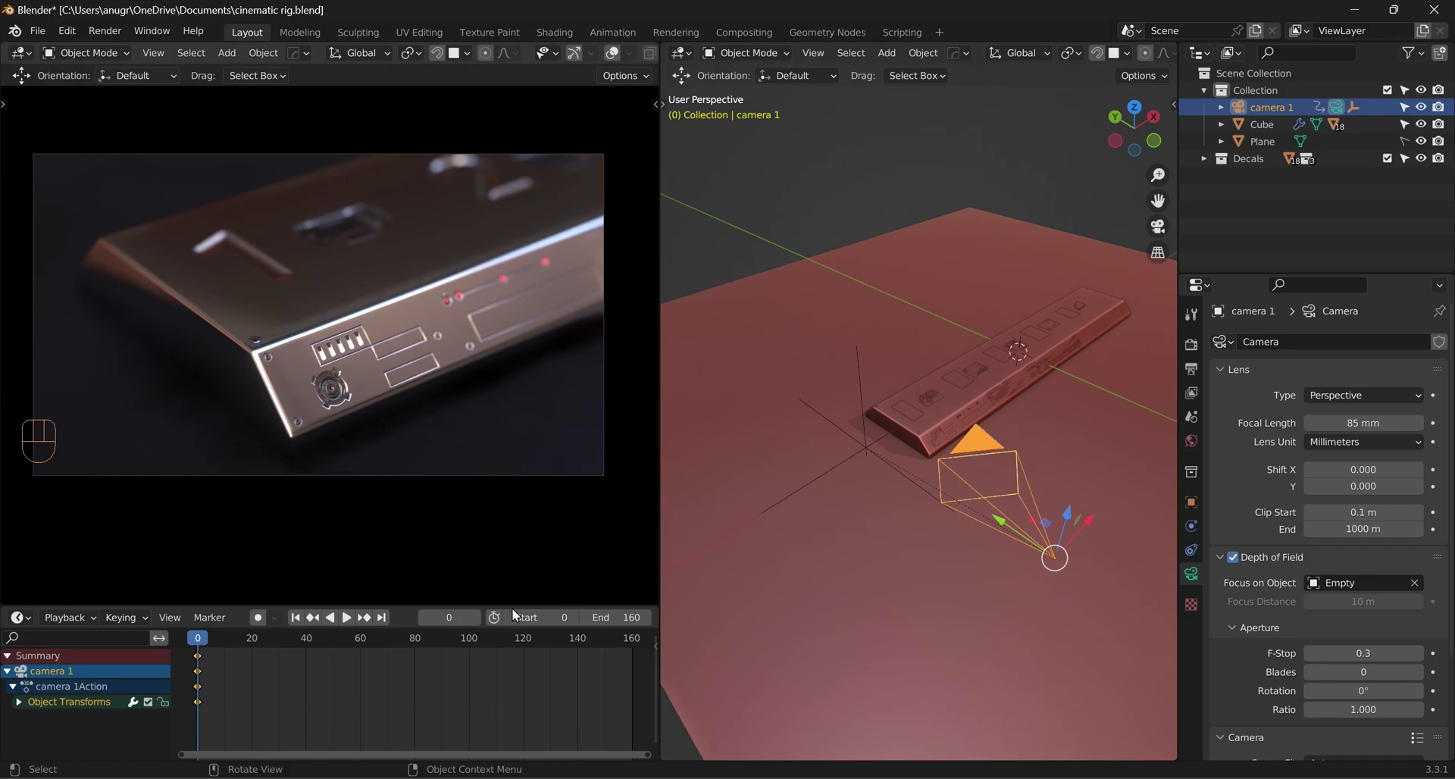
Step: At frame 160 slide camera 1 along X and insert a Location keyframe
{"action": "left_click", "coordinate": [385, 623]}
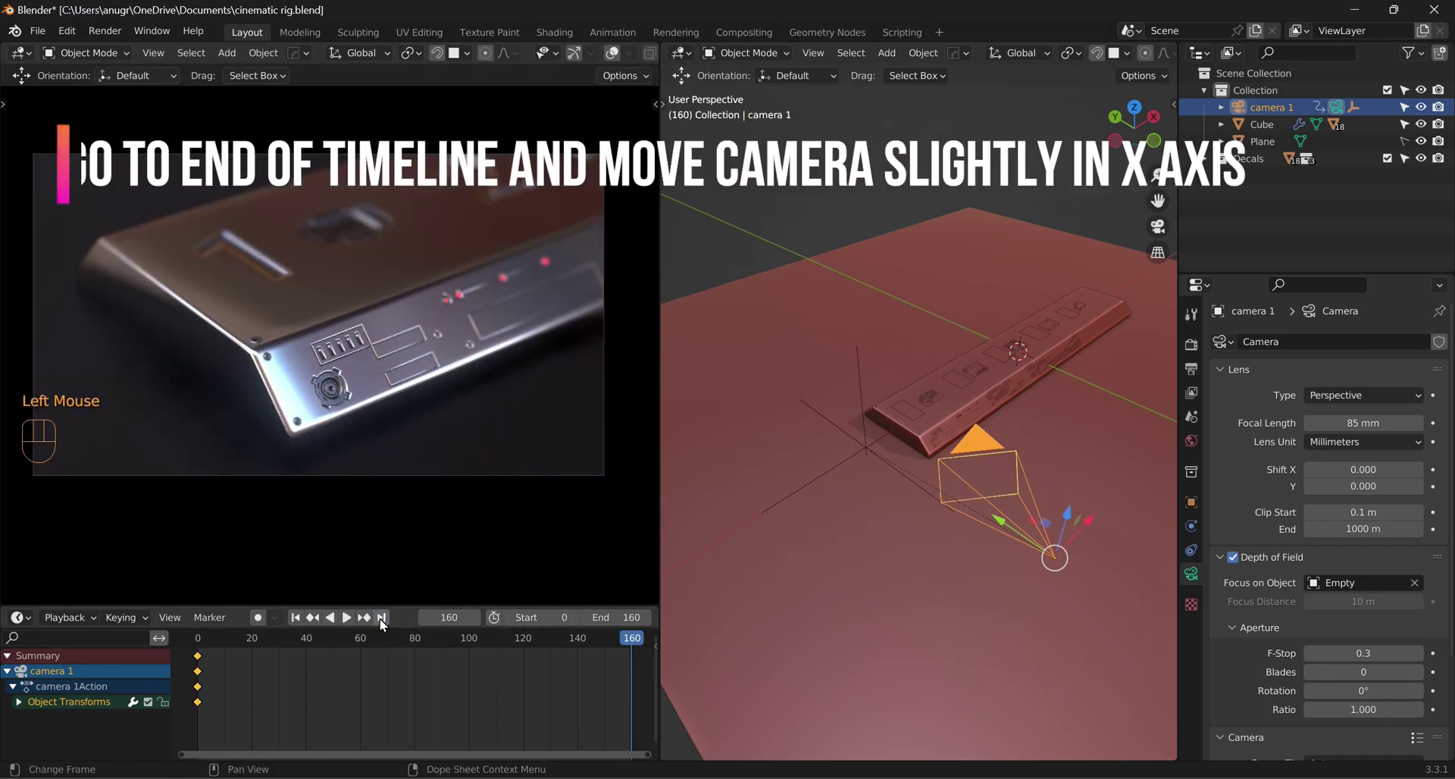
{"action": "key", "text": "g"}
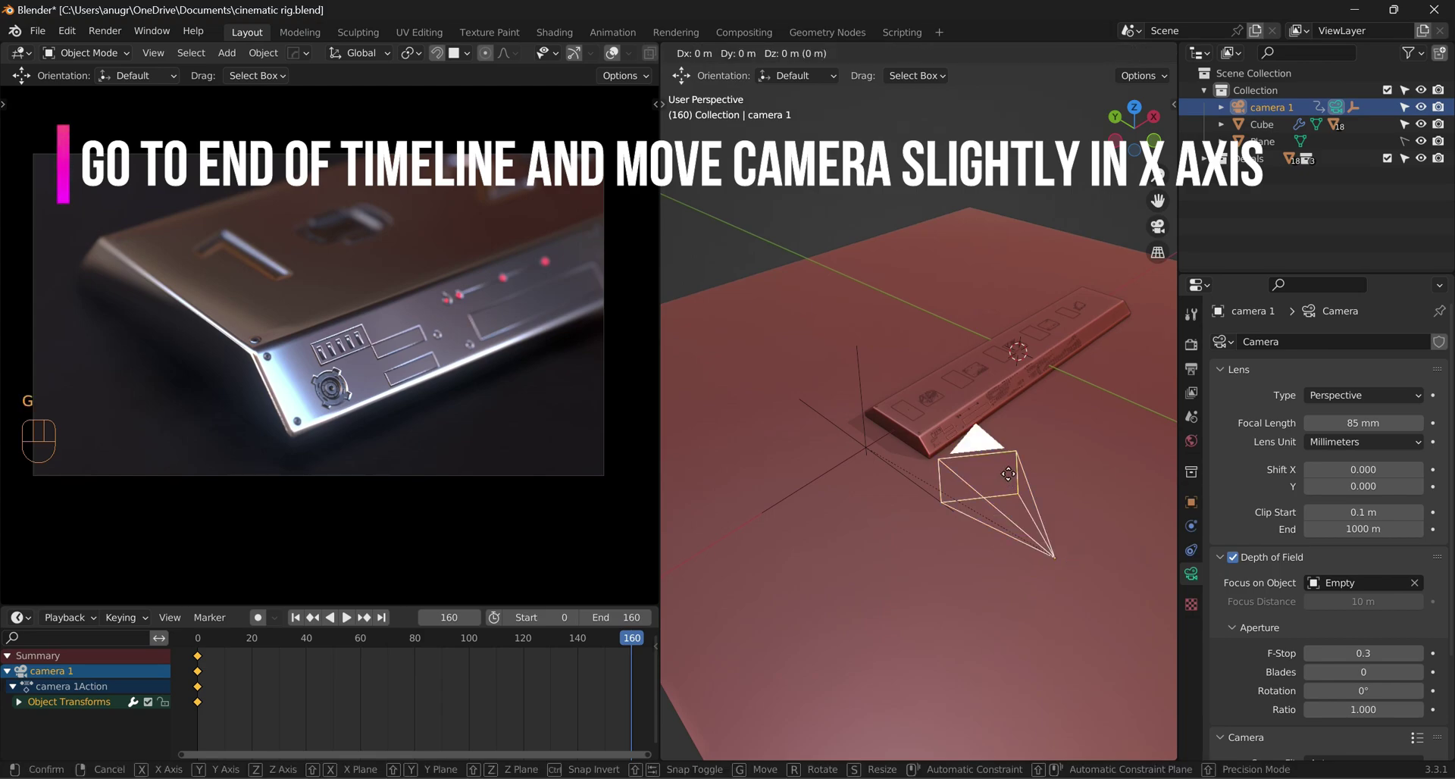
{"action": "key", "text": "x"}
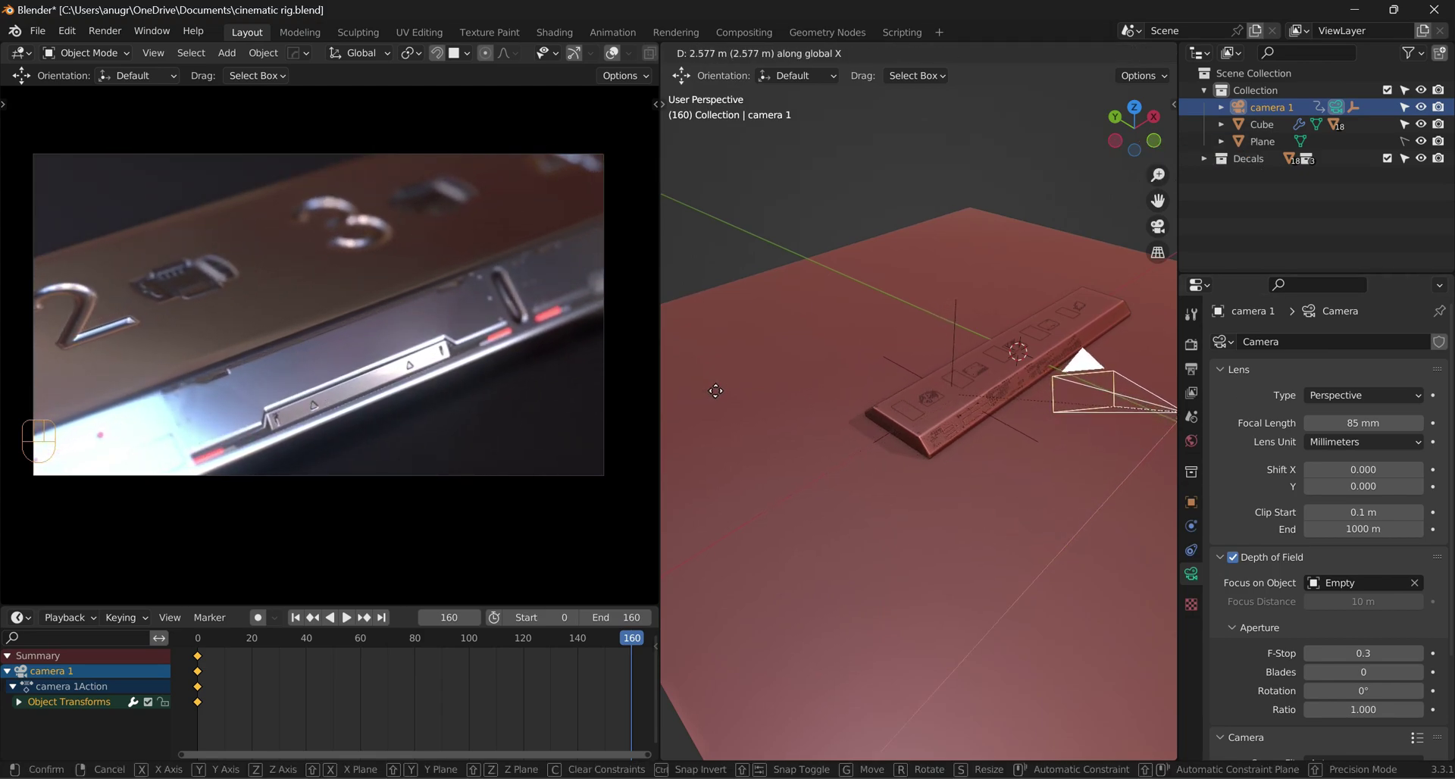
{"action": "left_click", "coordinate": [724, 395]}
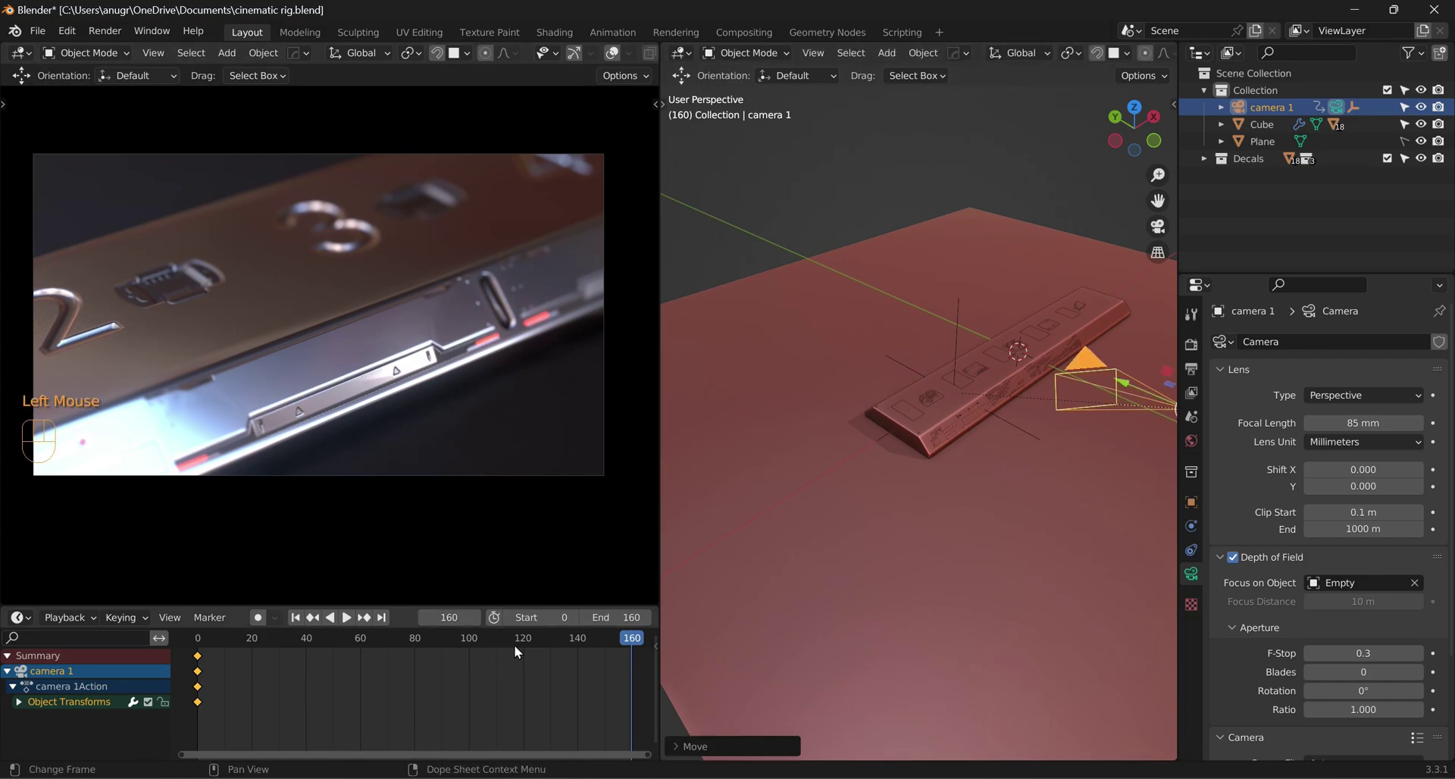
{"action": "key", "text": "i"}
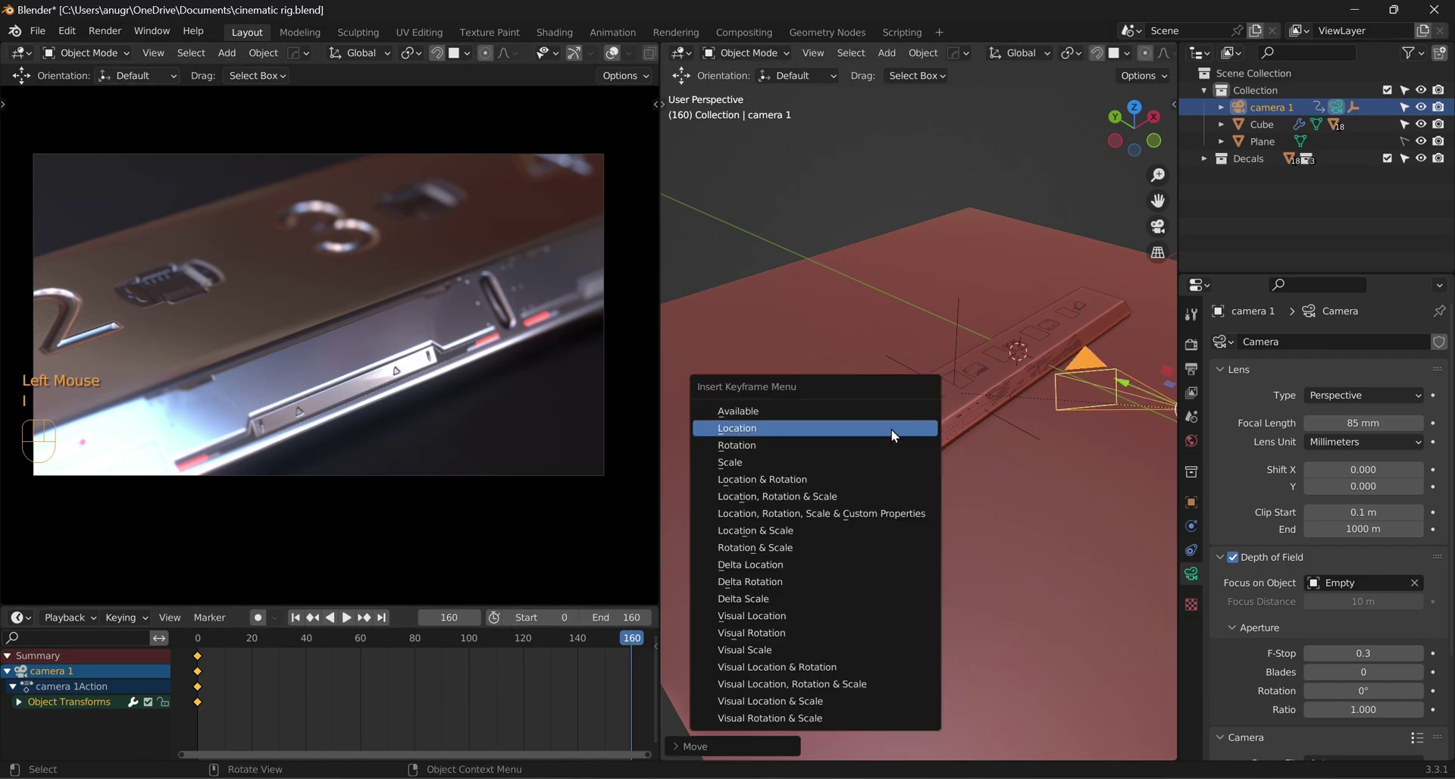
{"action": "left_click", "coordinate": [296, 623]}
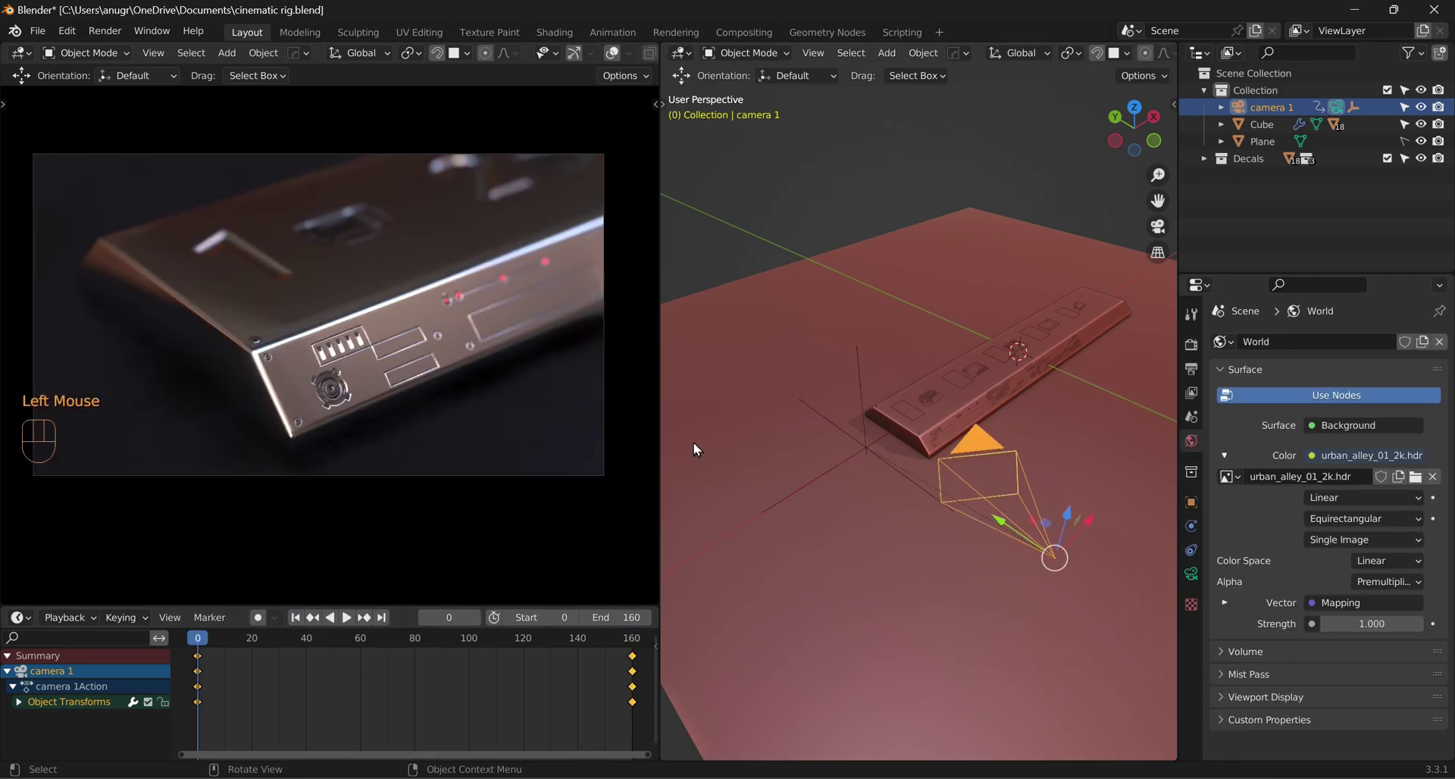
Step: Play back the camera glide along the panel, stop it, and rewind to the first frame
{"action": "key", "text": "space"}
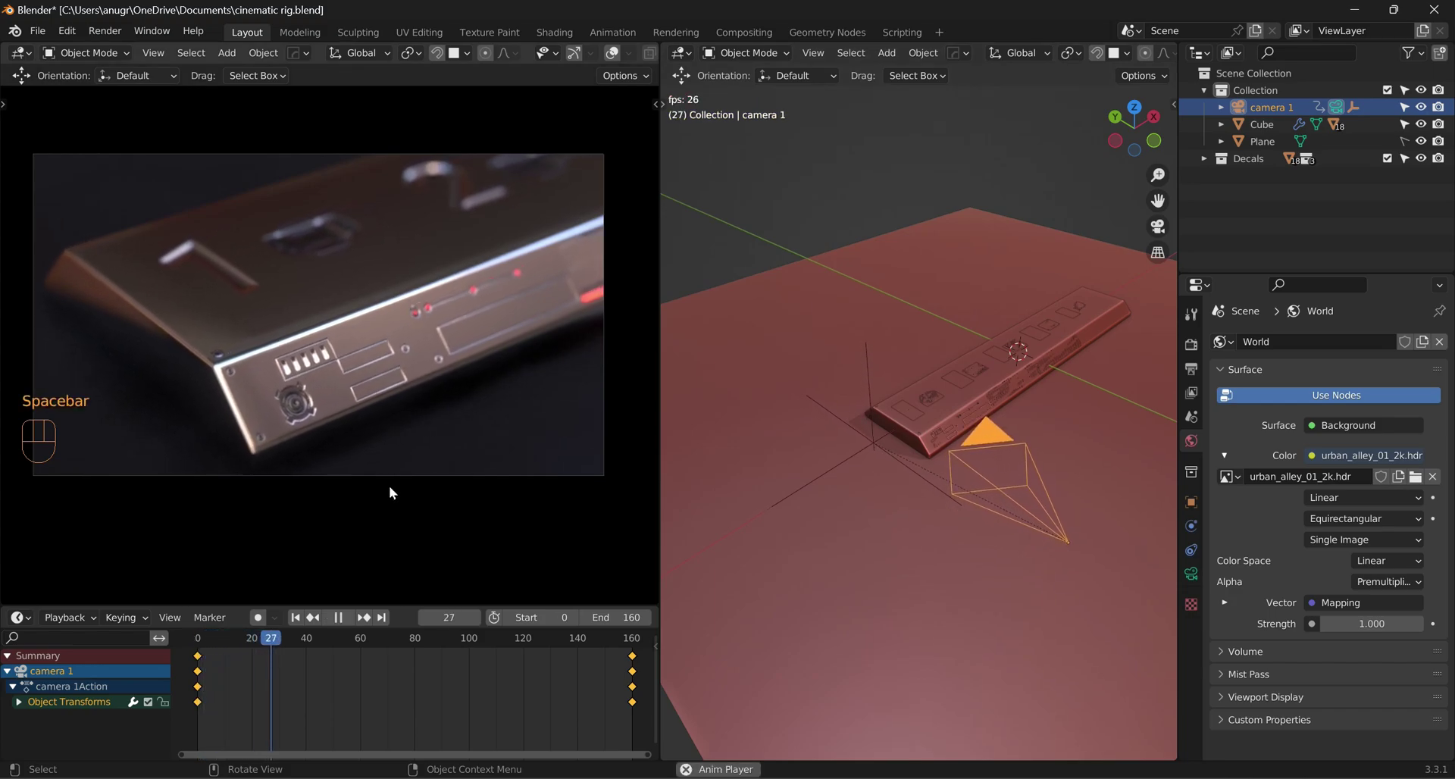
{"action": "left_click", "coordinate": [396, 477]}
{"action": "left_click", "coordinate": [396, 477]}
{"action": "left_click", "coordinate": [395, 477]}
{"action": "double_click", "coordinate": [396, 477]}
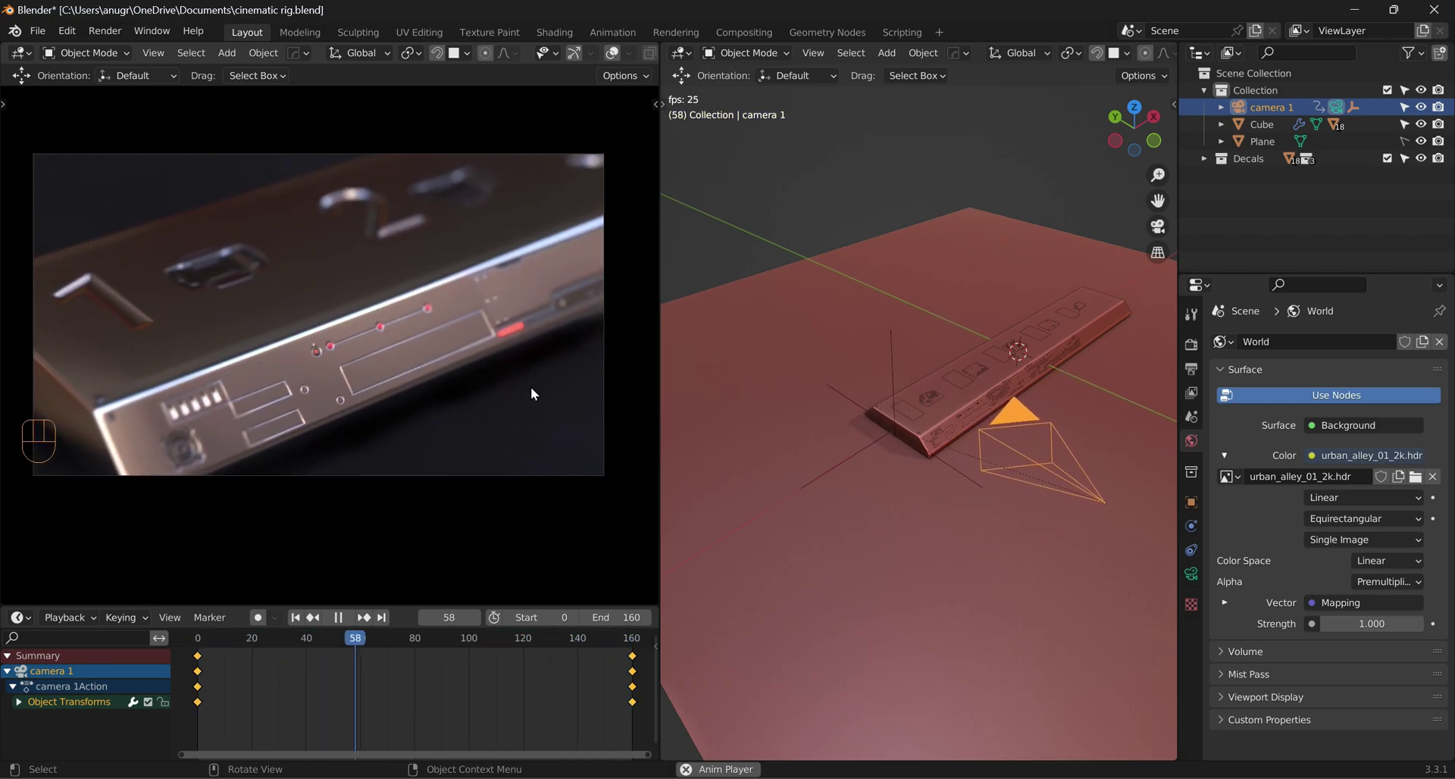
{"action": "left_click", "coordinate": [526, 392]}
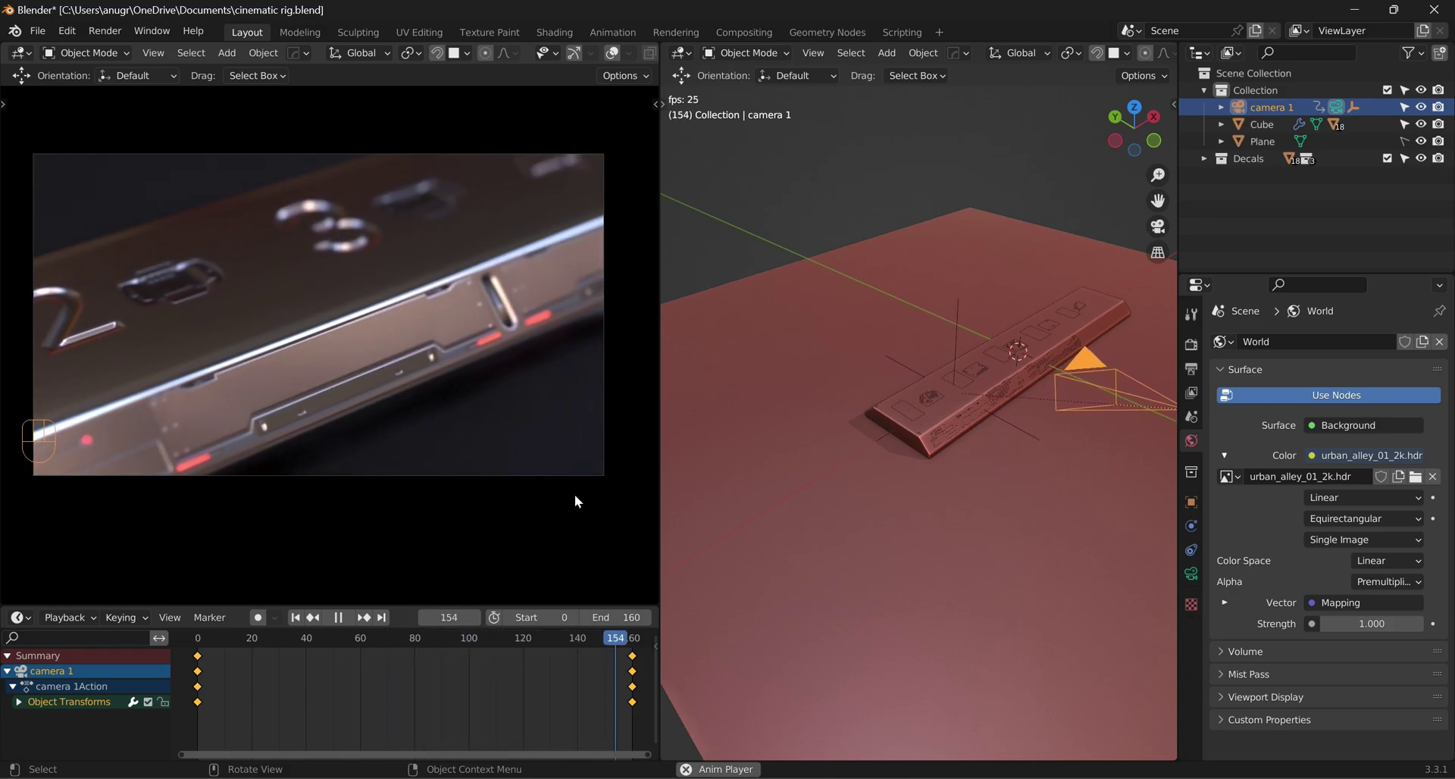
{"action": "key", "text": "space"}
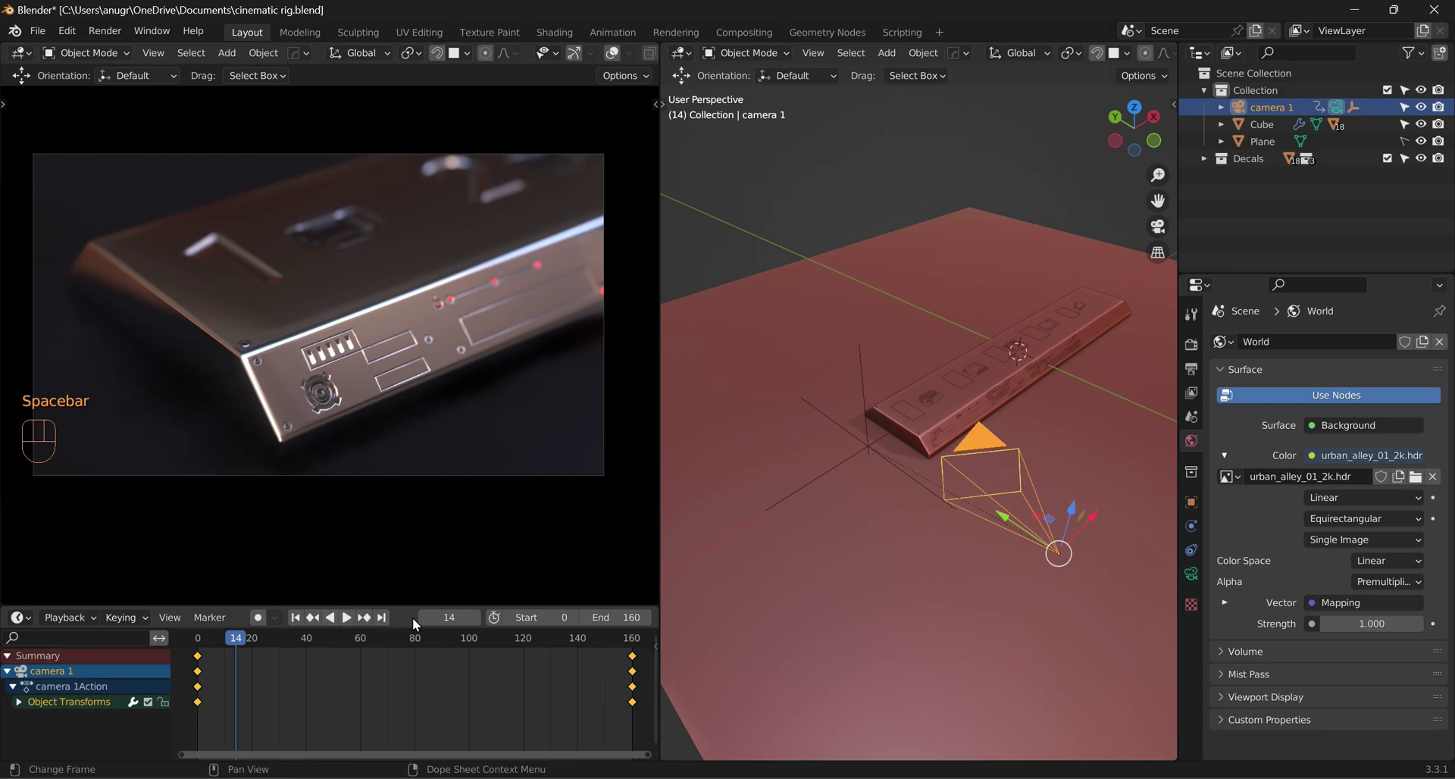
{"action": "left_click", "coordinate": [299, 620]}
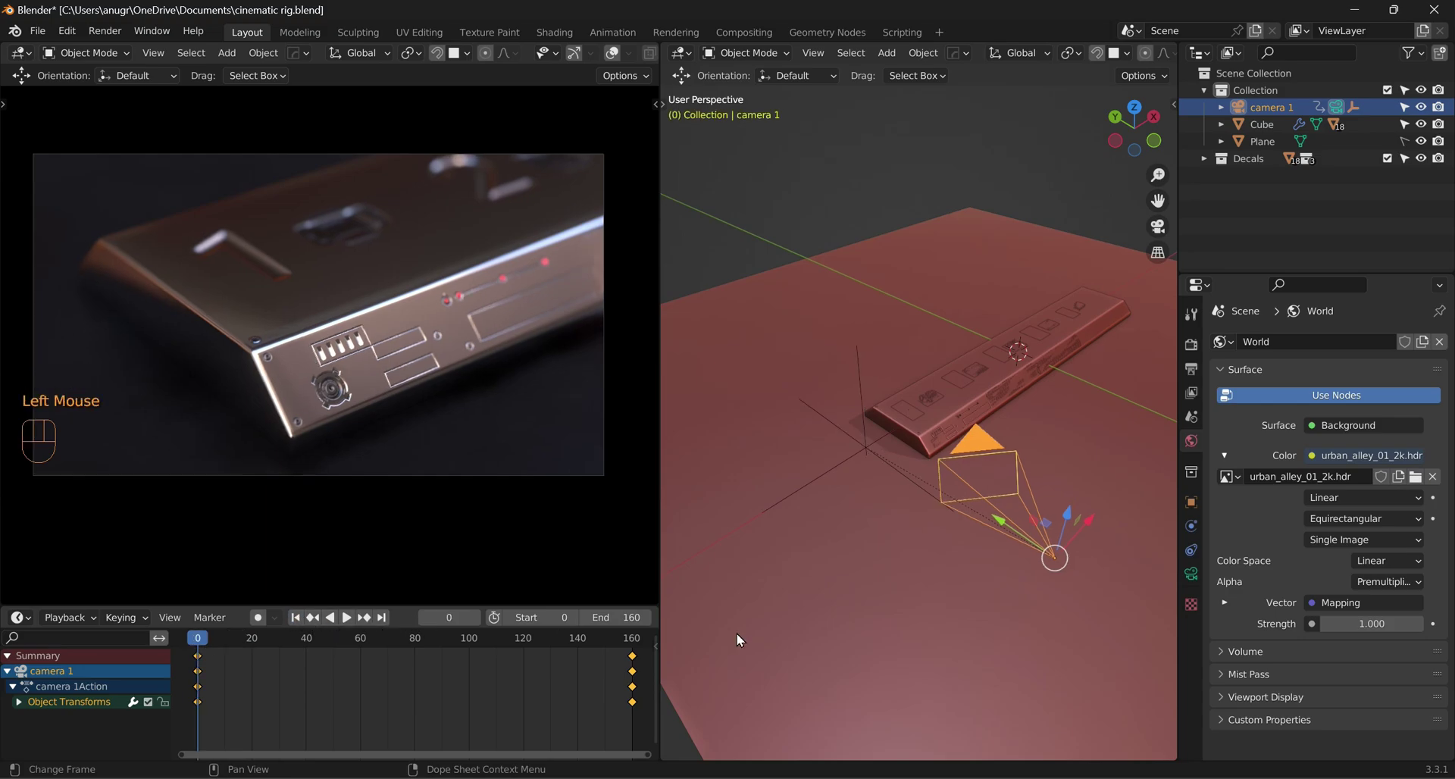
Step: Set the scene Frame Rate to 60 fps in Output Properties
{"action": "left_click", "coordinate": [1200, 347]}
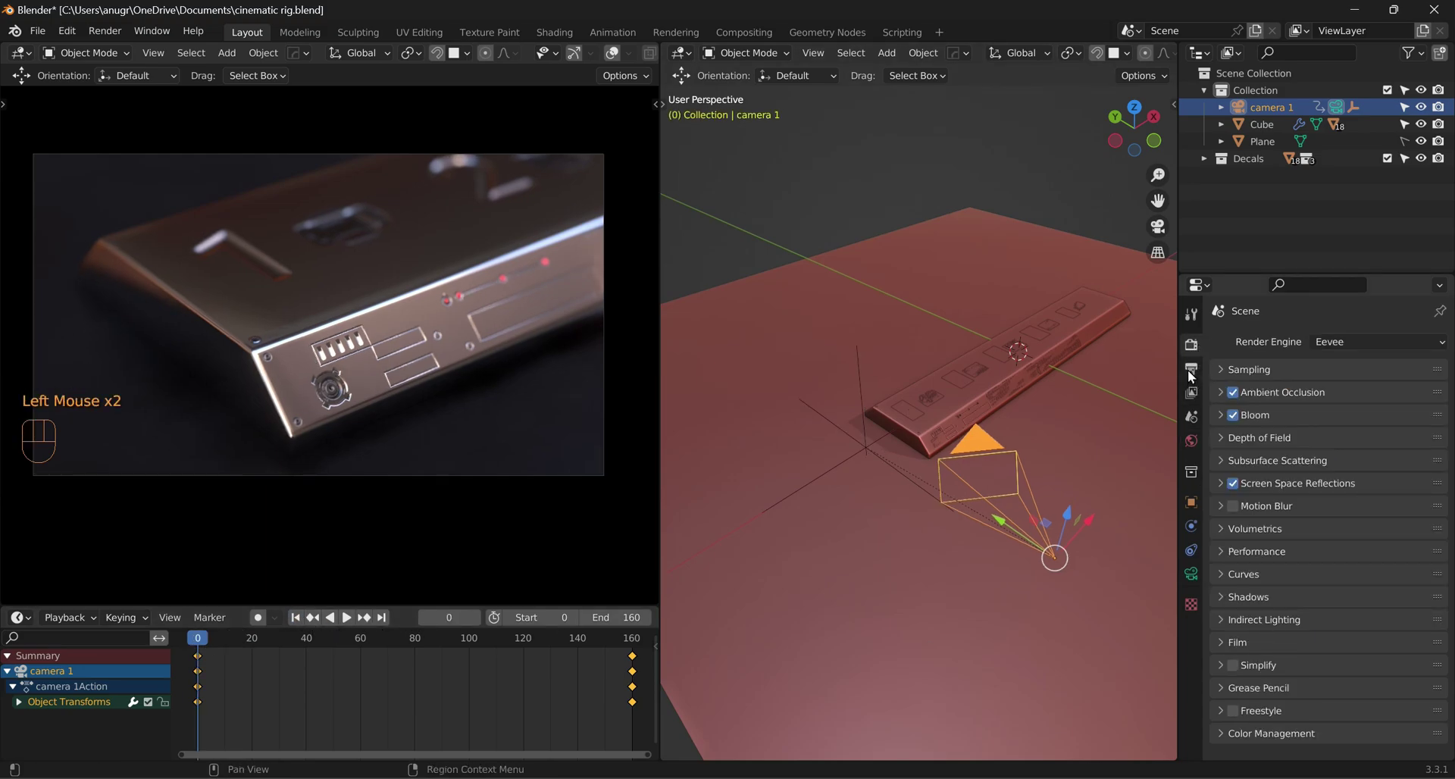
{"action": "left_click", "coordinate": [1201, 377]}
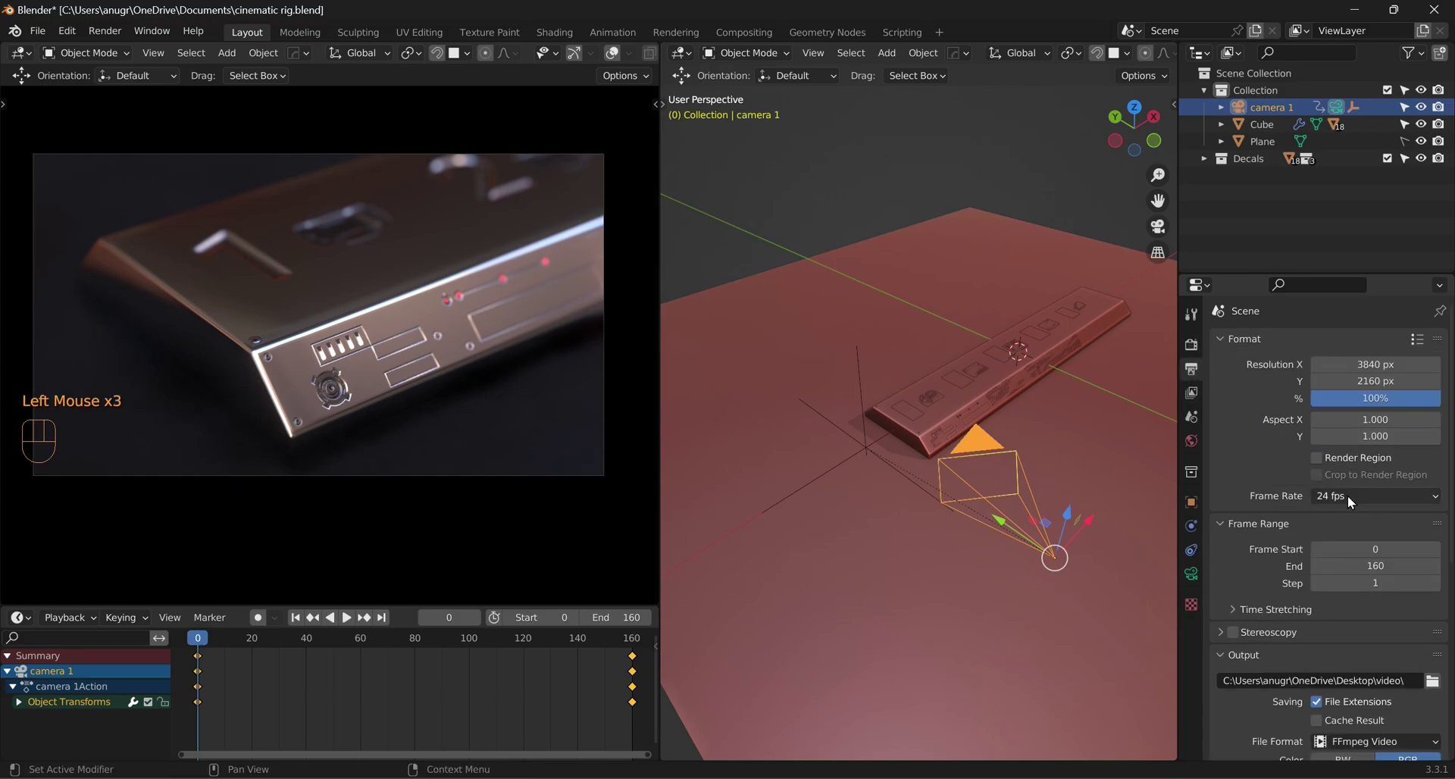
{"action": "left_click_drag", "start_coordinate": [1350, 502], "coordinate": [1345, 640]}
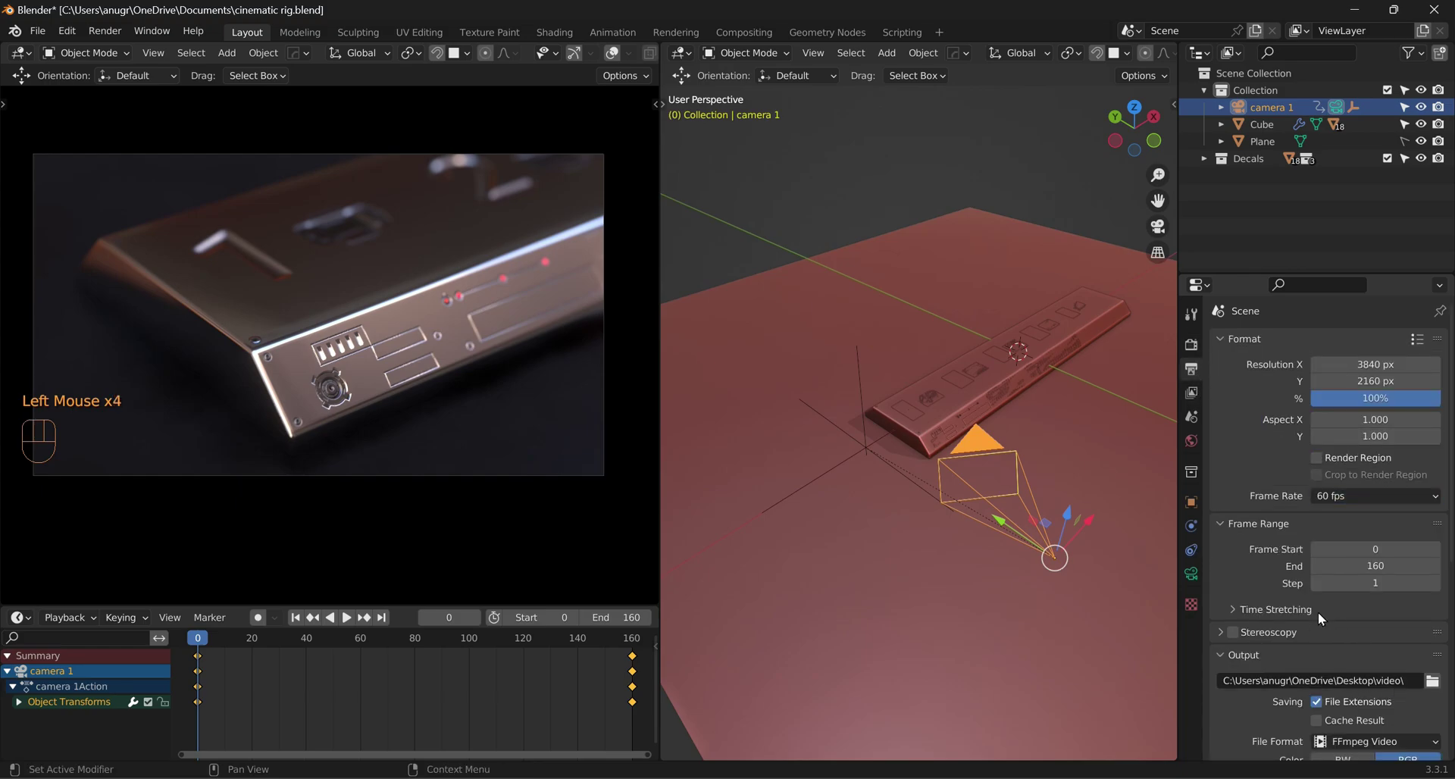
Step: Preview the camera move at 60 fps, rewind to frame 0, and return to the render settings
{"action": "key", "text": "space"}
{"action": "left_click", "coordinate": [358, 413]}
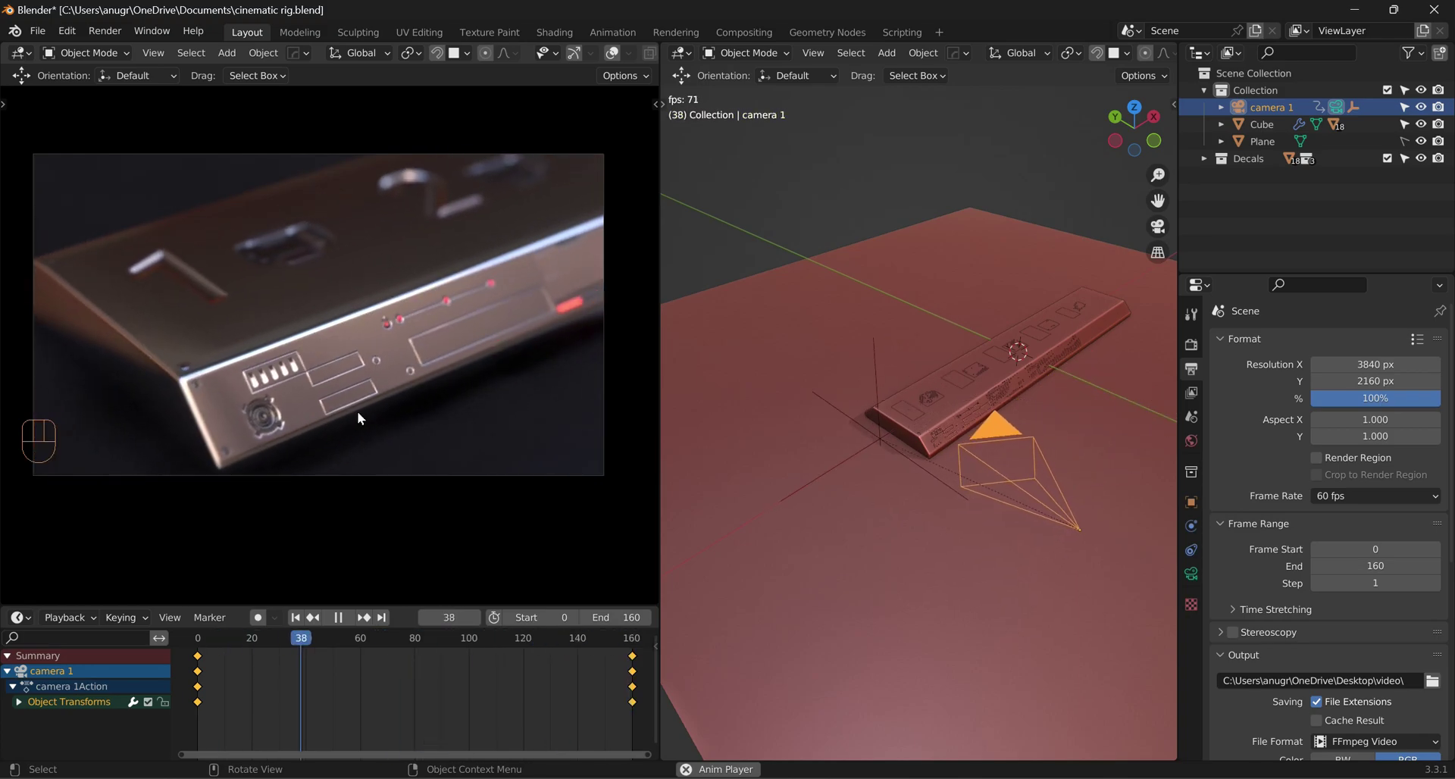
{"action": "key", "text": "space"}
{"action": "left_click_drag", "start_coordinate": [533, 430], "coordinate": [303, 614]}
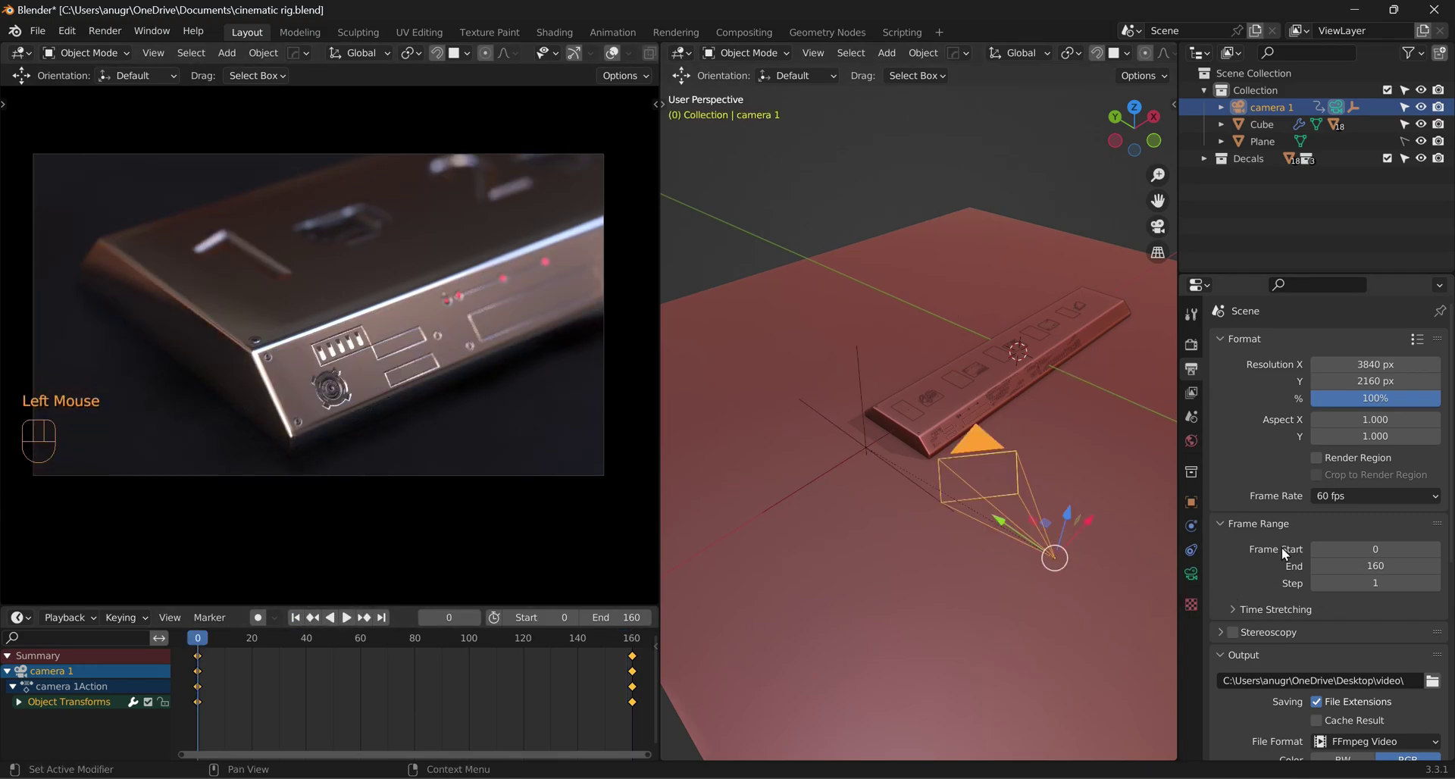
{"action": "left_click", "coordinate": [1198, 350]}
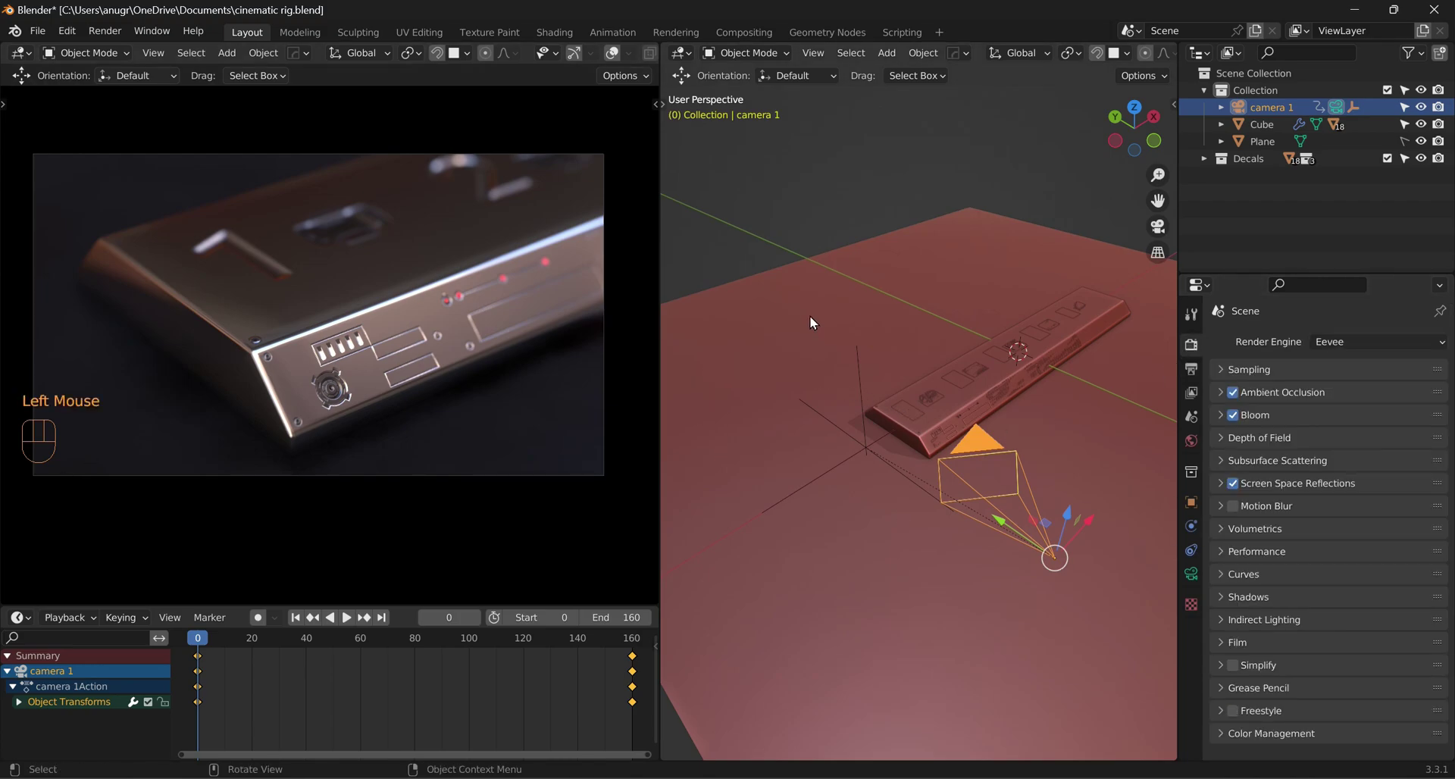
Step: Bring up the Shift+A add menu to insert a second camera
{"action": "key", "text": "shift+a"}
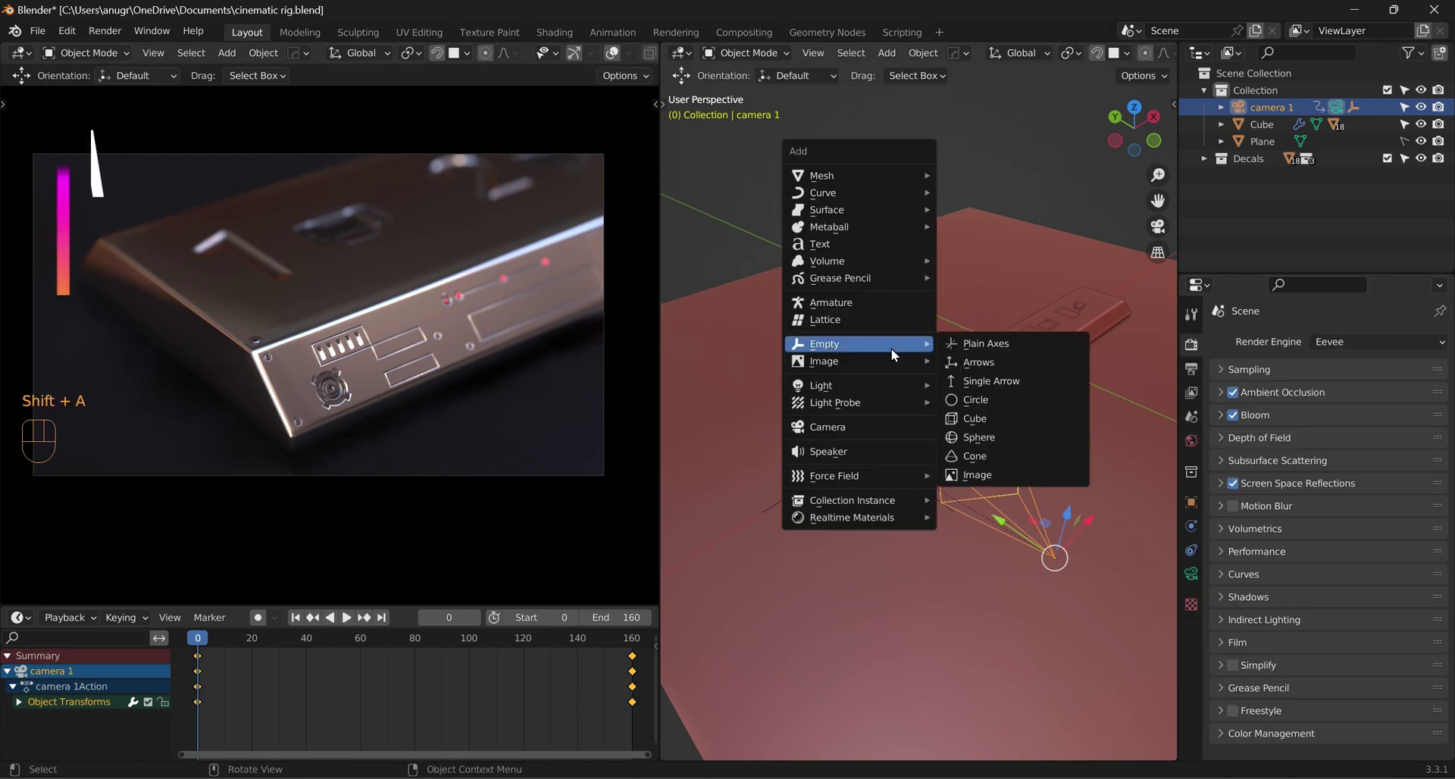
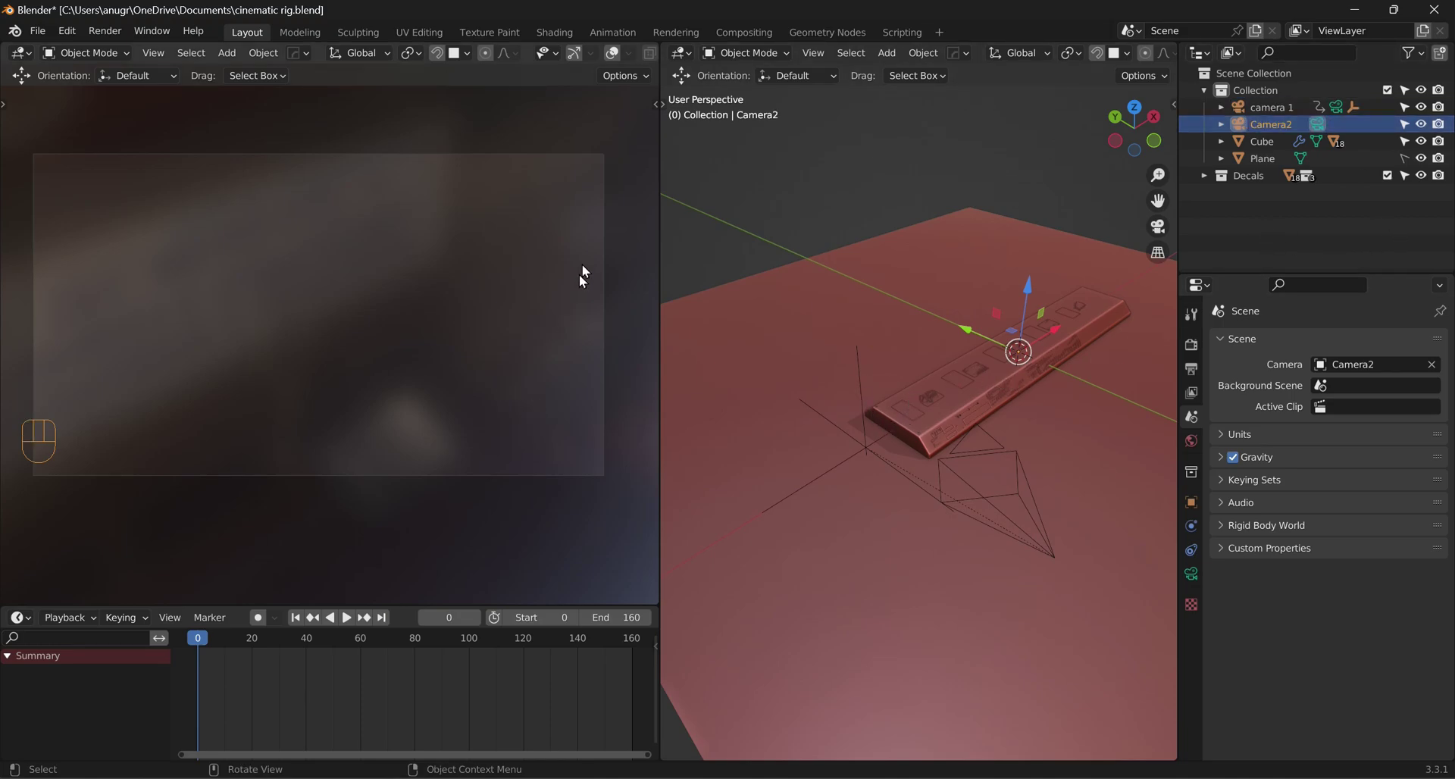
Step: Lock Camera2 to the view and navigate it to a new angle framing the panel's corner
{"action": "key", "text": "n"}
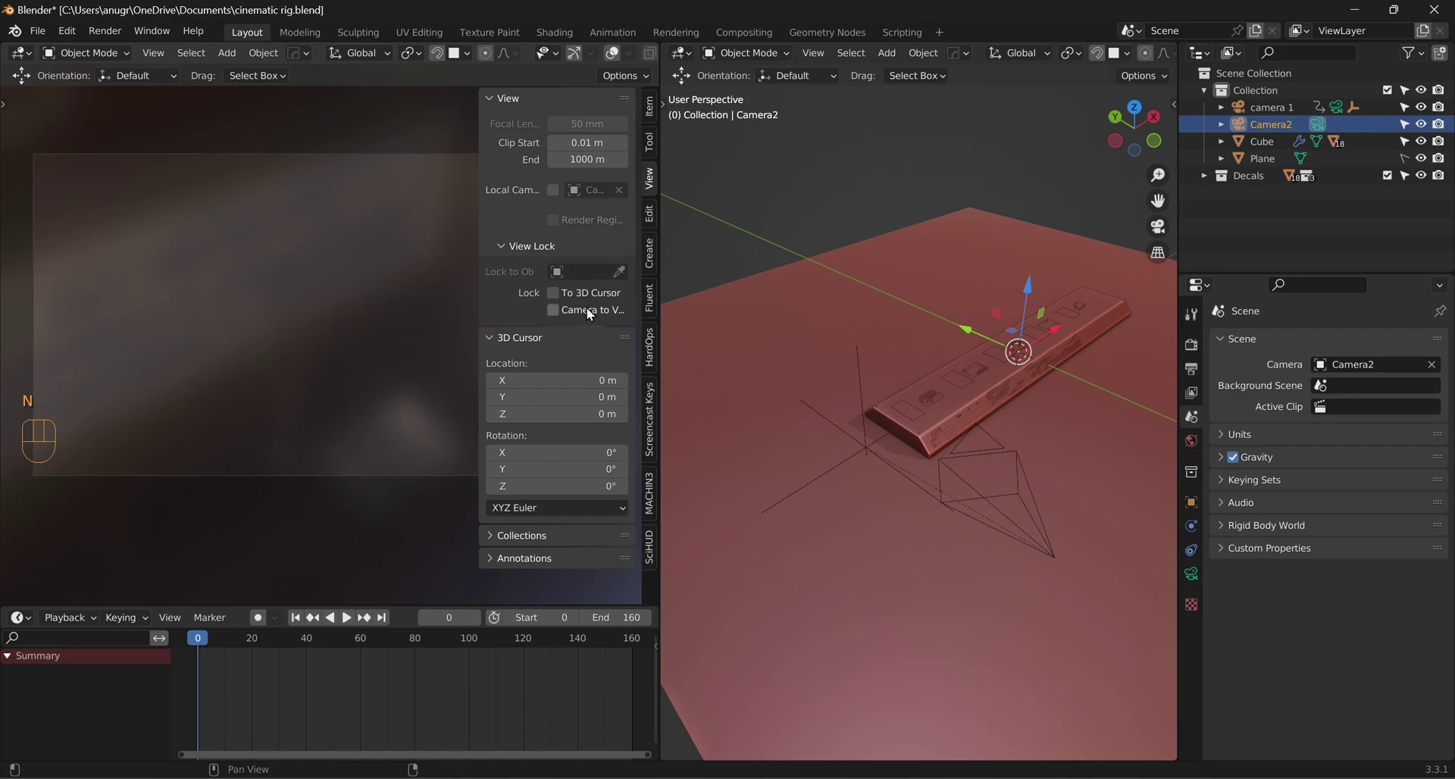
{"action": "left_click", "coordinate": [592, 315]}
{"action": "key", "text": "n"}
{"action": "scroll", "scroll_direction": "down", "scroll_amount": 3}
{"action": "scroll", "scroll_direction": "down", "scroll_amount": 3}
{"action": "left_click_drag", "start_coordinate": [338, 354], "coordinate": [392, 303]}
{"action": "middle_click", "coordinate": [387, 313]}
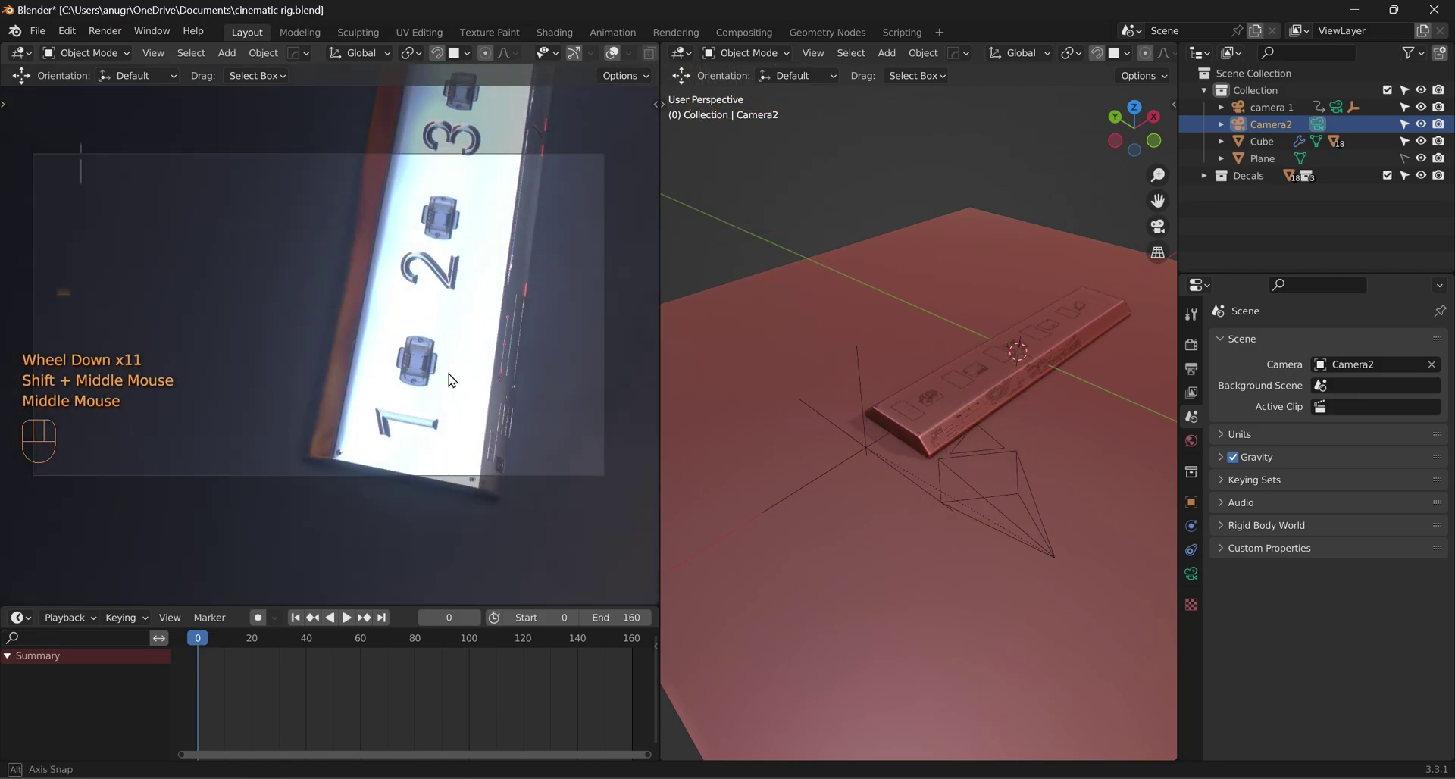
{"action": "middle_click", "coordinate": [425, 363]}
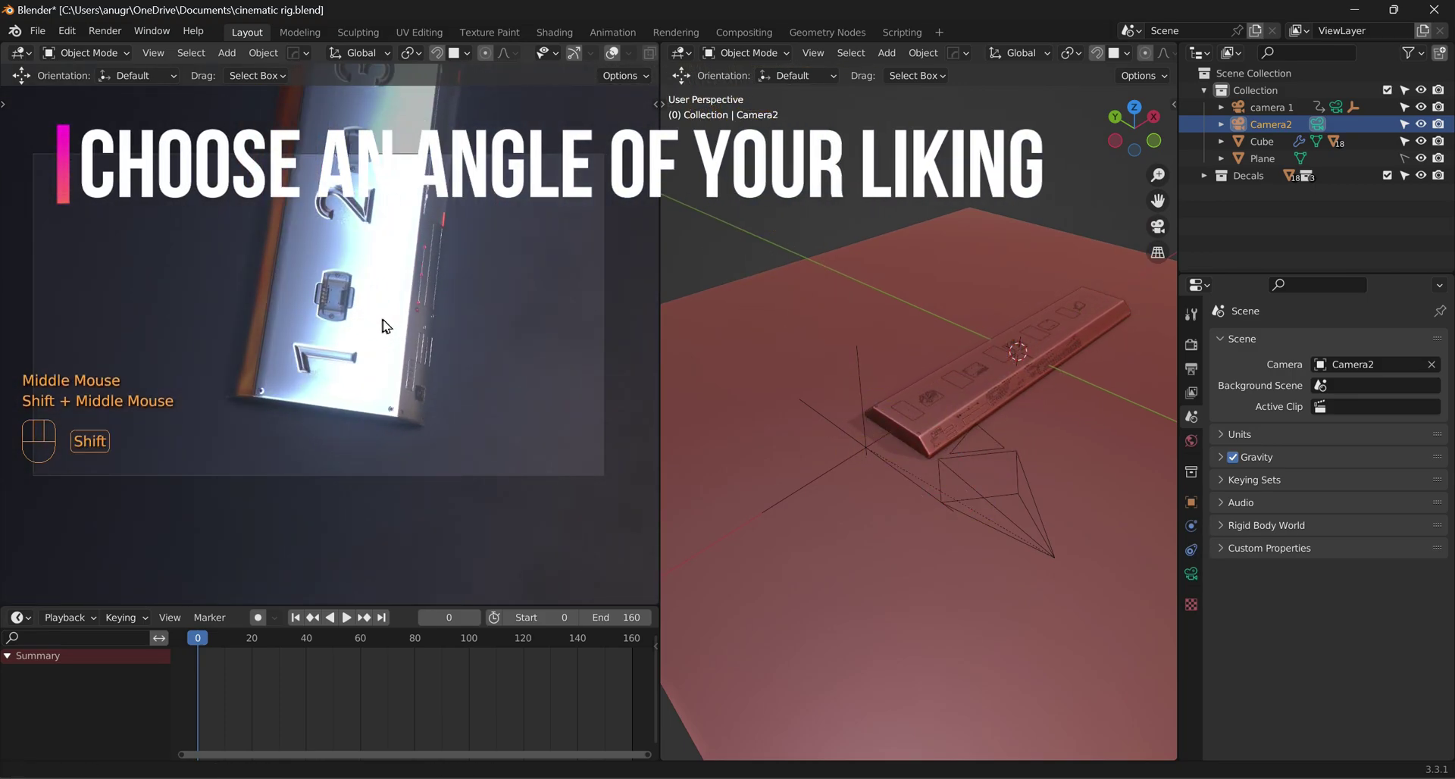
{"action": "middle_click", "coordinate": [468, 393]}
{"action": "scroll", "scroll_direction": "up", "scroll_amount": 3}
{"action": "middle_click", "coordinate": [443, 376]}
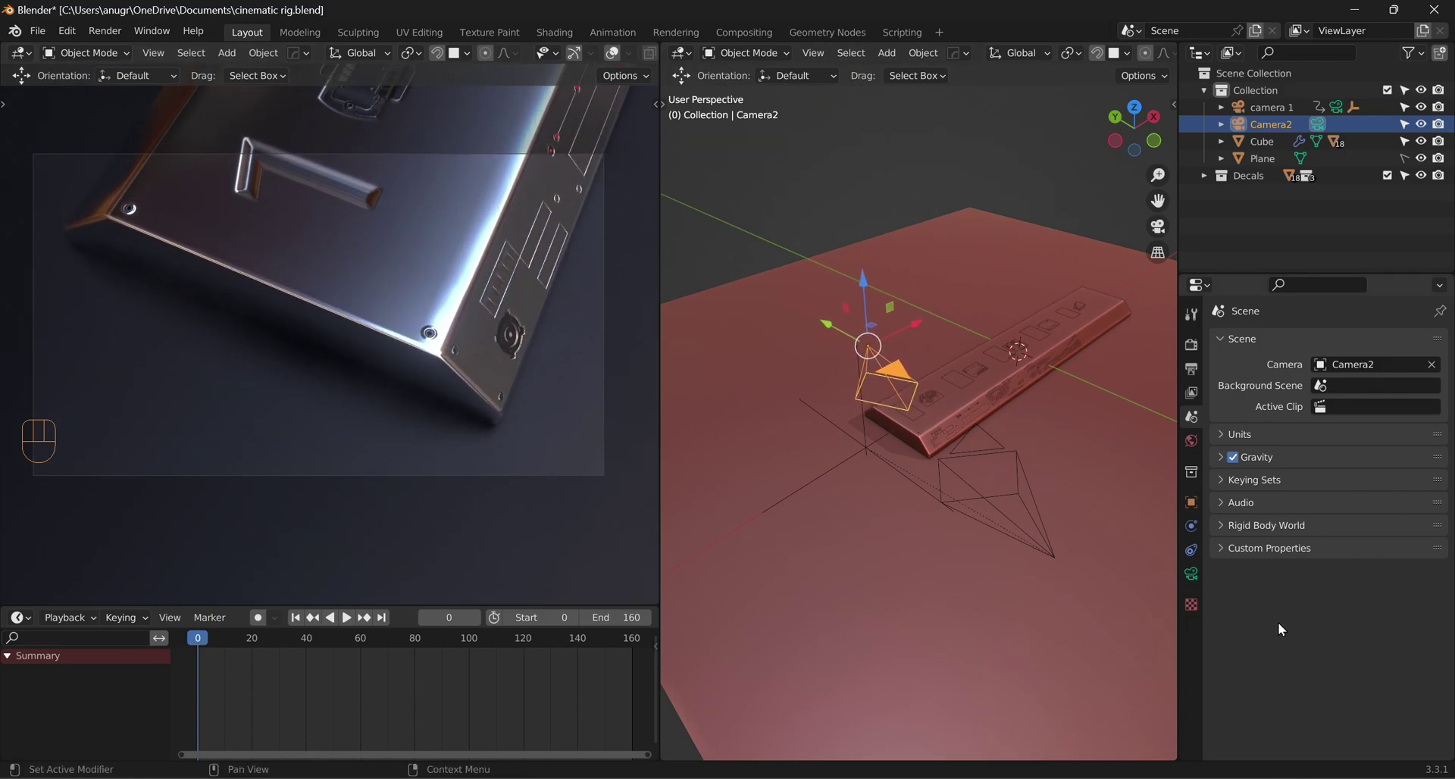
Step: Enable Camera2's Depth of Field with Focus on Object set to the Cube
{"action": "left_click", "coordinate": [1194, 572]}
{"action": "scroll", "scroll_direction": "down", "scroll_amount": 3}
{"action": "left_click", "coordinate": [1236, 447]}
{"action": "left_click", "coordinate": [1424, 473]}
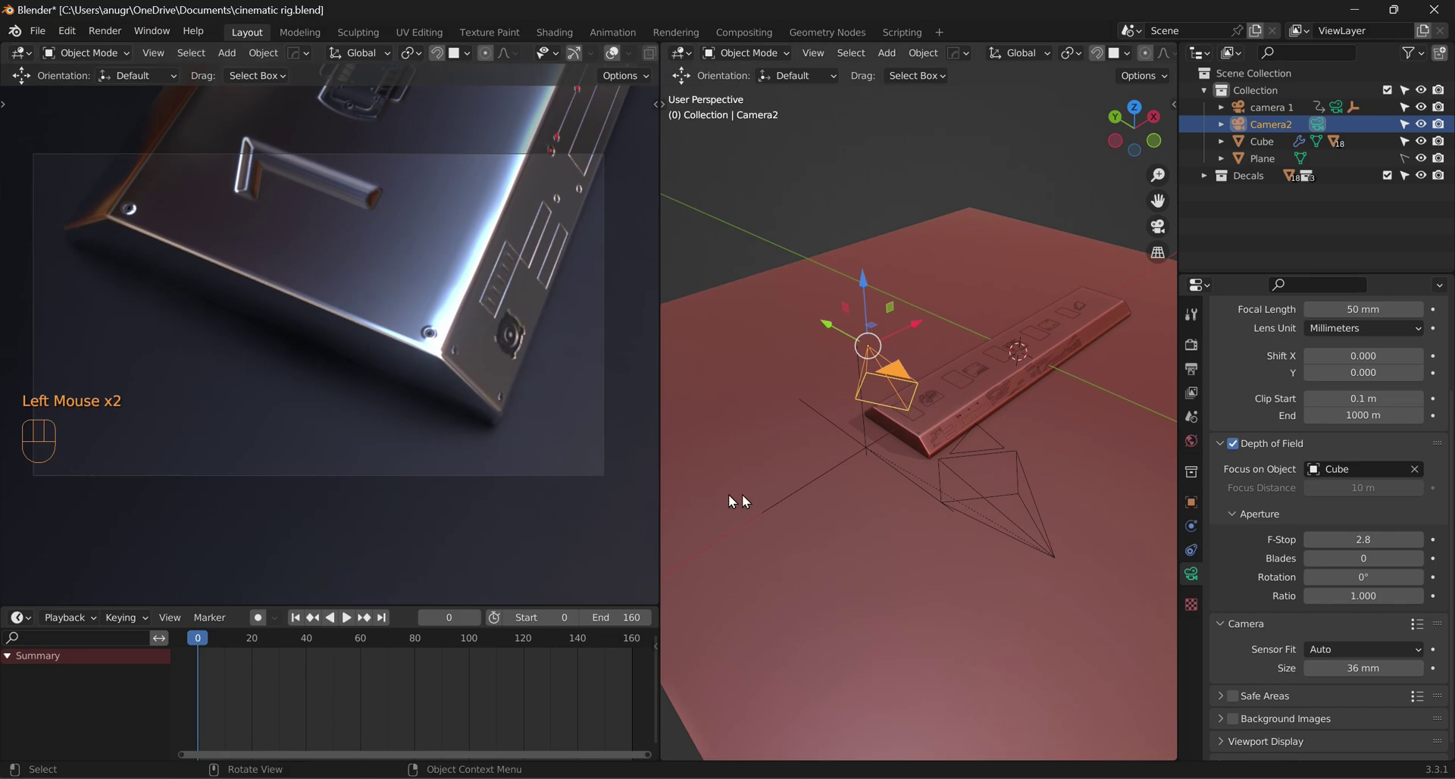
{"action": "scroll", "scroll_direction": "up", "scroll_amount": 3}
{"action": "scroll", "scroll_direction": "down", "scroll_amount": 3}
{"action": "left_click_drag", "start_coordinate": [985, 463], "coordinate": [913, 434]}
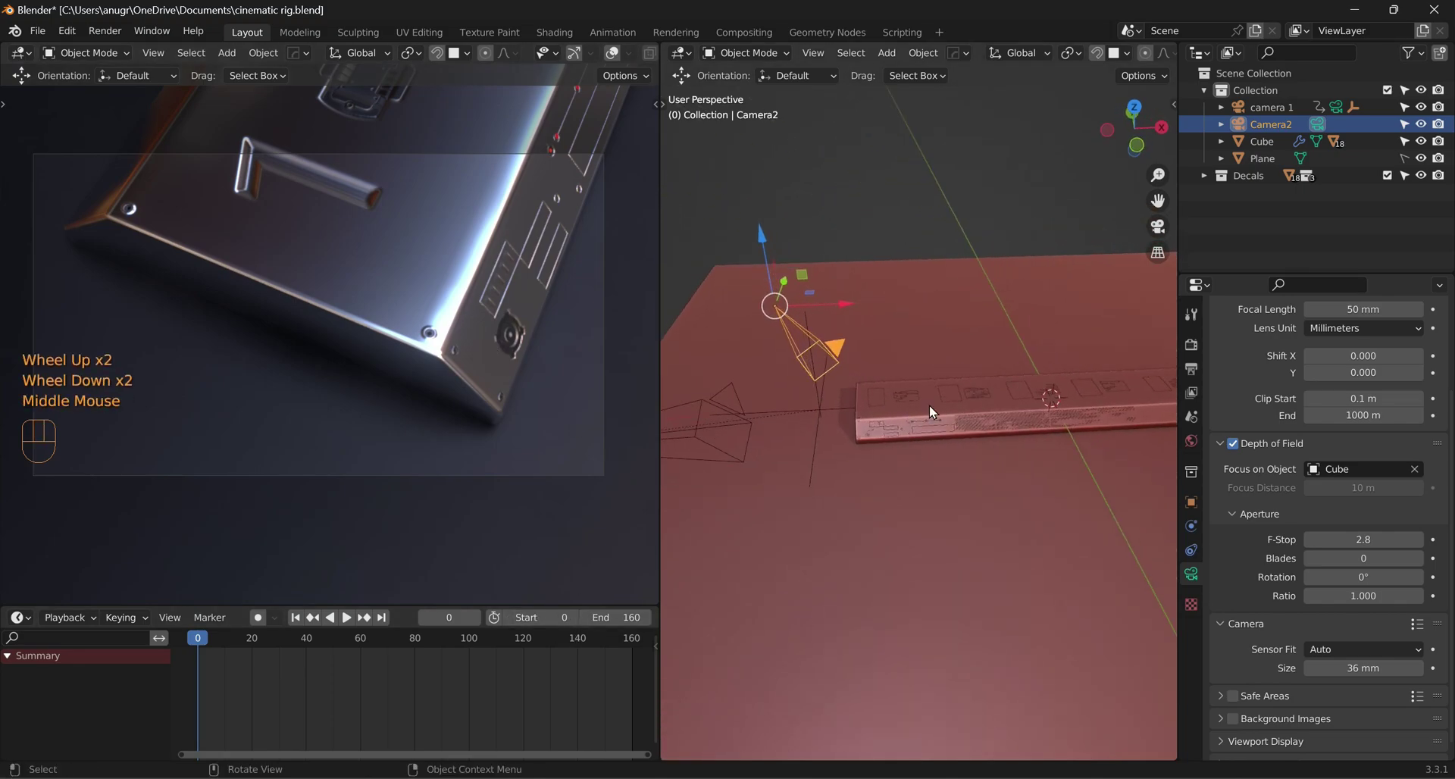
Step: Add a plain-axes empty at the product's centre and begin renaming it 'empty camera 2'
{"action": "key", "text": "shift+a"}
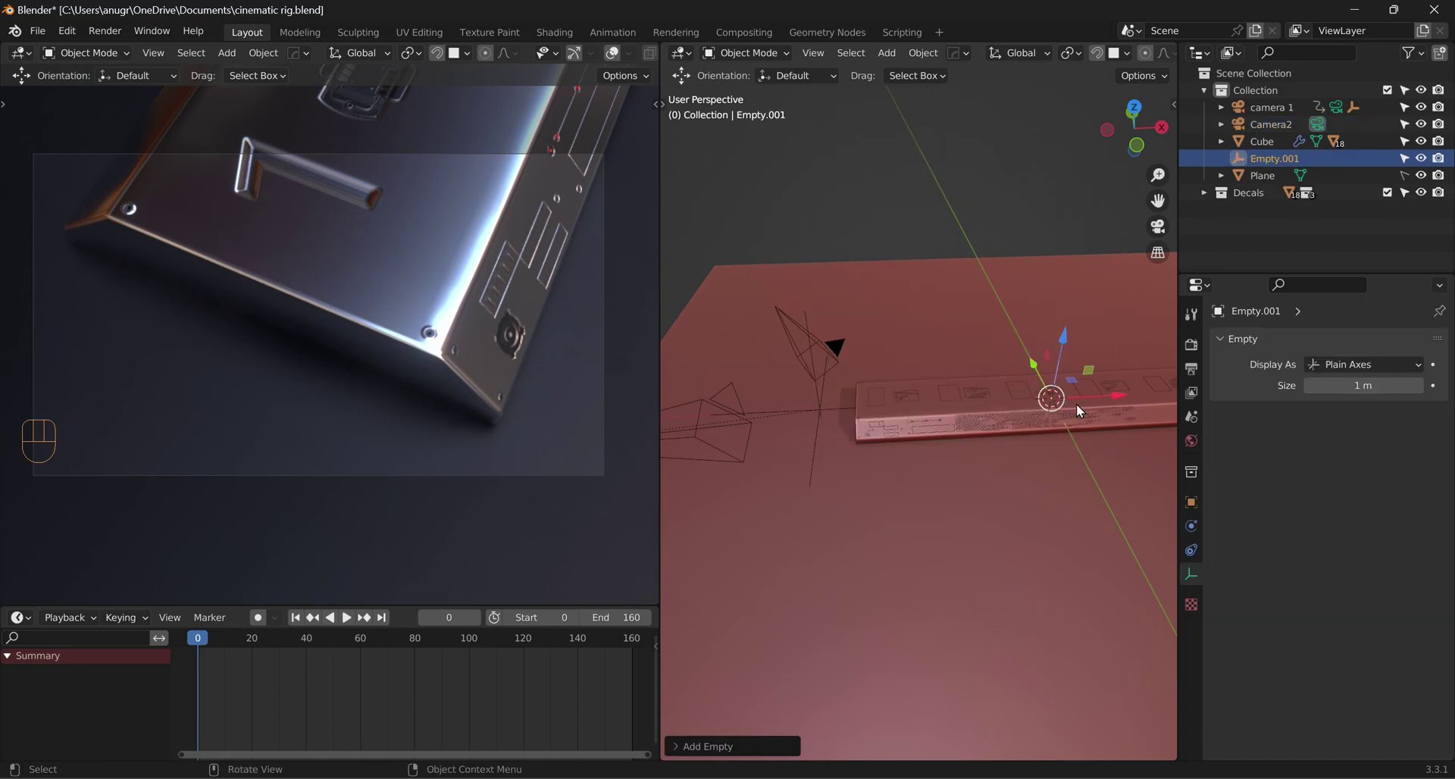
{"action": "left_click", "coordinate": [1303, 166]}
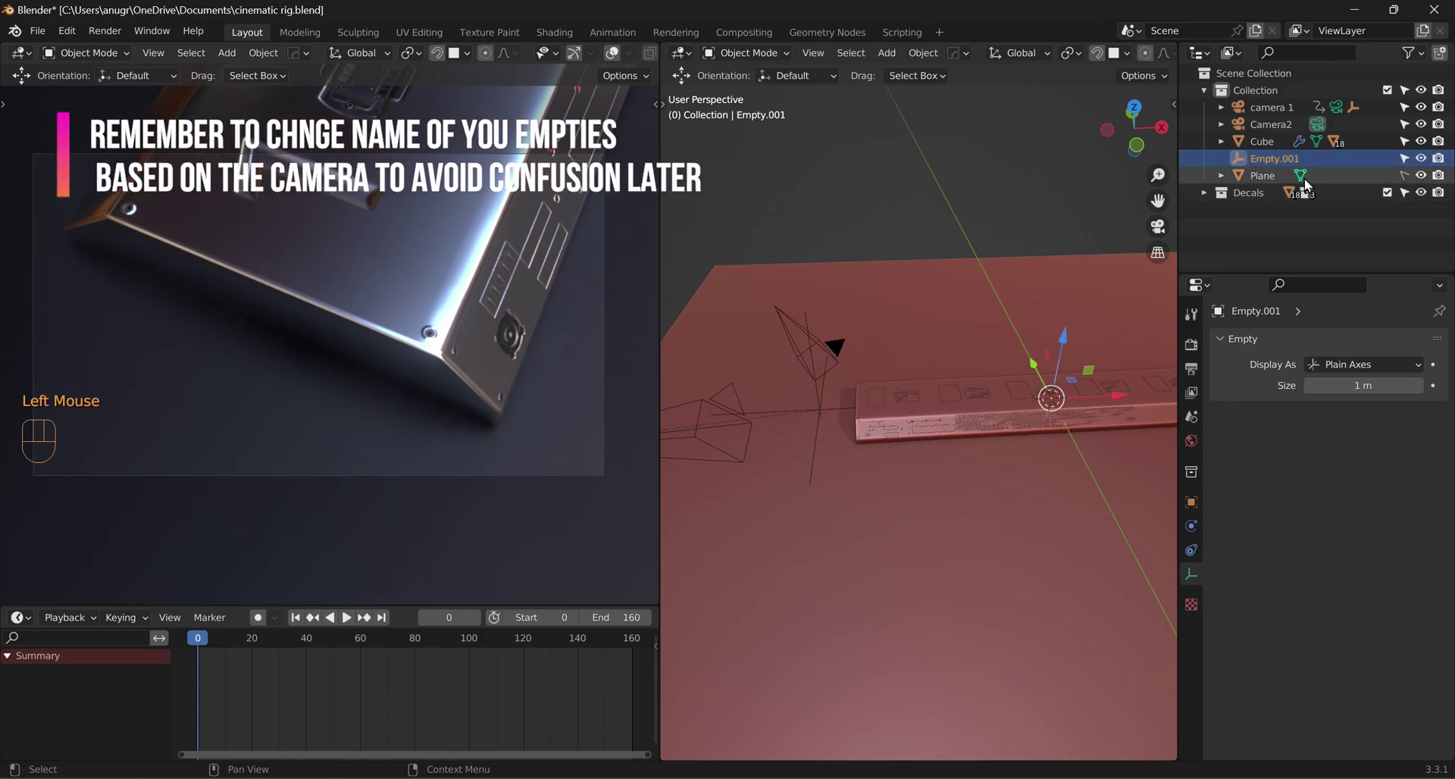
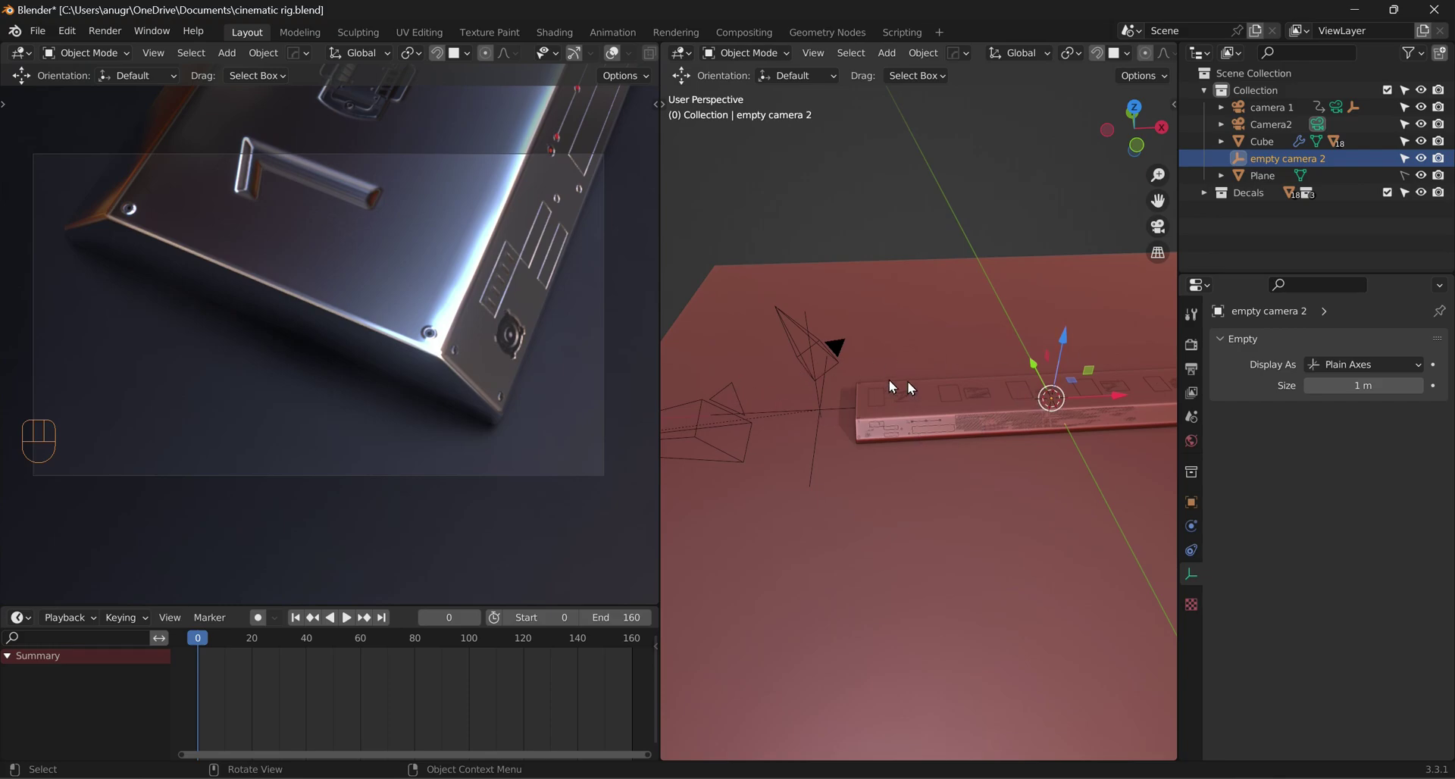
Step: Set Camera2's Focus on Object to empty camera 2 using the eyedropper
{"action": "left_click", "coordinate": [838, 350]}
{"action": "left_click", "coordinate": [1413, 589]}
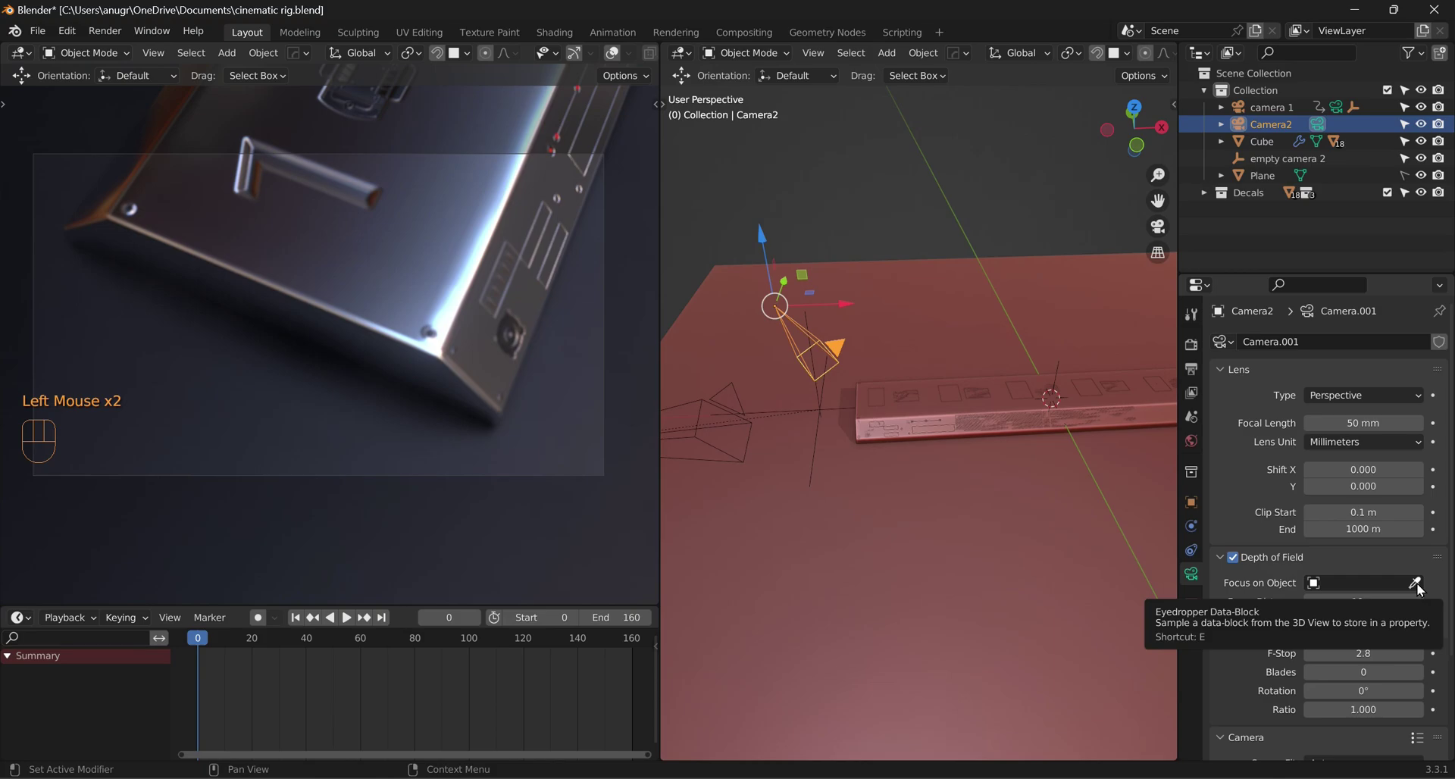
{"action": "left_click", "coordinate": [1416, 590]}
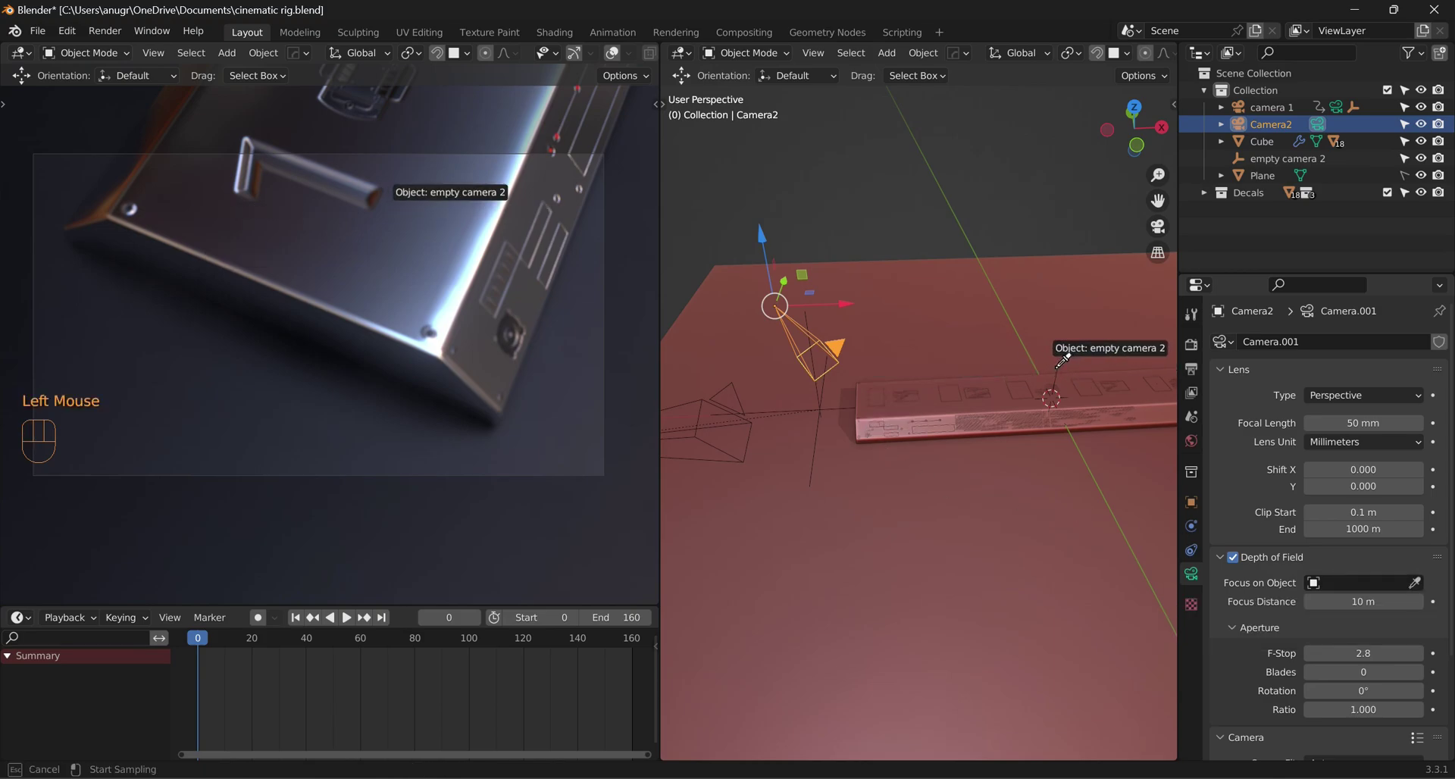
{"action": "left_click", "coordinate": [1063, 376]}
Step: Lower Camera2's F-Stop to 0.4 and select empty camera 2 to start moving it
{"action": "key", "text": "s"}
{"action": "left_click", "coordinate": [1089, 572]}
{"action": "left_click", "coordinate": [1118, 399]}
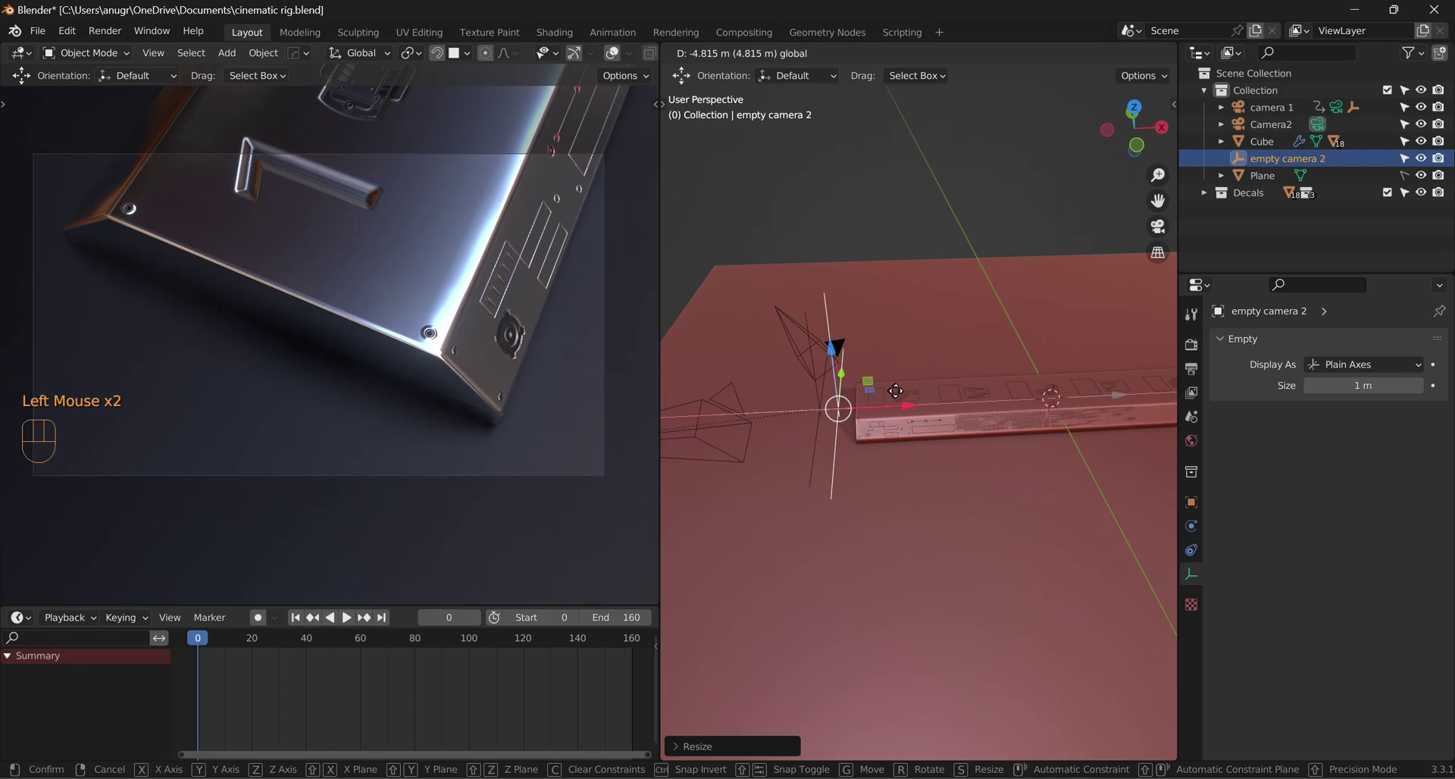
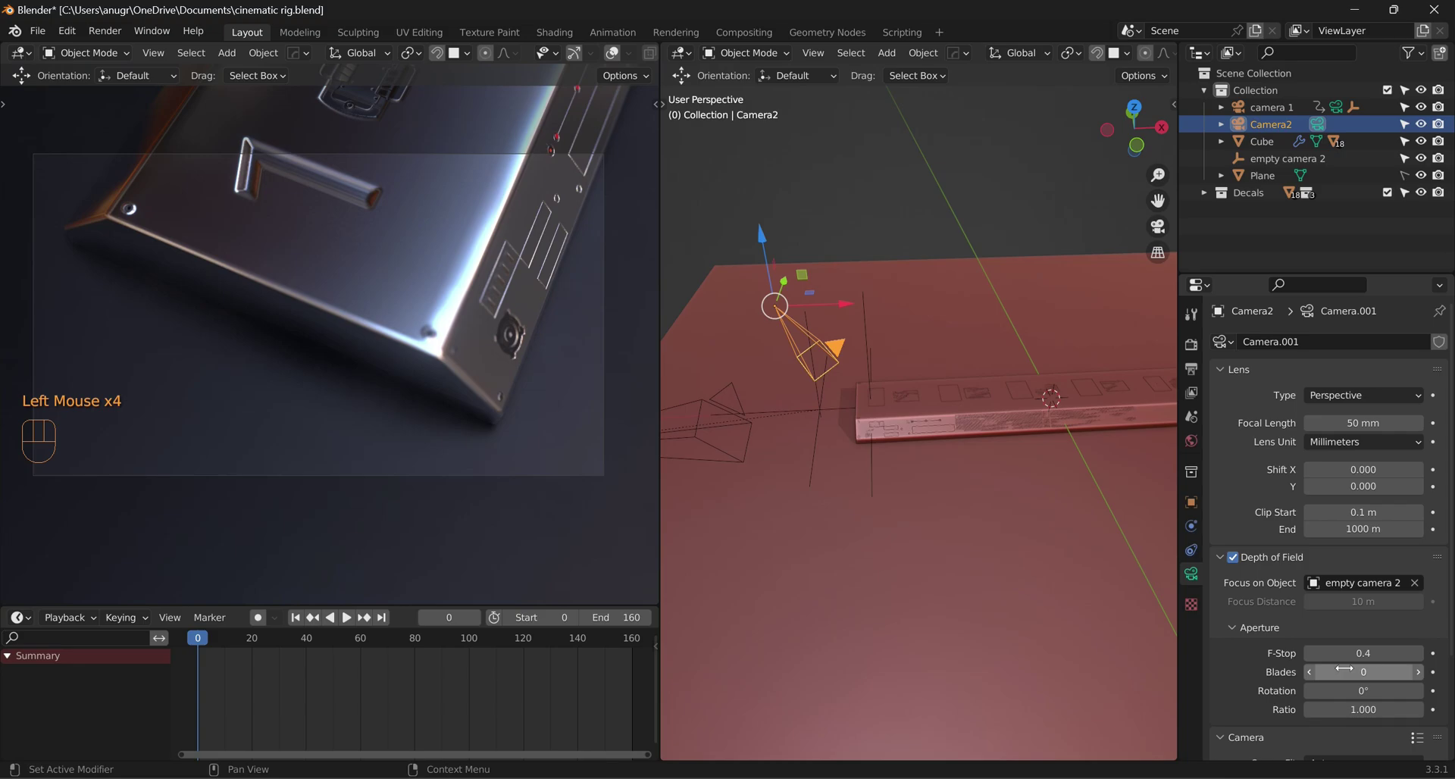
Step: Move empty camera 2 along the bar to its near end beside Camera2, checking placement from other angles
{"action": "left_click", "coordinate": [867, 334]}
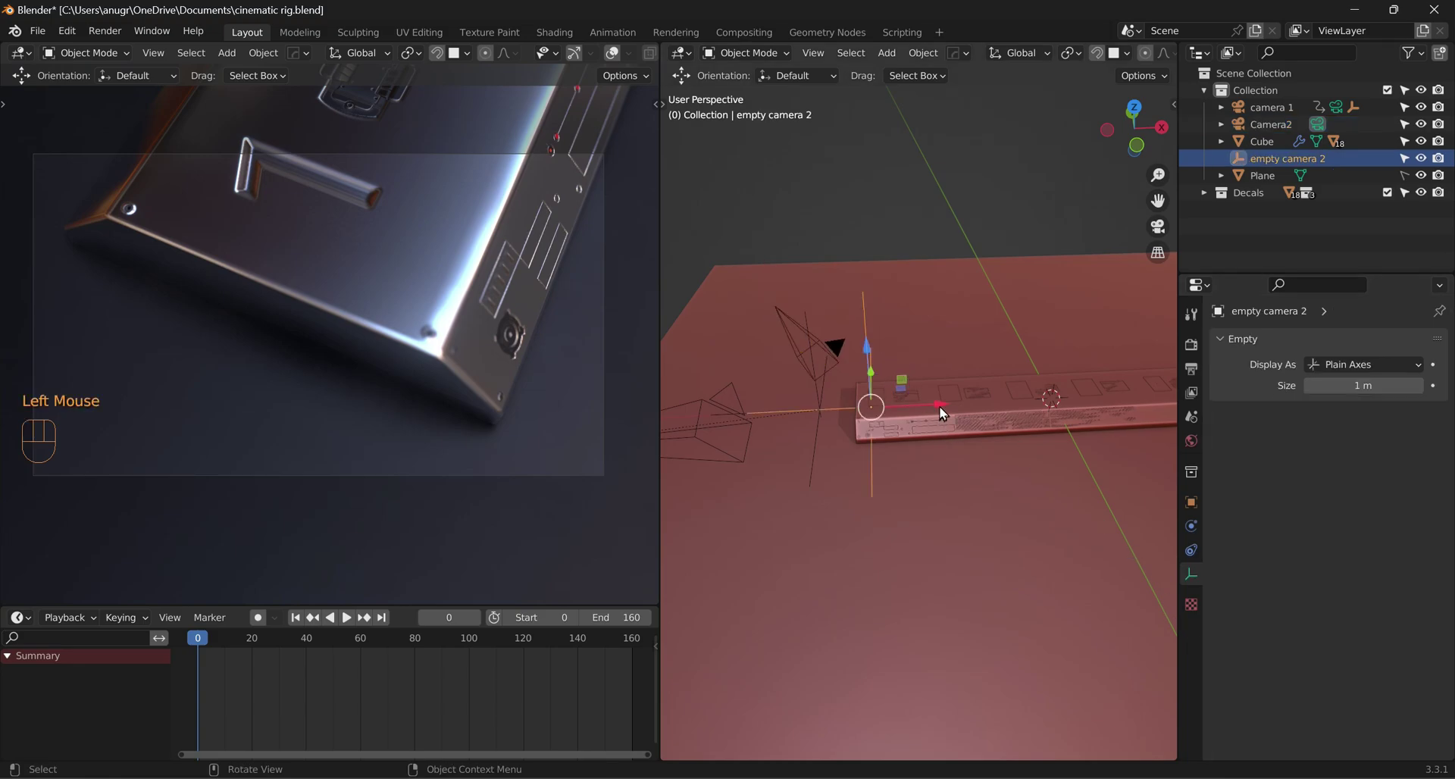
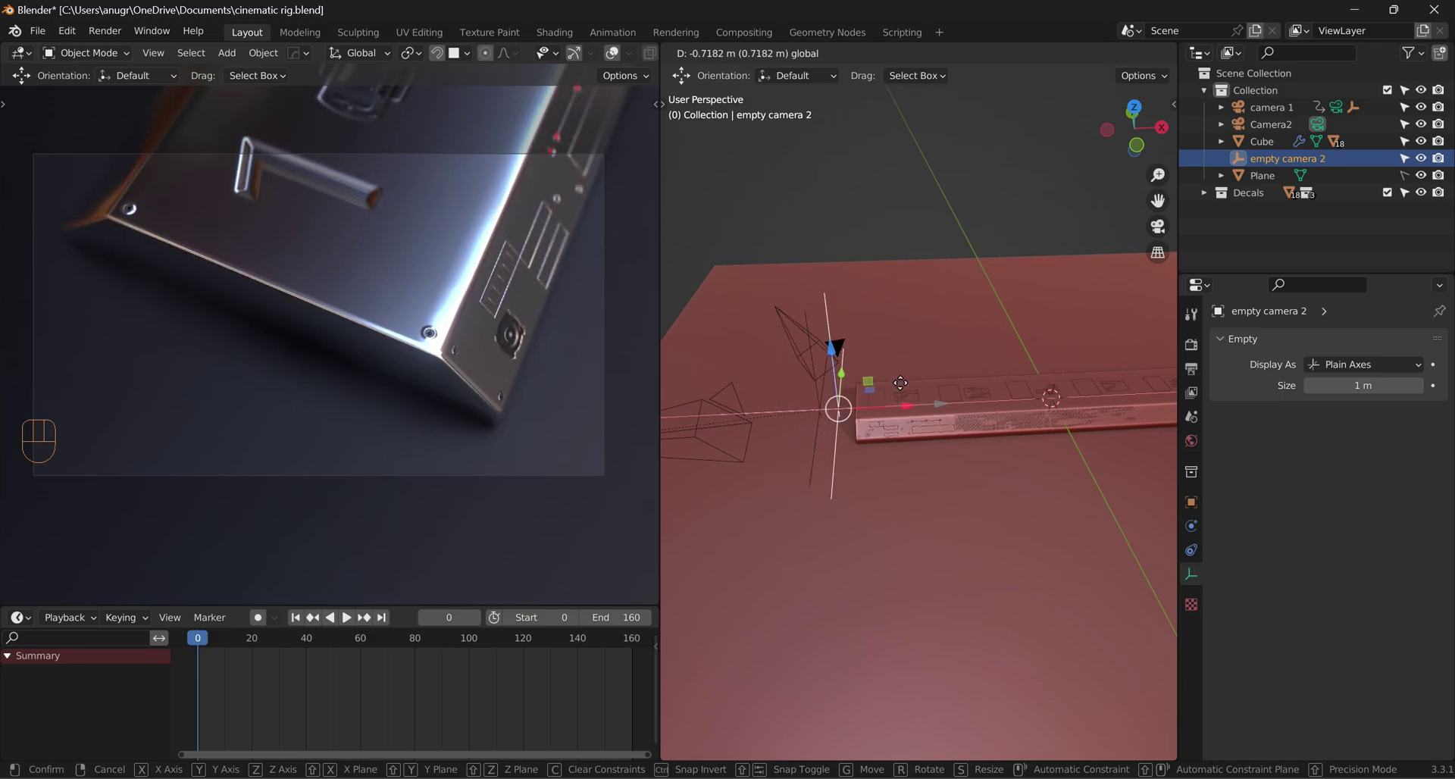
{"action": "left_click_drag", "start_coordinate": [922, 500], "coordinate": [957, 467]}
{"action": "scroll", "scroll_direction": "up", "scroll_amount": 3}
{"action": "left_click_drag", "start_coordinate": [983, 513], "coordinate": [917, 499]}
{"action": "left_click", "coordinate": [775, 328]}
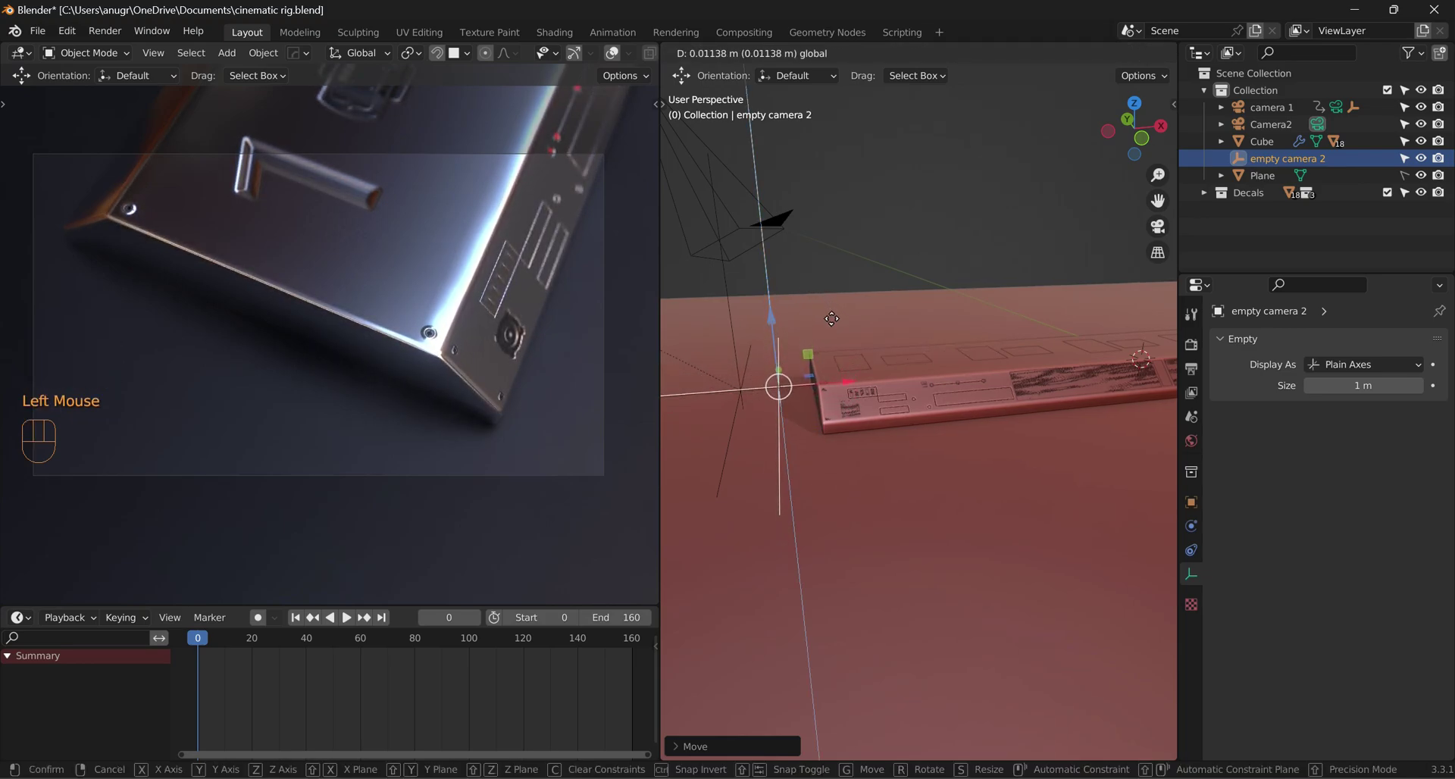
{"action": "scroll", "scroll_direction": "down", "scroll_amount": 3}
{"action": "left_click_drag", "start_coordinate": [839, 545], "coordinate": [797, 564]}
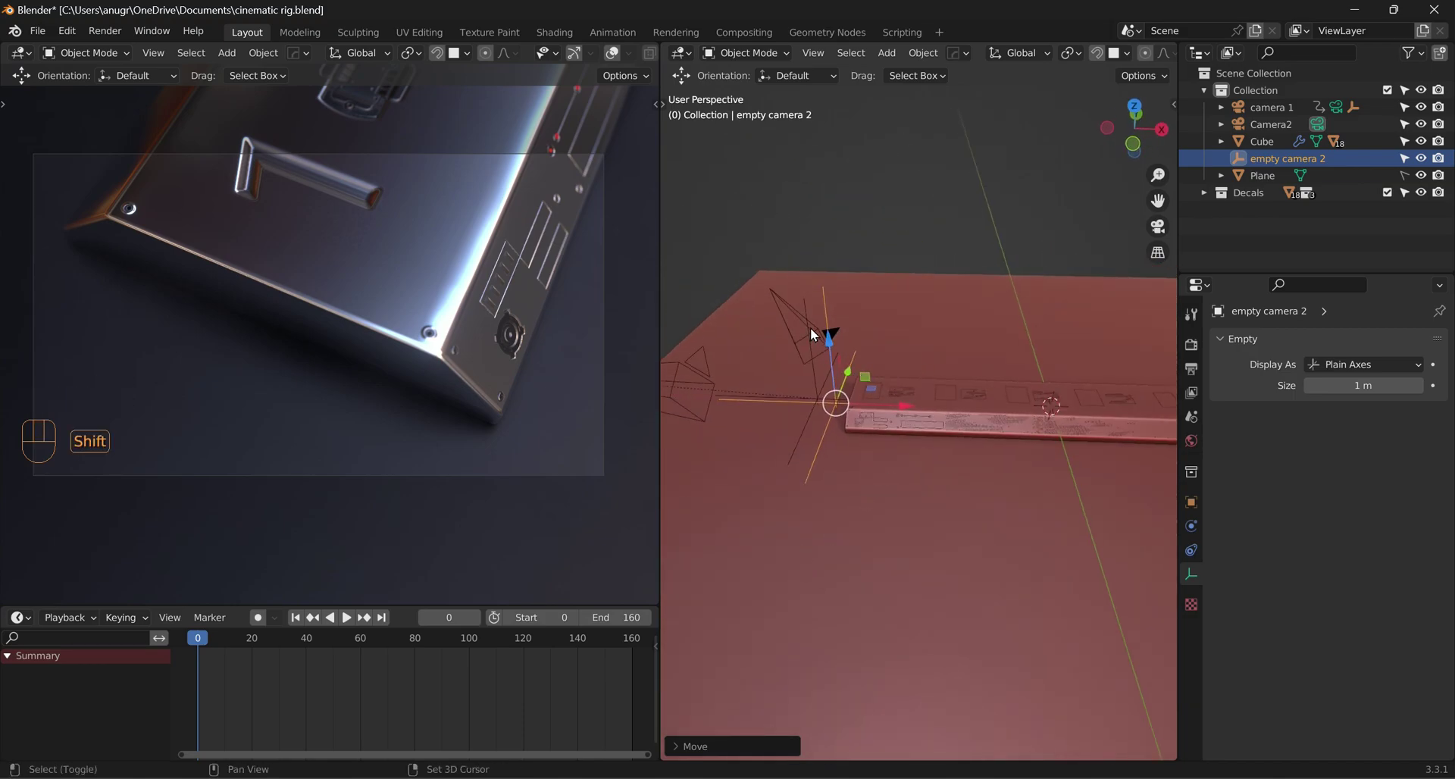
Step: Parent empty camera 2 to Camera2 and set Camera2's F-Stop to 0.2
{"action": "left_click", "coordinate": [815, 332]}
{"action": "key", "text": "ctrl+p"}
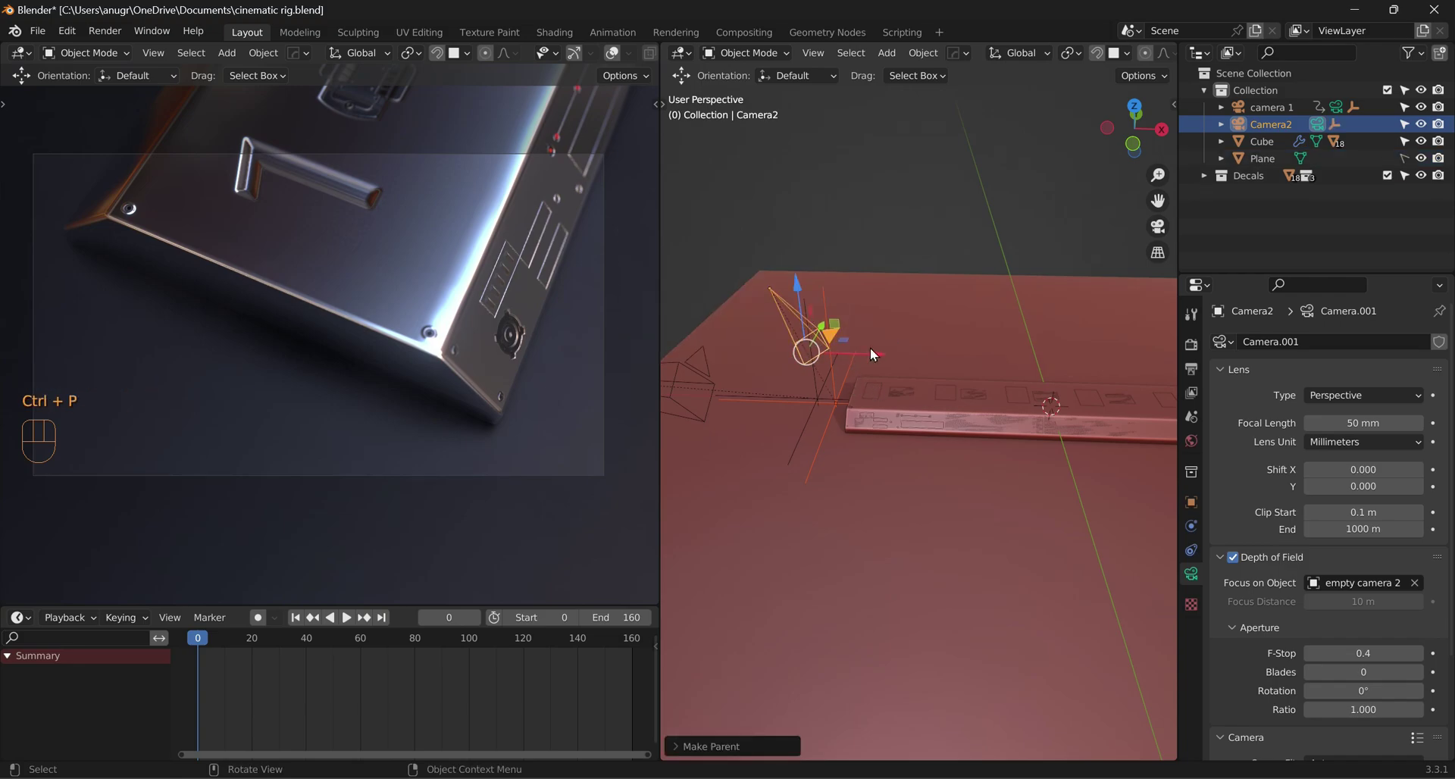
{"action": "left_click", "coordinate": [801, 346]}
{"action": "left_click", "coordinate": [840, 342]}
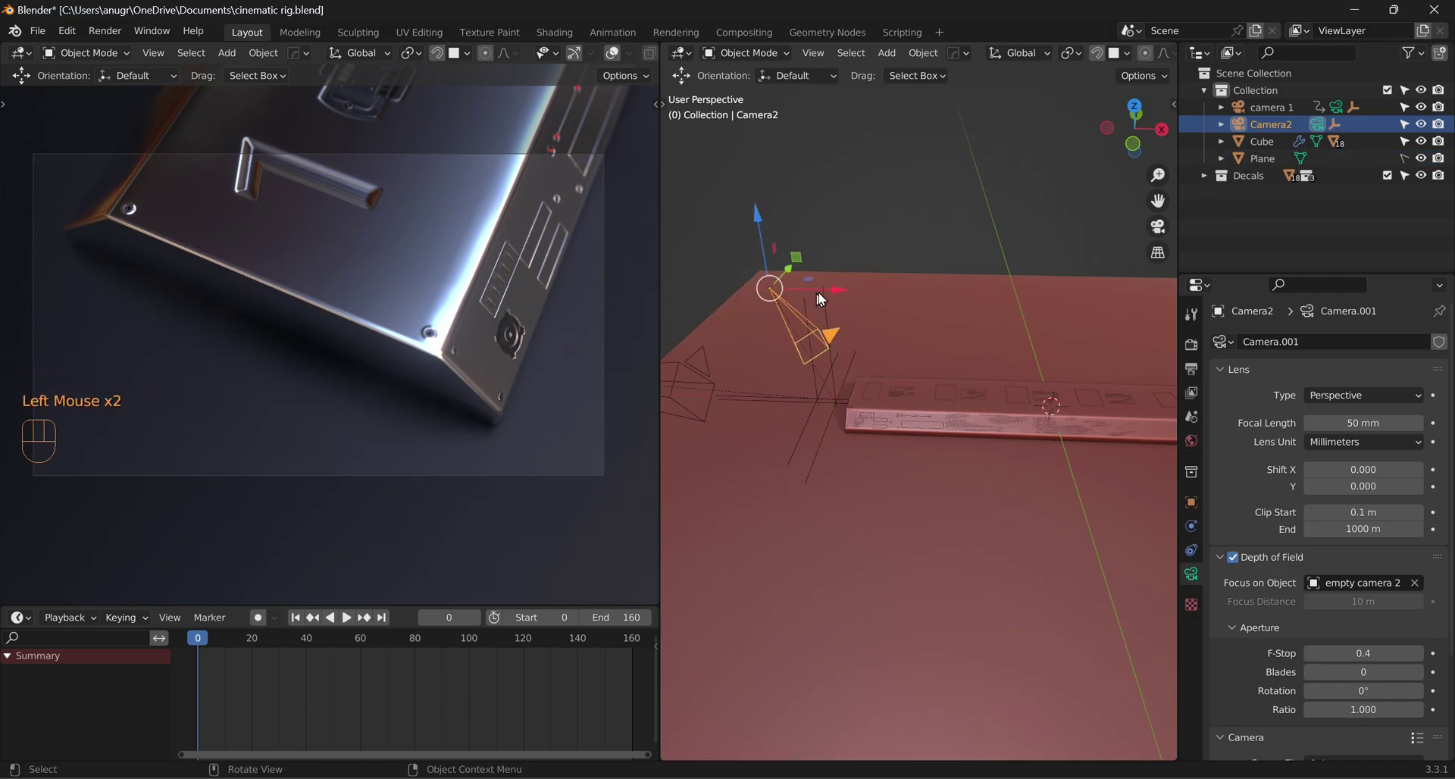
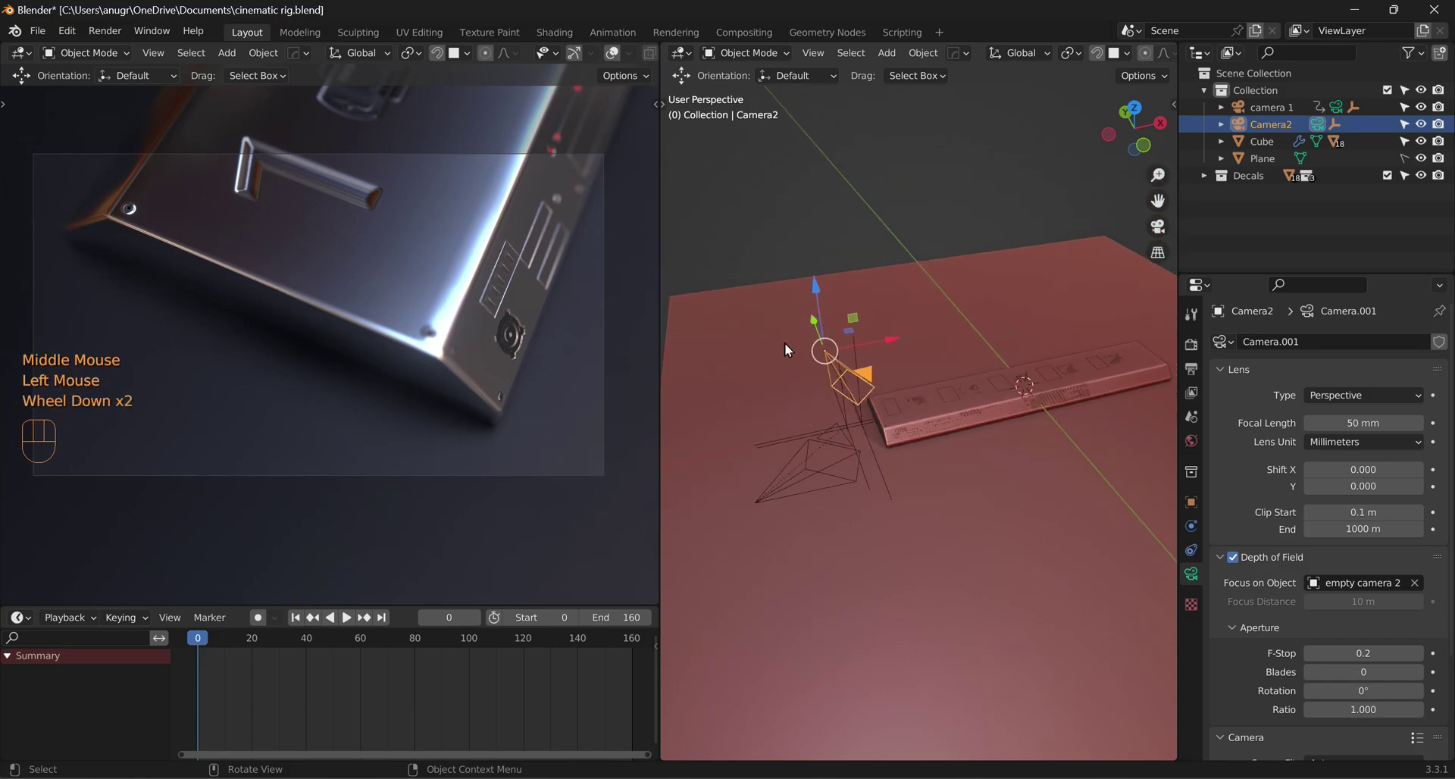
{"action": "left_click", "coordinate": [896, 343]}
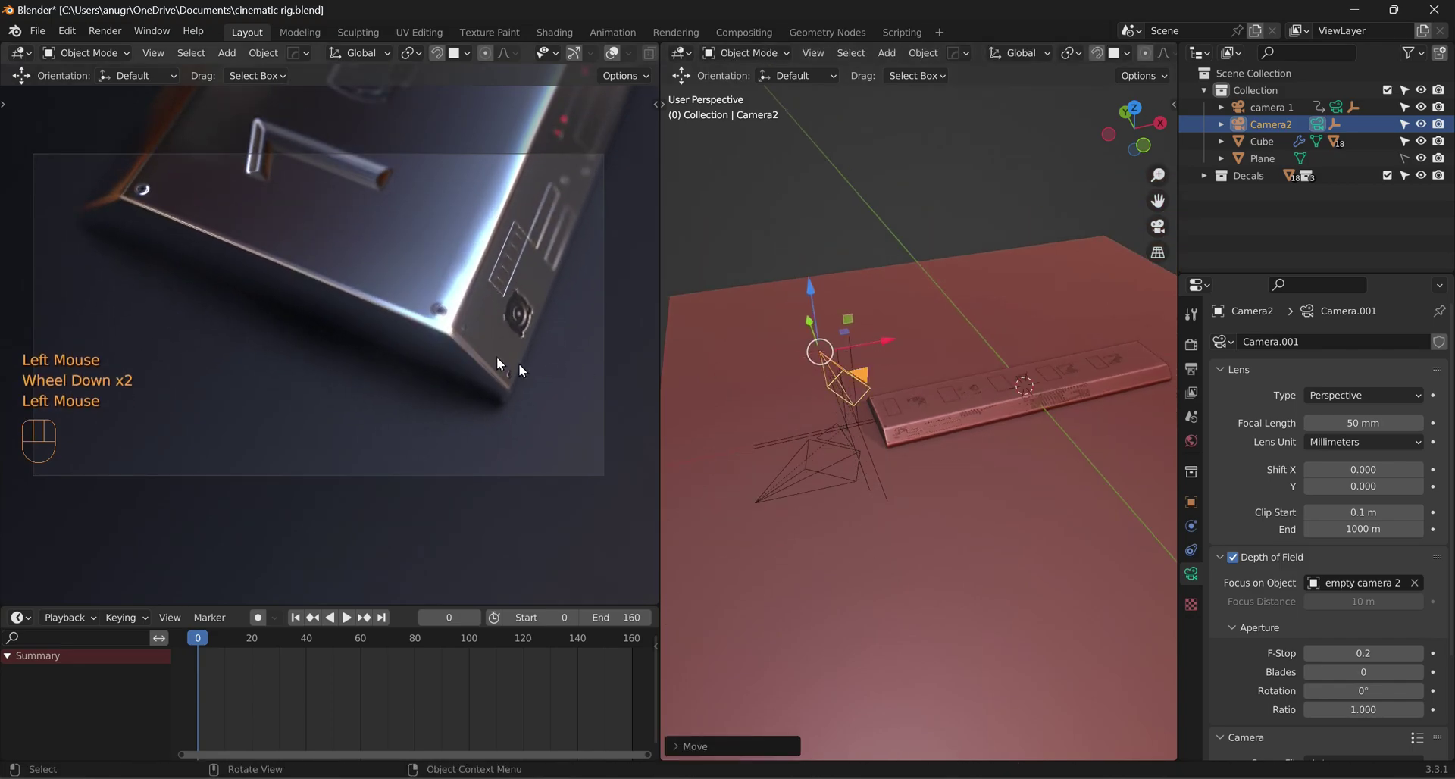
Step: Reposition Camera2 for a closer shot of the product using axis-constrained moves
{"action": "key", "text": "n"}
{"action": "key", "text": "n"}
{"action": "scroll", "scroll_direction": "down", "scroll_amount": 3}
{"action": "middle_click", "coordinate": [518, 377]}
{"action": "scroll", "scroll_direction": "up", "scroll_amount": 3}
{"action": "middle_click", "coordinate": [521, 346]}
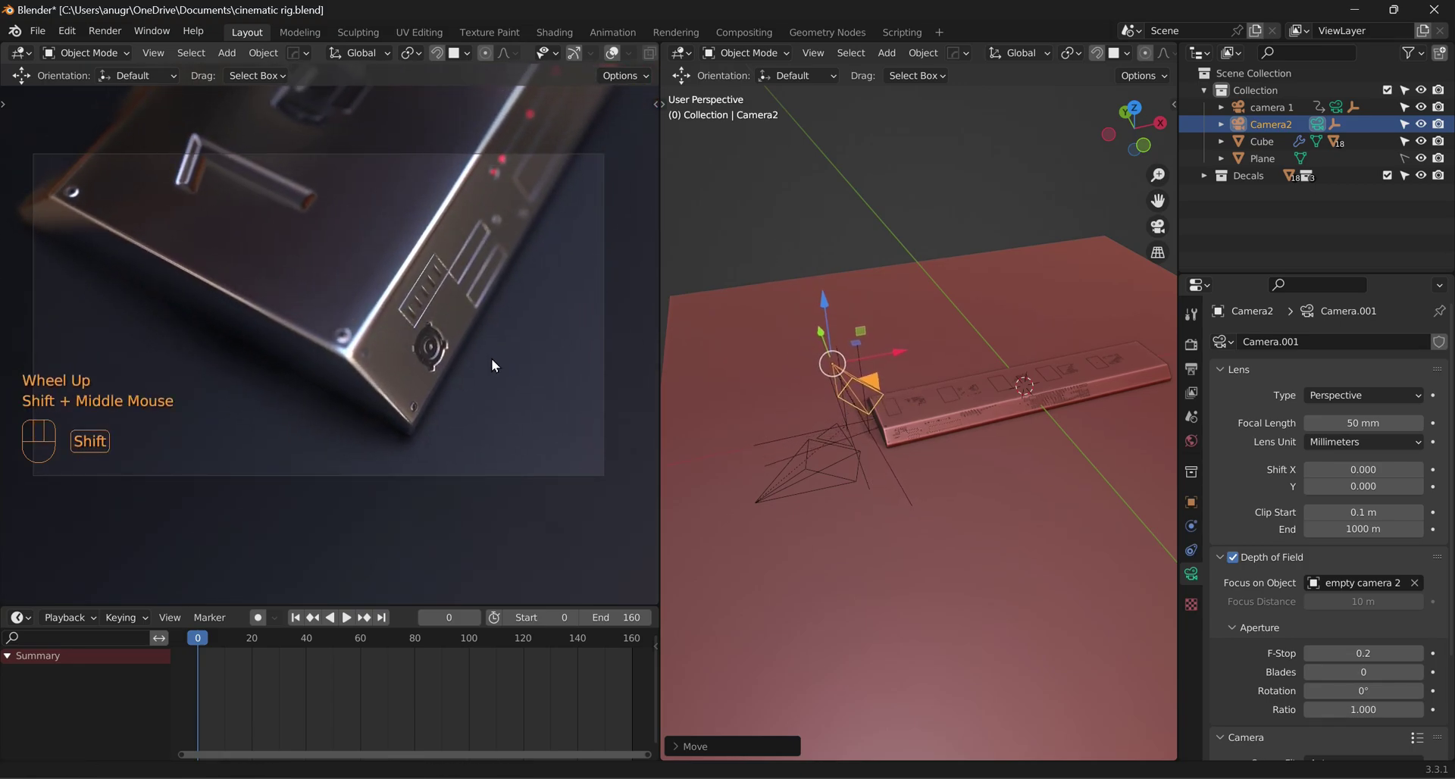
{"action": "key", "text": "n"}
{"action": "double_click", "coordinate": [597, 306]}
{"action": "left_click", "coordinate": [581, 306]}
{"action": "key", "text": "n"}
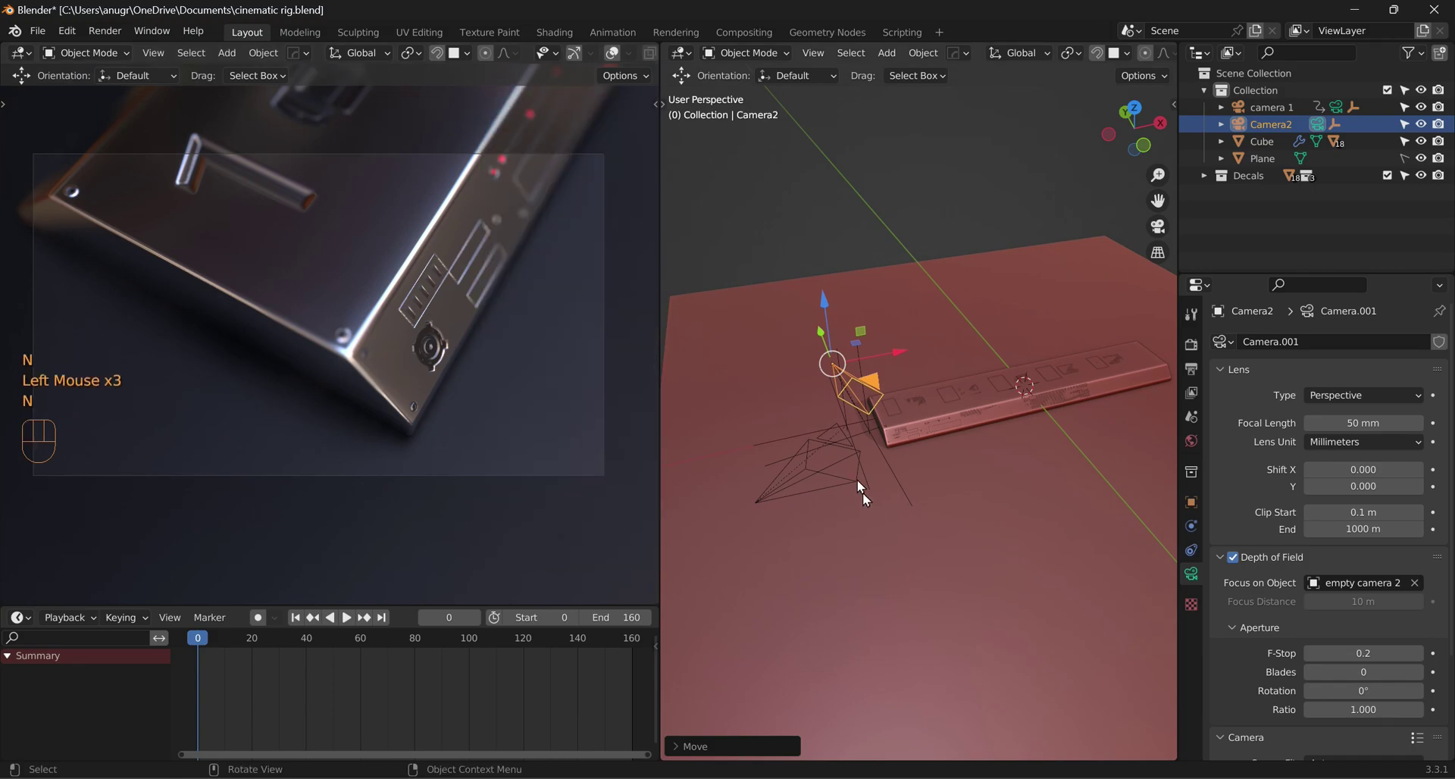
{"action": "key", "text": "g"}
Step: Keyframe Camera2's location at frame 0 and jump to frame 160
{"action": "right_click", "coordinate": [904, 339]}
{"action": "key", "text": "i"}
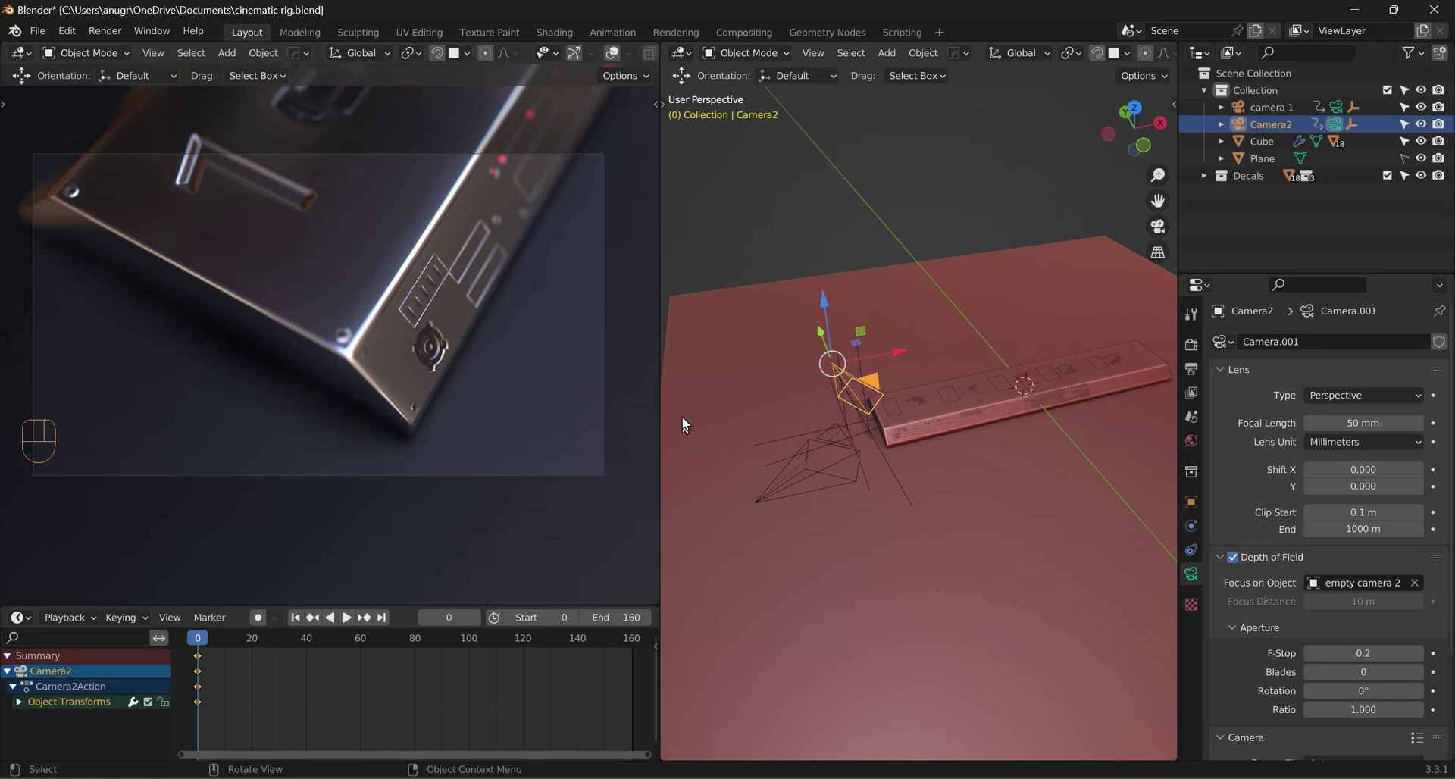
{"action": "left_click", "coordinate": [385, 625]}
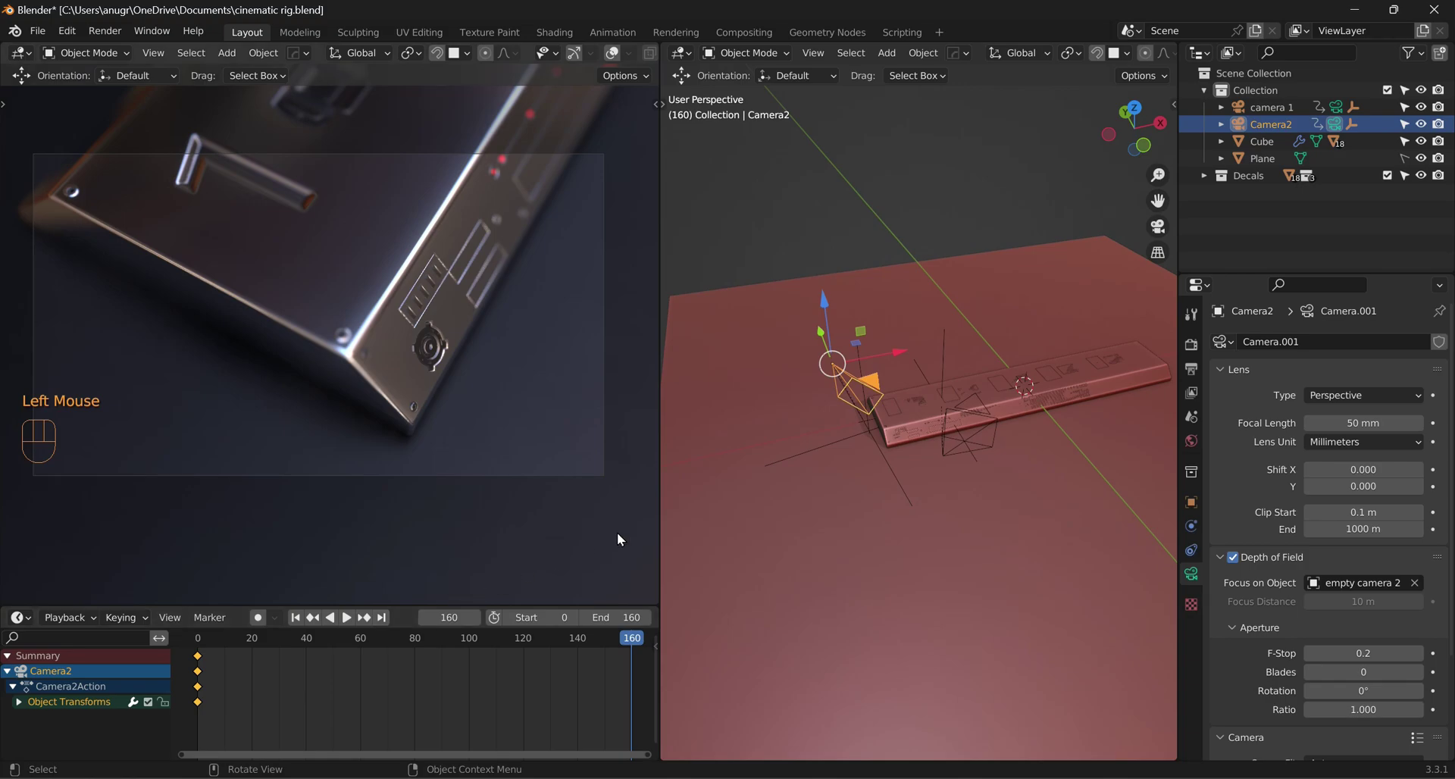
Step: Slide Camera2 along X past the product and keyframe its location at frame 160
{"action": "key", "text": "g"}
{"action": "key", "text": "x"}
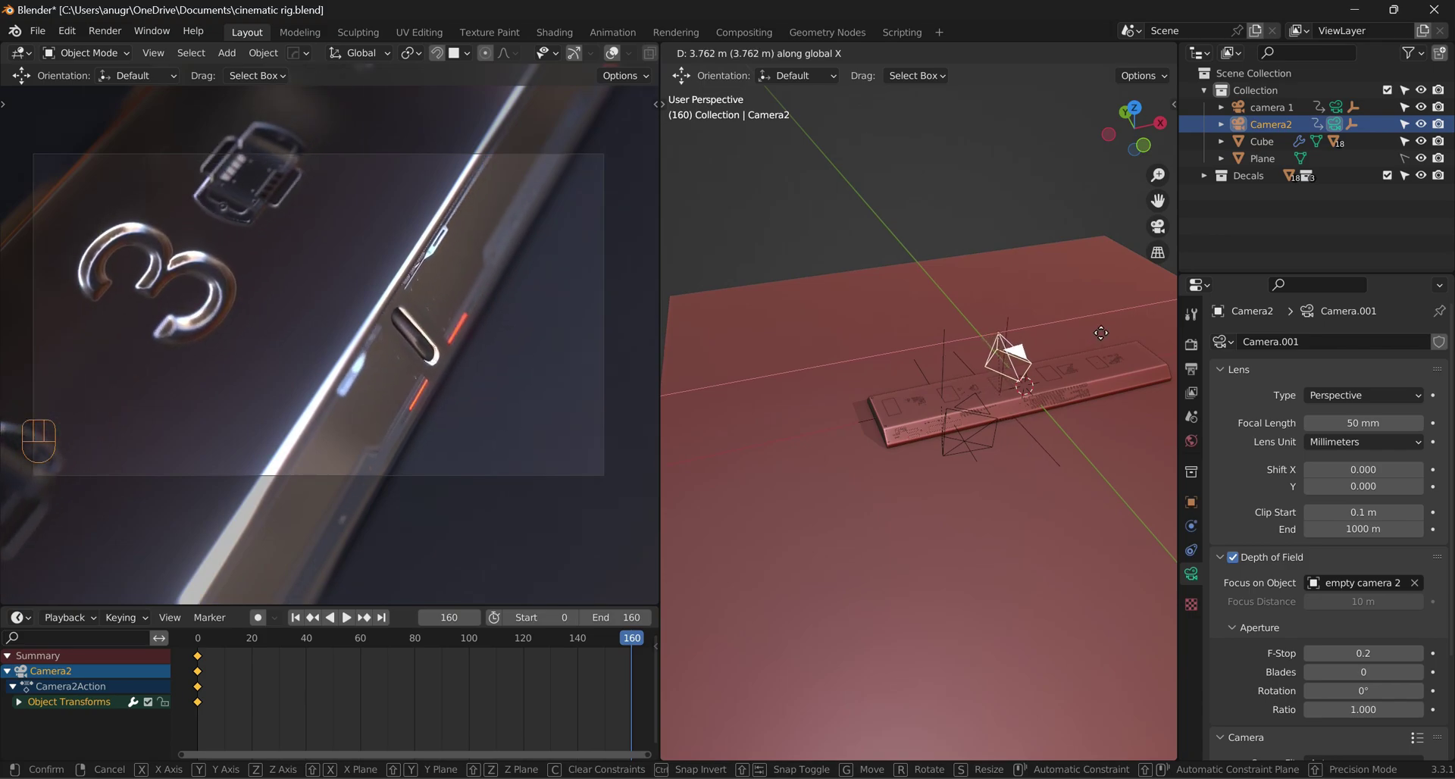
{"action": "left_click", "coordinate": [1104, 340]}
{"action": "key", "text": "i"}
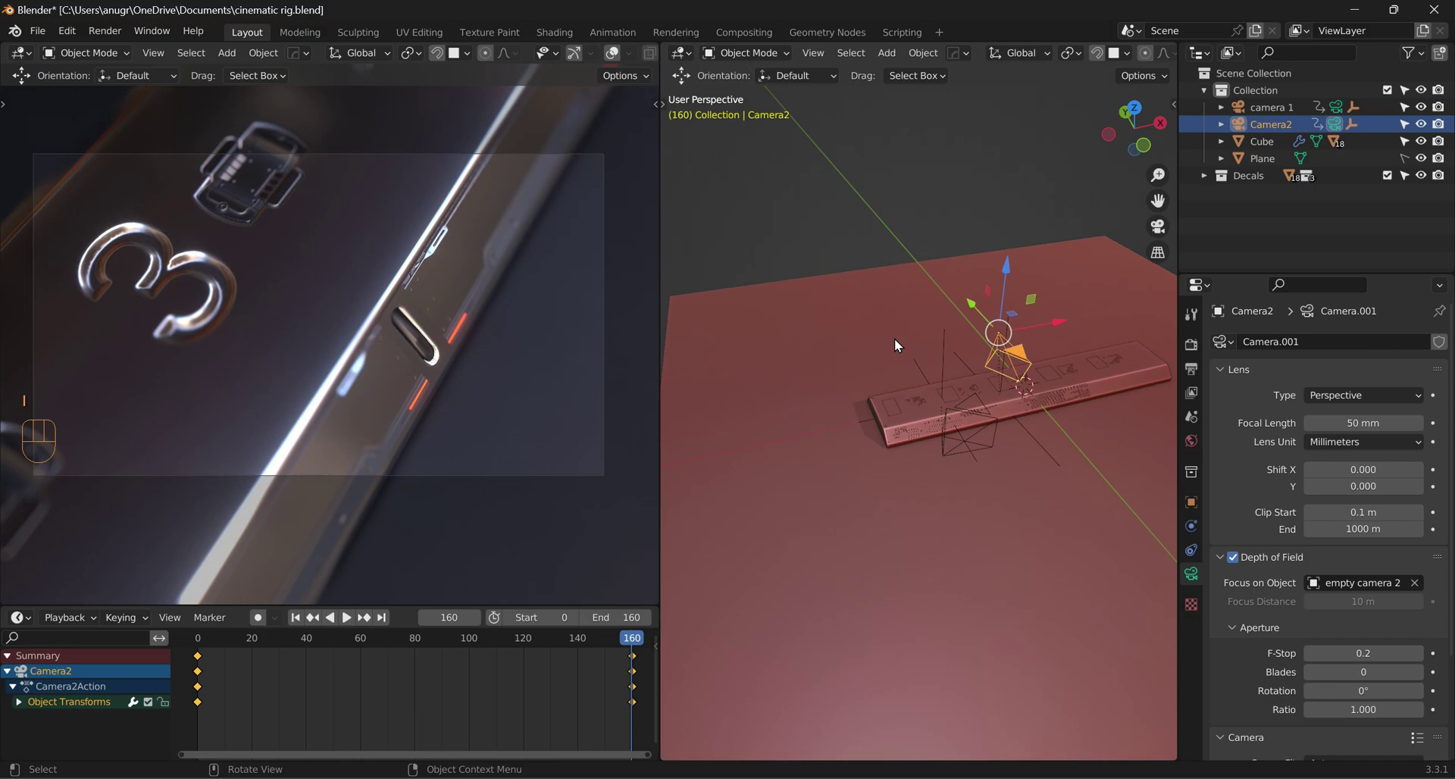
Step: Play back Camera2's move from the start to preview it, then stop
{"action": "left_click", "coordinate": [307, 622]}
{"action": "key", "text": "space"}
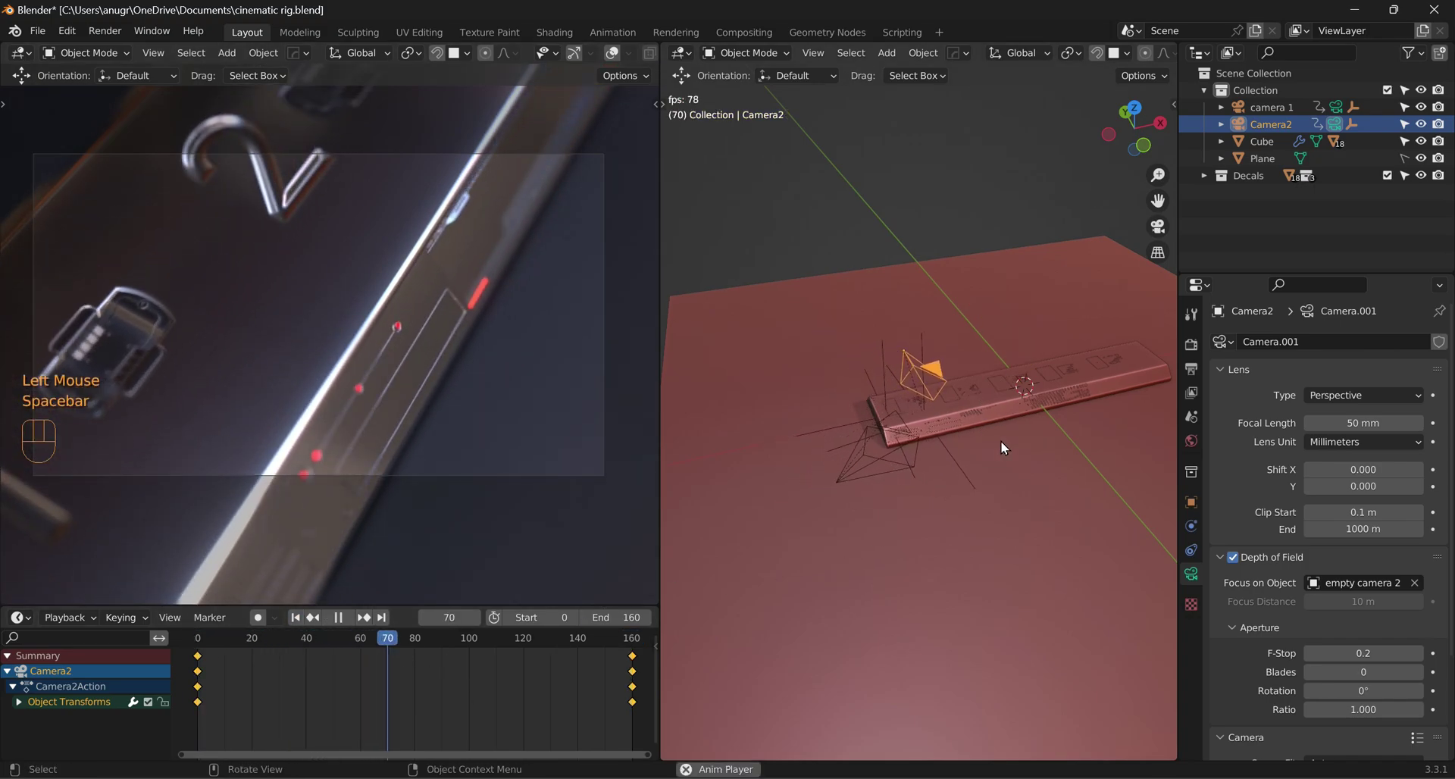
{"action": "left_click", "coordinate": [1004, 445]}
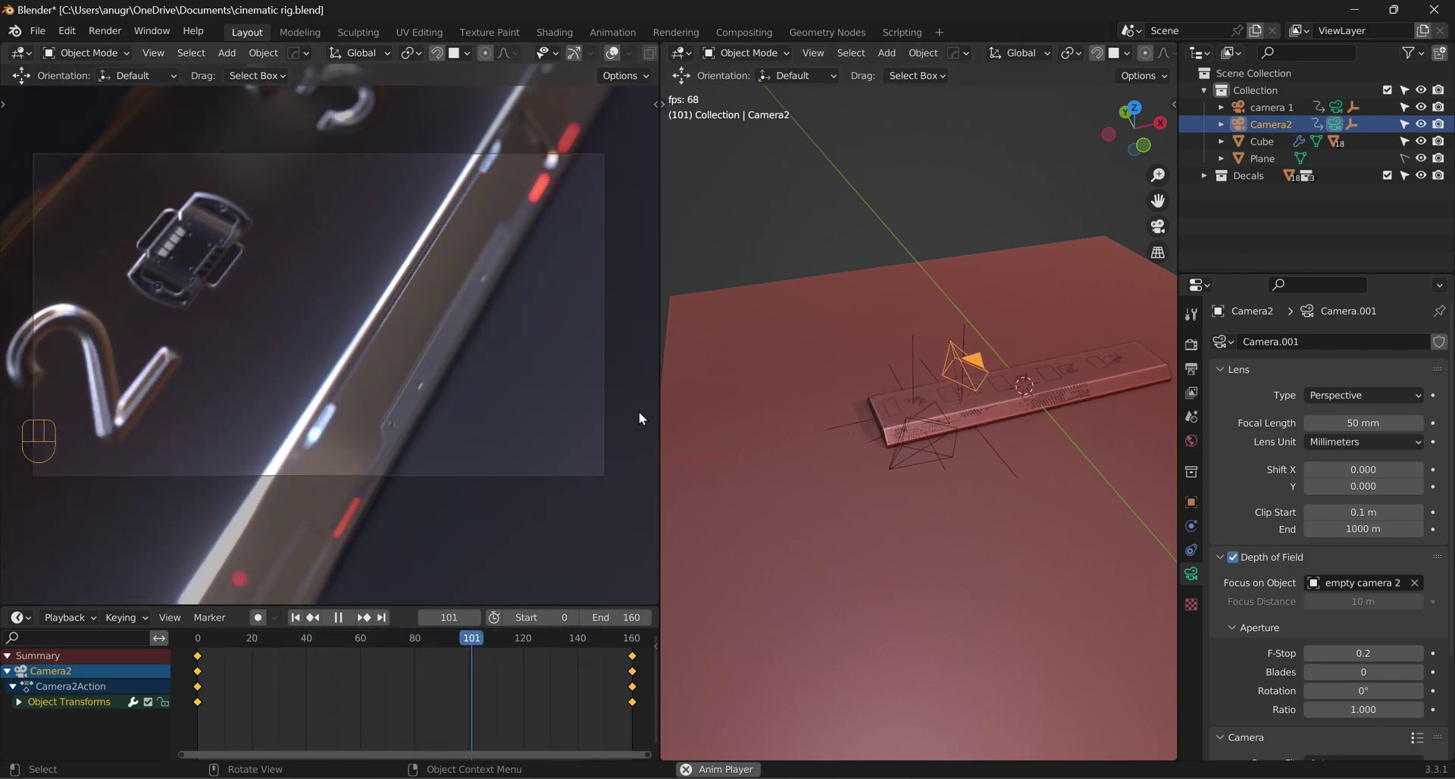
{"action": "key", "text": "space"}
Step: Shift Camera2's ending keyframes in the Dope Sheet from about frame 153 to about frame 200
{"action": "scroll", "scroll_direction": "down", "scroll_amount": 3}
{"action": "left_click", "coordinate": [497, 704]}
{"action": "left_click", "coordinate": [573, 721]}
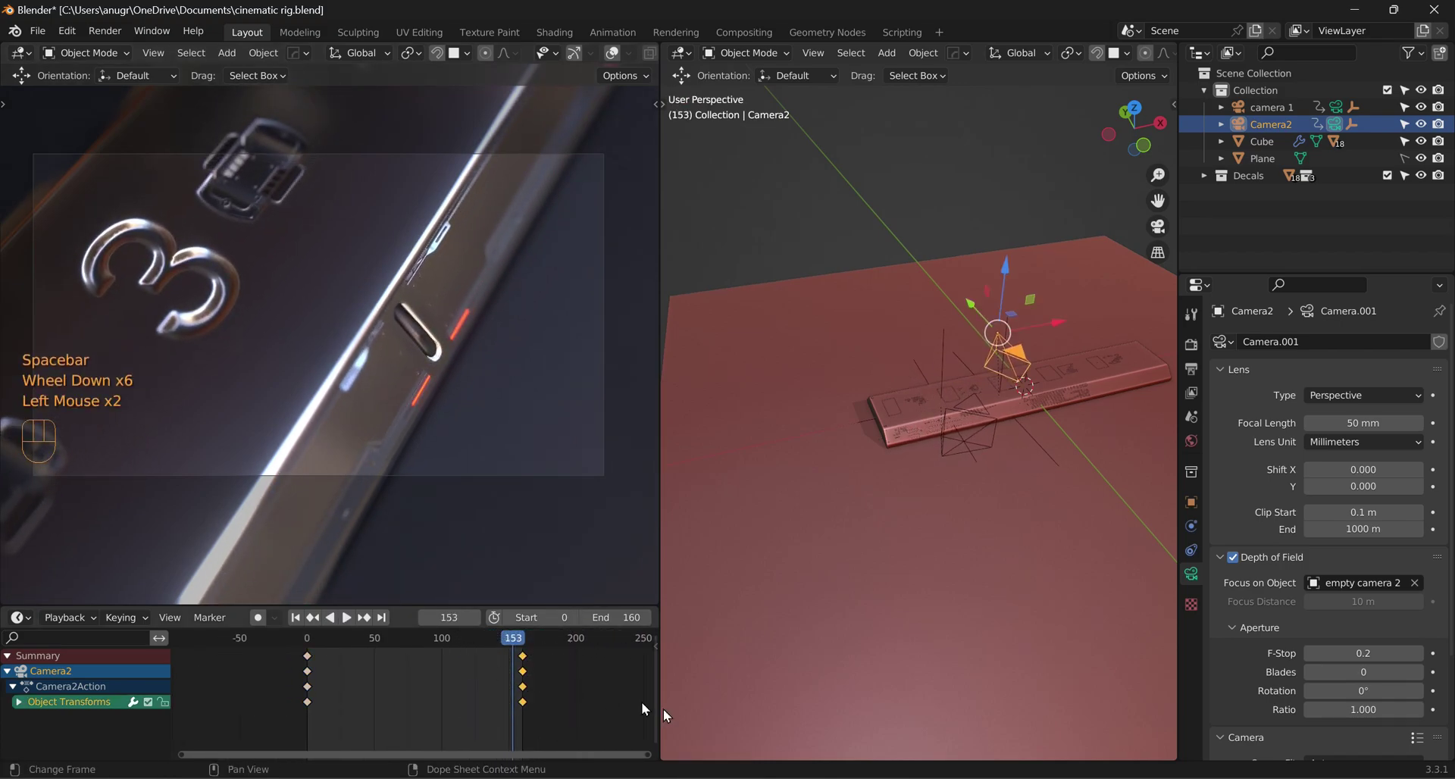
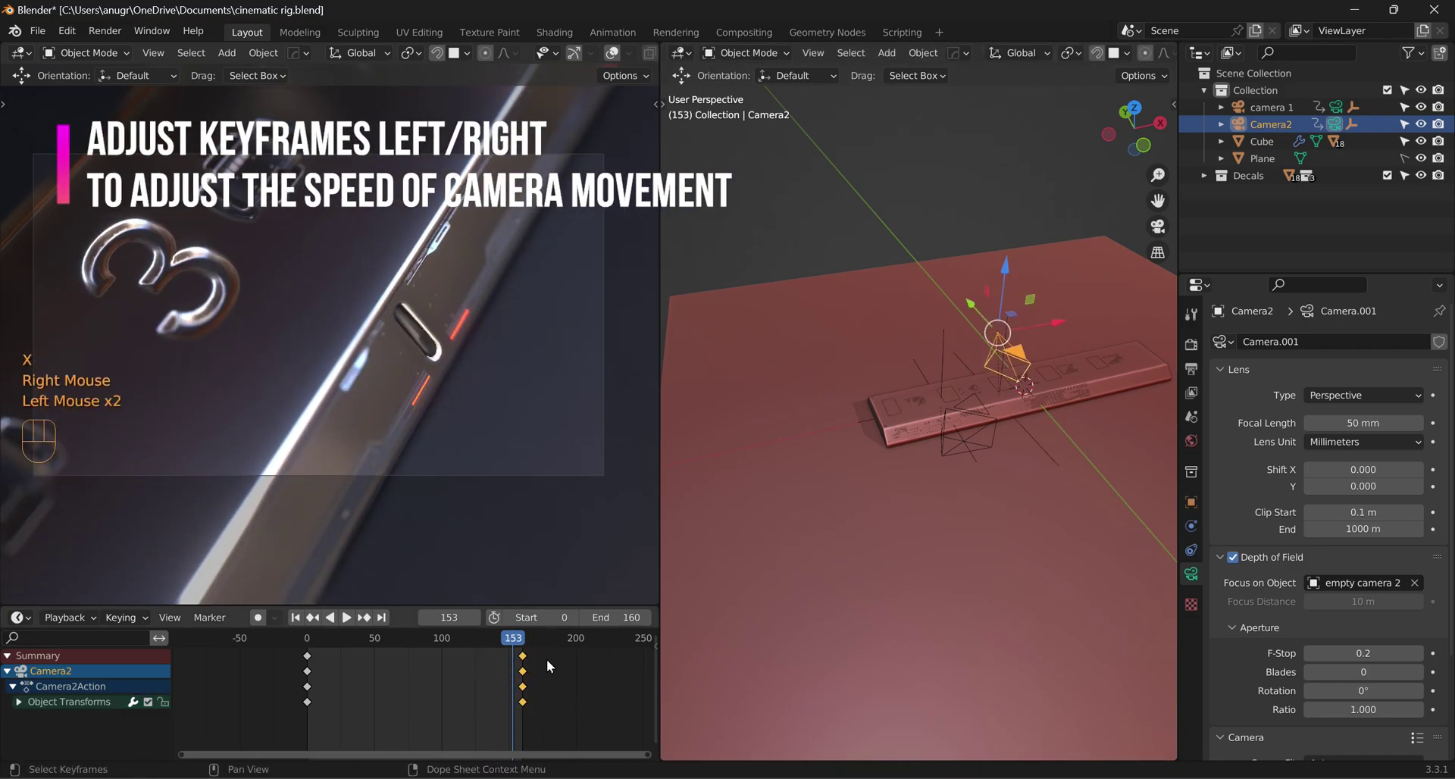
{"action": "key", "text": "g"}
{"action": "key", "text": "x"}
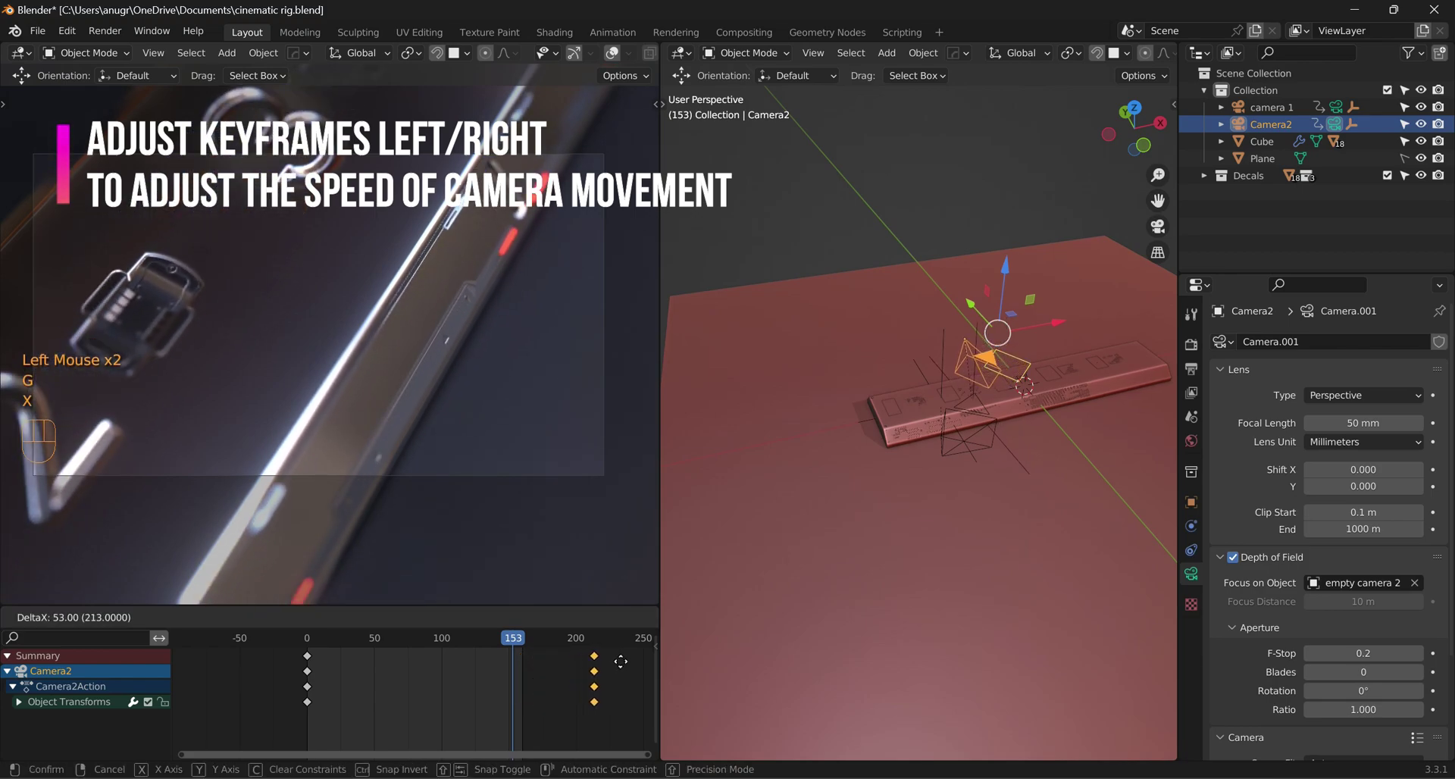
{"action": "left_click", "coordinate": [604, 674]}
Step: Replay the slowed camera move several times to check the shallow-focus glide along the panel
{"action": "left_click", "coordinate": [296, 629]}
{"action": "key", "text": "space"}
{"action": "left_click", "coordinate": [479, 520]}
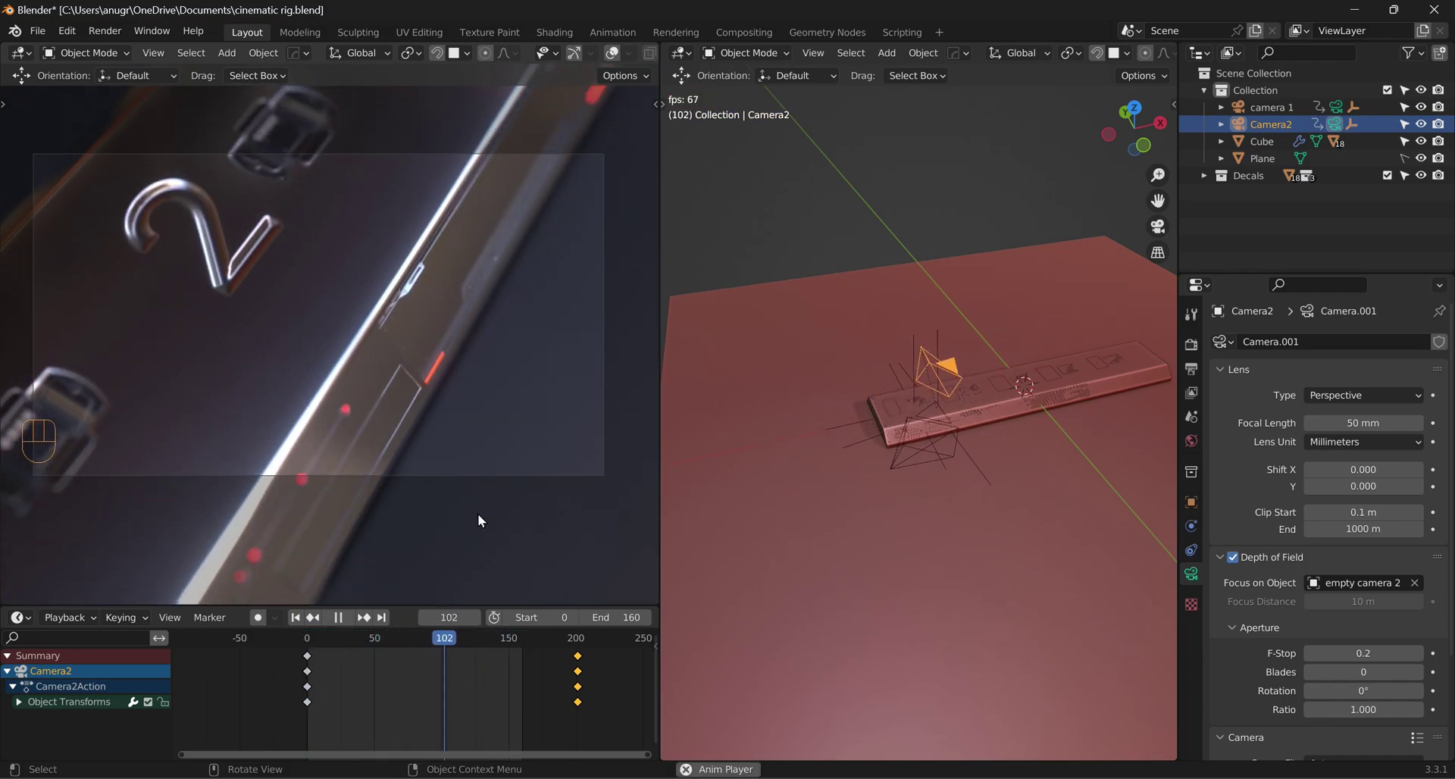
{"action": "key", "text": "c"}
{"action": "key", "text": "v"}
{"action": "left_click", "coordinate": [300, 623]}
{"action": "key", "text": "space"}
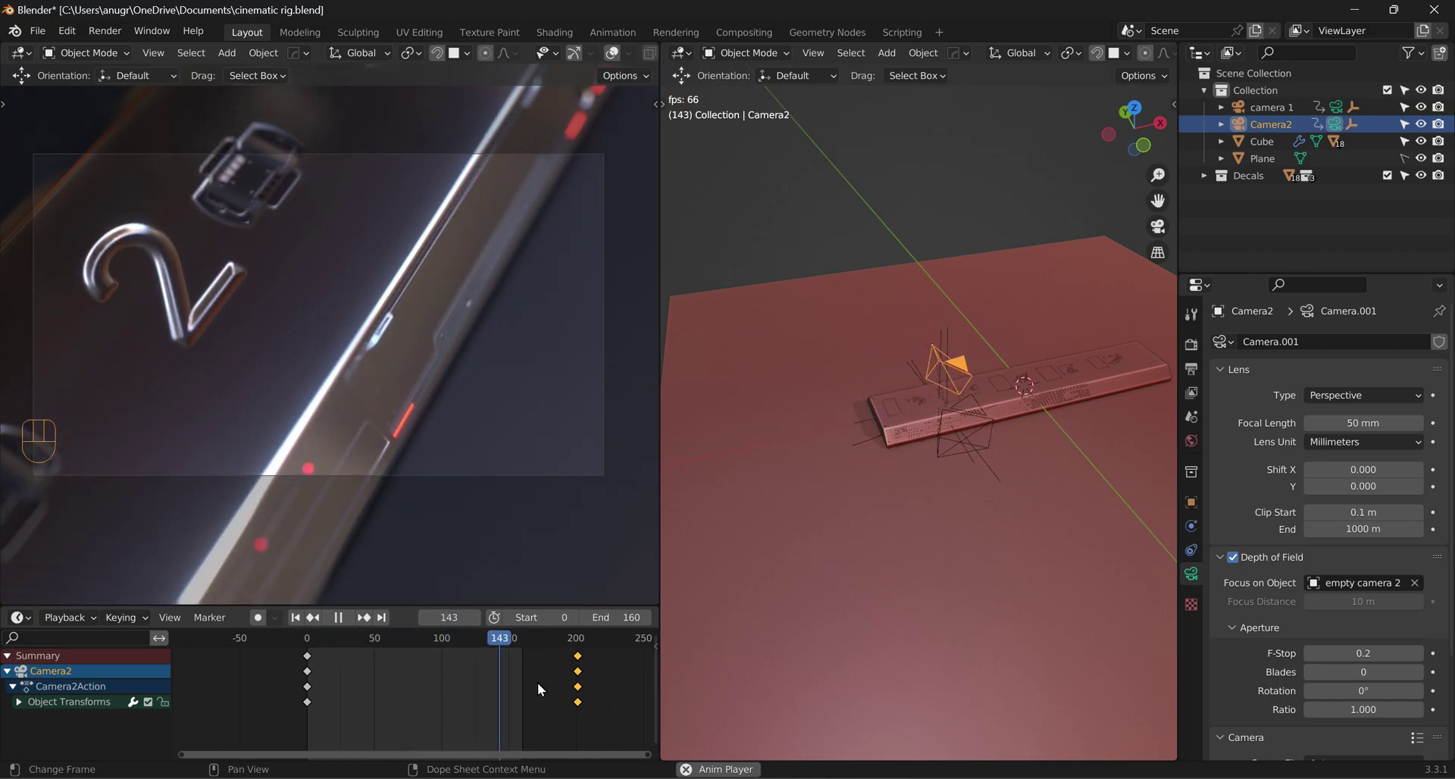
{"action": "key", "text": "space"}
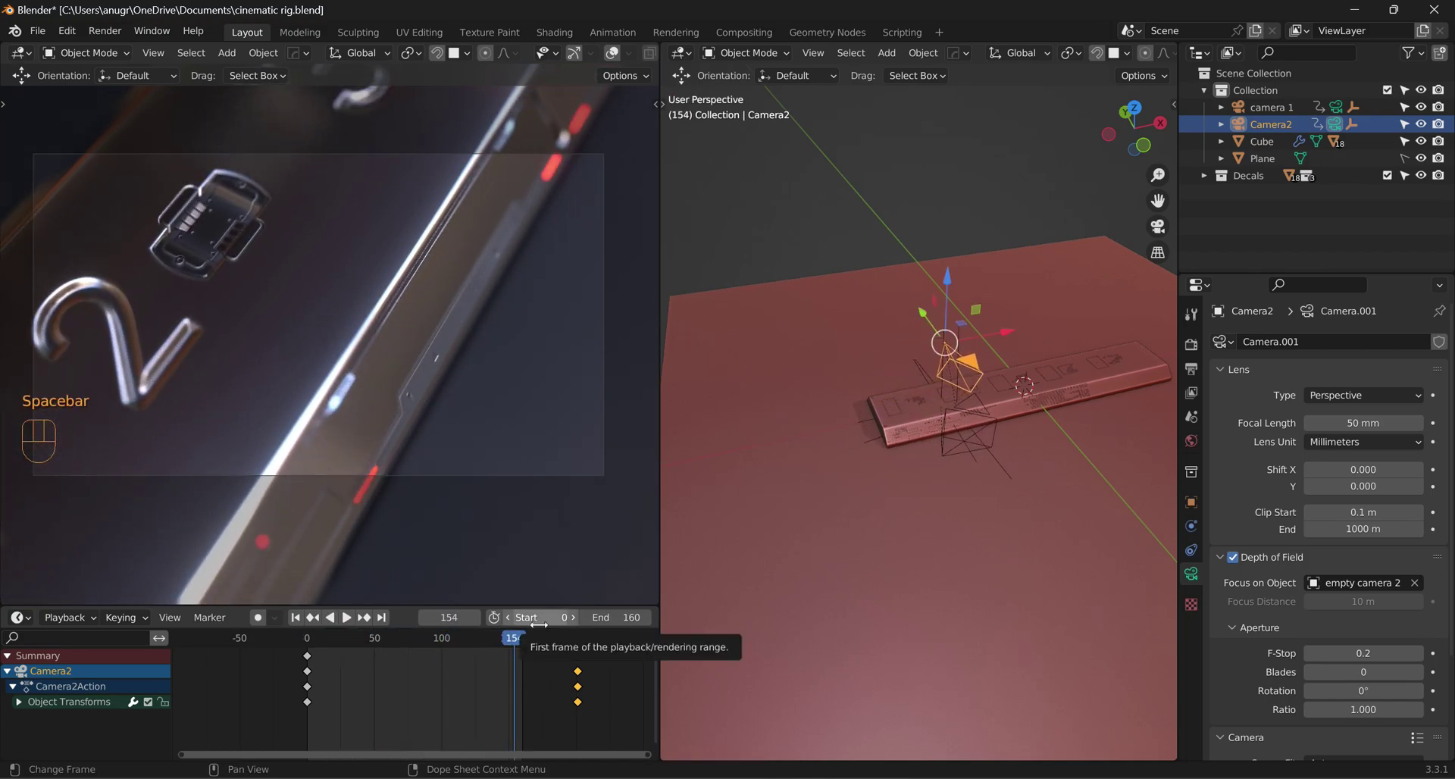
Step: Set Camera2's Passepartout to 1.0 so everything outside its frame is opaque black
{"action": "scroll", "scroll_direction": "down", "scroll_amount": 3}
{"action": "left_click", "coordinate": [1254, 724]}
{"action": "scroll", "scroll_direction": "down", "scroll_amount": 3}
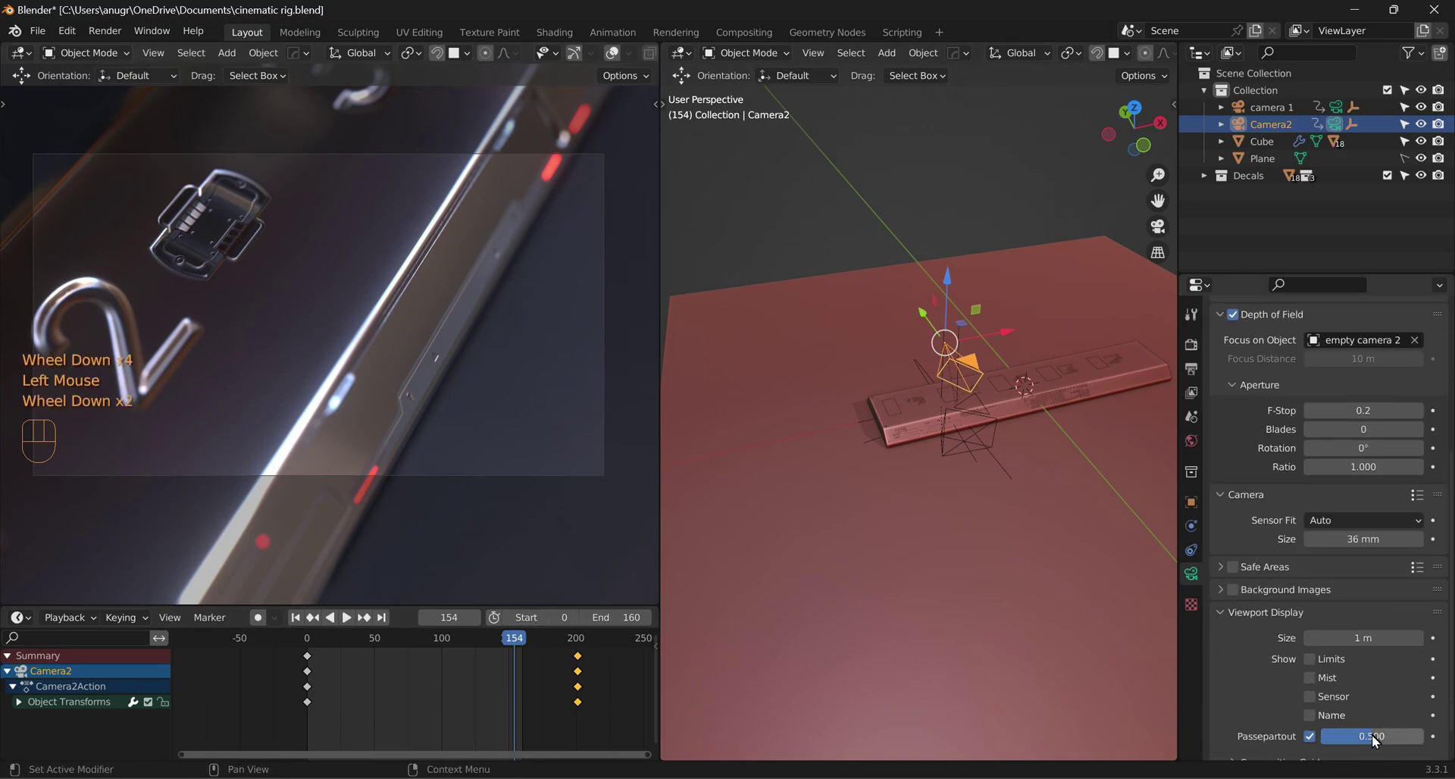
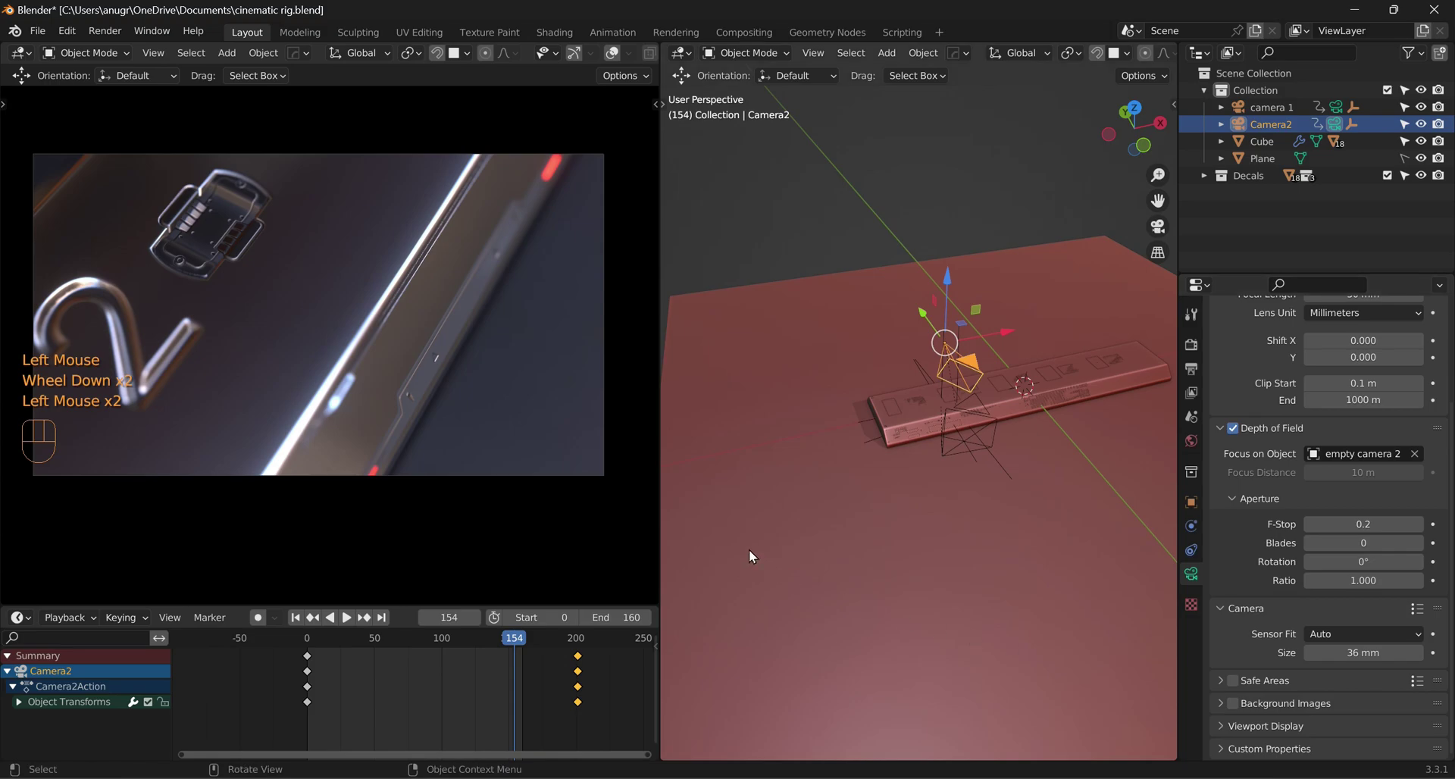
{"action": "scroll", "scroll_direction": "down", "scroll_amount": 3}
{"action": "scroll", "scroll_direction": "up", "scroll_amount": 3}
Step: Preview the animation briefly, deselect Camera2 and orbit closer to the bar's end
{"action": "left_click", "coordinate": [303, 619]}
{"action": "key", "text": "space"}
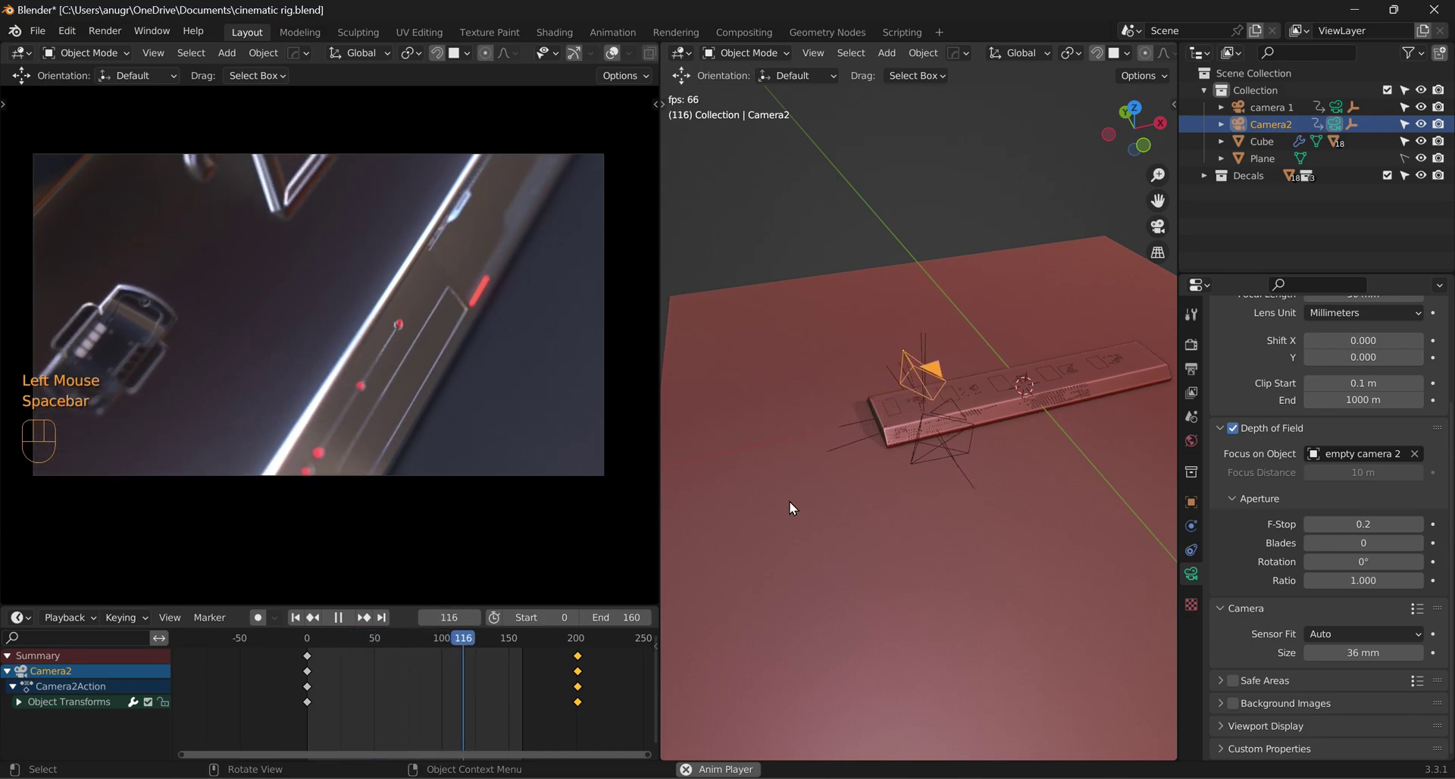
{"action": "key", "text": "space"}
{"action": "left_click", "coordinate": [1418, 109]}
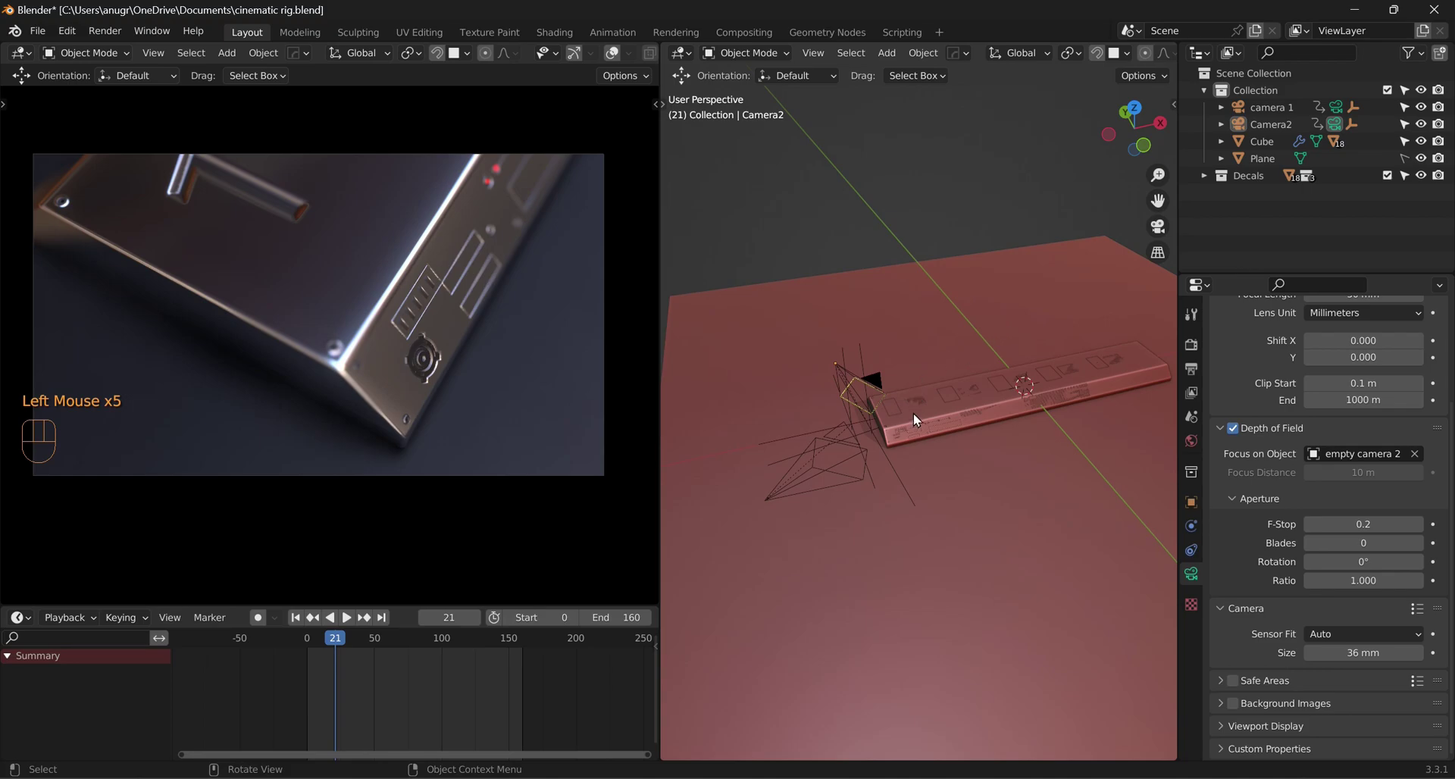
{"action": "scroll", "scroll_direction": "up", "scroll_amount": 3}
{"action": "left_click_drag", "start_coordinate": [884, 476], "coordinate": [915, 459]}
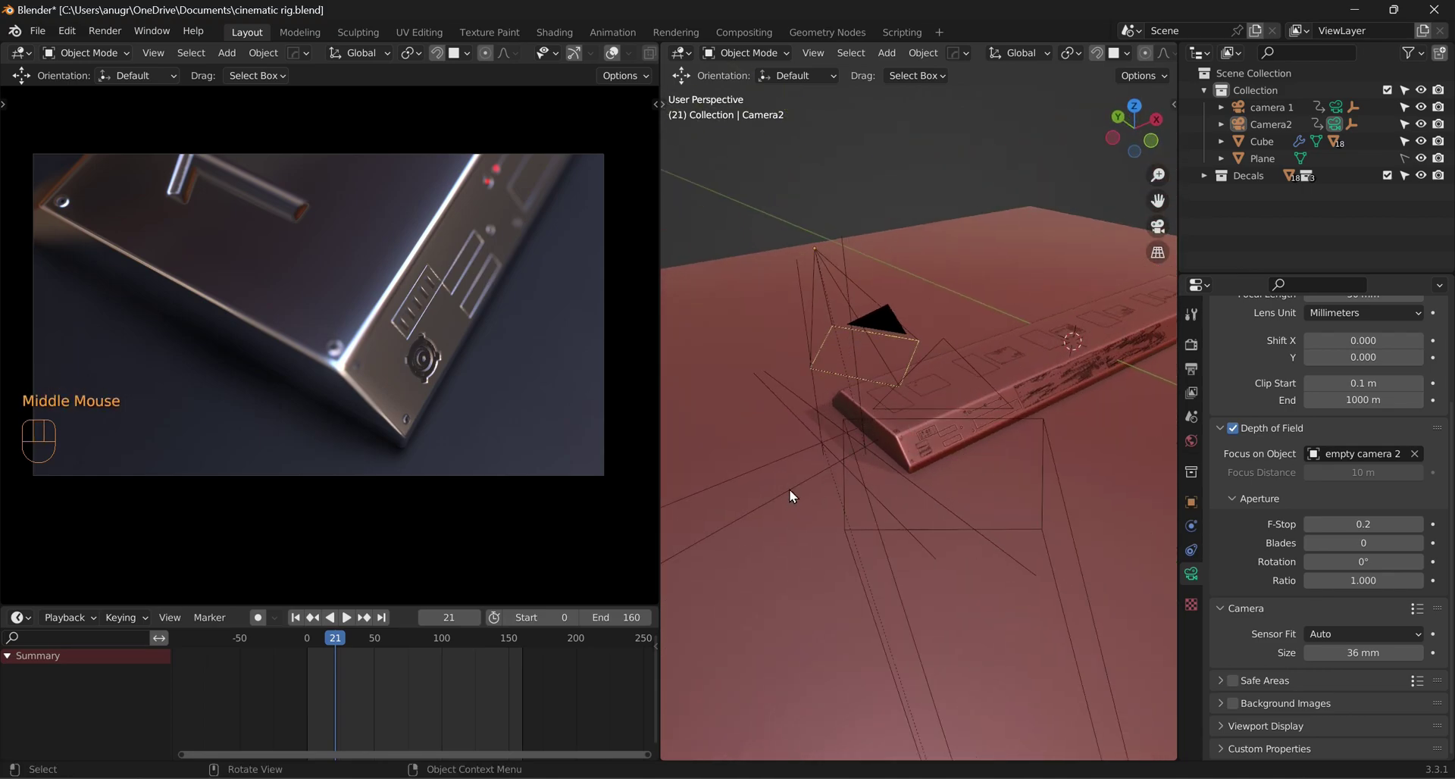
Step: Hide camera 1 and Camera2 in the viewport and bring up the add menu for a third camera
{"action": "left_click", "coordinate": [794, 493]}
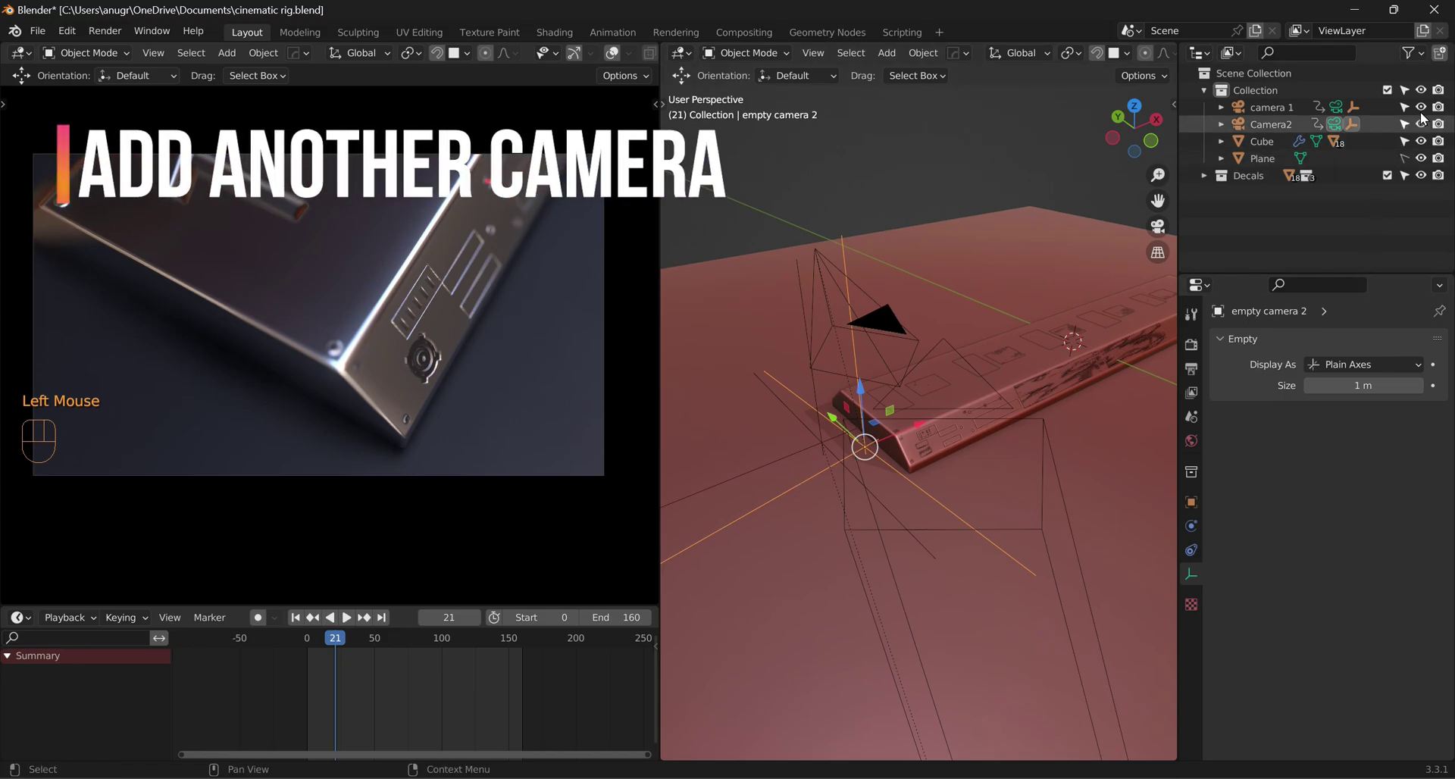
{"action": "left_click", "coordinate": [1424, 127]}
{"action": "left_click", "coordinate": [1423, 110]}
{"action": "scroll", "scroll_direction": "down", "scroll_amount": 3}
{"action": "left_click_drag", "start_coordinate": [990, 488], "coordinate": [932, 501]}
{"action": "left_click", "coordinate": [934, 508]}
{"action": "key", "text": "shift+a"}
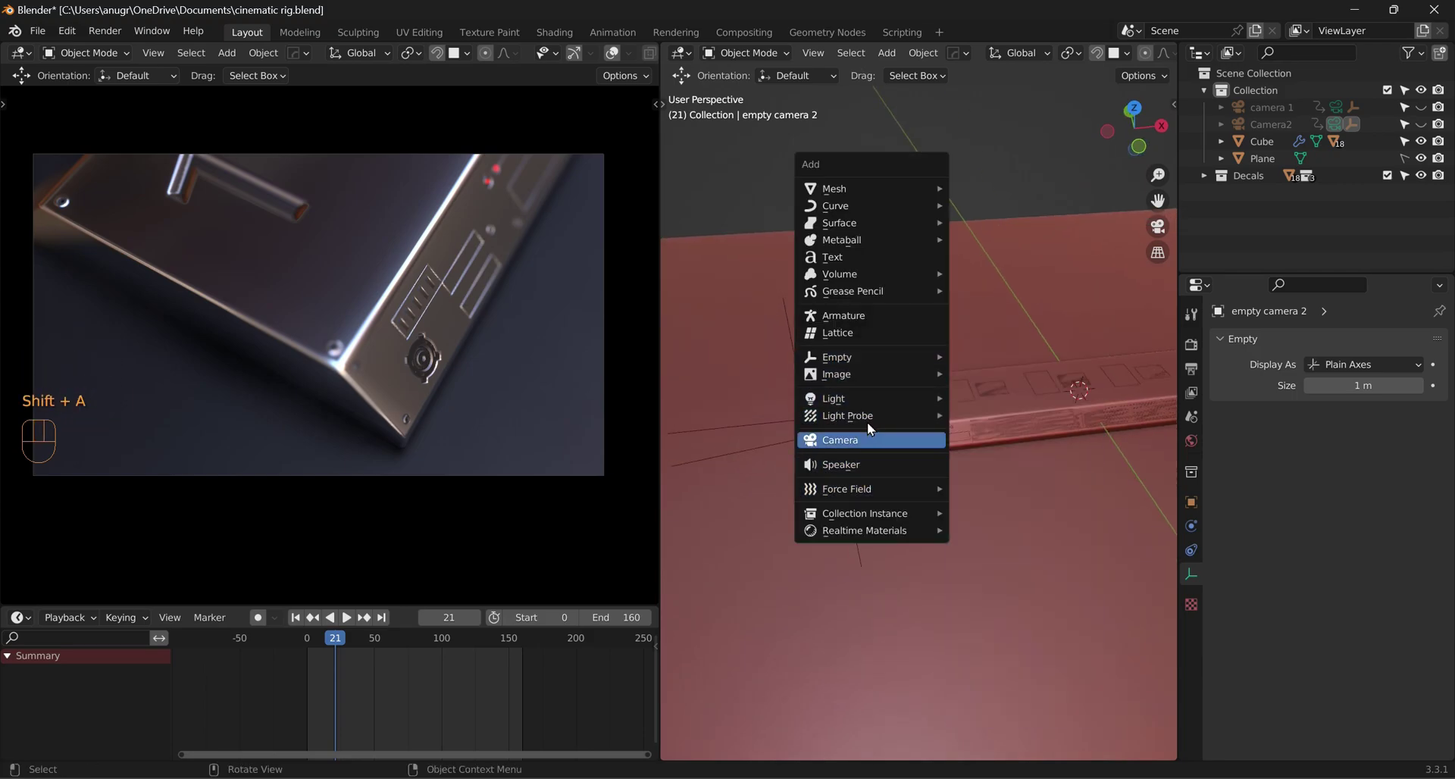
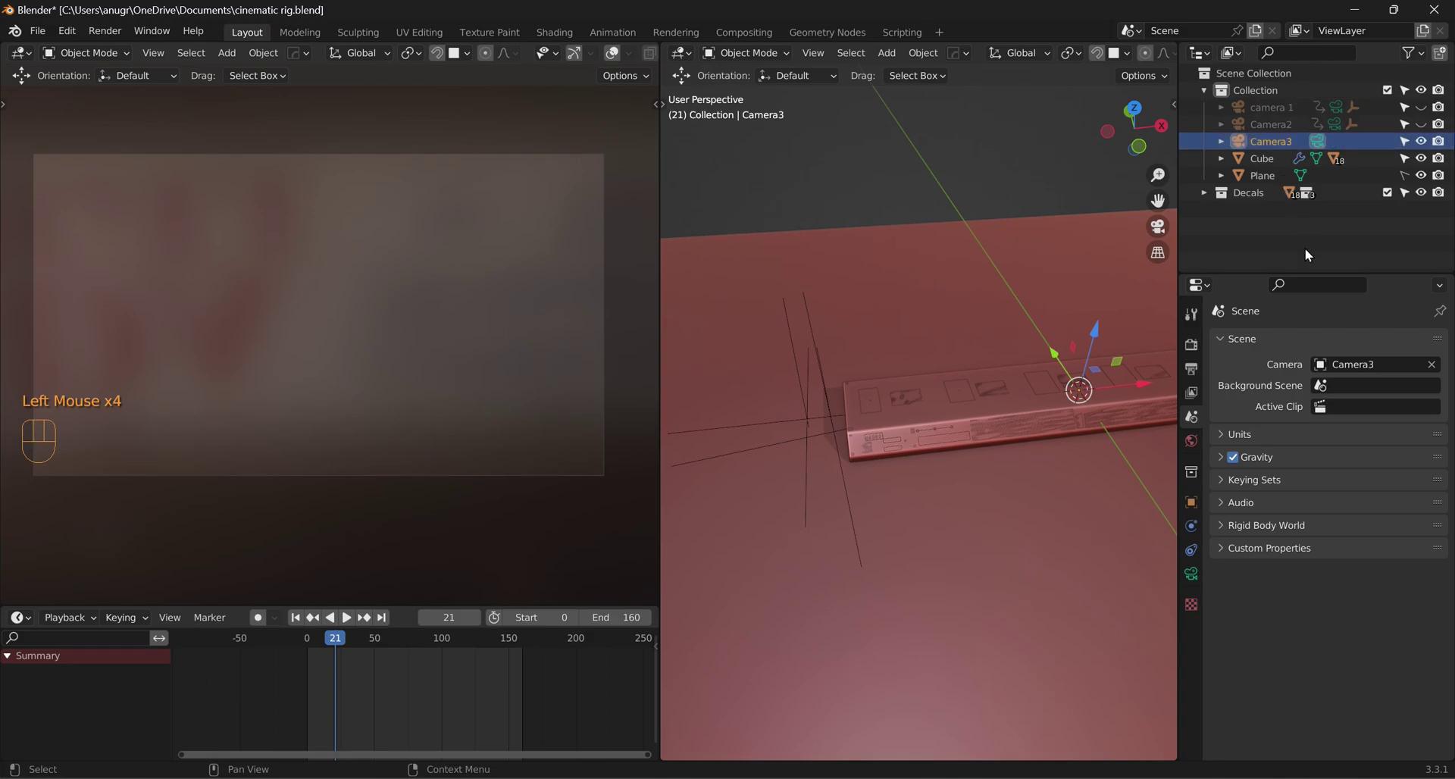
Step: Lock Camera3 to the view and navigate it to a close side view of the product
{"action": "key", "text": "n"}
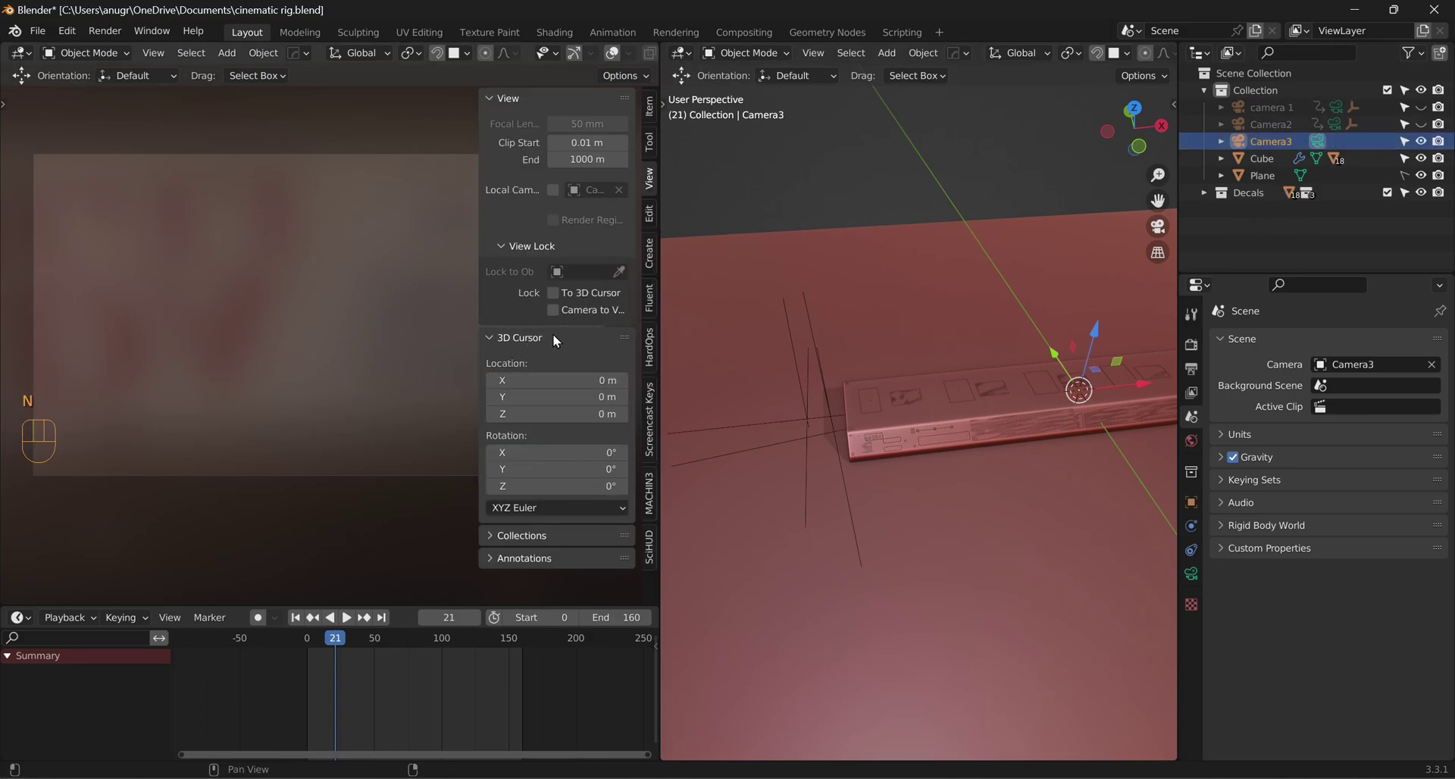
{"action": "left_click", "coordinate": [583, 317]}
{"action": "key", "text": "n"}
{"action": "scroll", "scroll_direction": "down", "scroll_amount": 3}
{"action": "middle_click", "coordinate": [391, 398]}
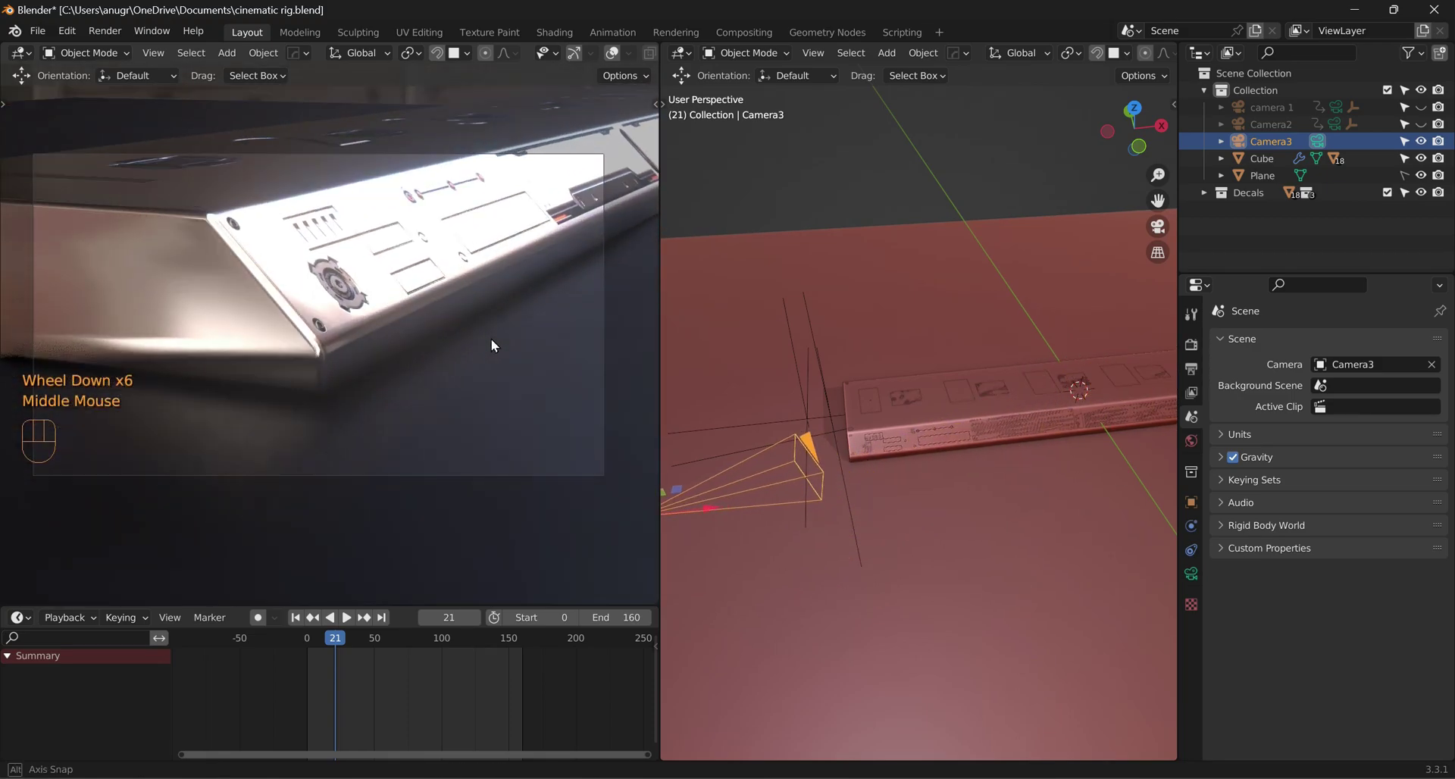
{"action": "scroll", "scroll_direction": "down", "scroll_amount": 3}
{"action": "middle_click", "coordinate": [478, 352]}
{"action": "left_click_drag", "start_coordinate": [413, 355], "coordinate": [462, 332]}
{"action": "middle_click", "coordinate": [491, 327]}
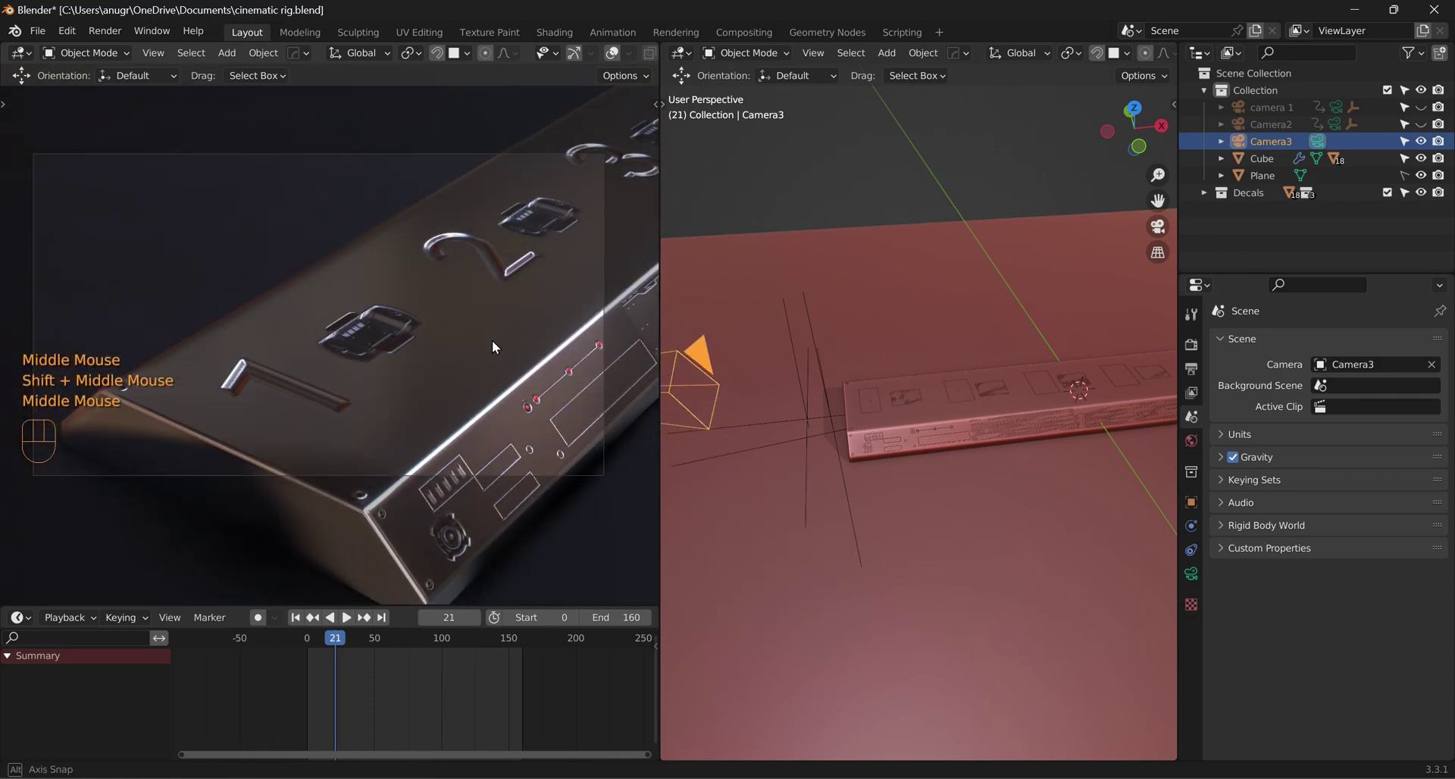
{"action": "middle_click", "coordinate": [509, 325]}
{"action": "middle_click", "coordinate": [485, 333]}
{"action": "middle_click", "coordinate": [471, 292]}
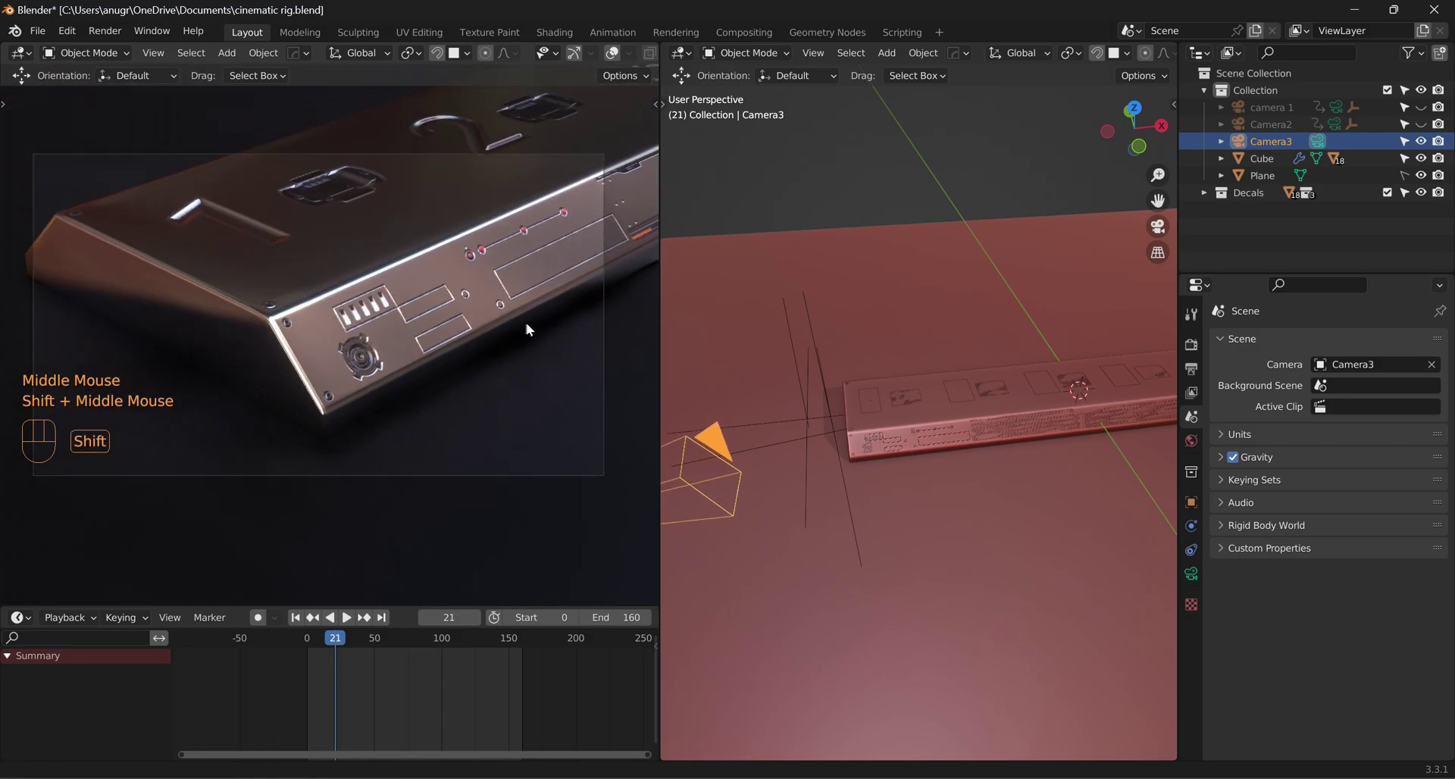
{"action": "scroll", "scroll_direction": "up", "scroll_amount": 3}
{"action": "scroll", "scroll_direction": "down", "scroll_amount": 3}
{"action": "middle_click", "coordinate": [462, 290]}
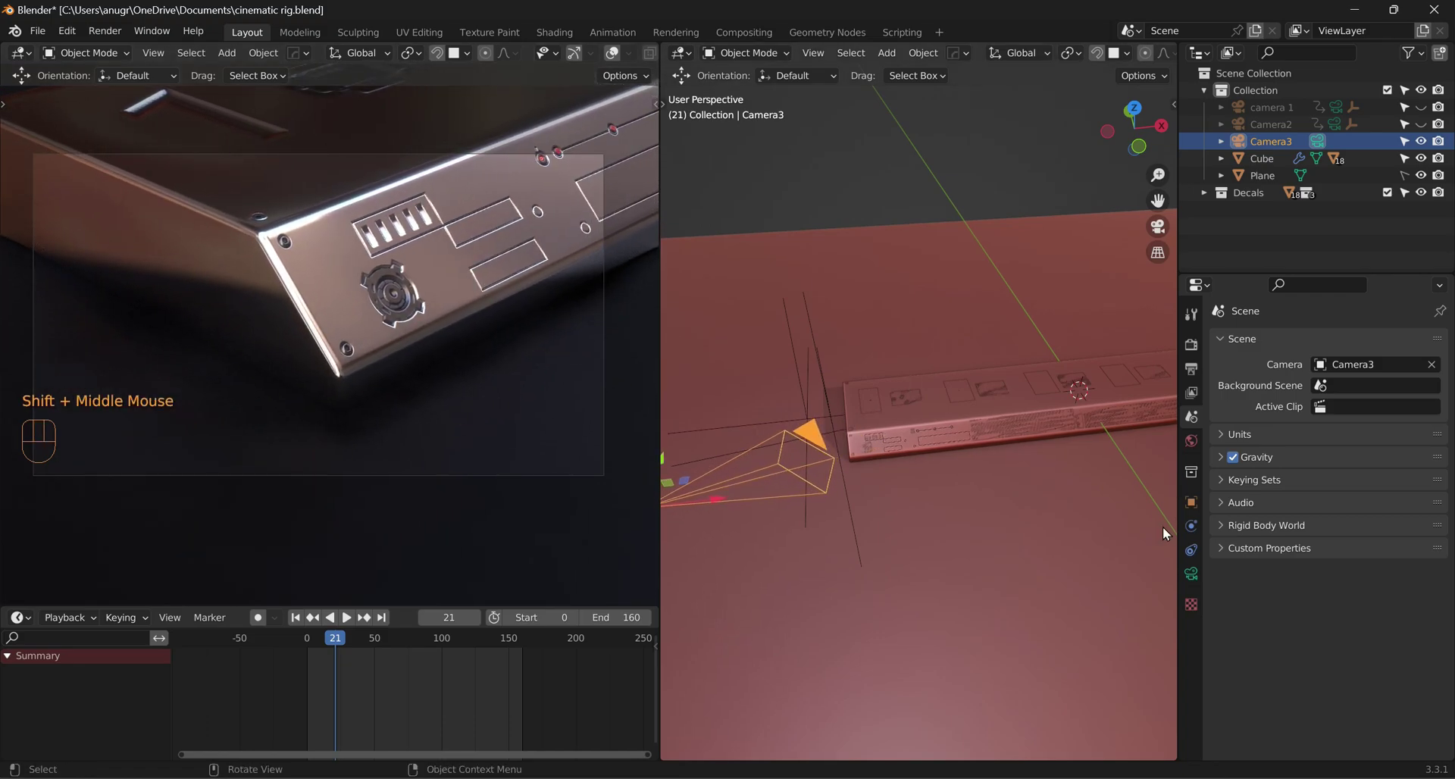
Step: Set Camera3's focal length to 85 mm and enable Depth of Field with F-Stop 0.4
{"action": "left_click", "coordinate": [1192, 581]}
{"action": "double_click", "coordinate": [1240, 562]}
{"action": "scroll", "scroll_direction": "down", "scroll_amount": 3}
{"action": "key", "text": "KP_Decimal"}
{"action": "key", "text": "KP_Enter"}
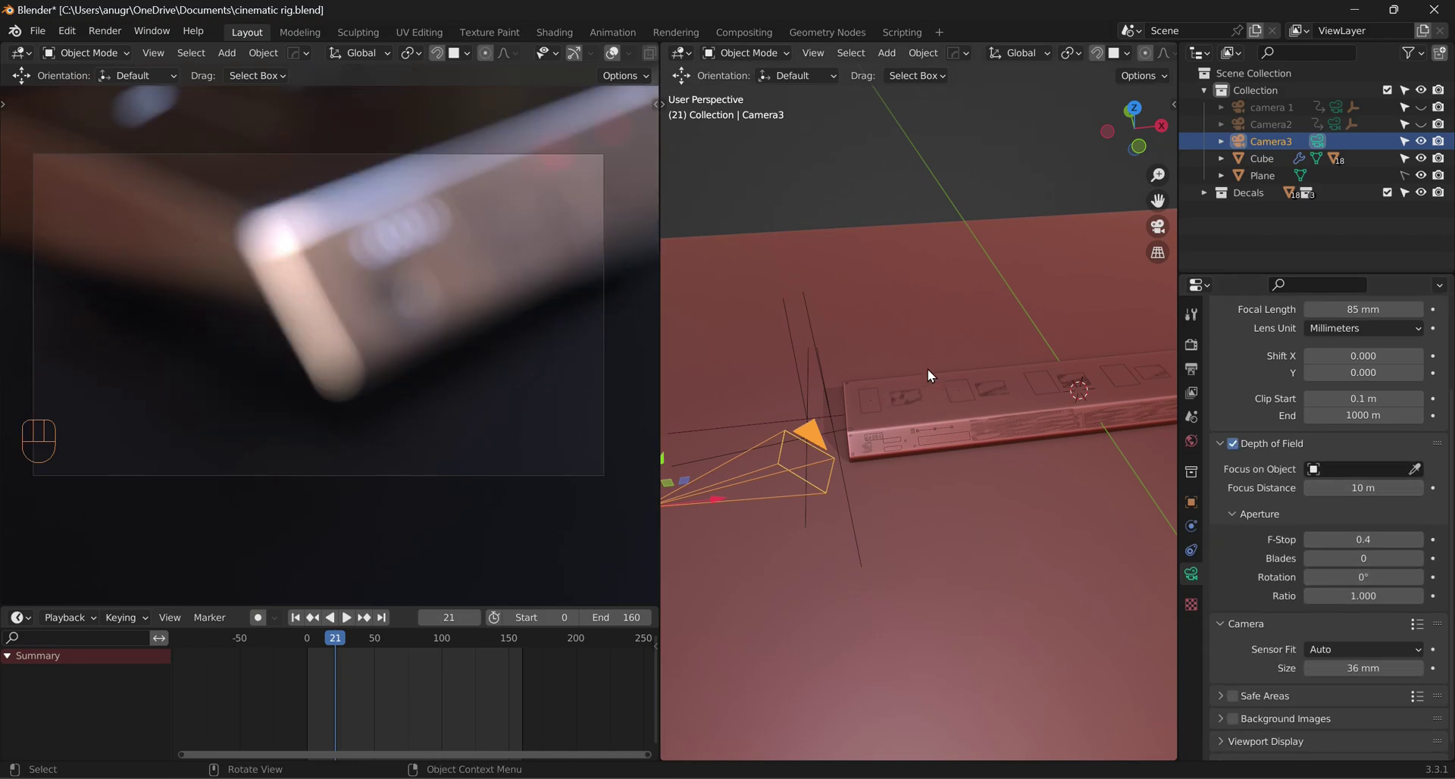
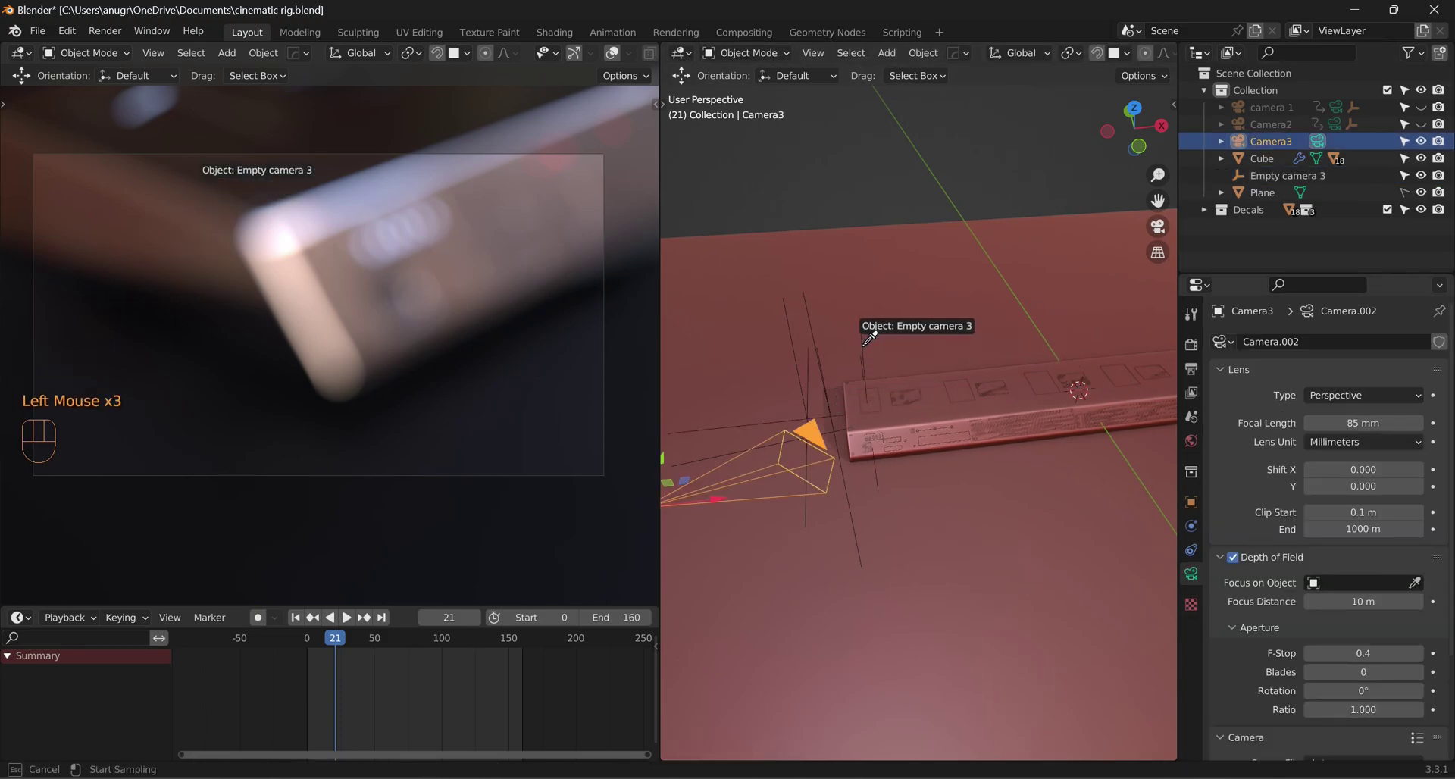
Step: Pick the new empty, Empty camera 3, as Camera3's Focus on Object target
{"action": "left_click_drag", "start_coordinate": [938, 528], "coordinate": [920, 438]}
{"action": "scroll", "scroll_direction": "up", "scroll_amount": 3}
{"action": "left_click", "coordinate": [889, 367]}
{"action": "left_click", "coordinate": [865, 402]}
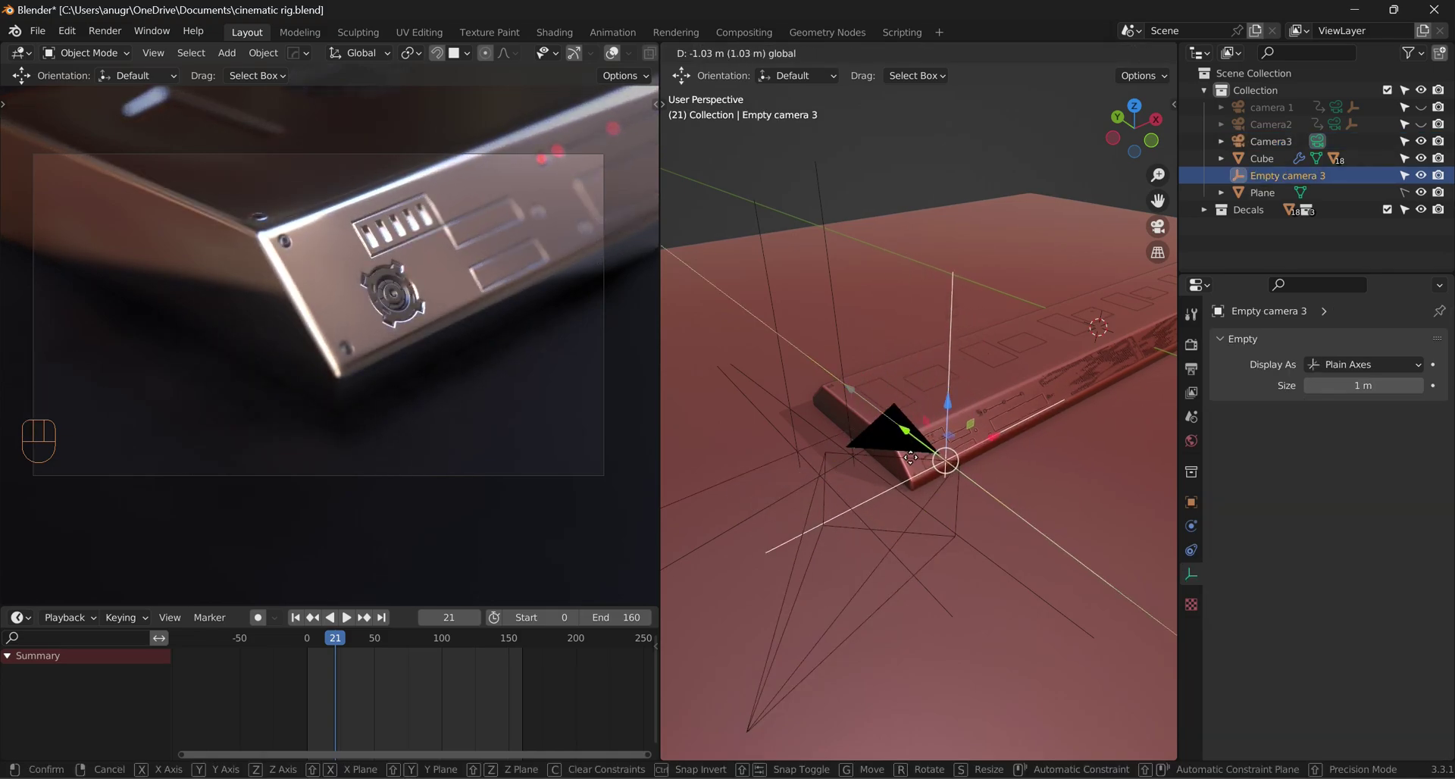
Step: Move Empty camera 3 onto the product's edge and check its placement around Camera3
{"action": "left_click", "coordinate": [984, 443]}
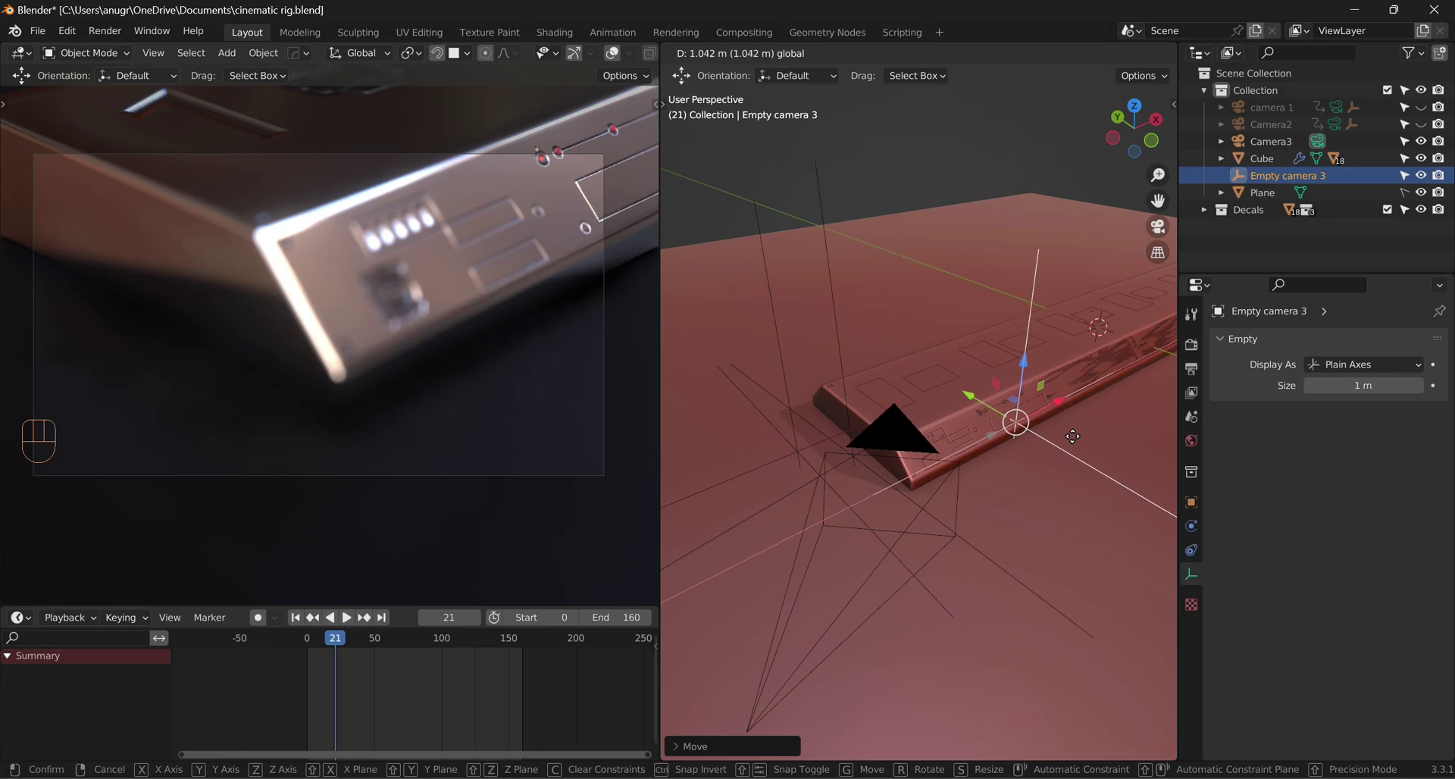
{"action": "left_click", "coordinate": [908, 429]}
{"action": "scroll", "scroll_direction": "down", "scroll_amount": 3}
{"action": "left_click_drag", "start_coordinate": [971, 535], "coordinate": [902, 523]}
{"action": "scroll", "scroll_direction": "down", "scroll_amount": 3}
{"action": "left_click_drag", "start_coordinate": [868, 499], "coordinate": [959, 479]}
{"action": "left_click_drag", "start_coordinate": [1001, 481], "coordinate": [947, 500]}
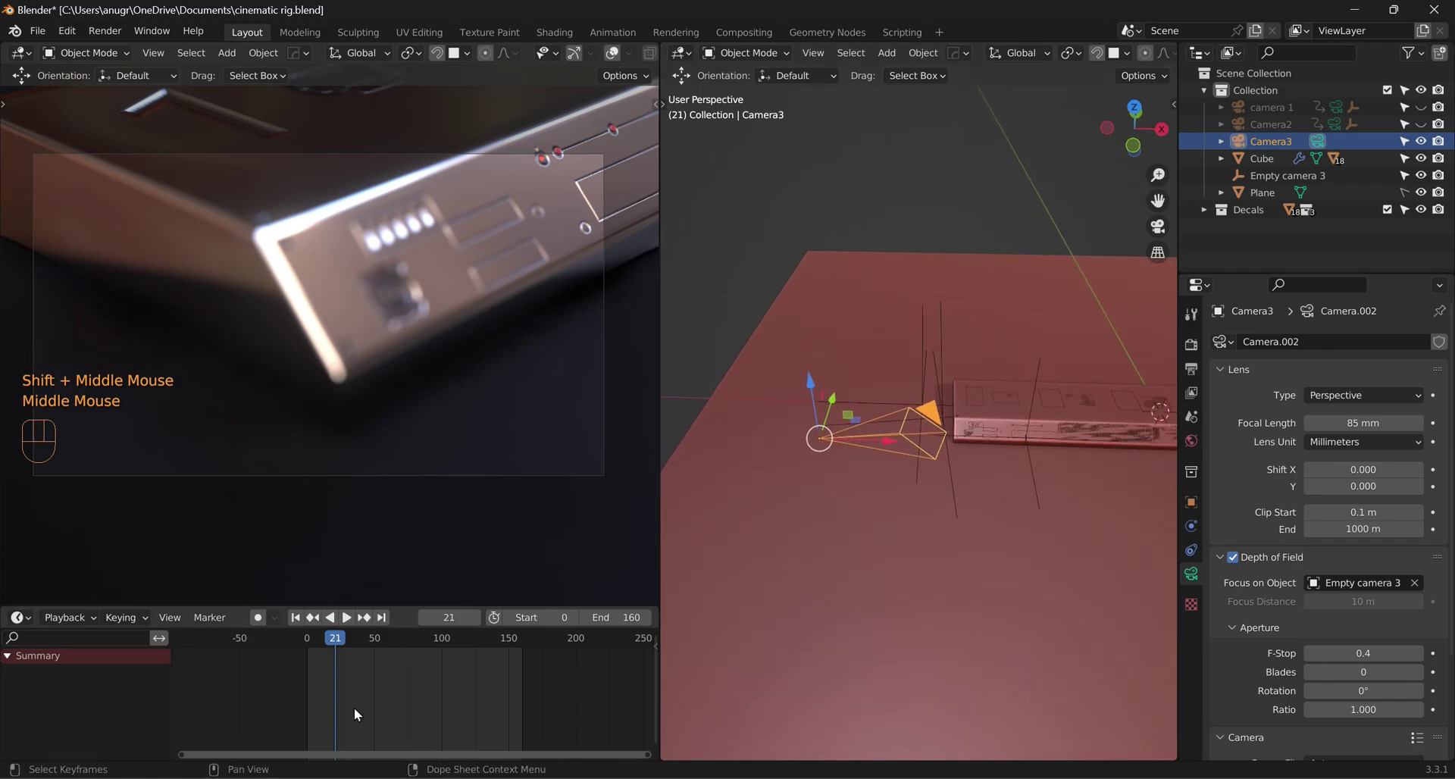
Step: Keyframe Camera3's lens from 32 mm at frame 0 to 45 mm at frame 160 and preview the zoom
{"action": "left_click", "coordinate": [300, 622]}
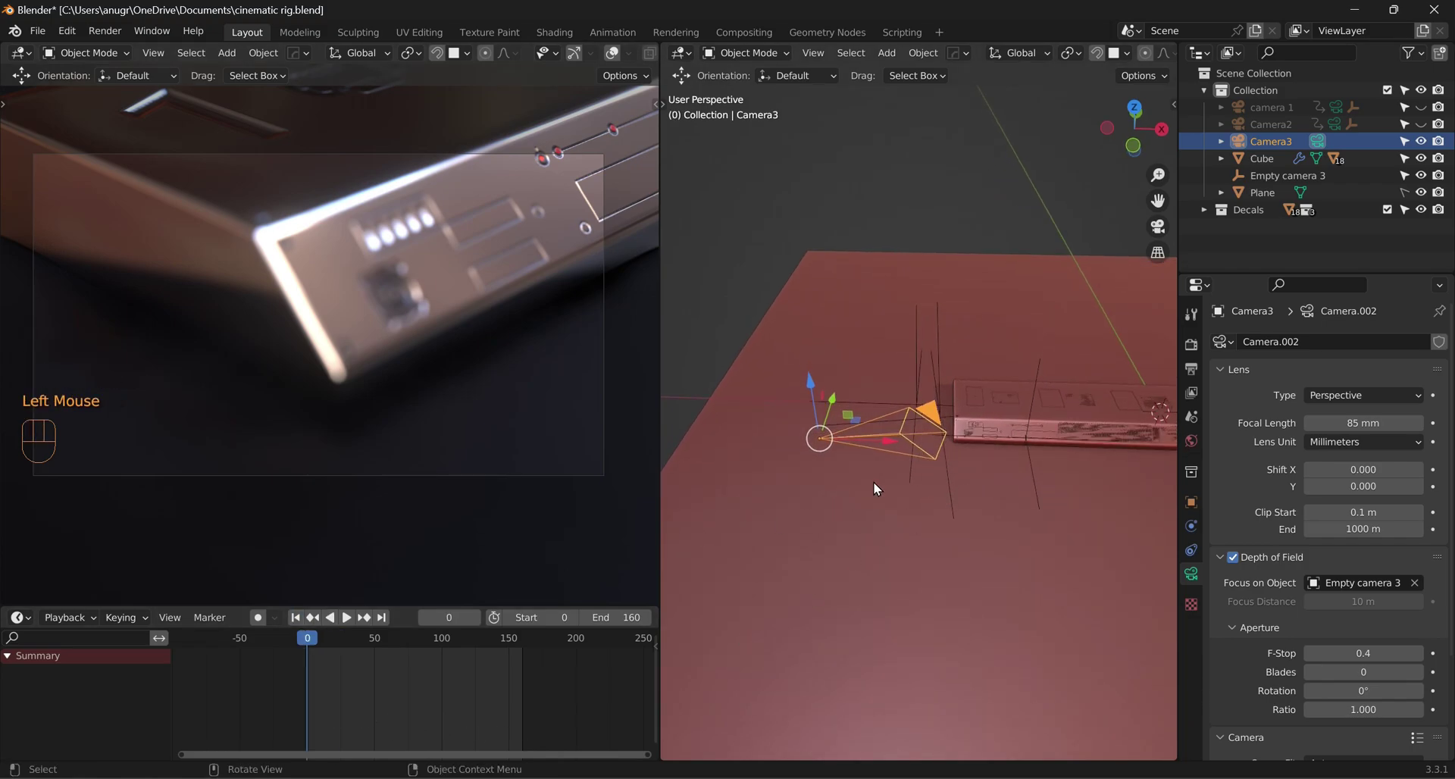
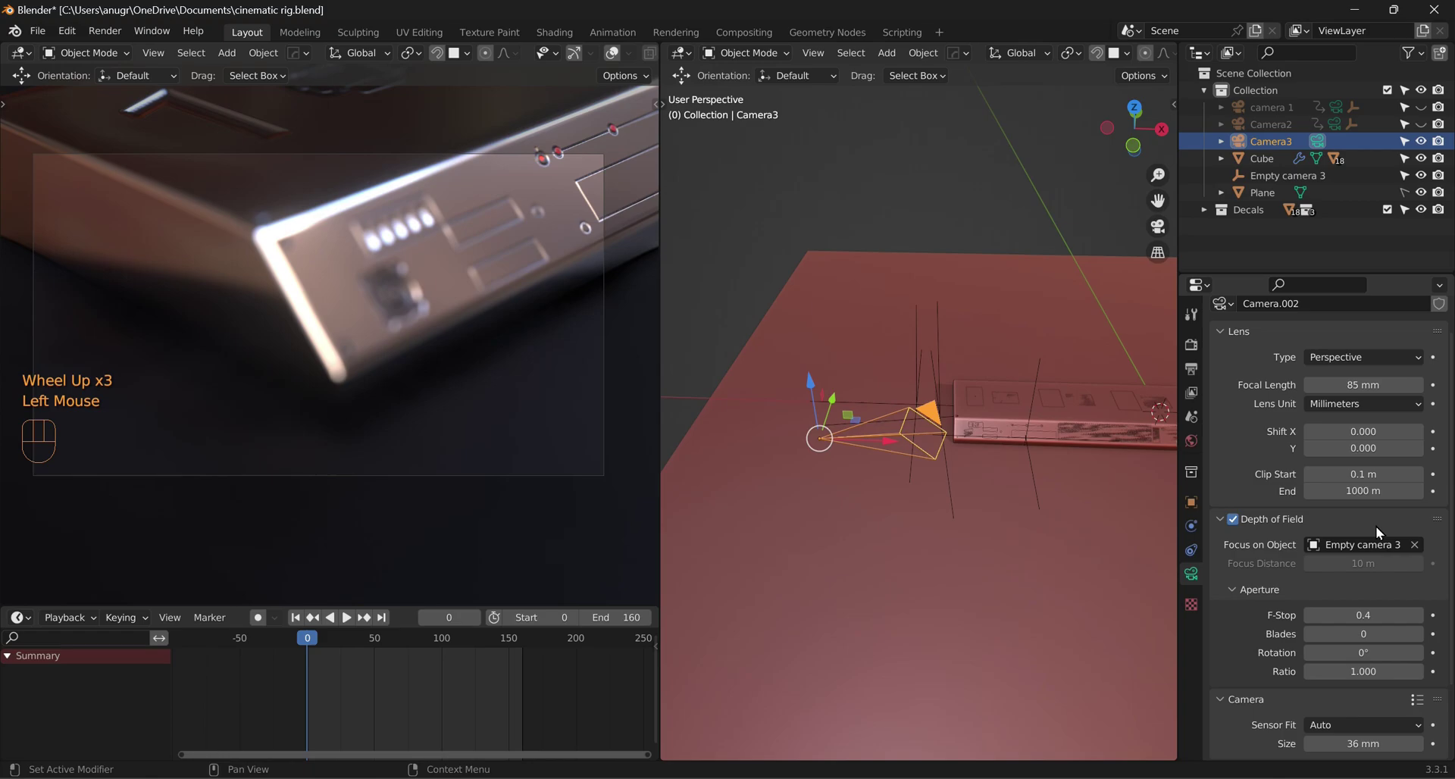
{"action": "scroll", "scroll_direction": "down", "scroll_amount": 3}
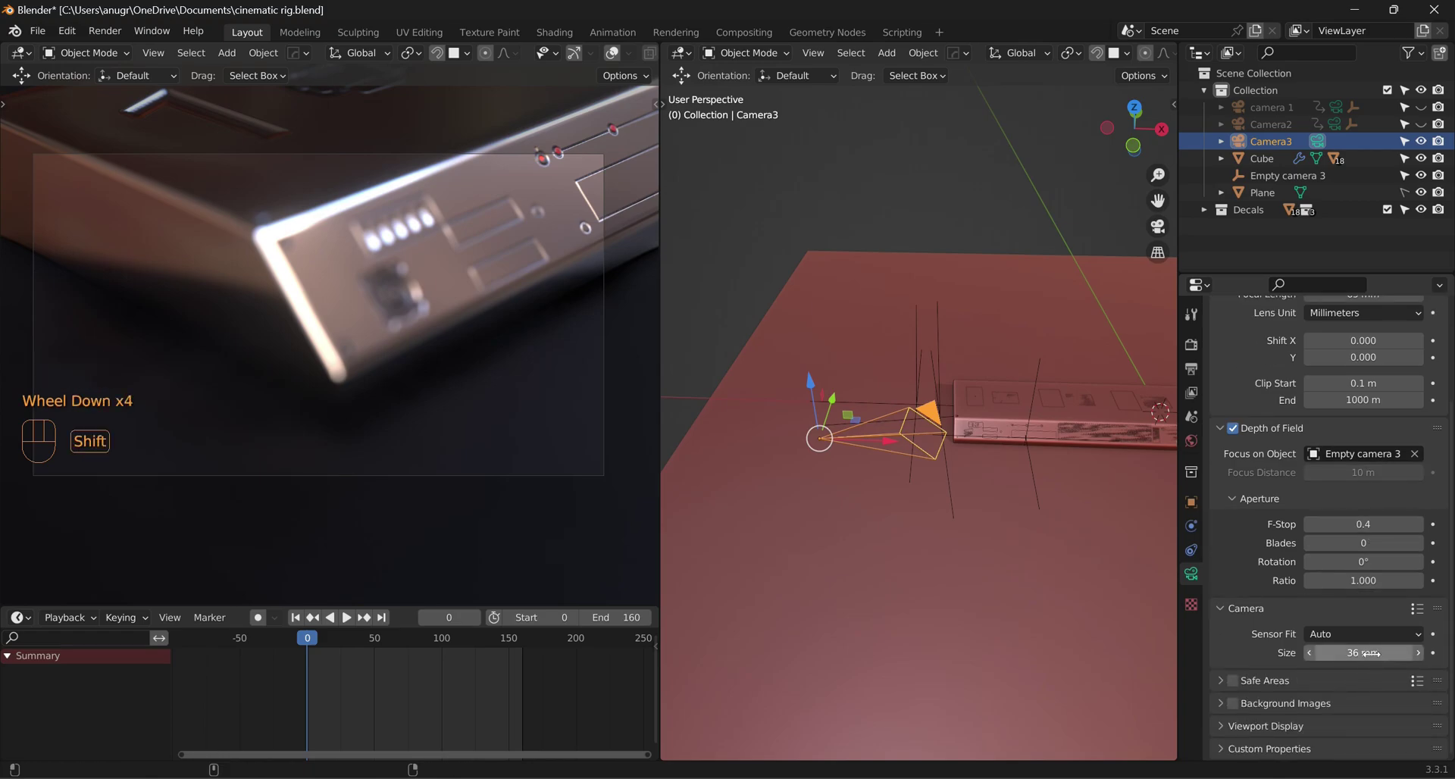
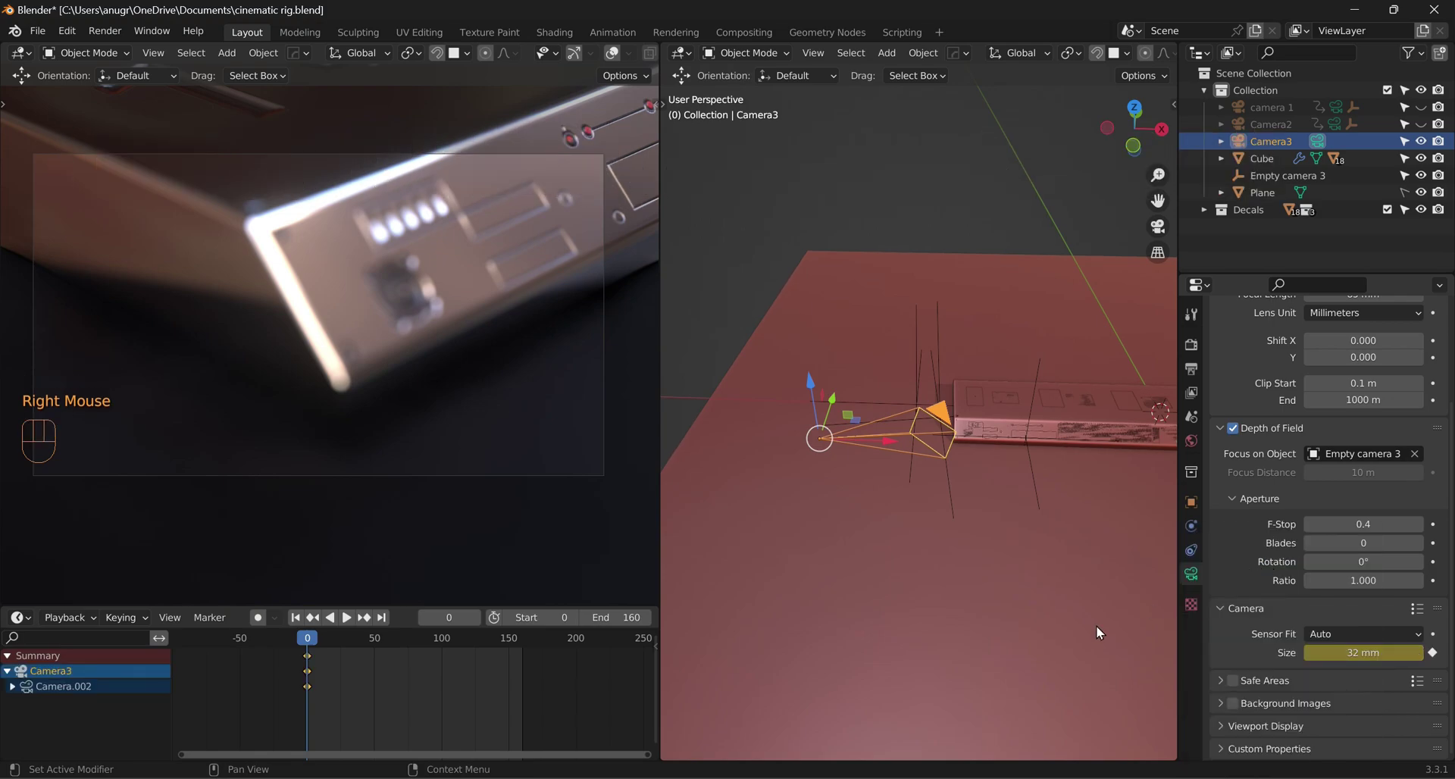
{"action": "left_click", "coordinate": [385, 622]}
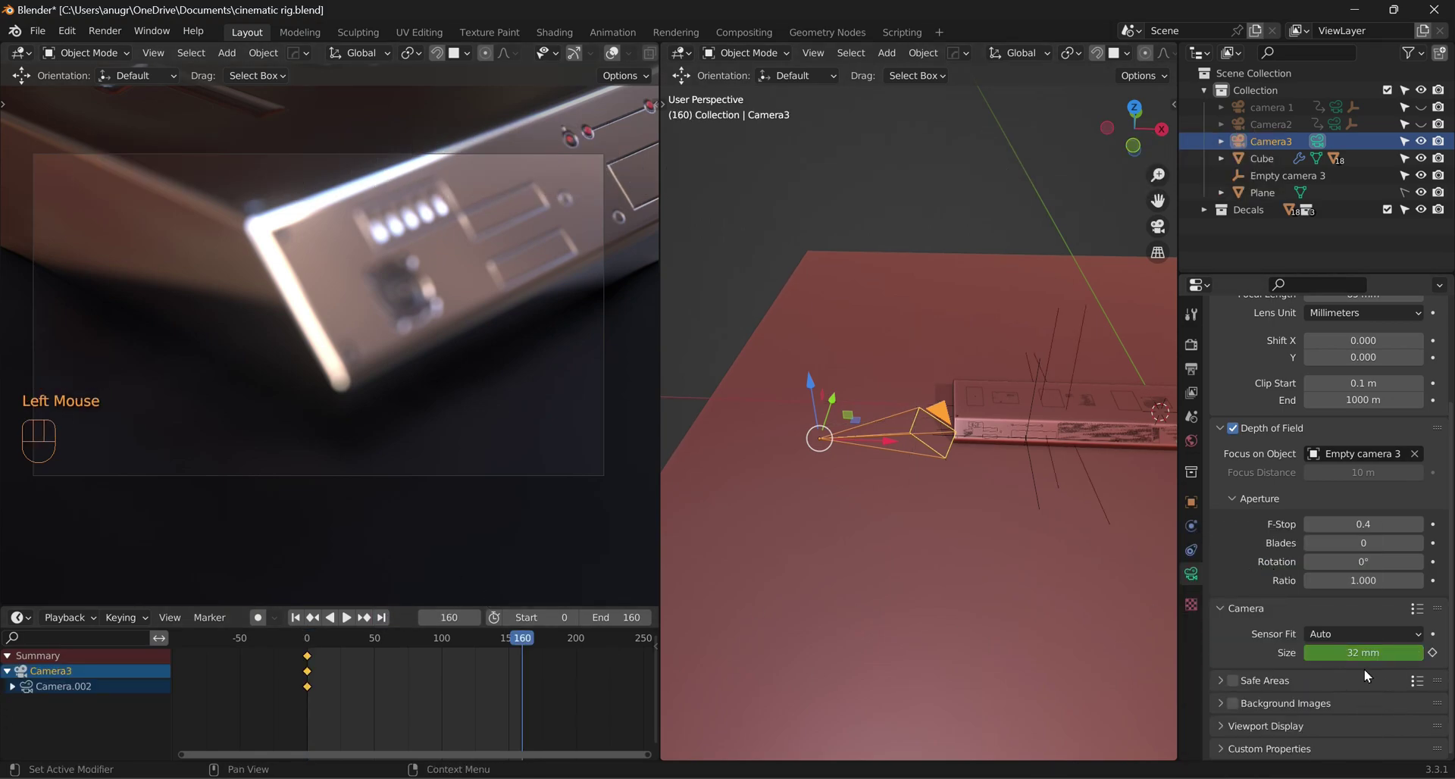
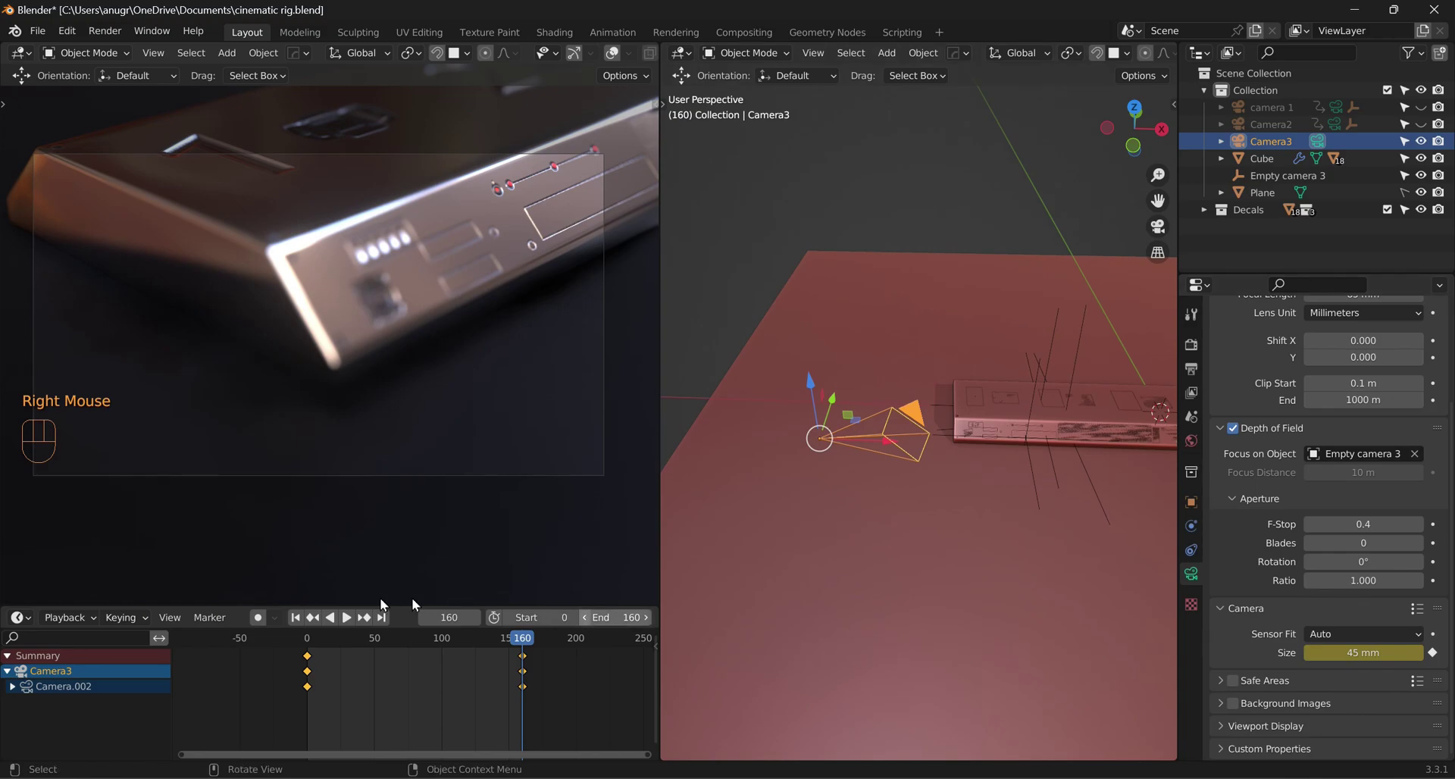
{"action": "left_click", "coordinate": [297, 621]}
{"action": "key", "text": "space"}
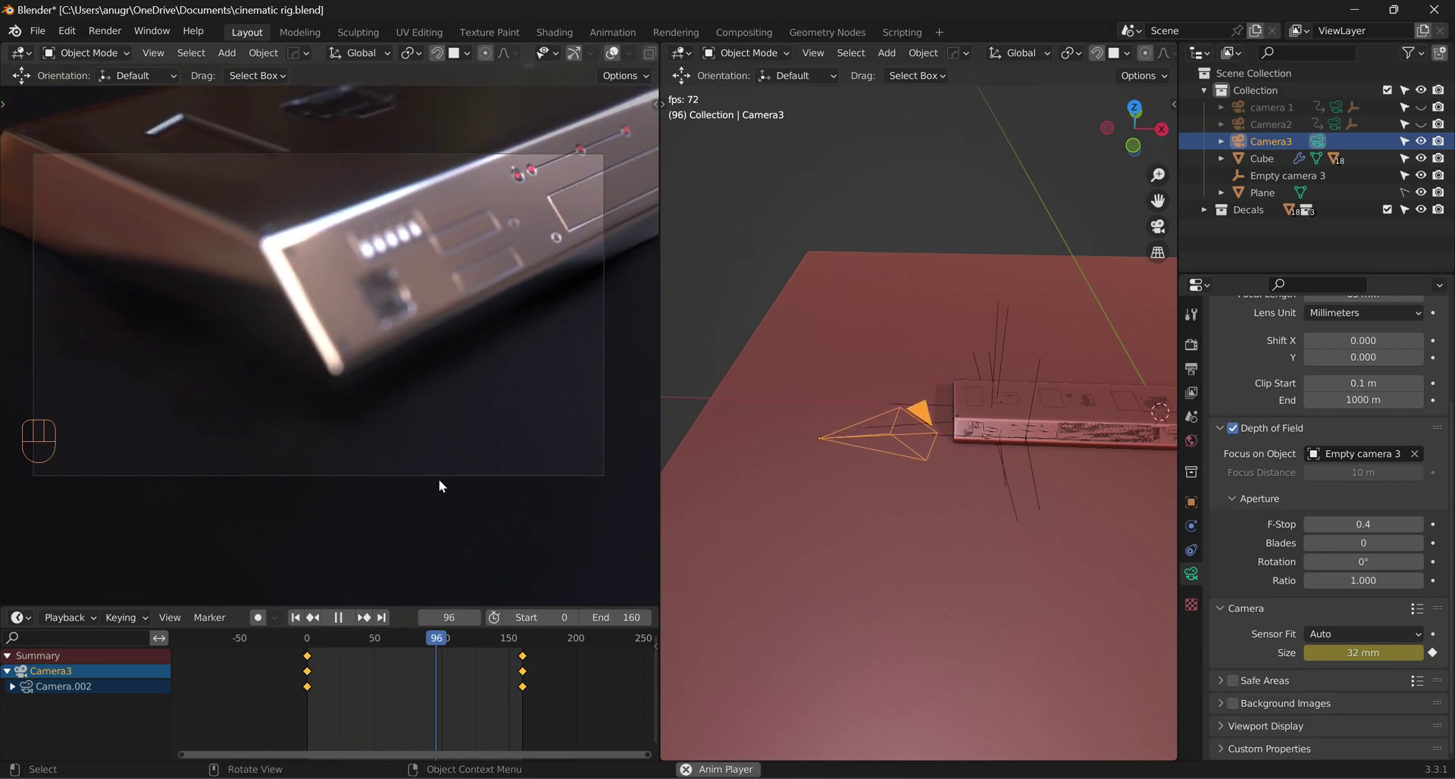
{"action": "key", "text": "space"}
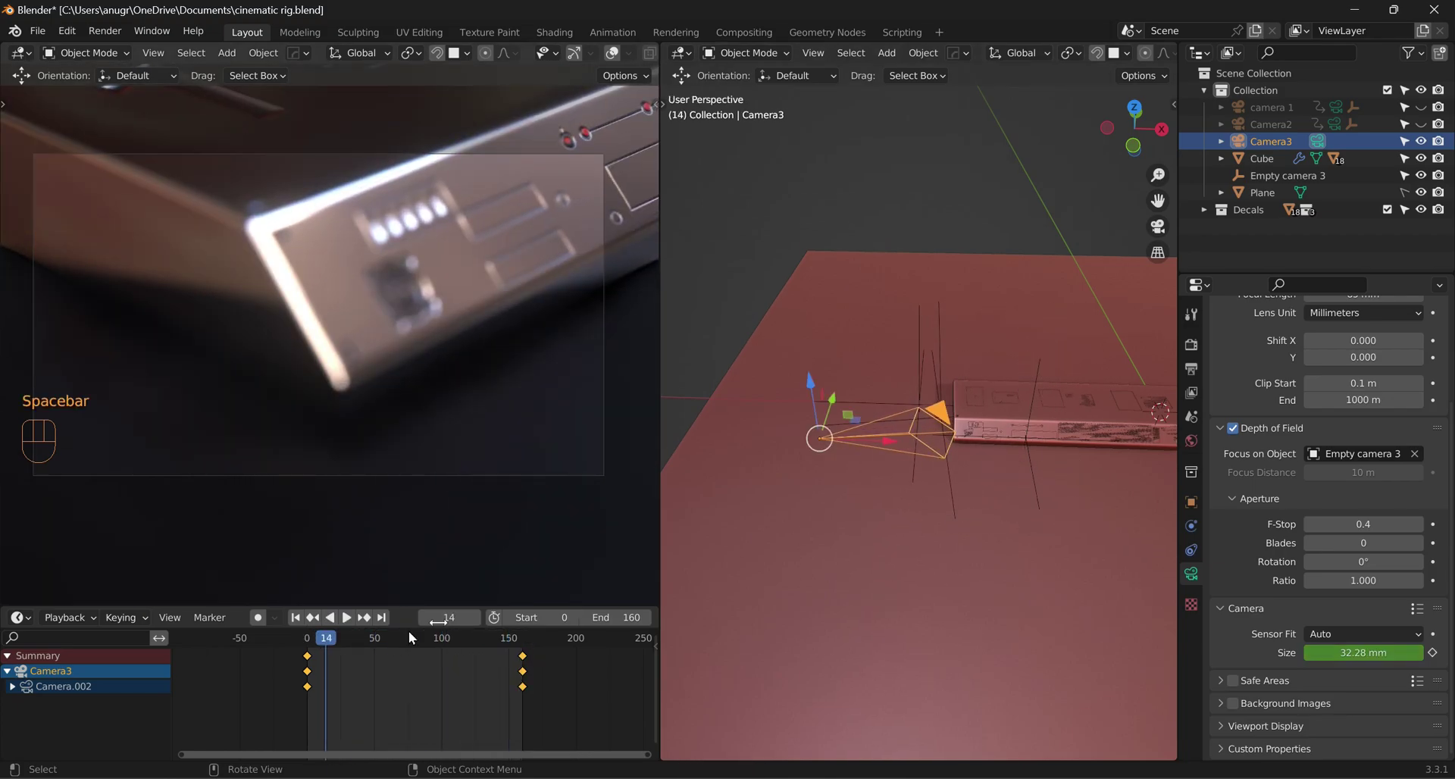
{"action": "left_click", "coordinate": [386, 626]}
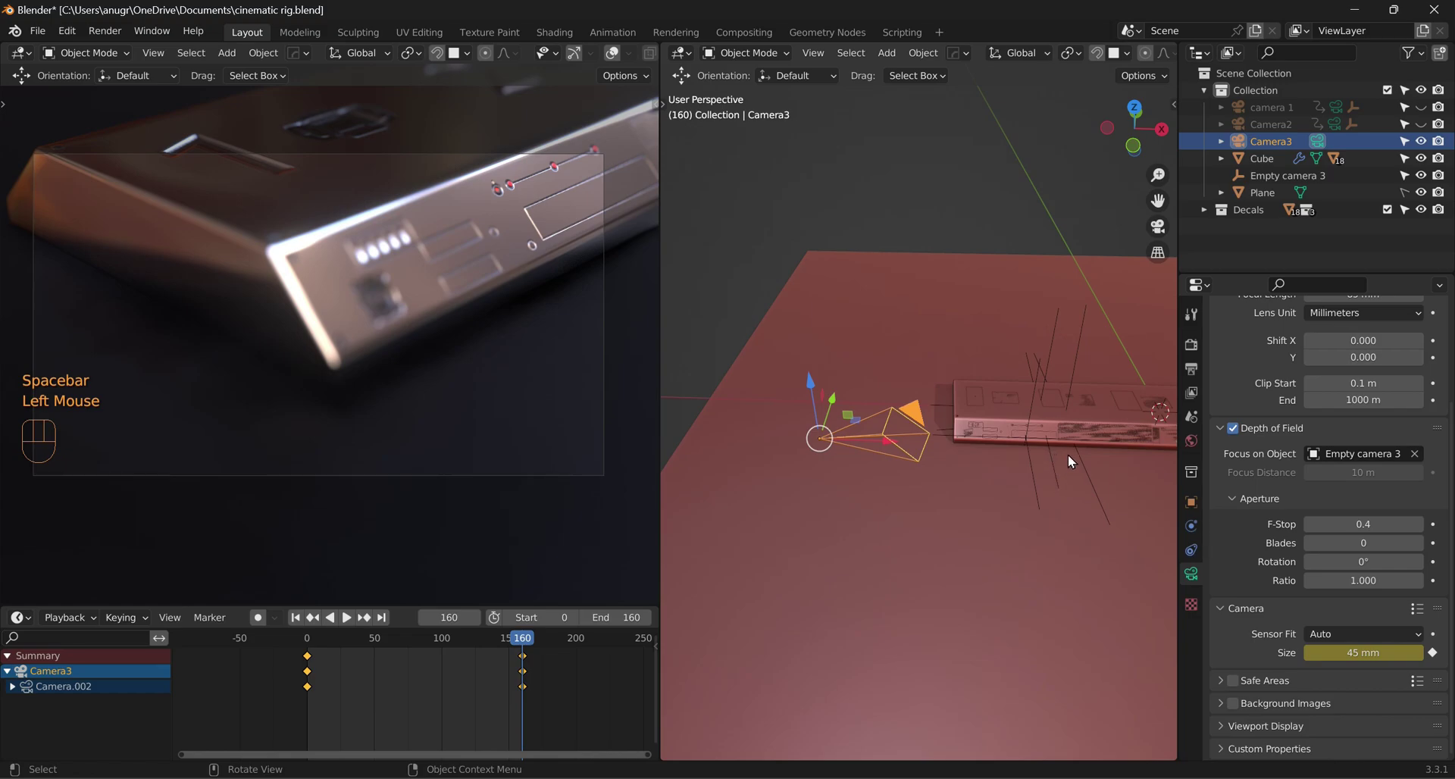
Step: Select the focus empty in the viewport for the next adjustment
{"action": "left_click", "coordinate": [1089, 466]}
{"action": "left_click", "coordinate": [1129, 428]}
{"action": "right_click", "coordinate": [1036, 423]}
Step: Select Empty camera 3 and keyframe its starting position at frame 0
{"action": "scroll", "scroll_direction": "up", "scroll_amount": 3}
{"action": "left_click_drag", "start_coordinate": [993, 523], "coordinate": [843, 468]}
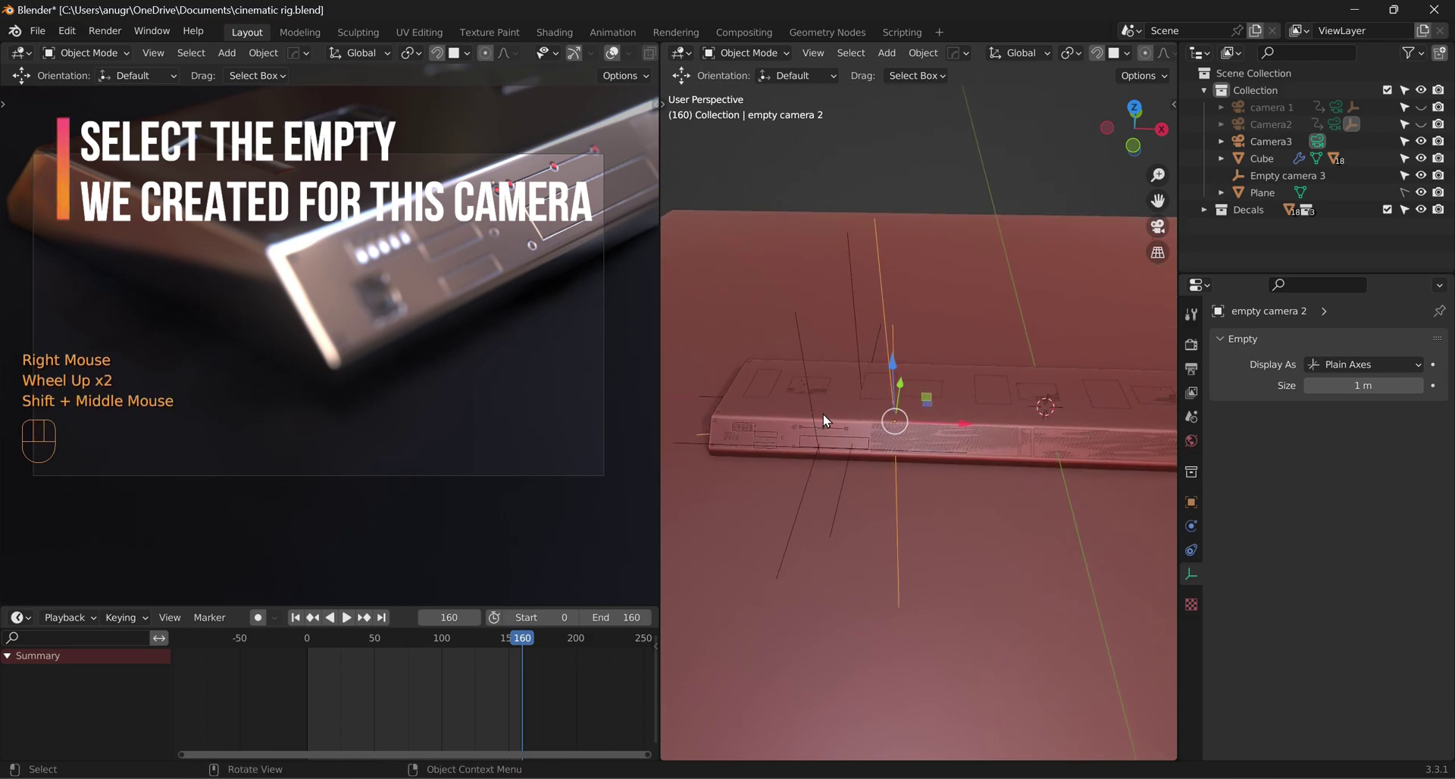
{"action": "left_click", "coordinate": [810, 389]}
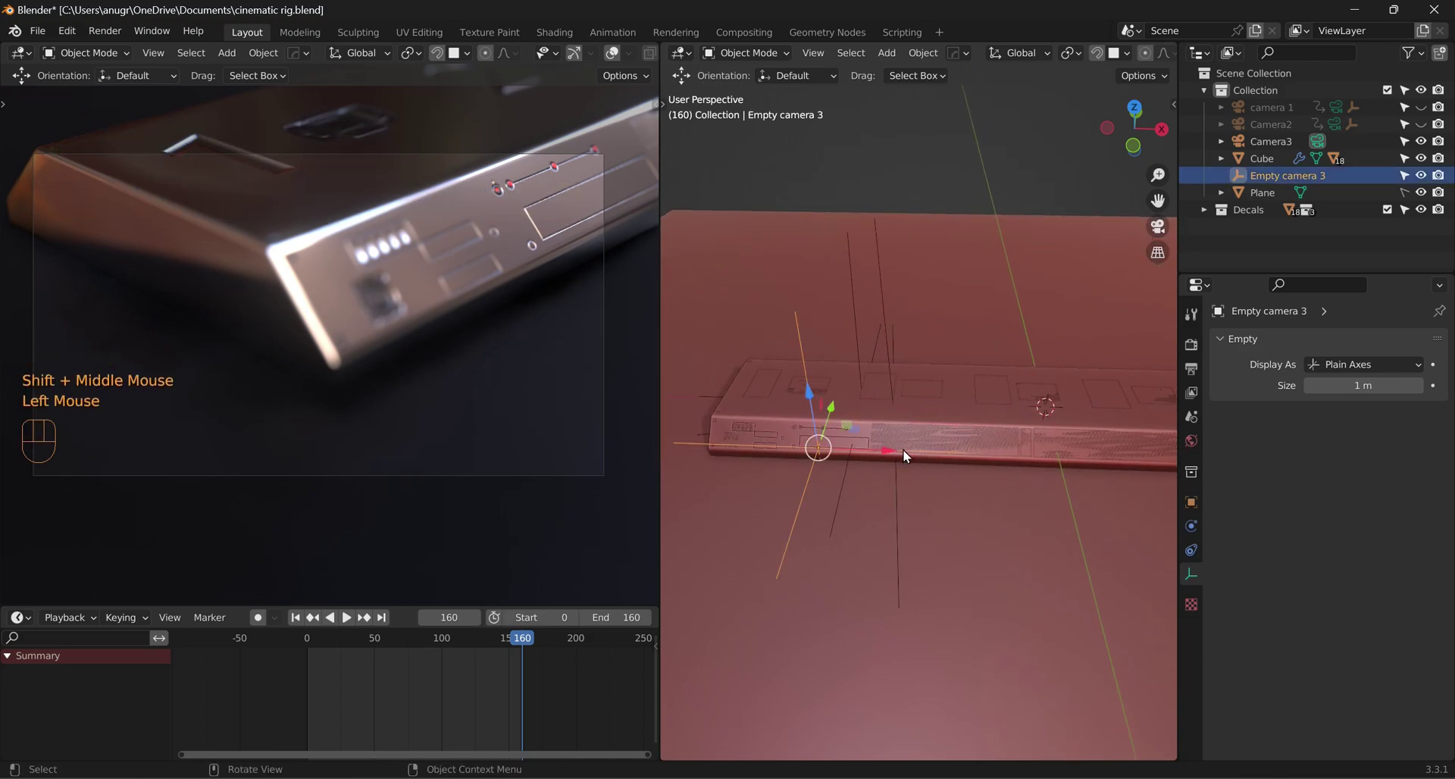
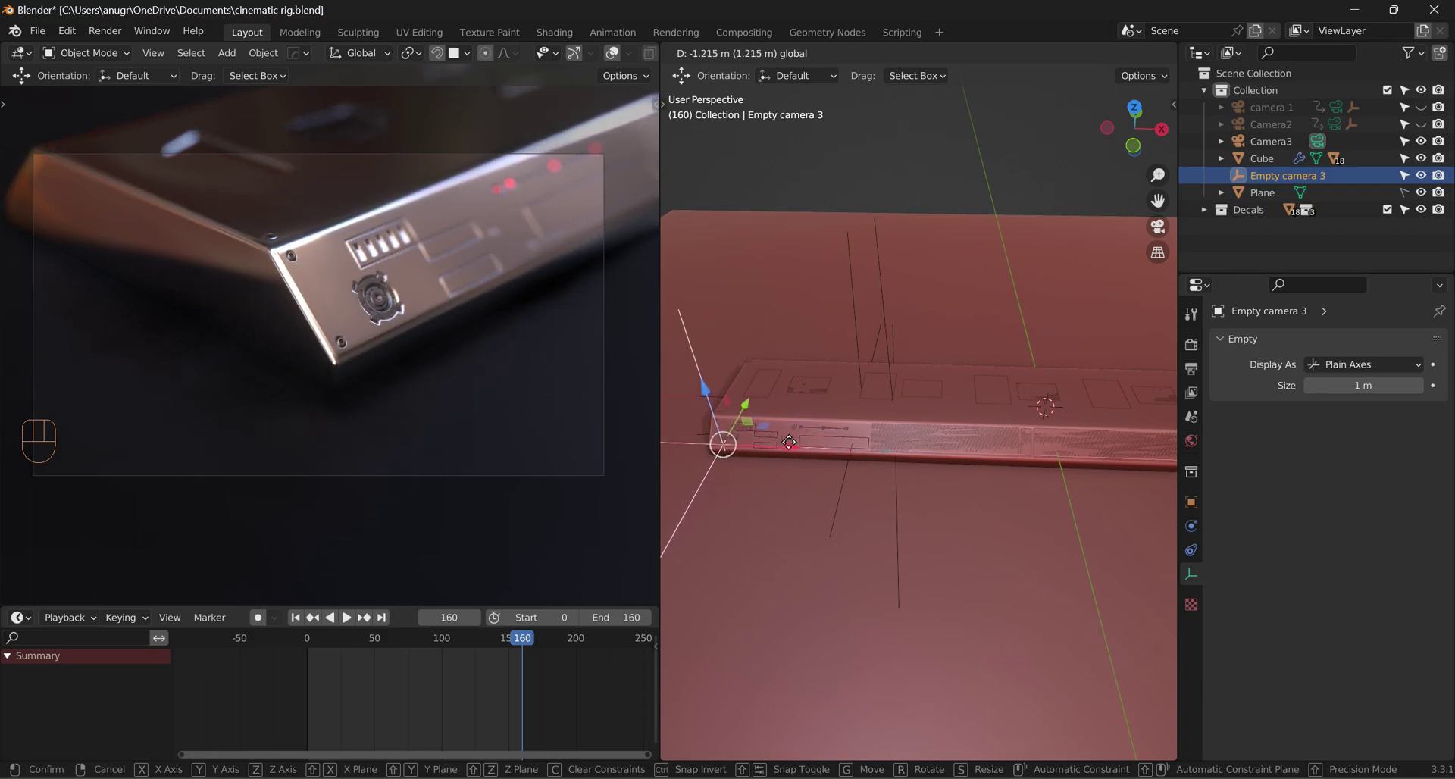
{"action": "right_click", "coordinate": [802, 442]}
{"action": "left_click_drag", "start_coordinate": [820, 627], "coordinate": [883, 599]}
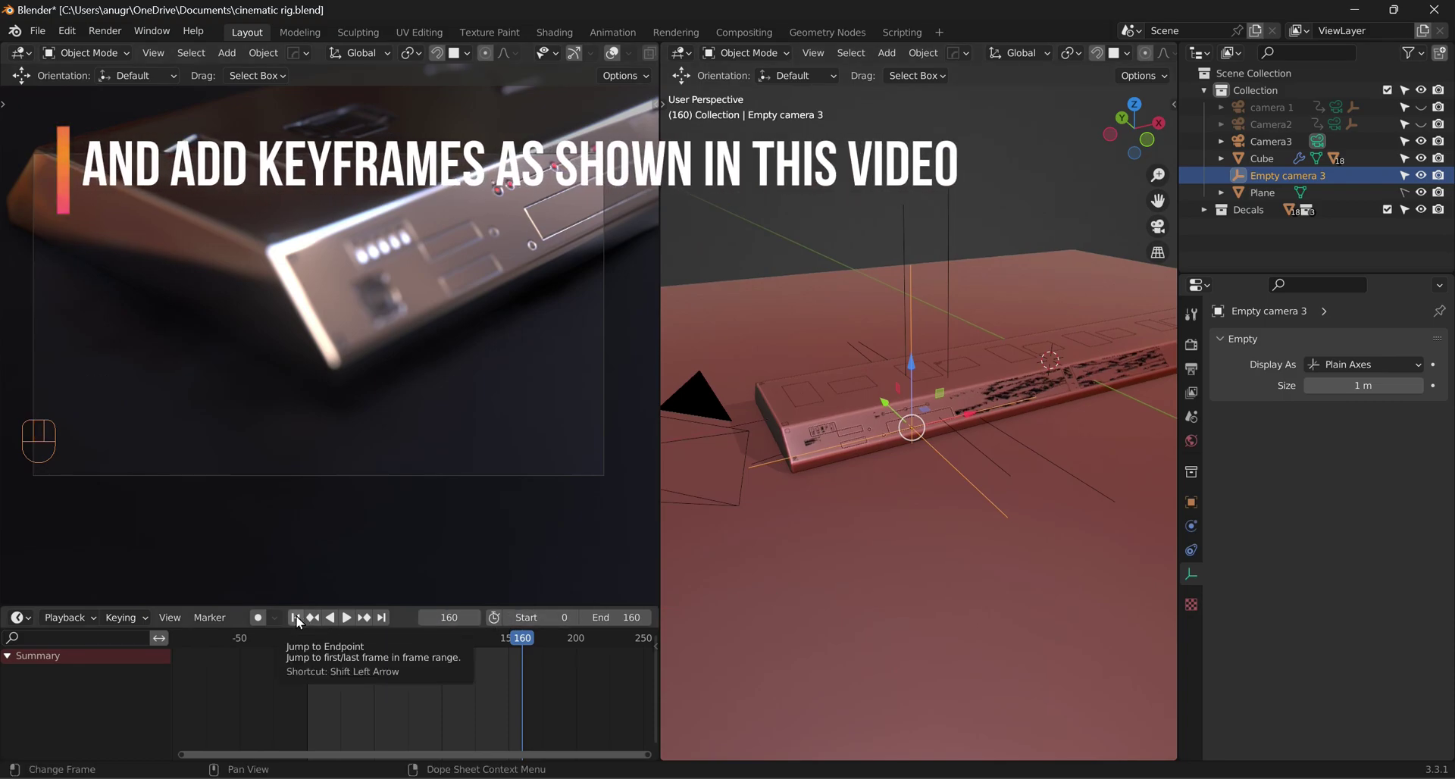
{"action": "left_click", "coordinate": [301, 620]}
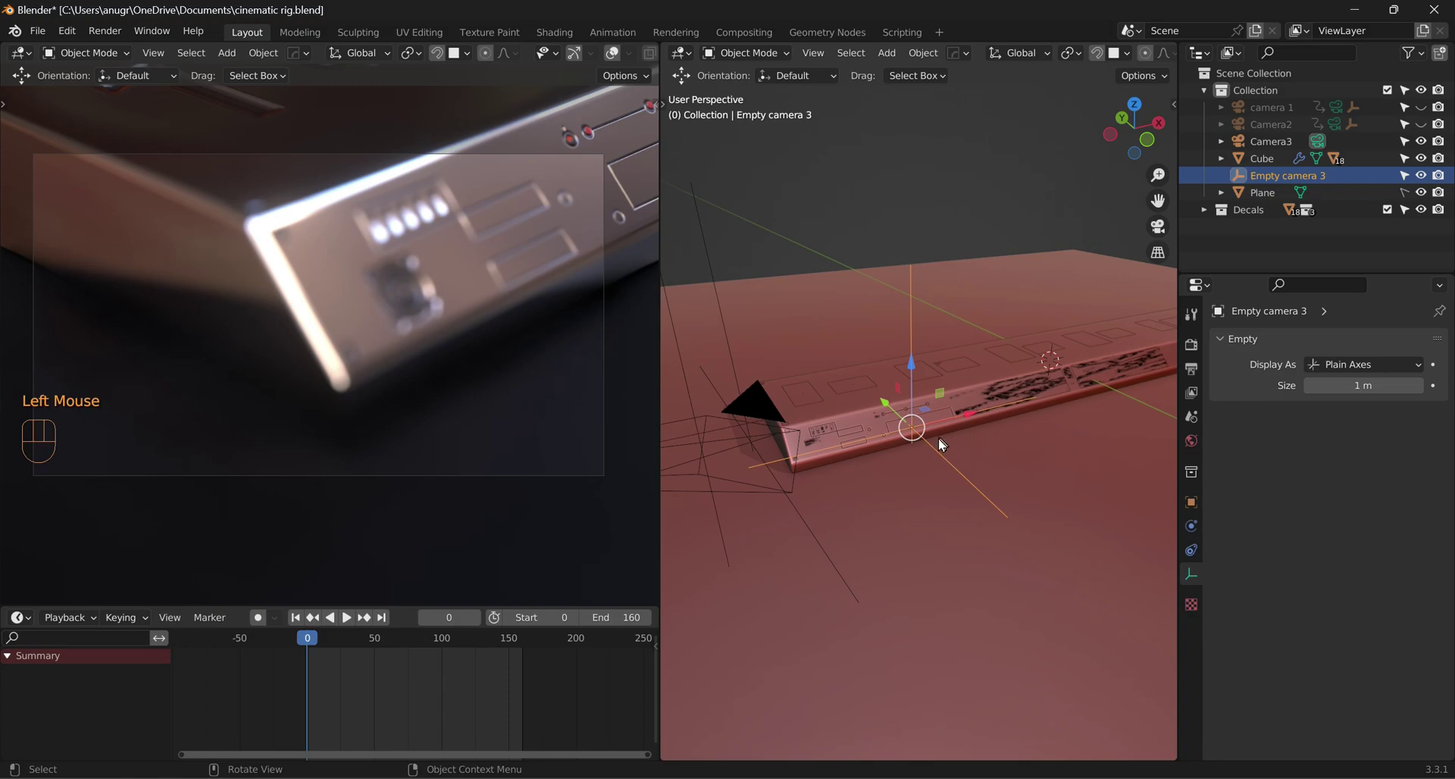
{"action": "key", "text": "i"}
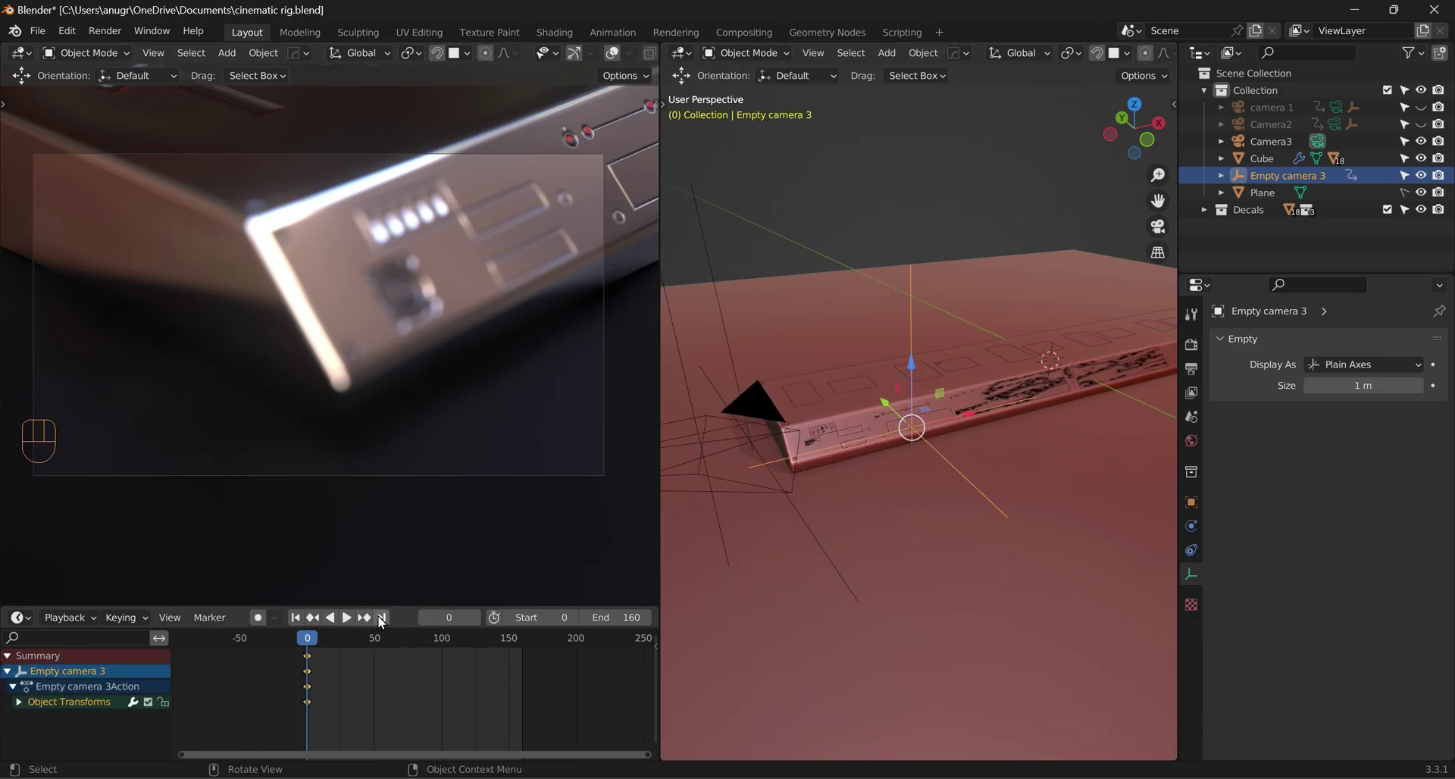
Step: Slide the empty along the product bar and keyframe its new position at frame 160
{"action": "left_click", "coordinate": [383, 620]}
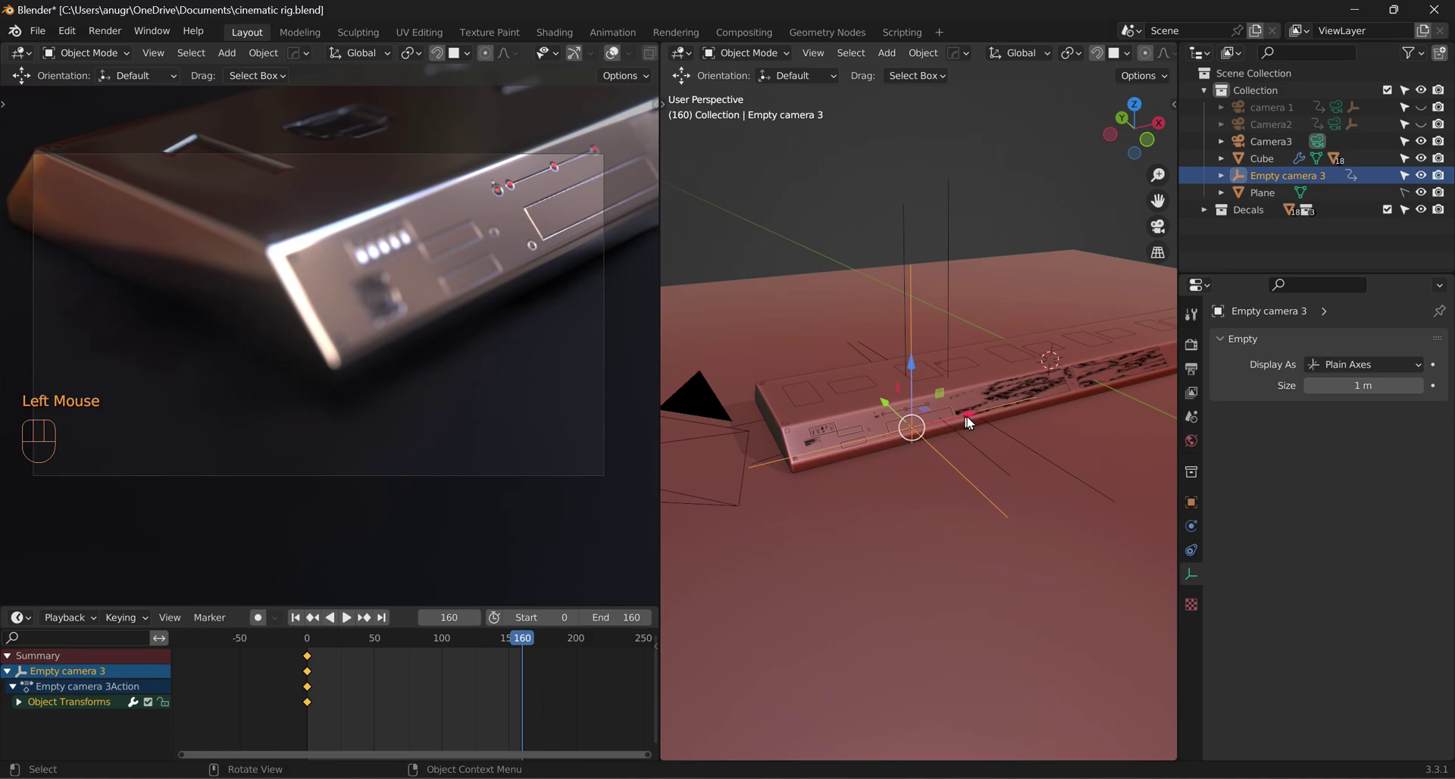
{"action": "left_click", "coordinate": [973, 421]}
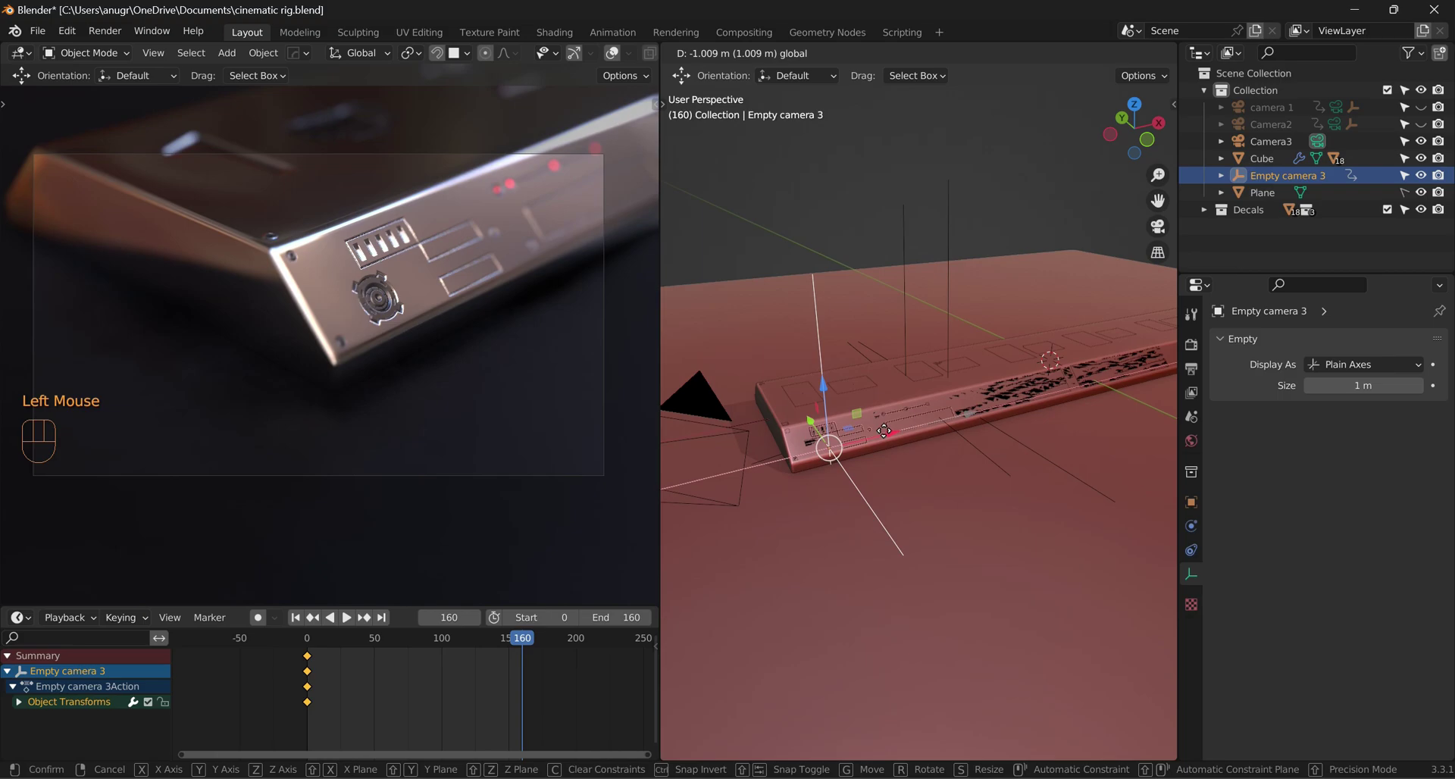
{"action": "key", "text": "i"}
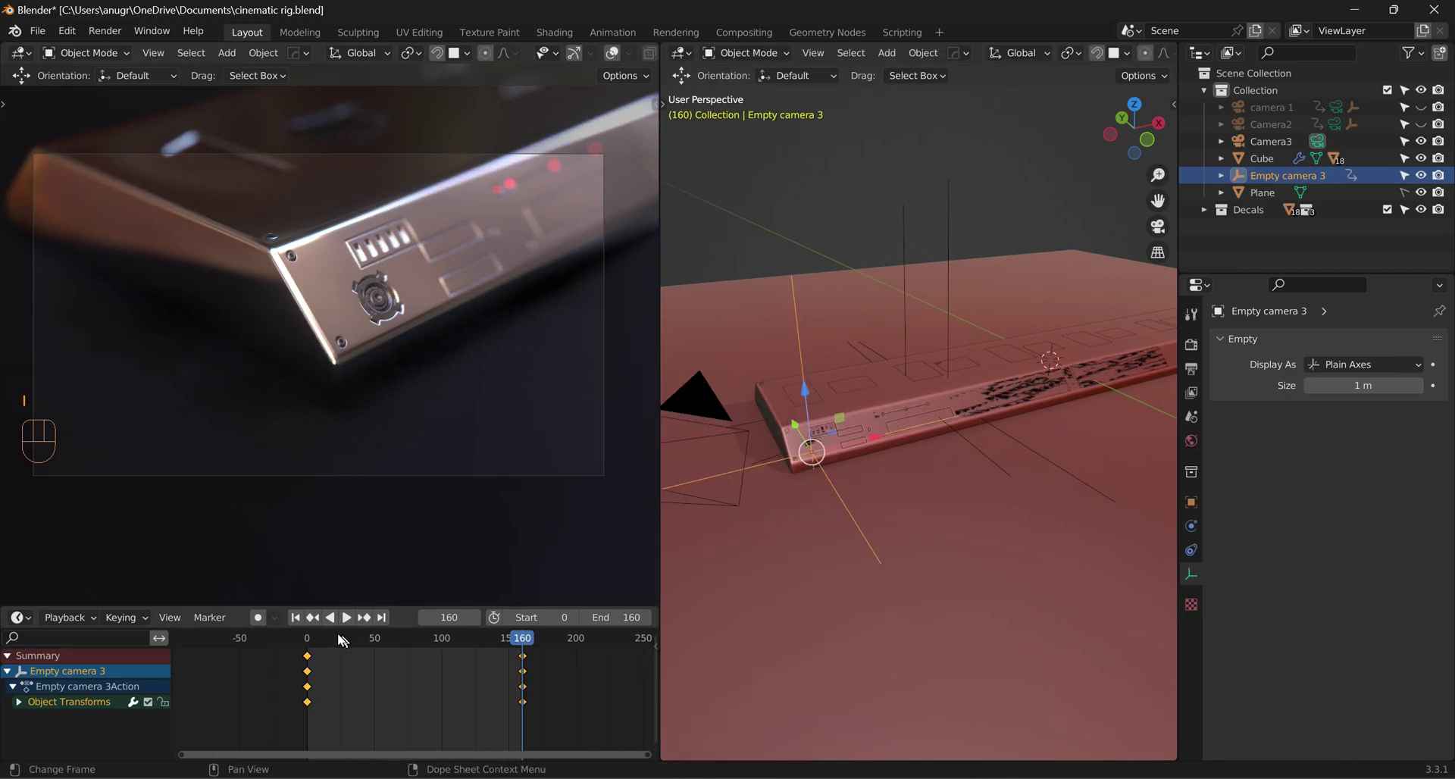
{"action": "left_click", "coordinate": [295, 624]}
Step: Preview the focus-pull animation and review settings in the Outliner and Properties panel
{"action": "key", "text": "space"}
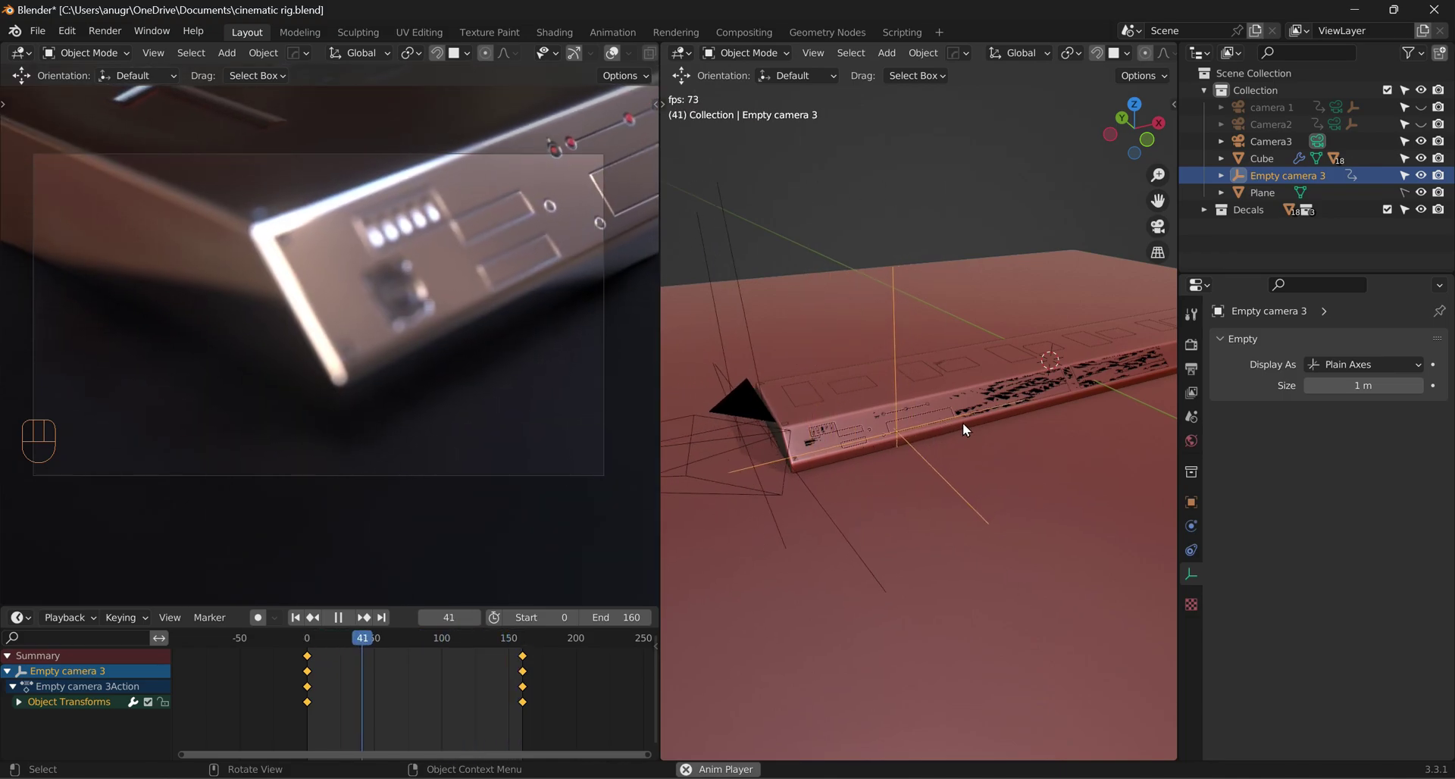
{"action": "key", "text": "space"}
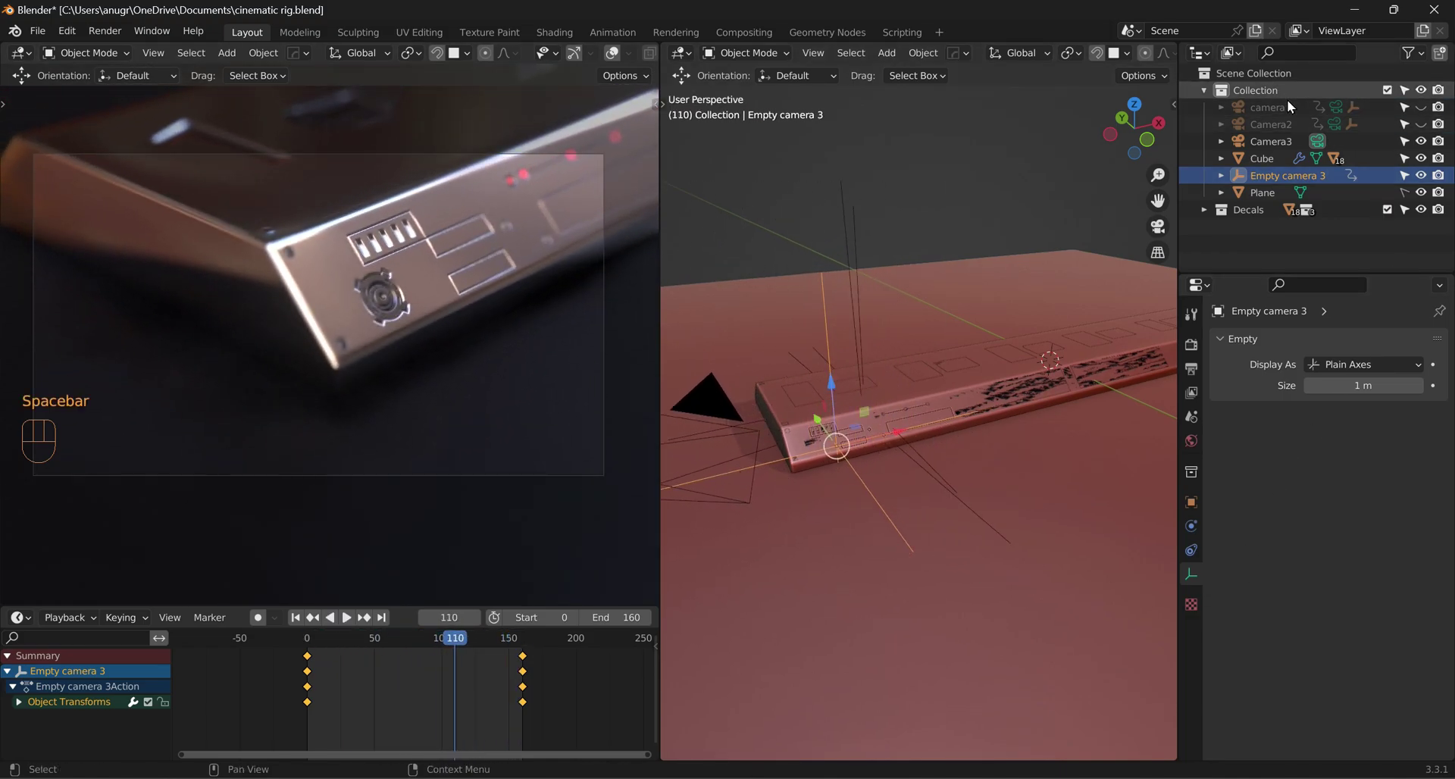
{"action": "left_click", "coordinate": [1297, 144]}
{"action": "scroll", "scroll_direction": "down", "scroll_amount": 3}
{"action": "left_click", "coordinate": [1281, 720]}
{"action": "scroll", "scroll_direction": "down", "scroll_amount": 3}
{"action": "left_click", "coordinate": [1285, 733]}
{"action": "scroll", "scroll_direction": "down", "scroll_amount": 3}
{"action": "left_click", "coordinate": [1370, 720]}
Step: Select Camera3 in the Outliner and hide it from the viewport
{"action": "left_click", "coordinate": [1237, 591]}
{"action": "key", "text": "space"}
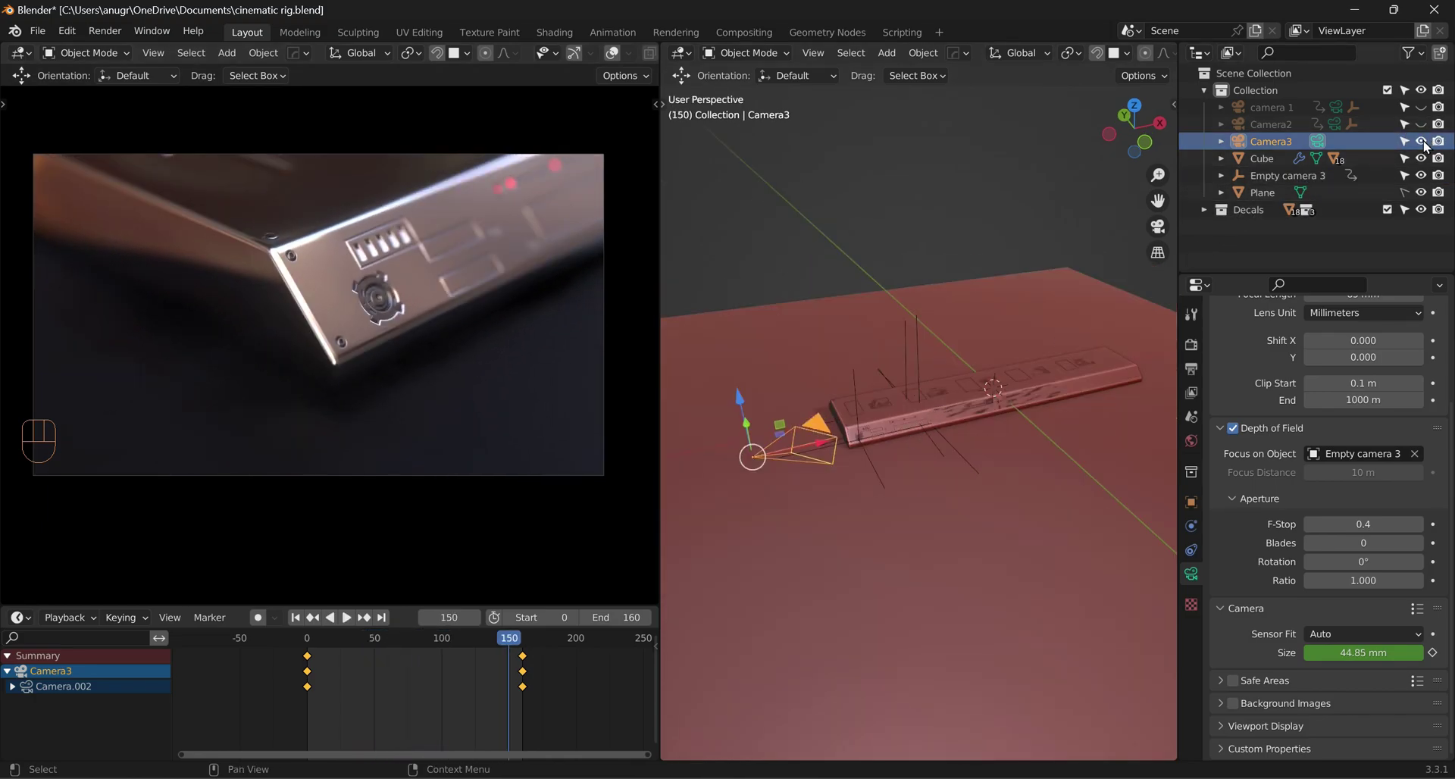
{"action": "left_click", "coordinate": [1426, 146]}
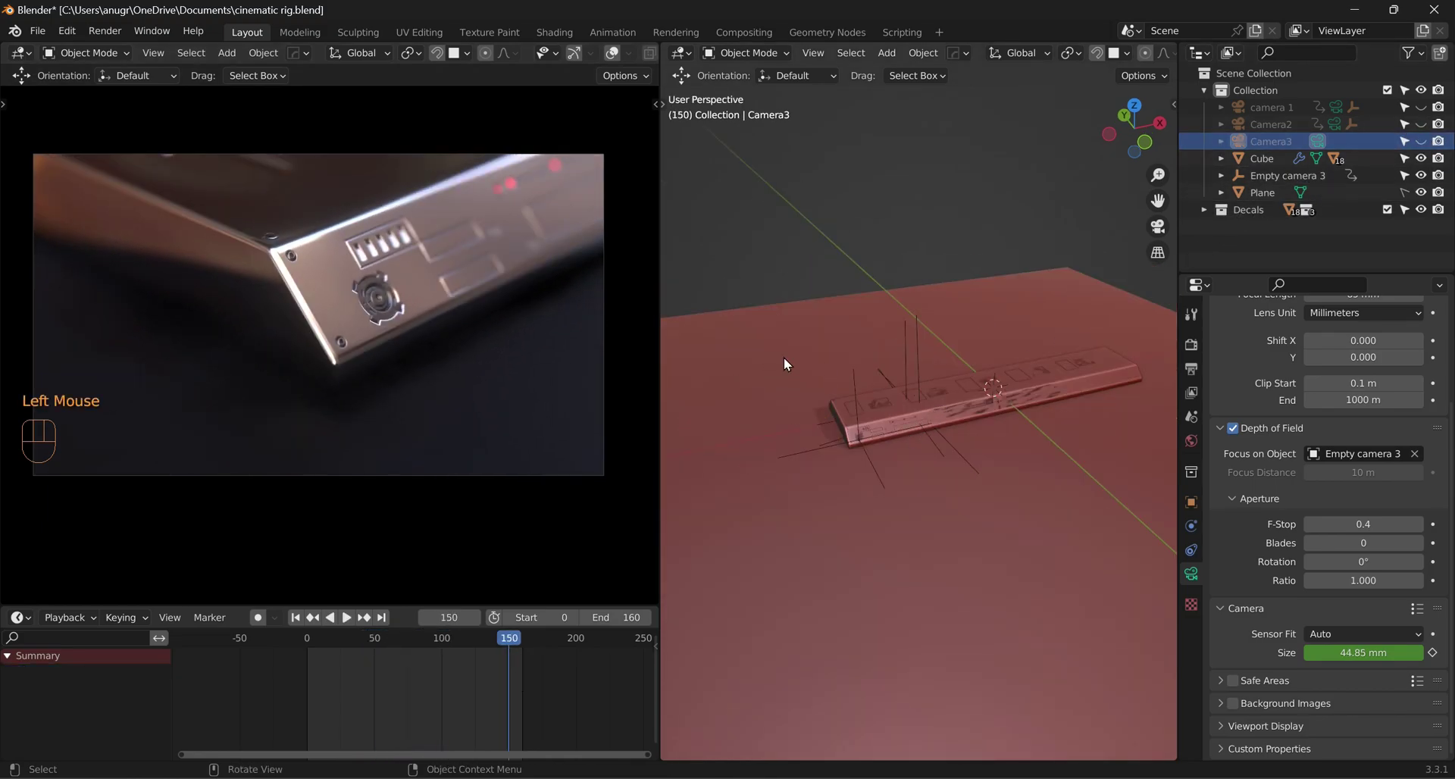
Step: Add Camera4 and enable its depth of field at F-stop 0.4
{"action": "key", "text": "shift+a"}
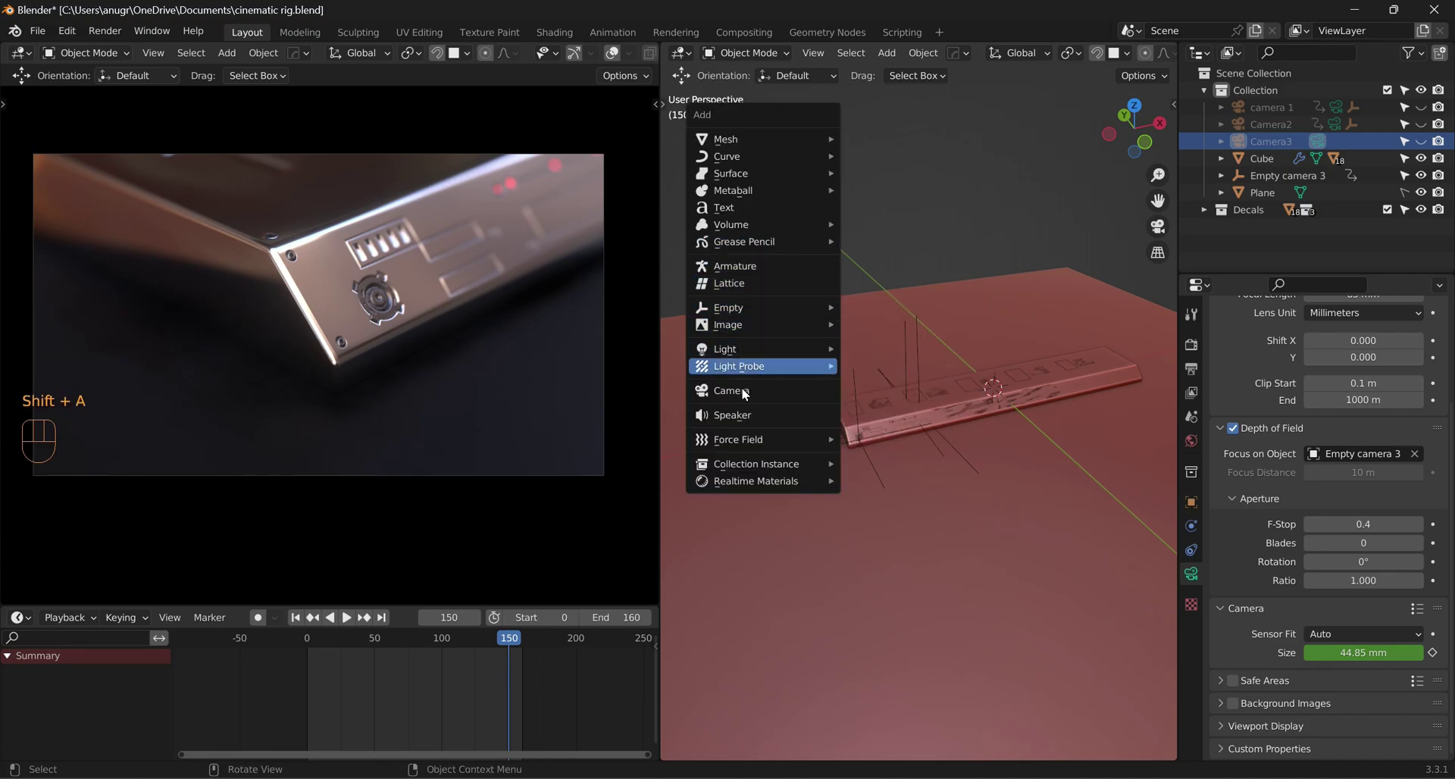
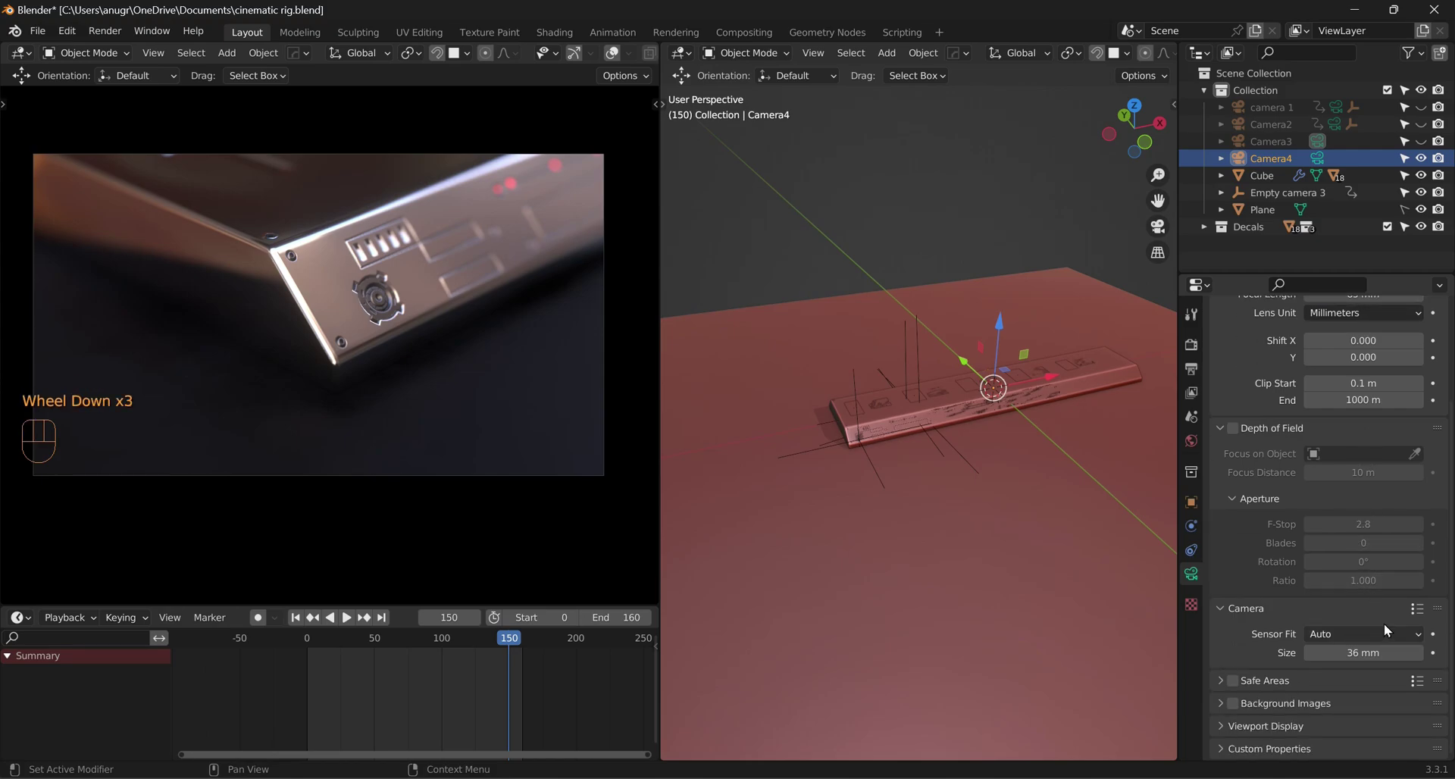
{"action": "left_click", "coordinate": [1233, 434]}
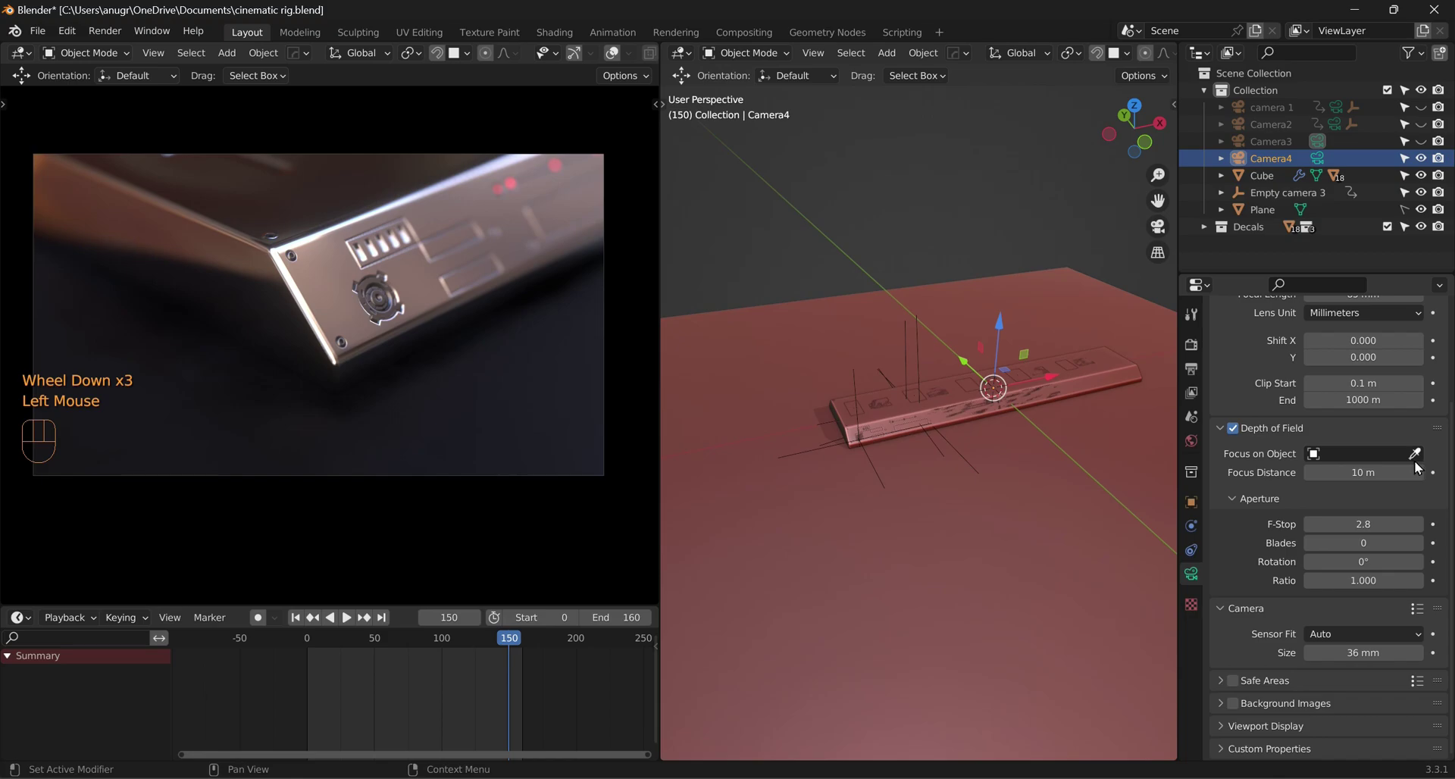
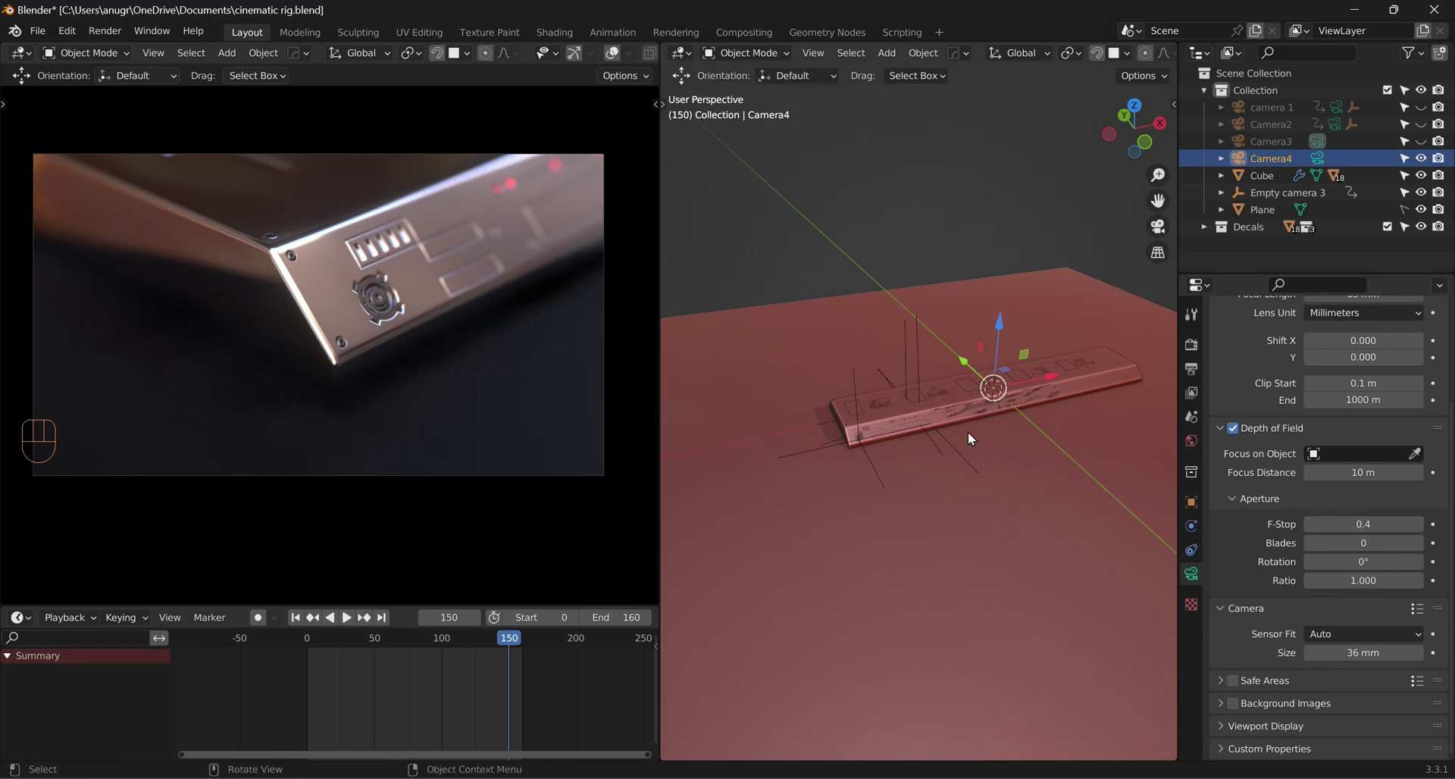
{"action": "left_click", "coordinate": [1275, 161]}
{"action": "scroll", "scroll_direction": "down", "scroll_amount": 3}
{"action": "scroll", "scroll_direction": "up", "scroll_amount": 3}
Step: Move Camera4 up above the product and align it to the current view
{"action": "key", "text": "g"}
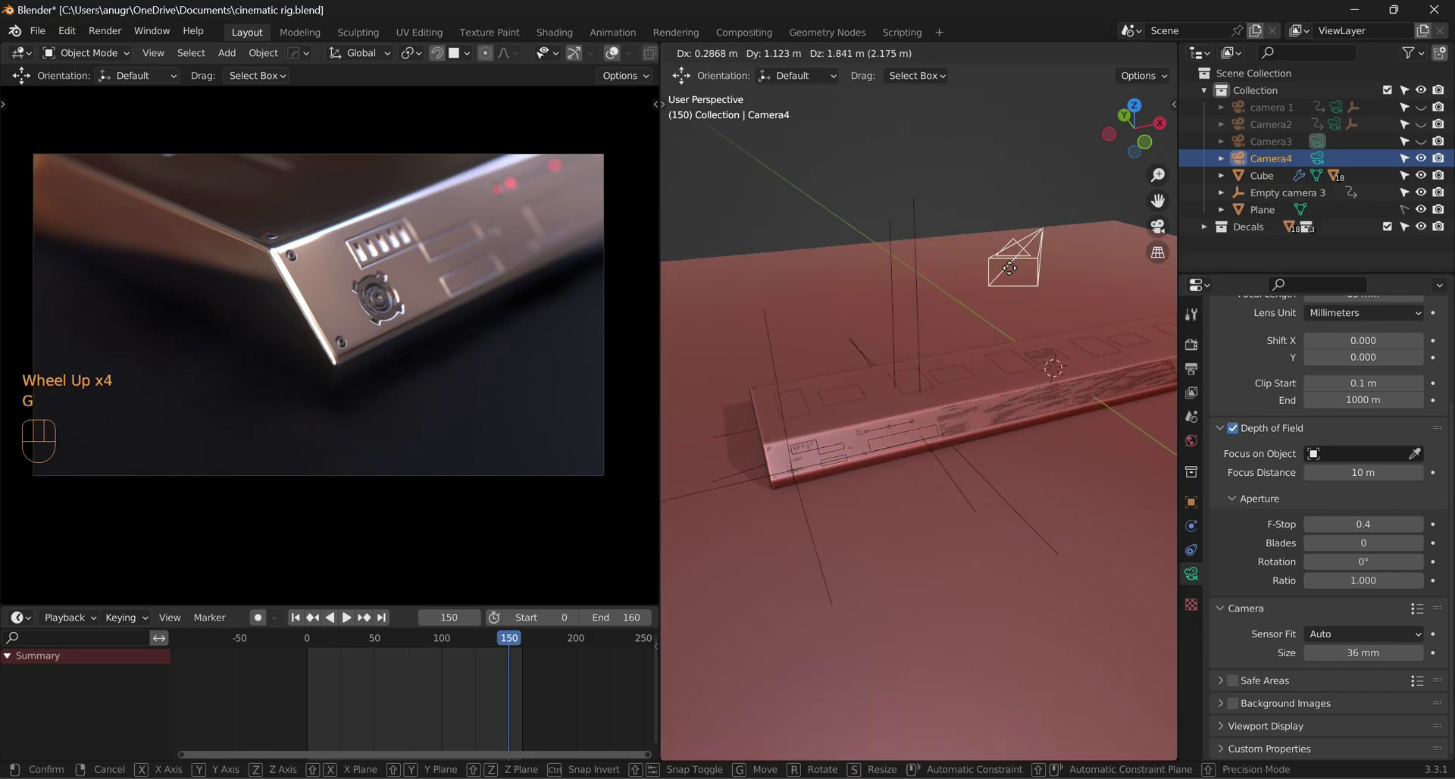
{"action": "right_click", "coordinate": [1000, 322]}
{"action": "left_click", "coordinate": [1066, 317]}
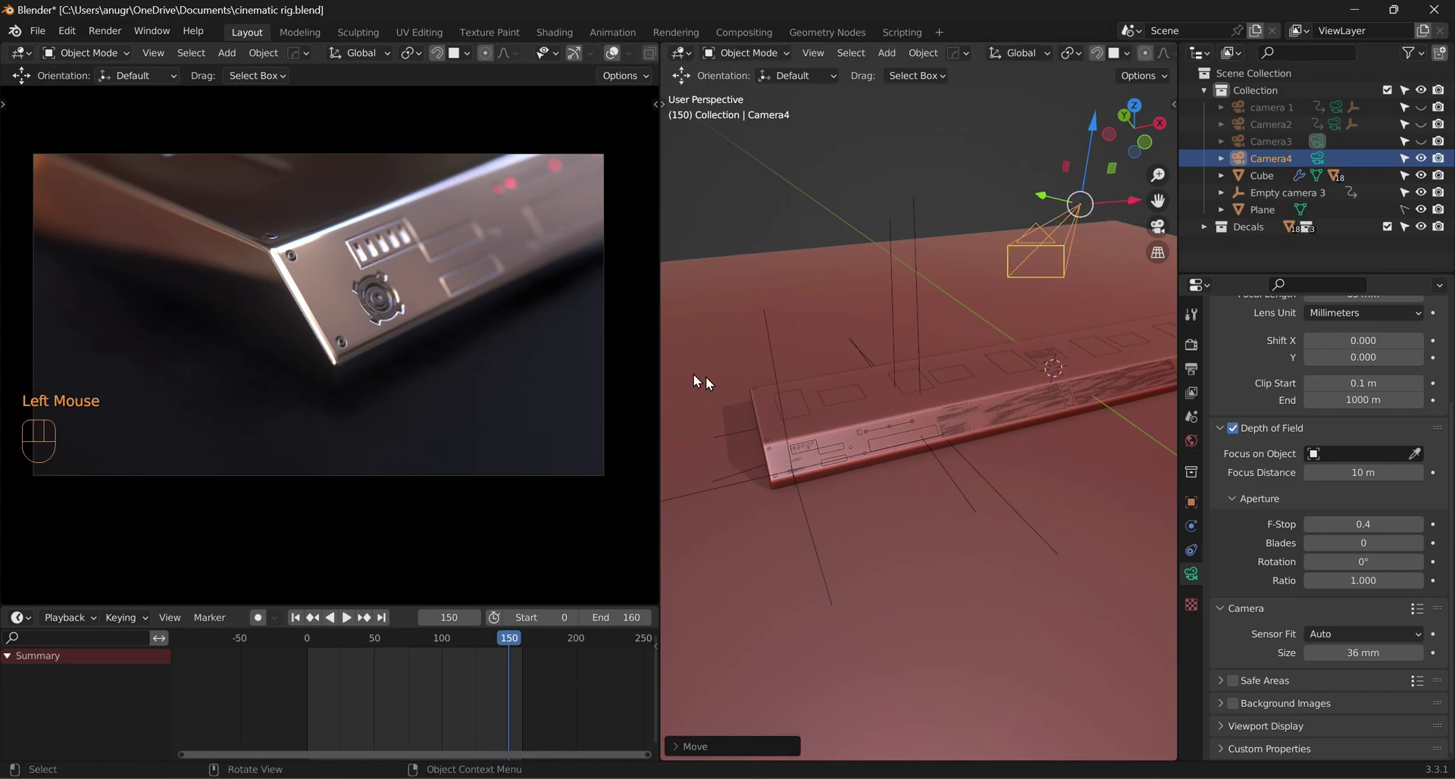
{"action": "scroll", "scroll_direction": "down", "scroll_amount": 3}
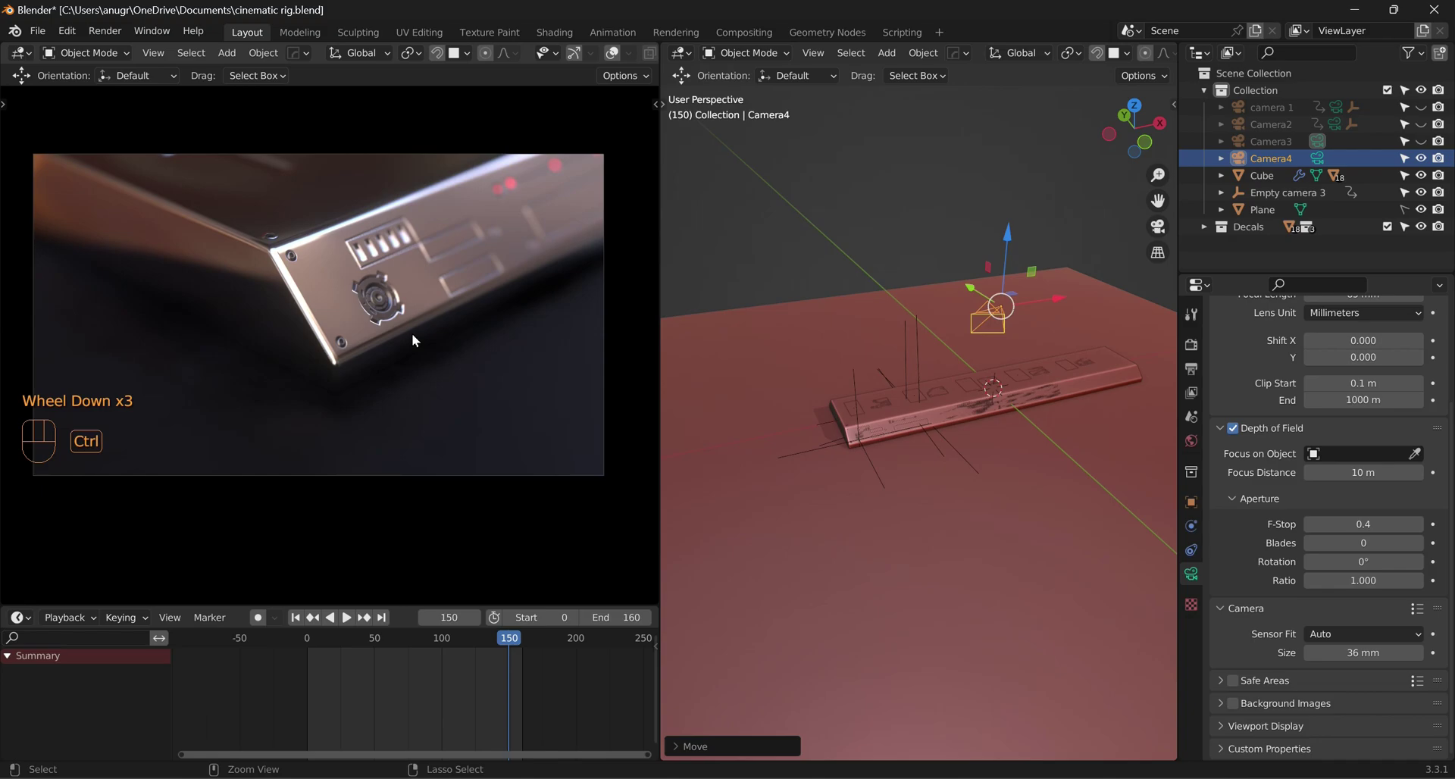
{"action": "key", "text": "ctrl+alt+KP_0"}
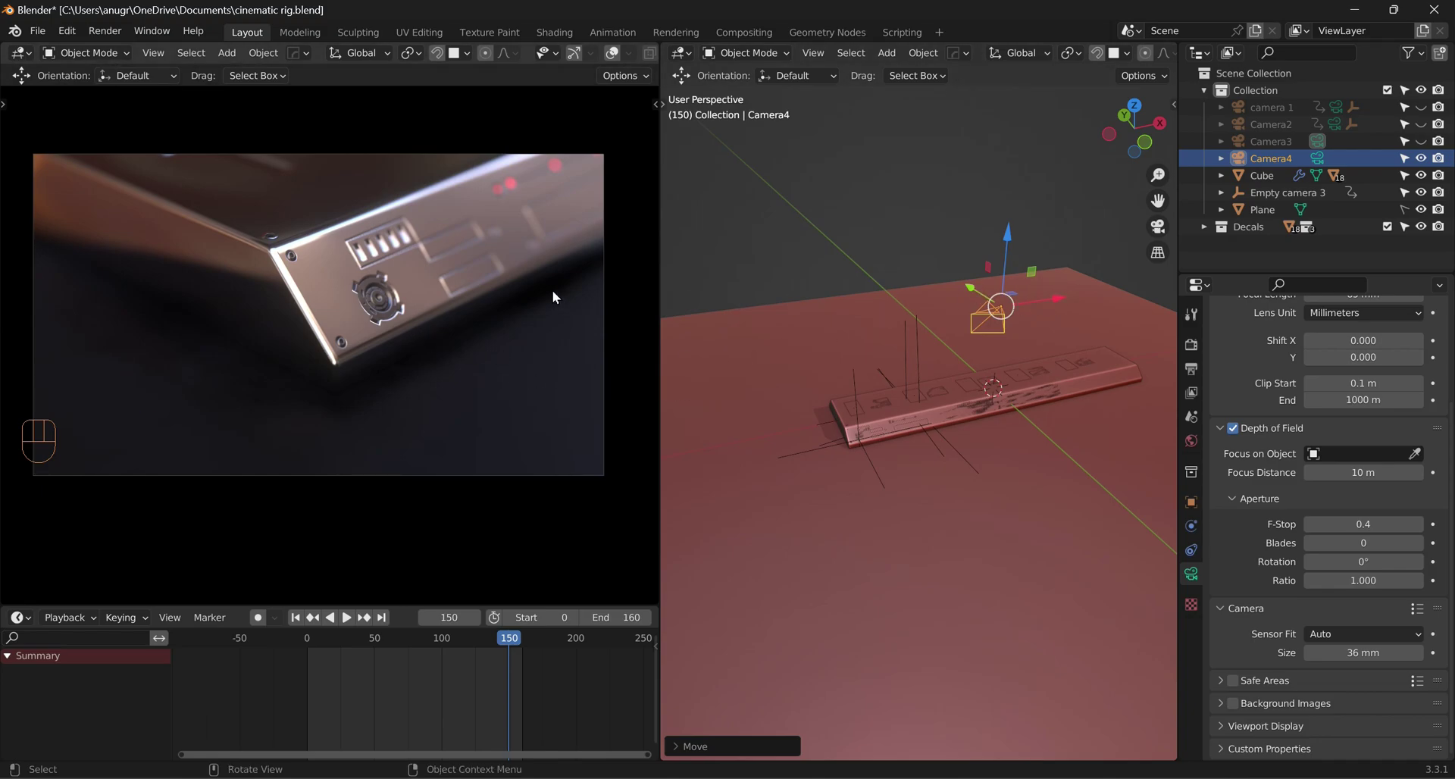
{"action": "left_click", "coordinate": [1198, 354]}
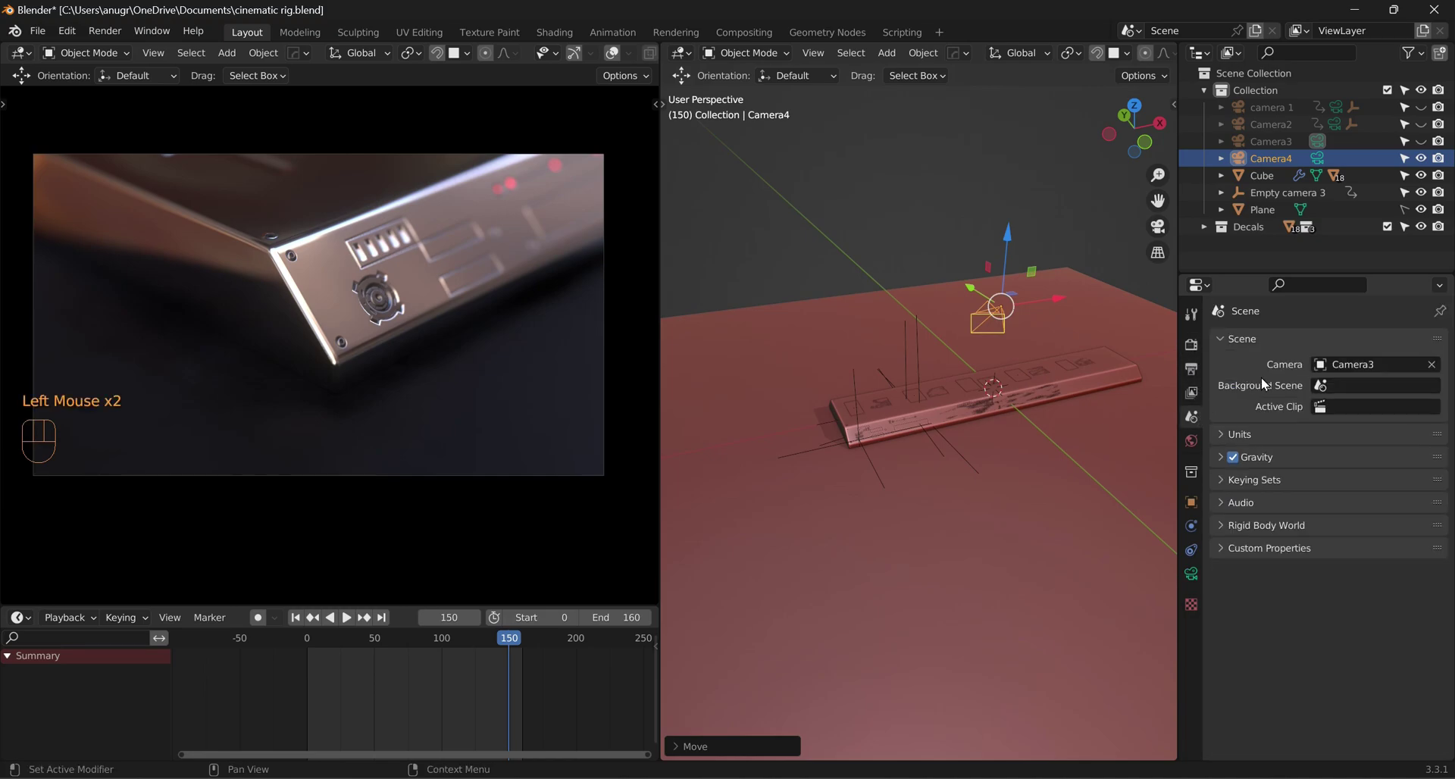
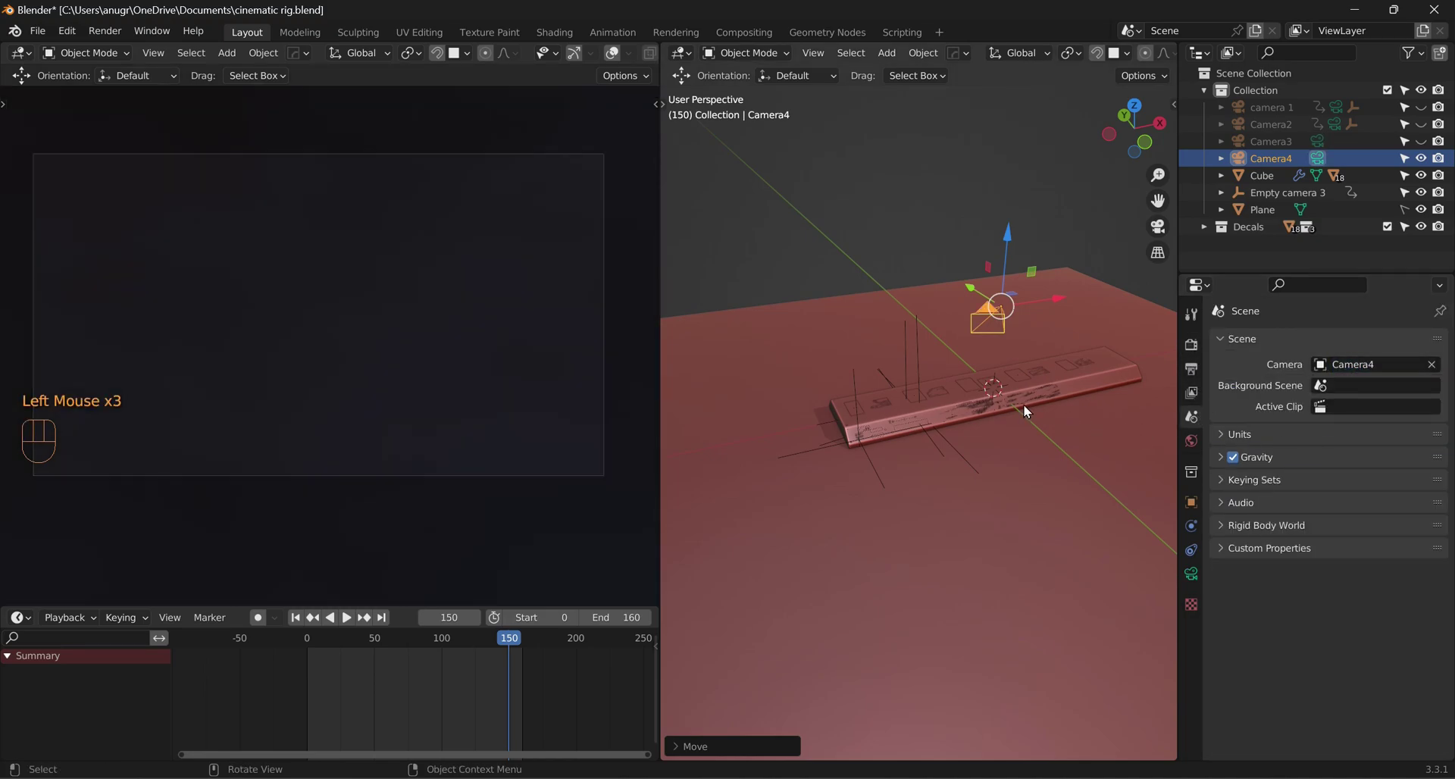
Step: Place Camera4, look through it and lock the camera to the view
{"action": "left_click", "coordinate": [1062, 302]}
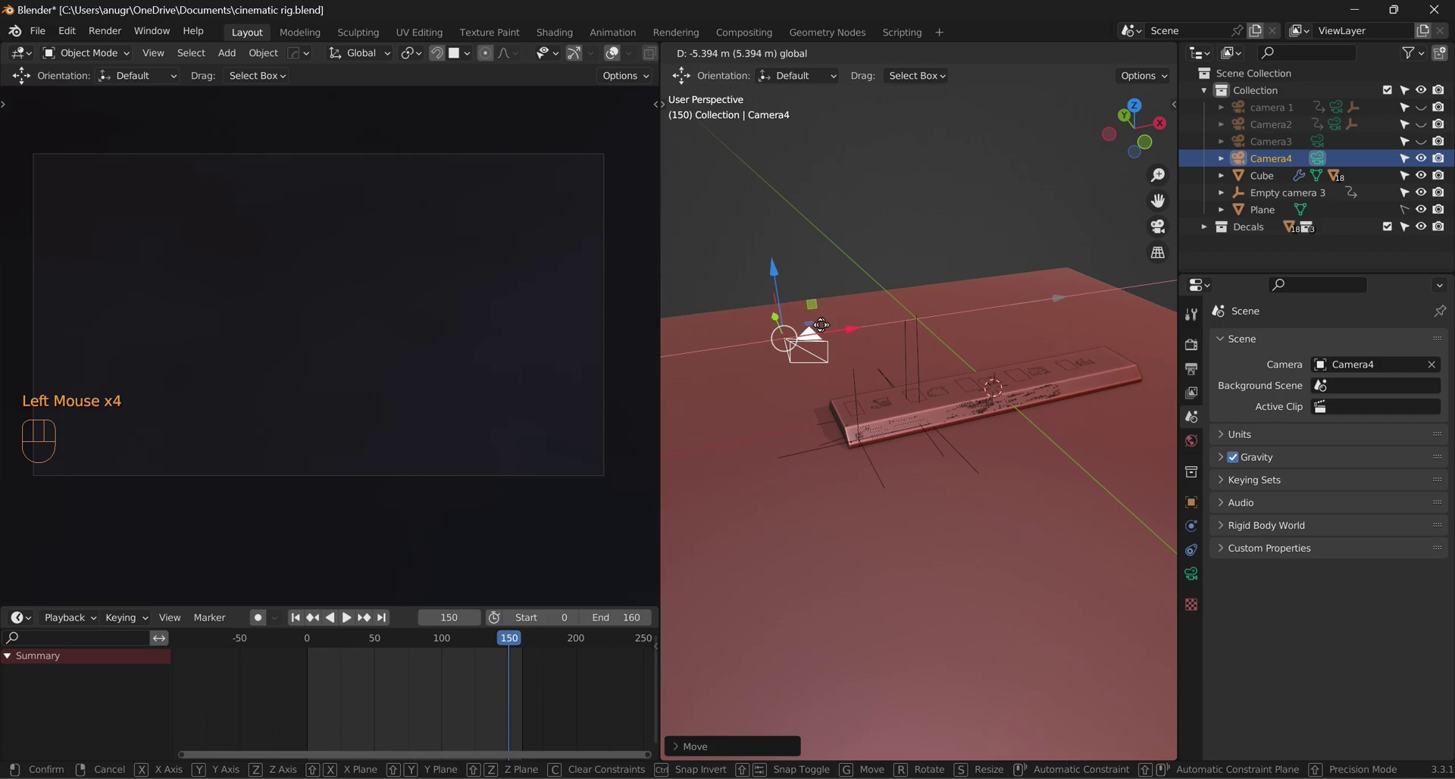
{"action": "left_click", "coordinate": [757, 324]}
{"action": "scroll", "scroll_direction": "down", "scroll_amount": 3}
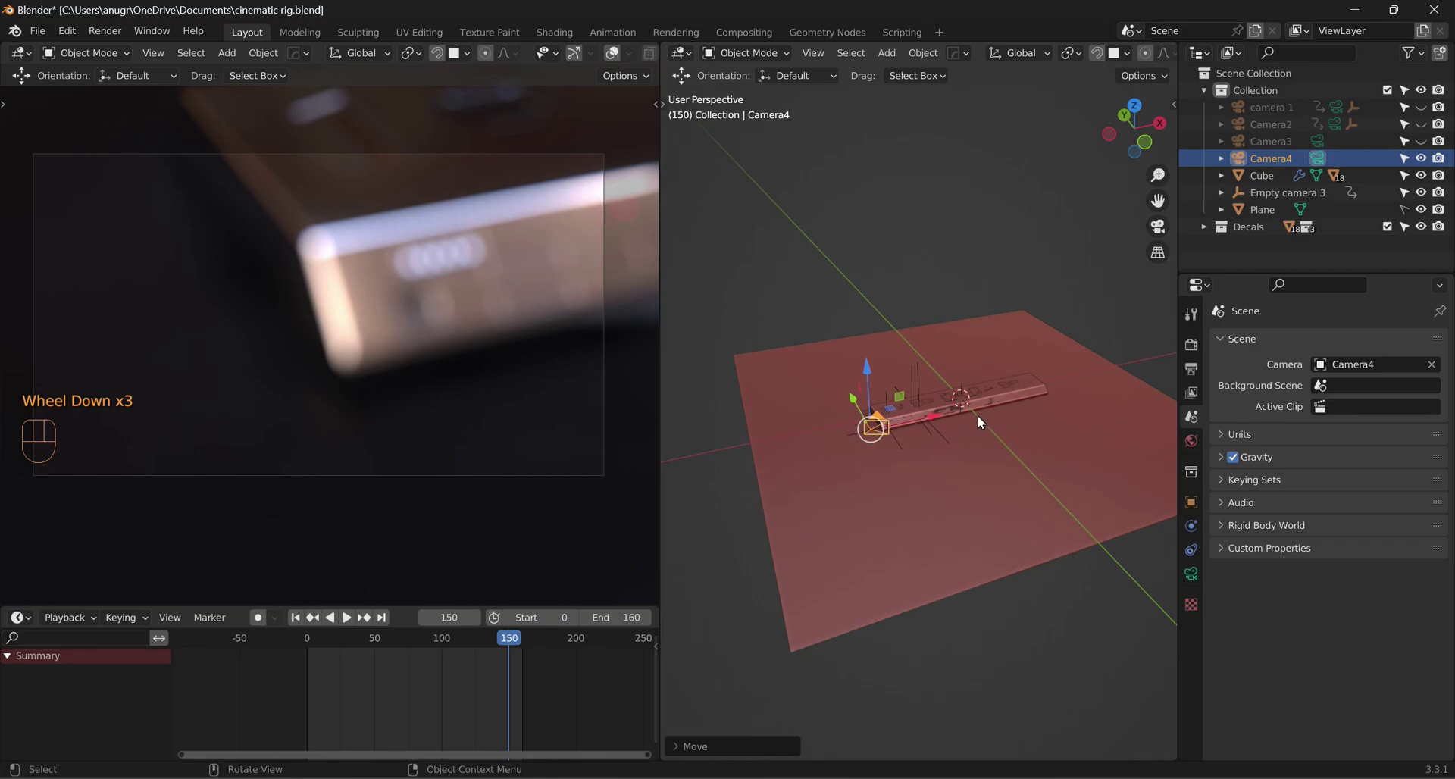
{"action": "key", "text": "n"}
{"action": "left_click", "coordinate": [1117, 319]}
{"action": "key", "text": "n"}
{"action": "left_click", "coordinate": [1166, 231]}
{"action": "scroll", "scroll_direction": "down", "scroll_amount": 3}
Step: Compose a low, angled close-up looking along the engraved bar's end
{"action": "middle_click", "coordinate": [858, 458]}
{"action": "middle_click", "coordinate": [958, 463]}
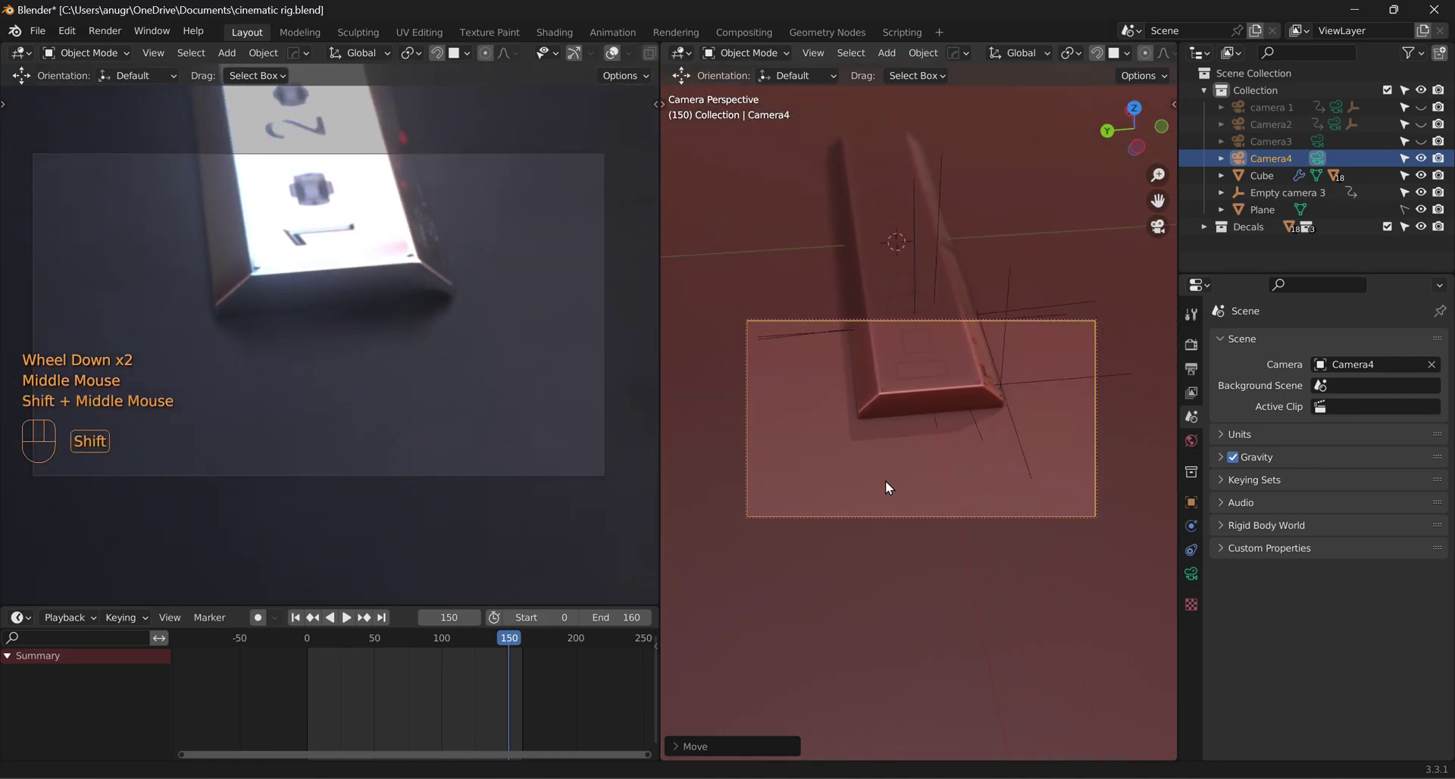
{"action": "middle_click", "coordinate": [888, 468]}
{"action": "middle_click", "coordinate": [916, 443]}
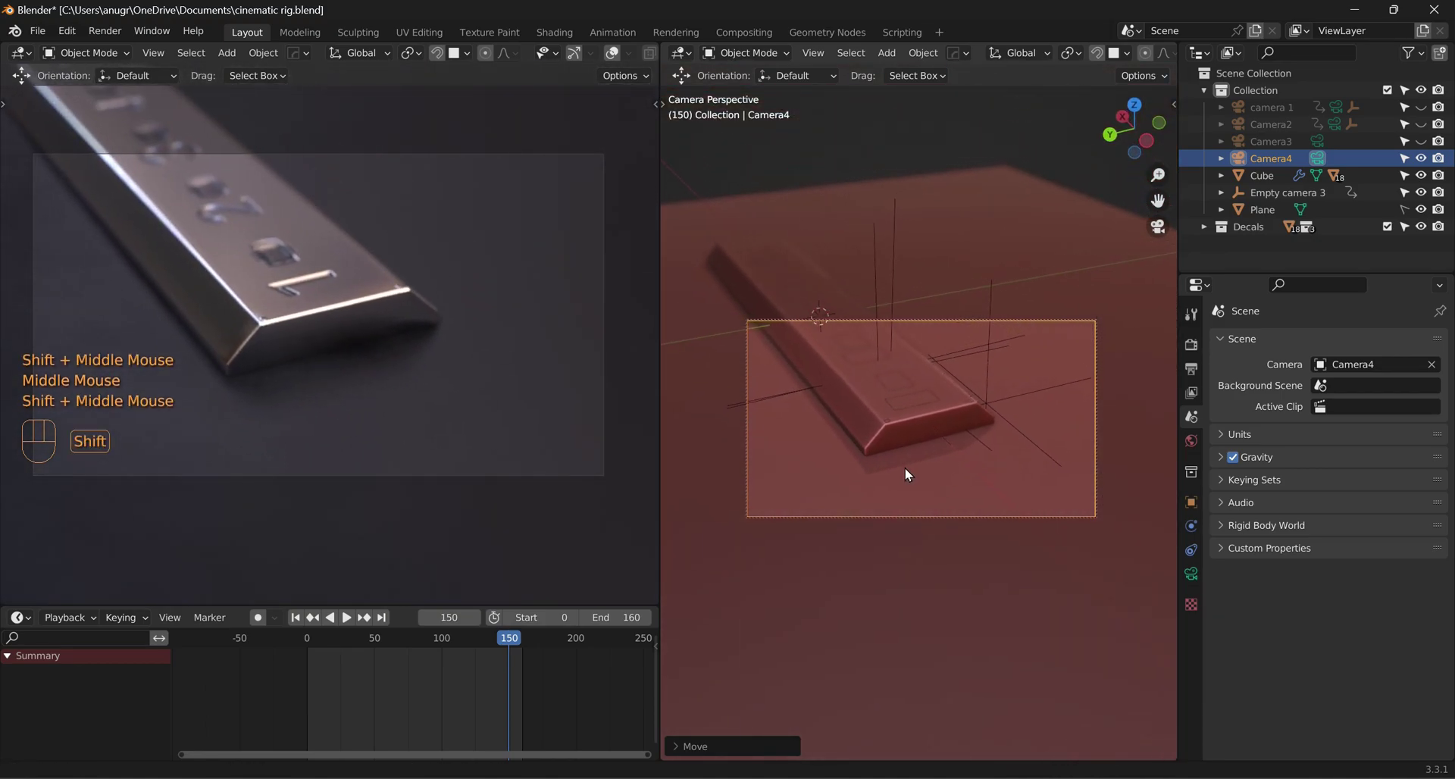
{"action": "middle_click", "coordinate": [920, 457]}
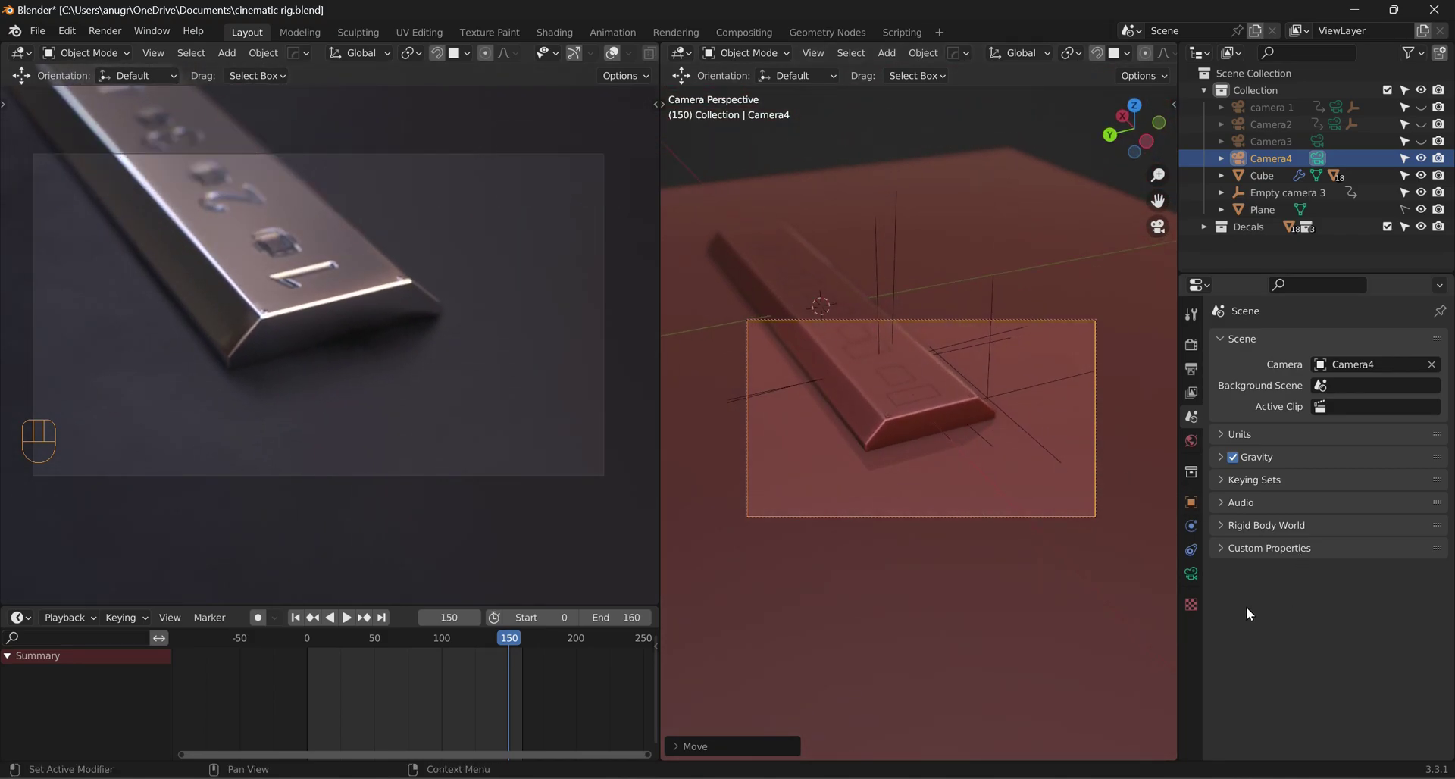
Step: Keyframe Camera4 at frame 0, then glide it along the bar for the frame-160 end shot
{"action": "left_click", "coordinate": [303, 620]}
{"action": "left_click", "coordinate": [259, 621]}
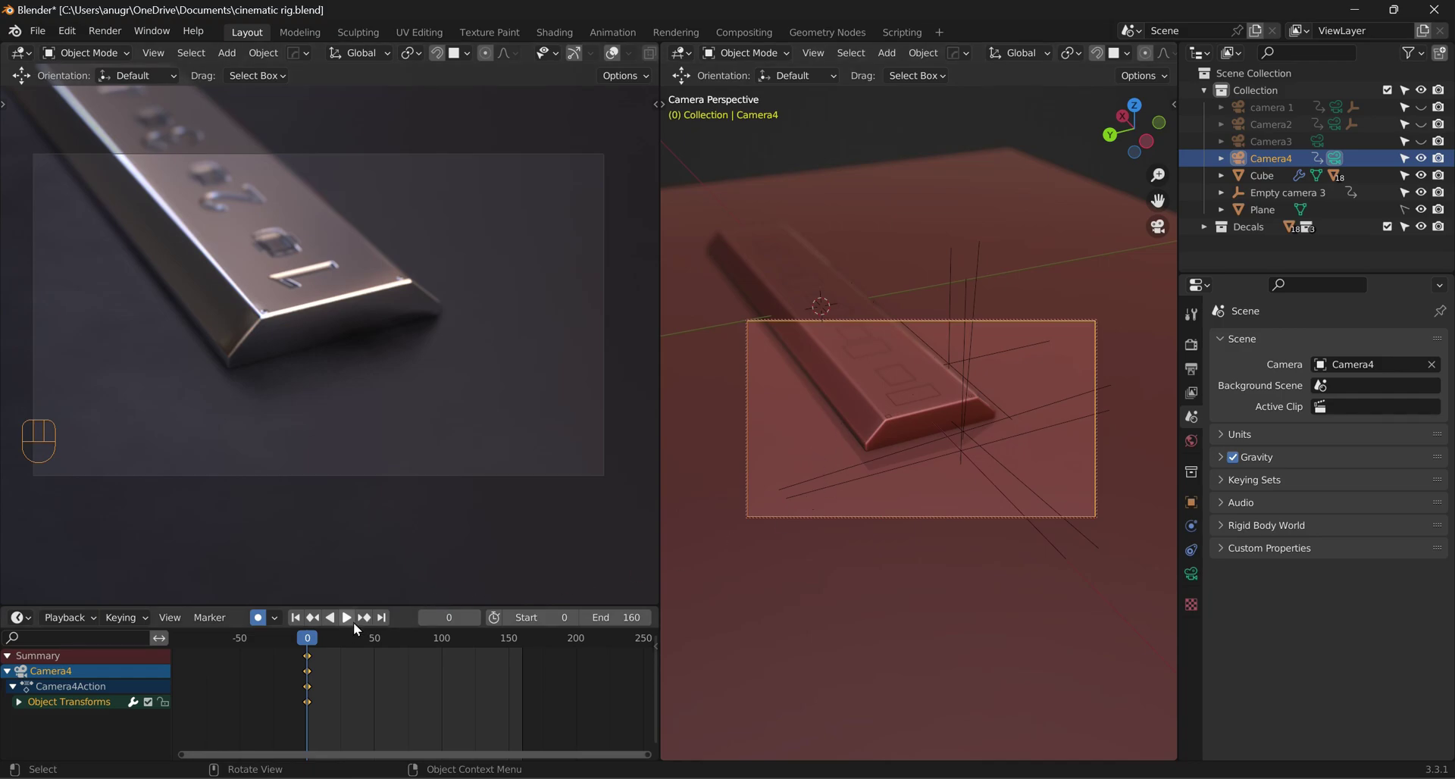
{"action": "left_click", "coordinate": [383, 622]}
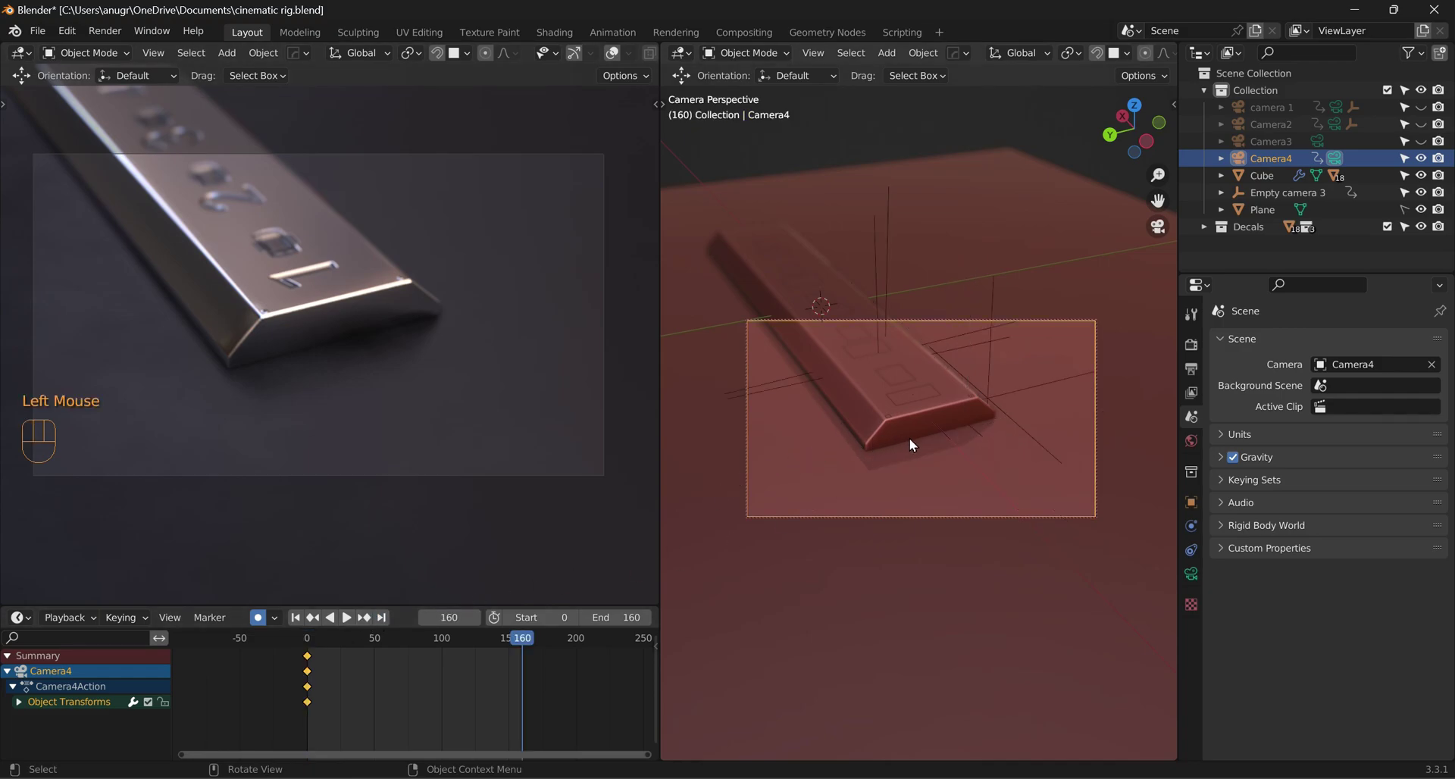
{"action": "middle_click", "coordinate": [919, 443]}
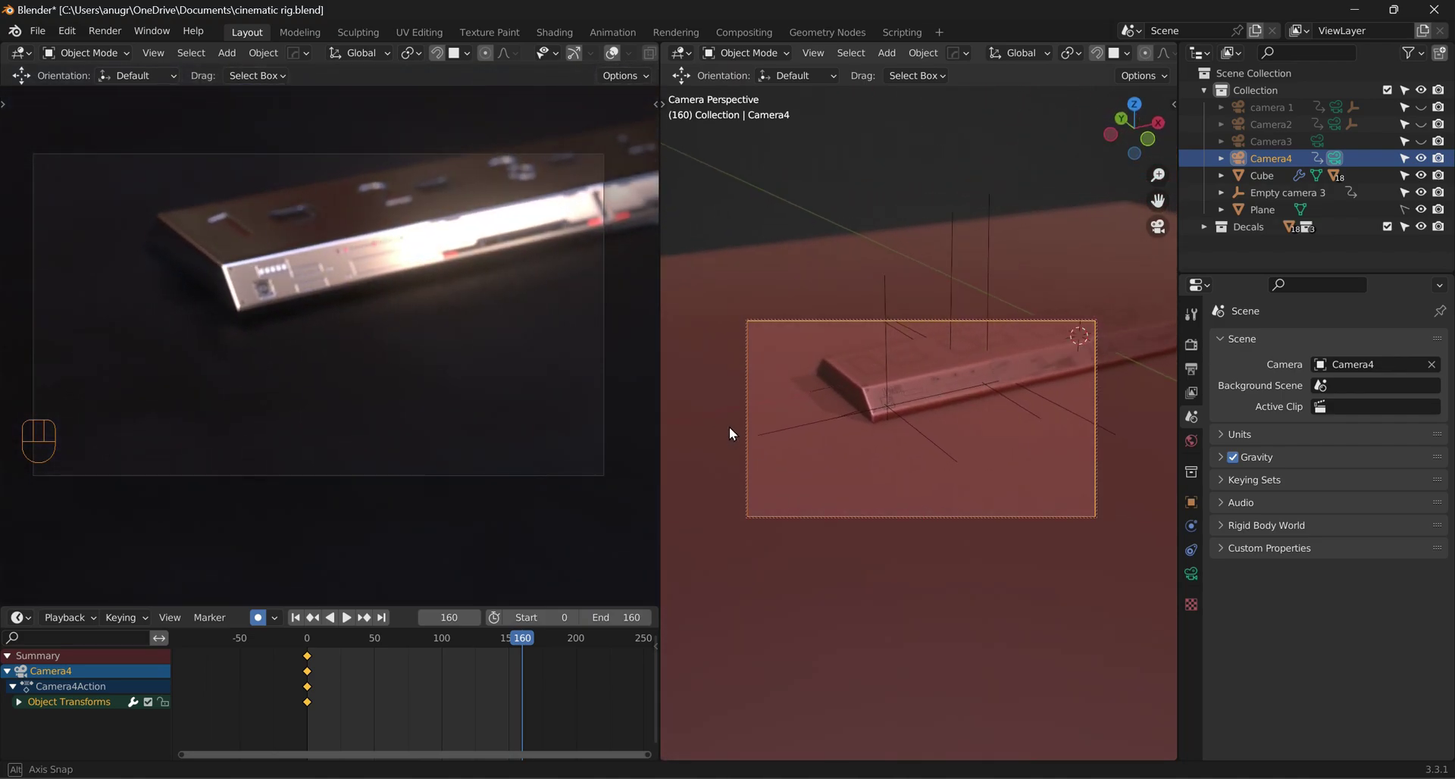
{"action": "middle_click", "coordinate": [824, 410]}
{"action": "scroll", "scroll_direction": "up", "scroll_amount": 3}
{"action": "middle_click", "coordinate": [969, 461]}
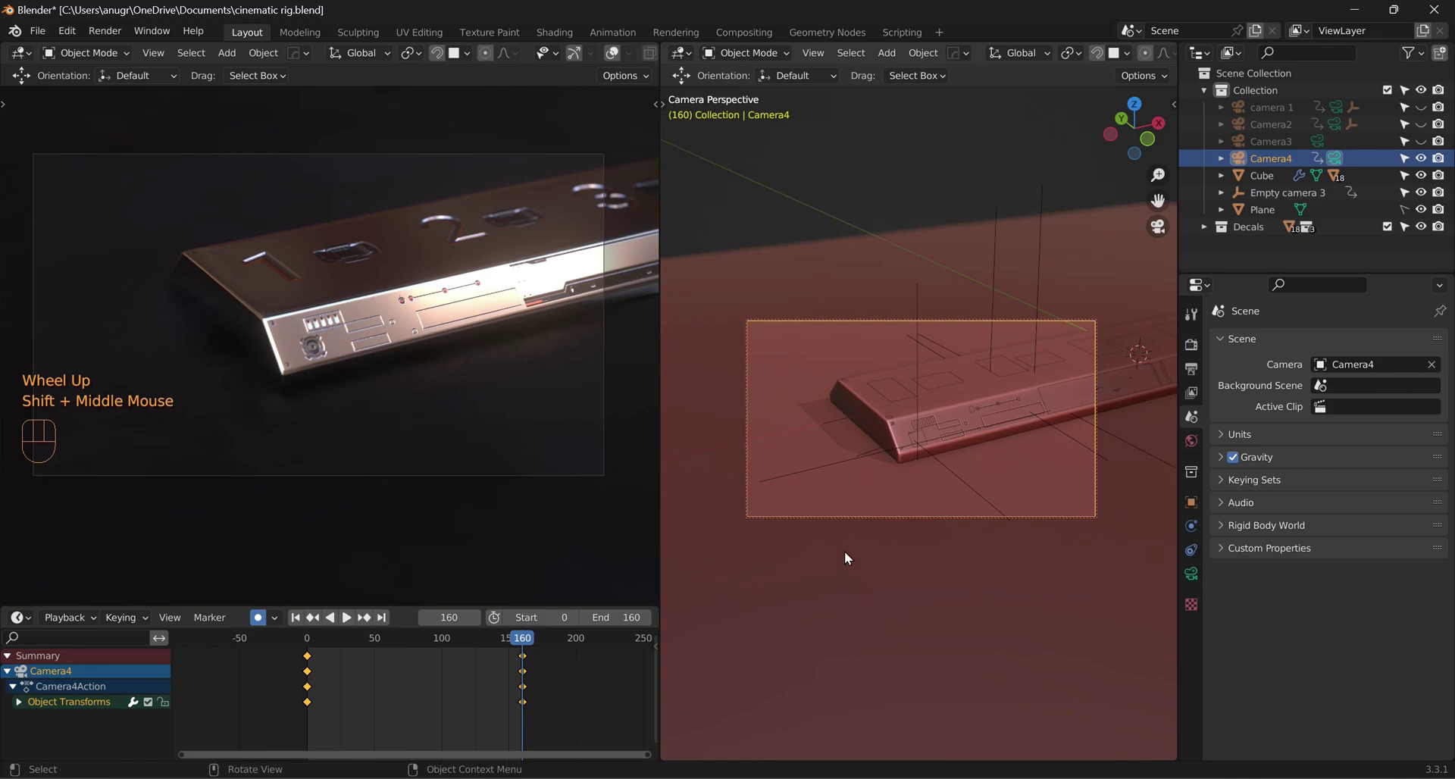
Step: Play back Camera4's gliding close-up from the start to check the move
{"action": "left_click", "coordinate": [299, 622]}
{"action": "key", "text": "space"}
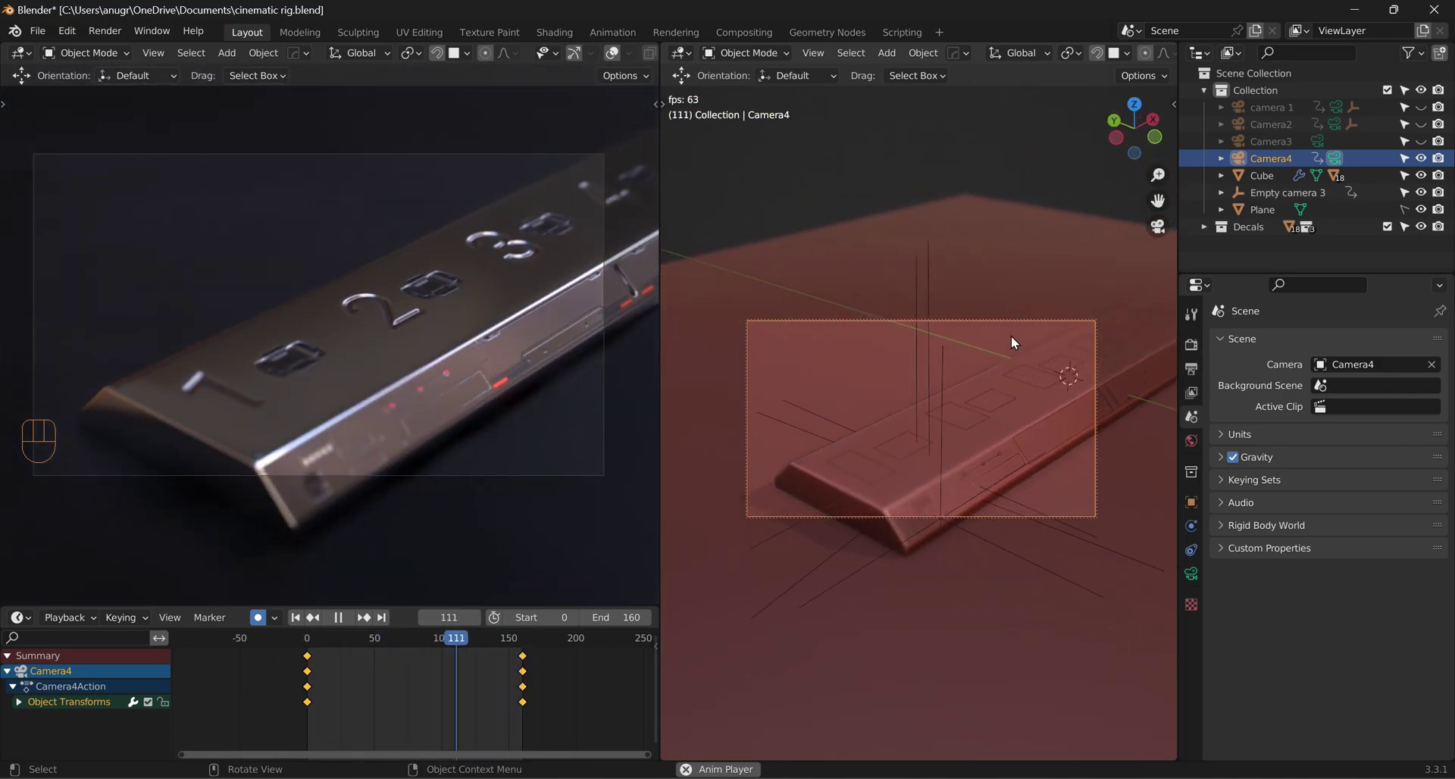
{"action": "key", "text": "space"}
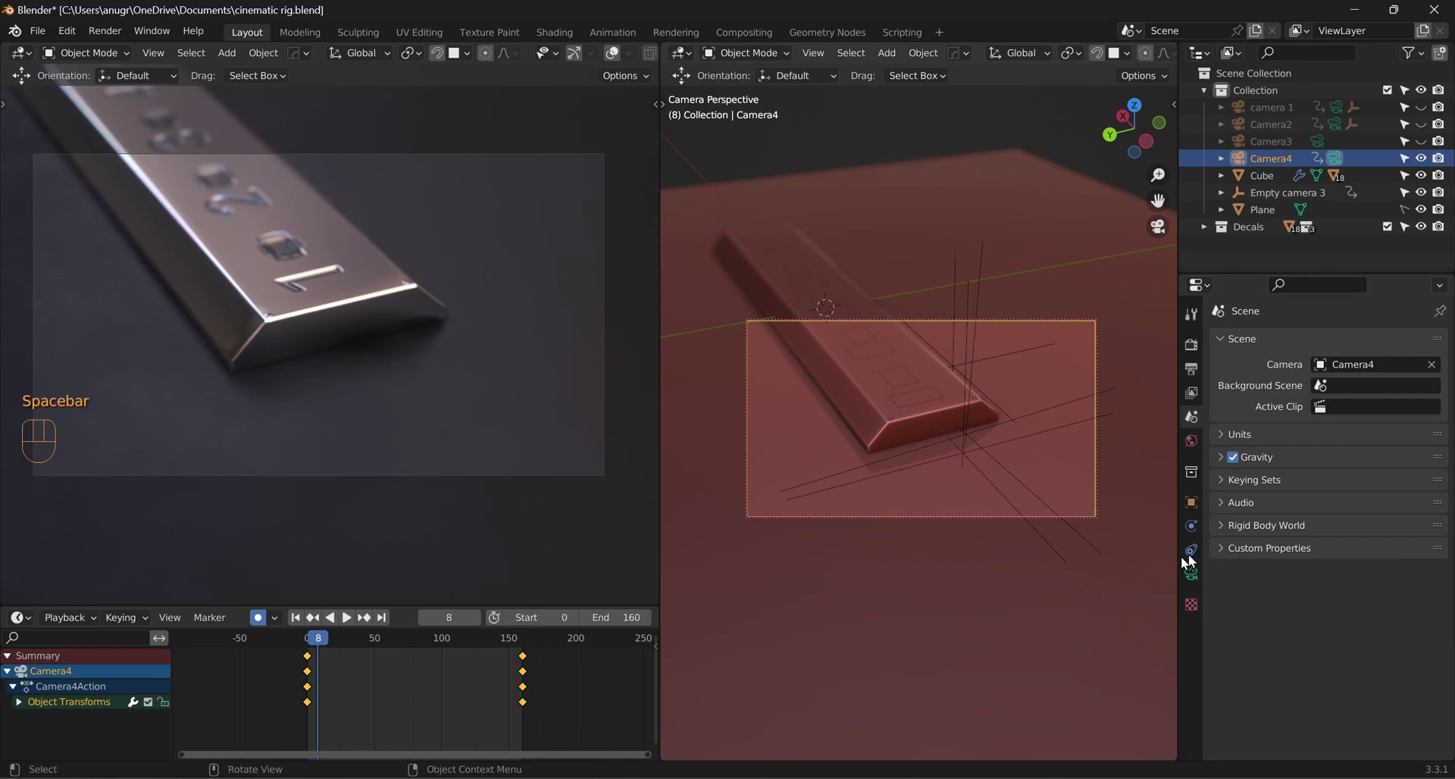
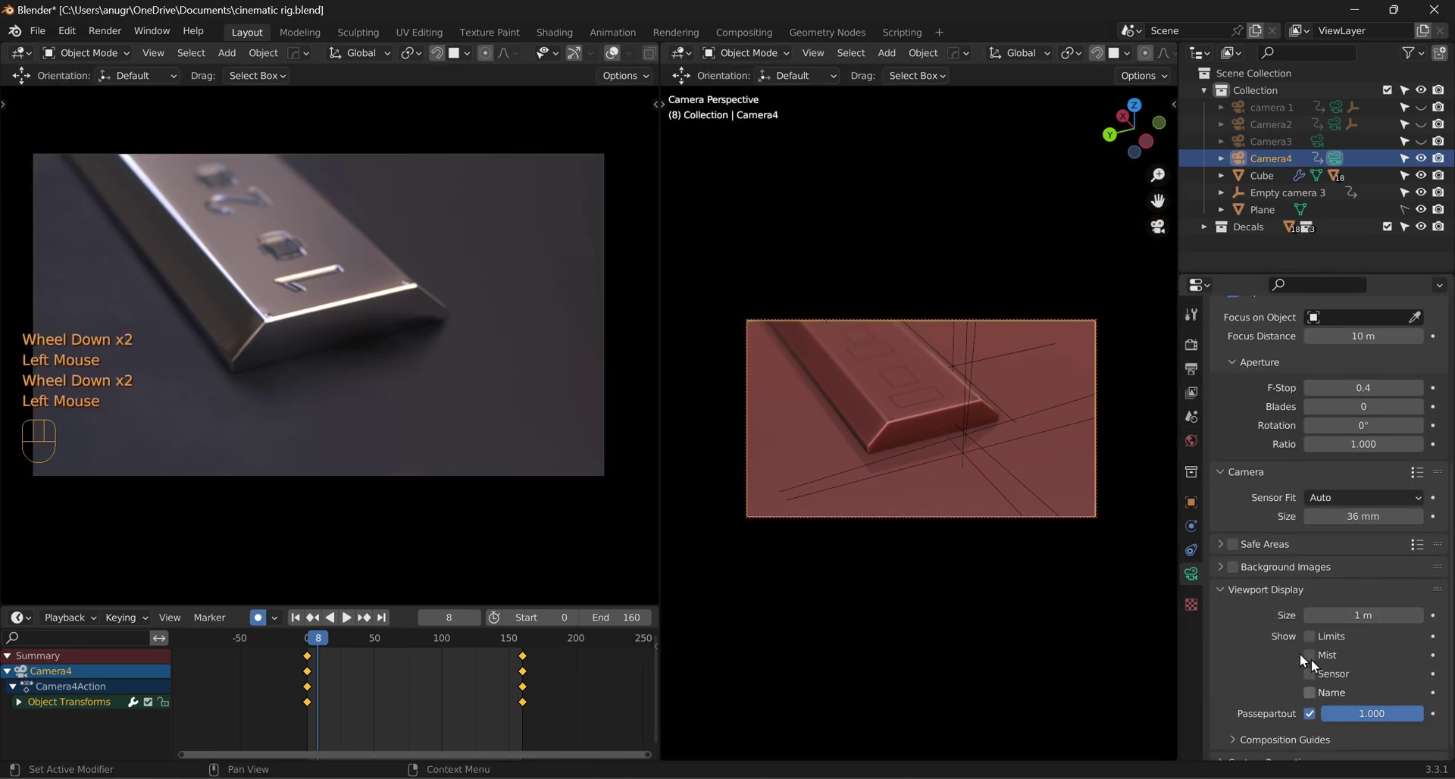
{"action": "left_click", "coordinate": [1248, 597]}
{"action": "key", "text": "space"}
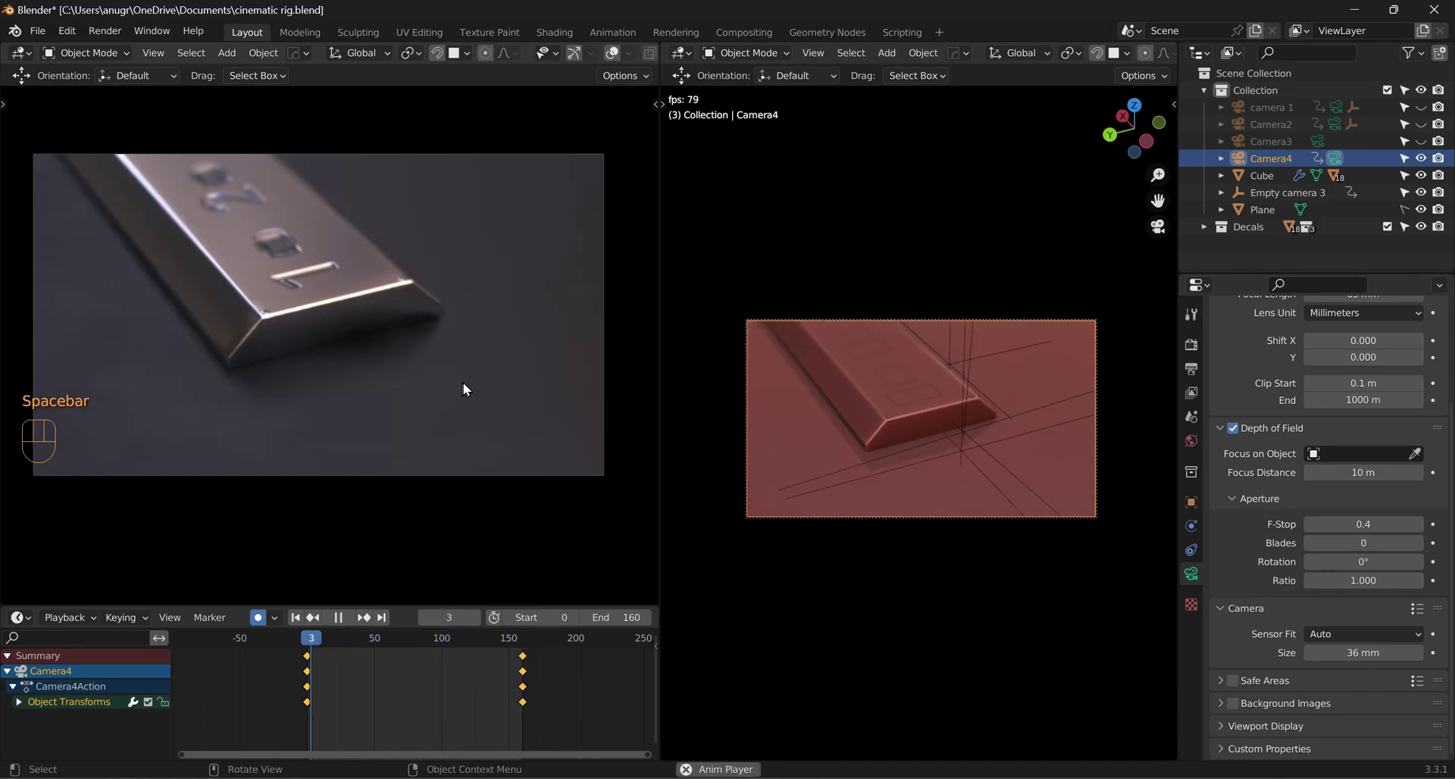
{"action": "key", "text": "space"}
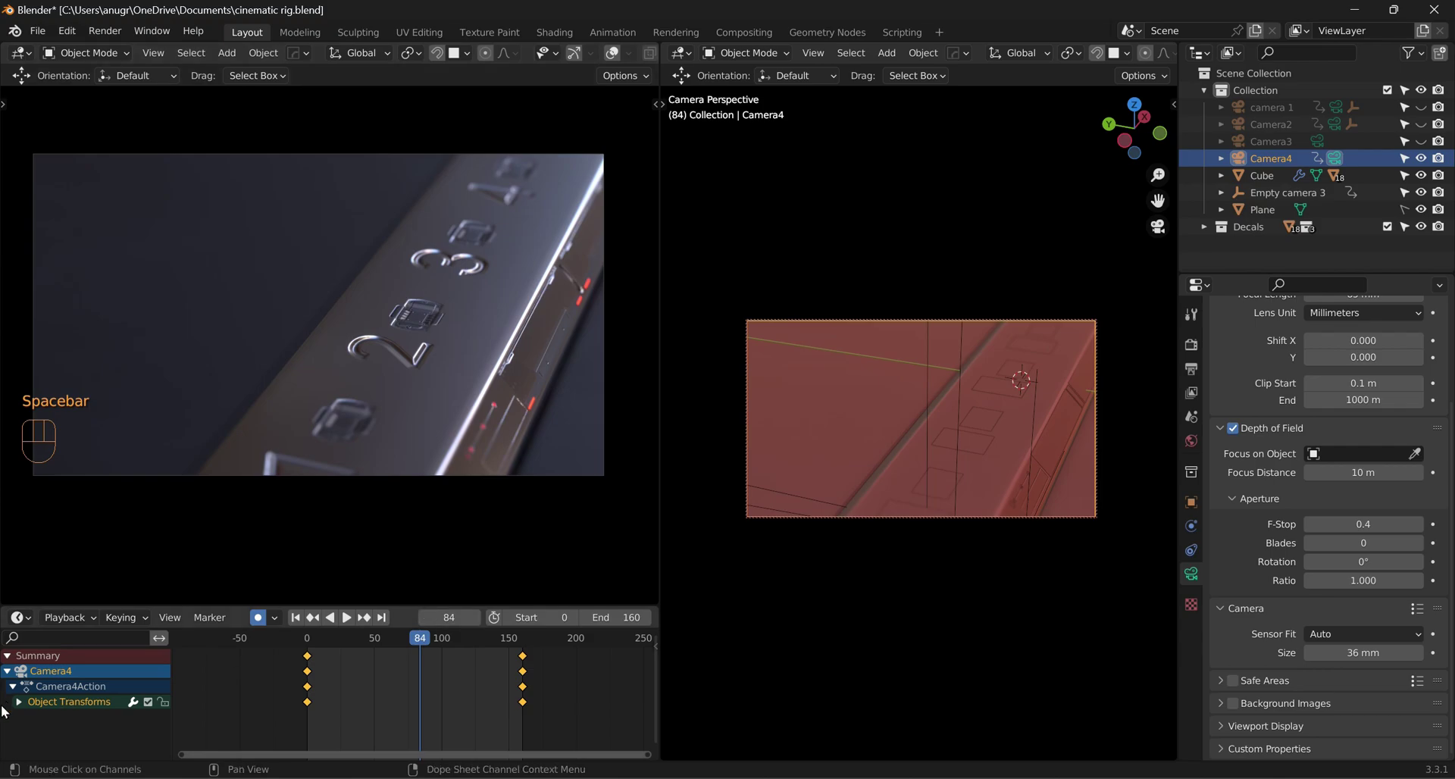
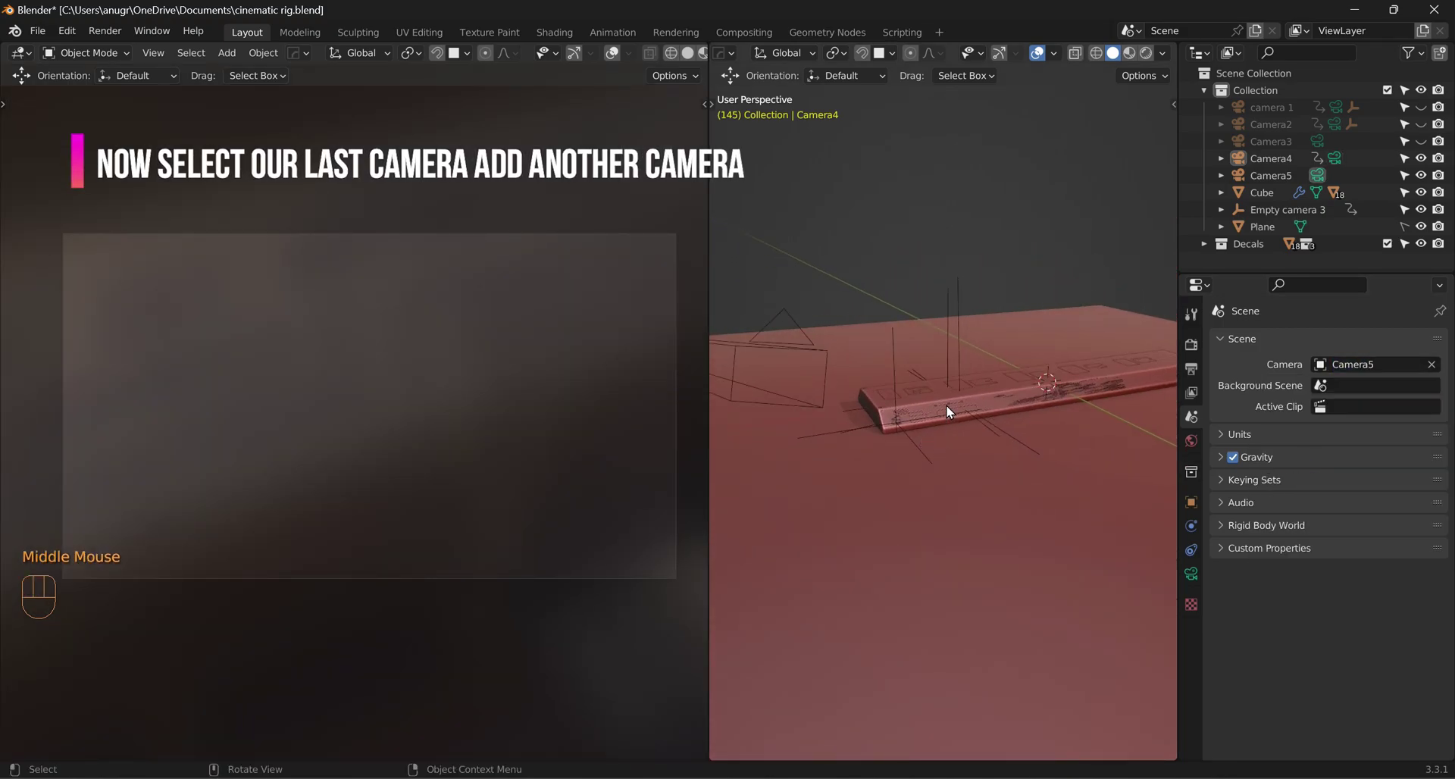
Step: Align Camera5 to the current view of the product, with depth of field focused 7.1 m away
{"action": "key", "text": "ctrl+alt+KP_0"}
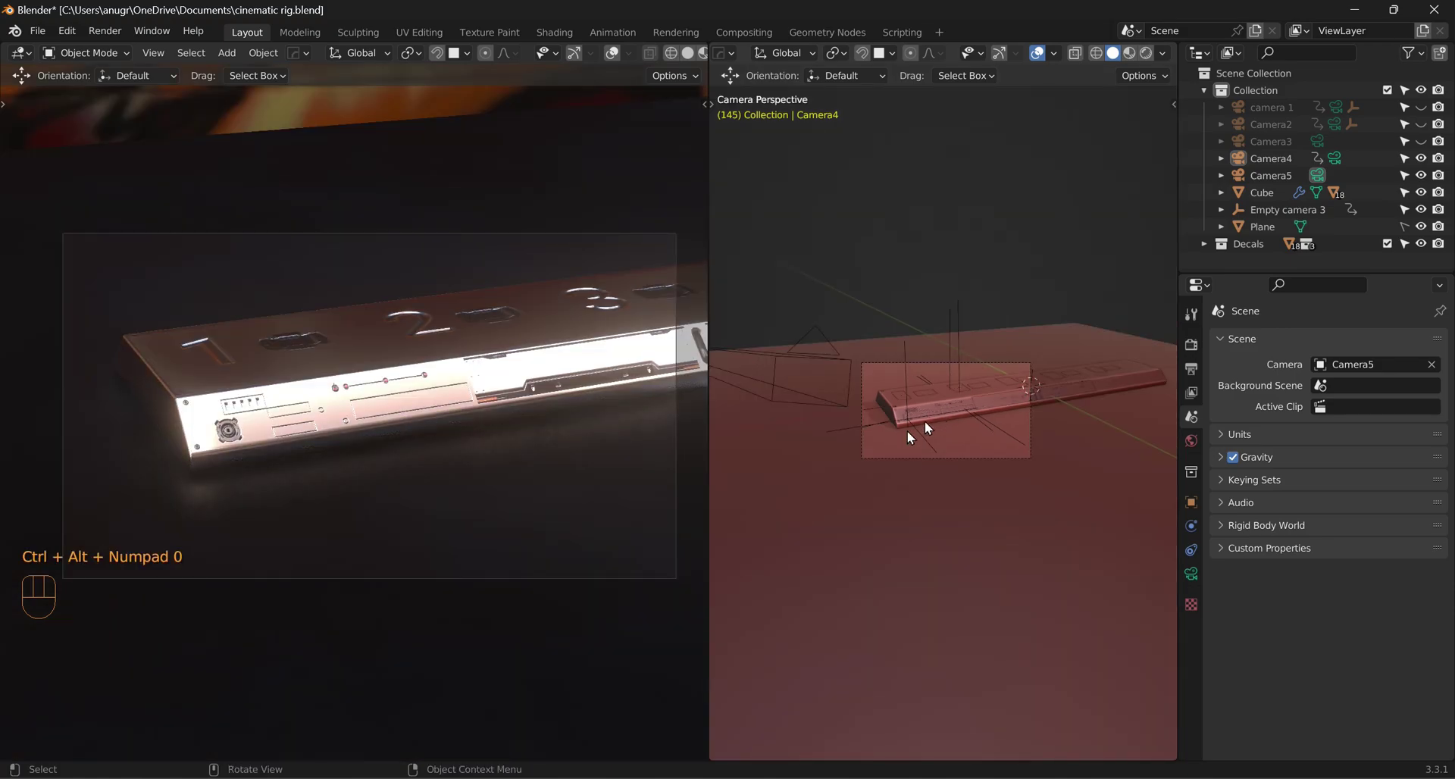
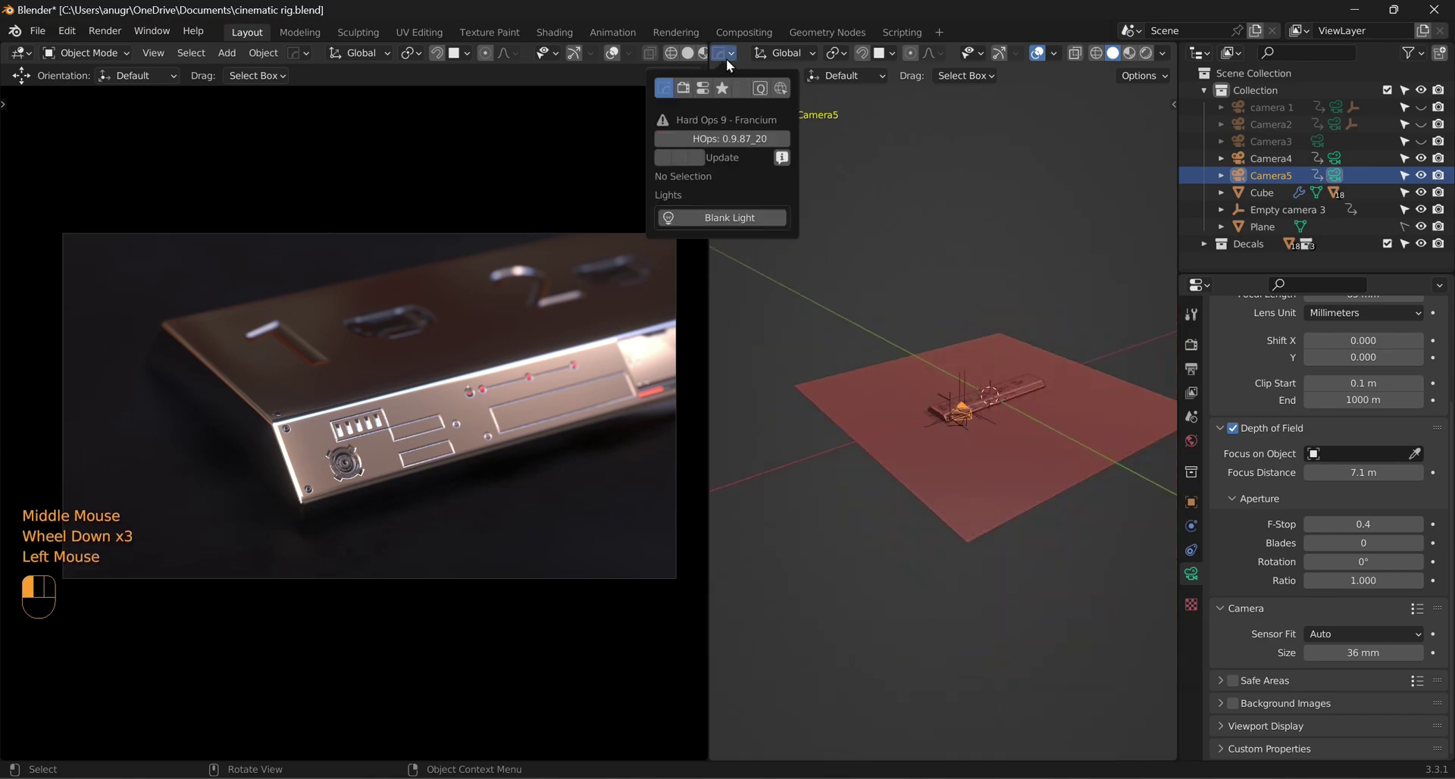
{"action": "scroll", "scroll_direction": "down", "scroll_amount": 3}
{"action": "scroll", "scroll_direction": "up", "scroll_amount": 3}
Step: Switch the shader editor to World and bring the HDRI Mapping node into view
{"action": "left_click_drag", "start_coordinate": [734, 60], "coordinate": [774, 217]}
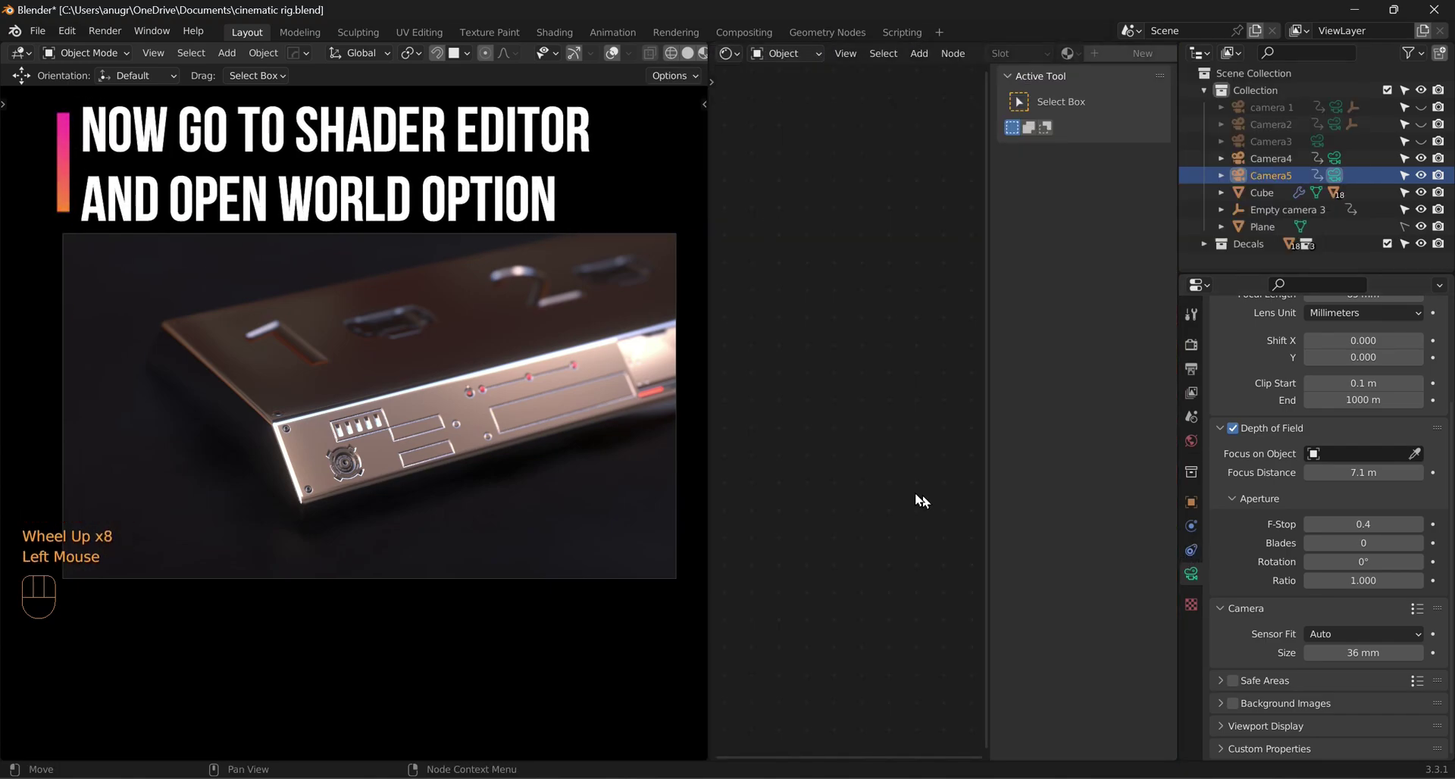
{"action": "key", "text": "n"}
{"action": "scroll", "scroll_direction": "down", "scroll_amount": 3}
{"action": "scroll", "scroll_direction": "down", "scroll_amount": 3}
{"action": "left_click_drag", "start_coordinate": [795, 63], "coordinate": [806, 98]}
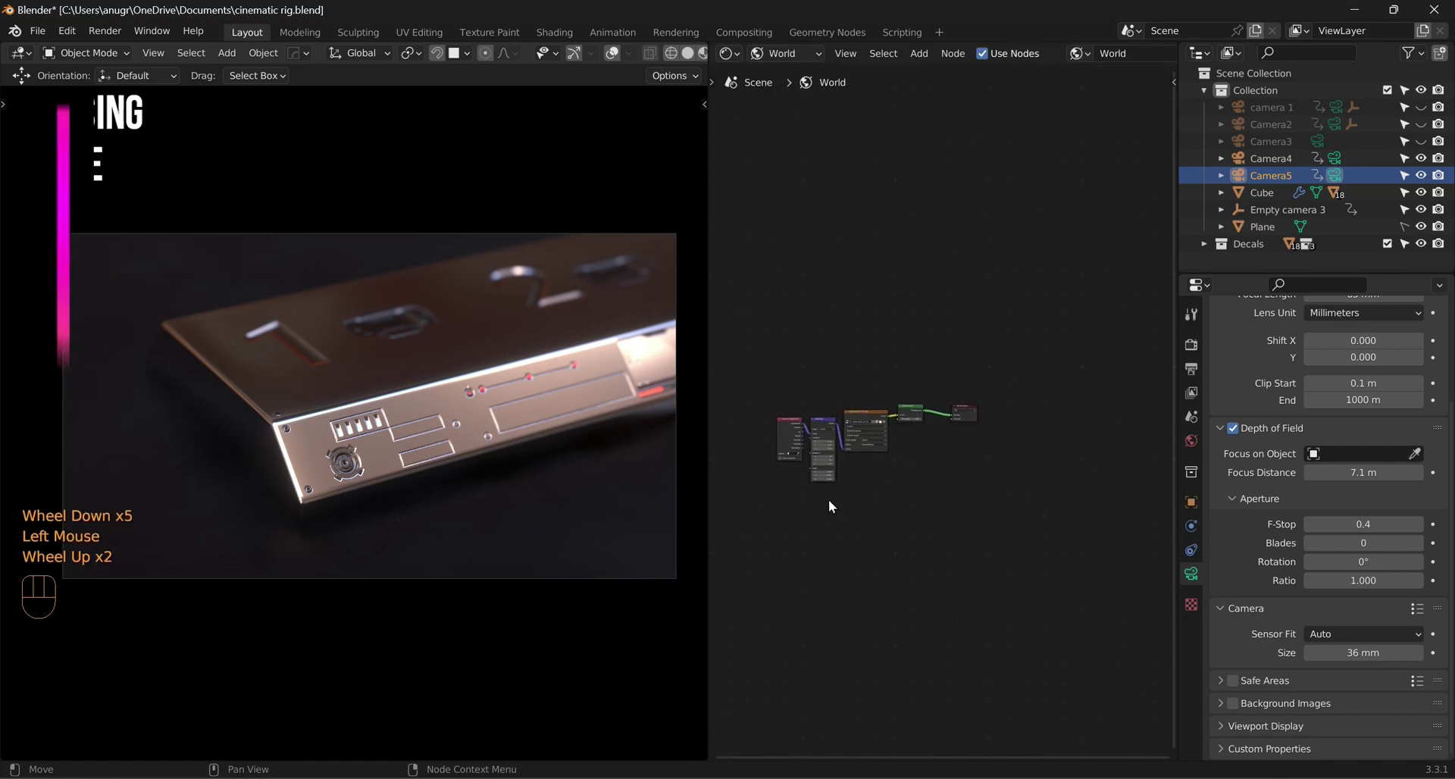
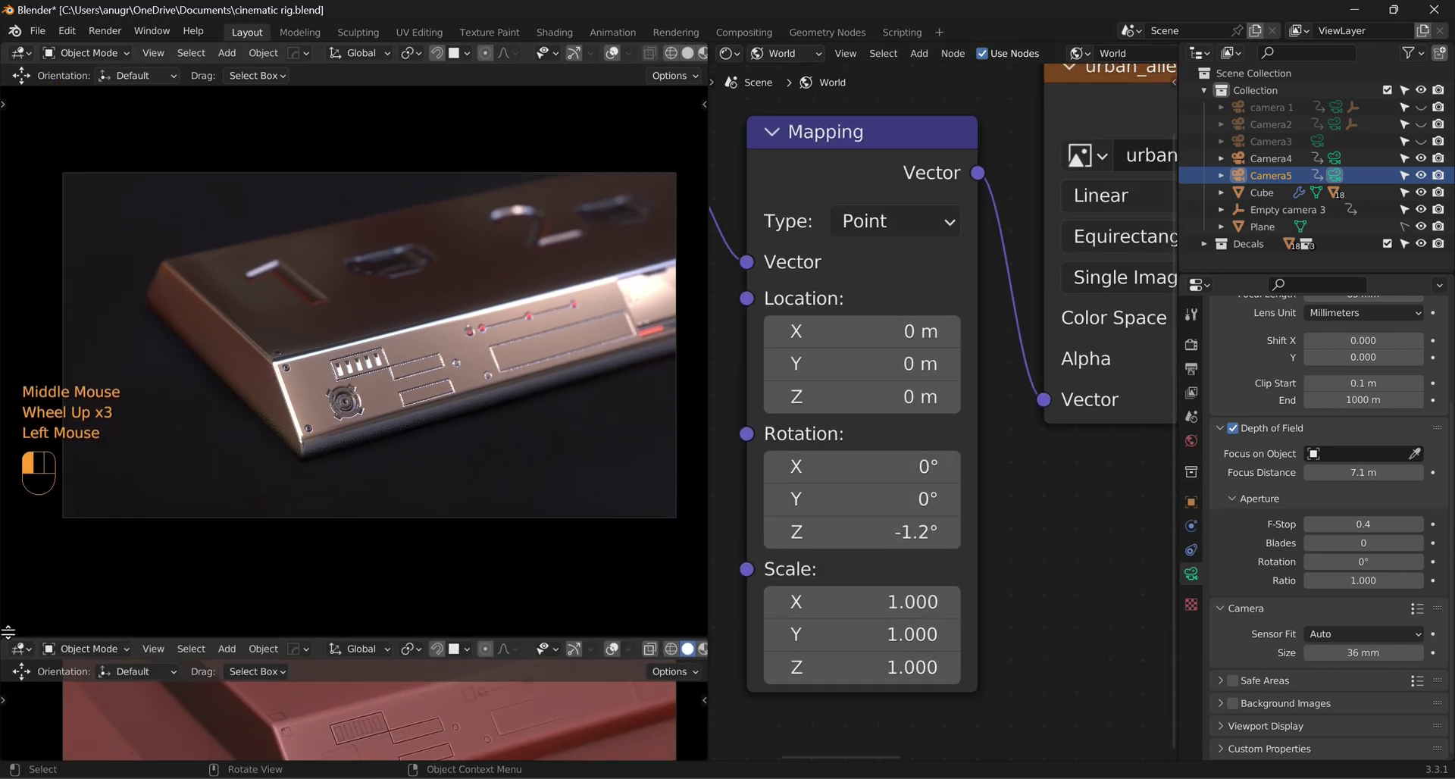
Step: Keyframe the Mapping Z rotation from 100° at frame 0 to 189° at frame 160 and play it back
{"action": "left_click", "coordinate": [17, 630]}
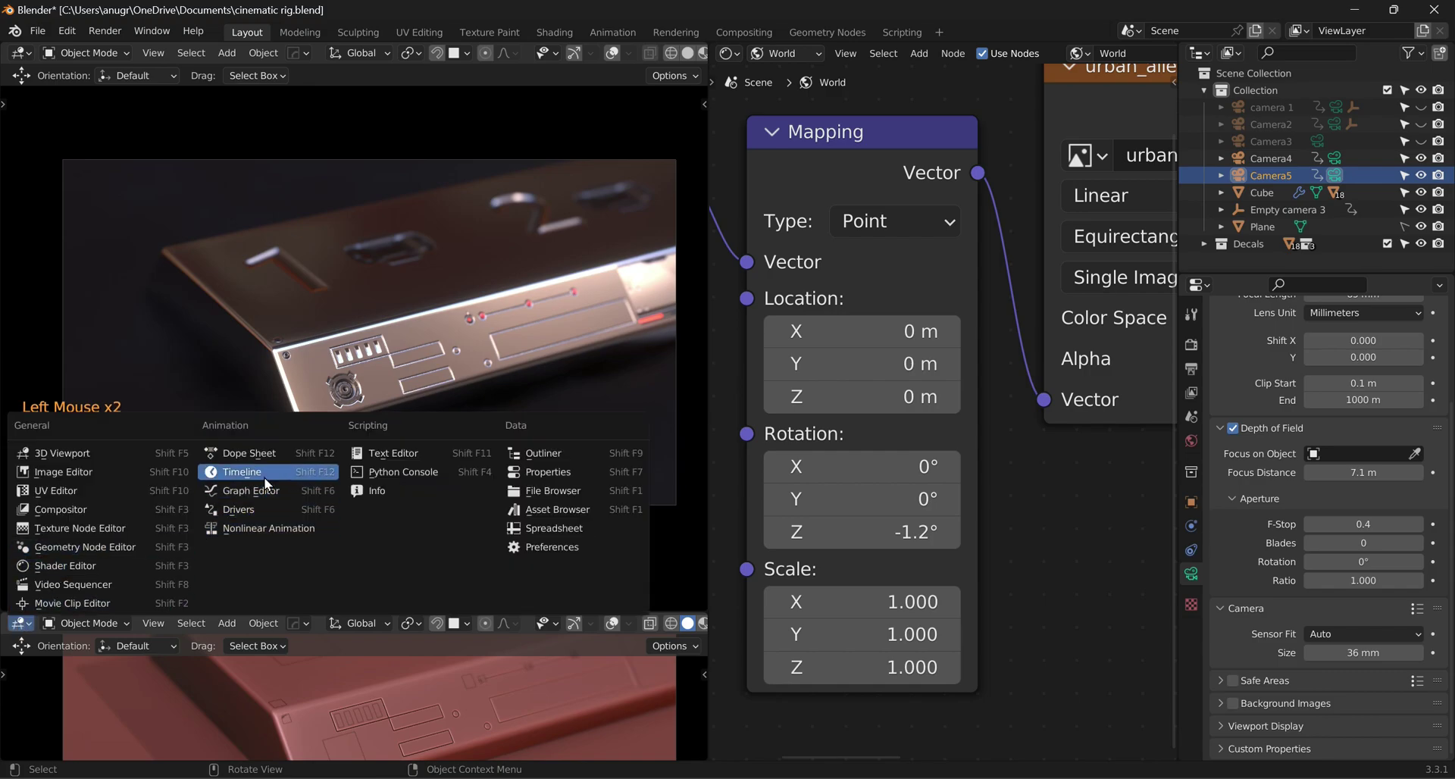
{"action": "scroll", "scroll_direction": "down", "scroll_amount": 3}
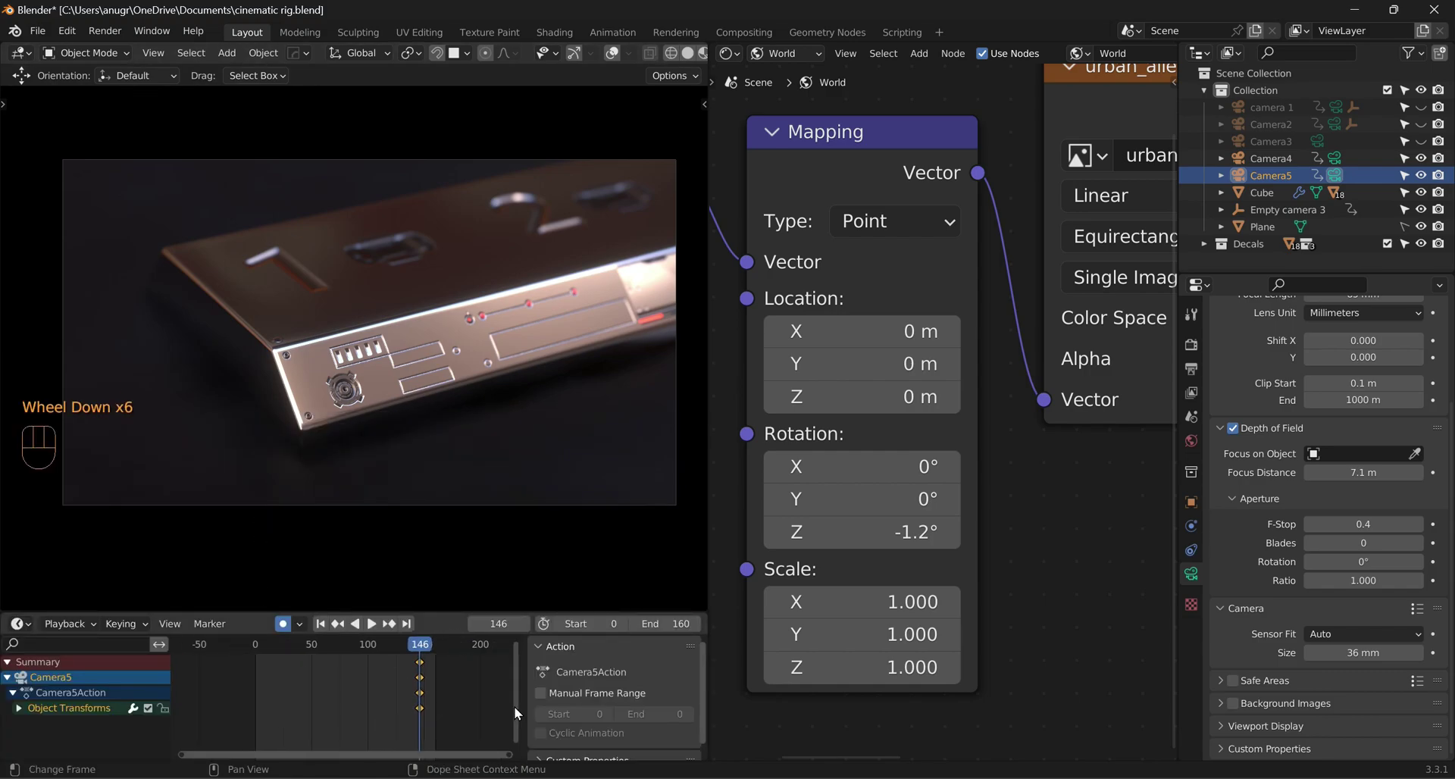
{"action": "left_click", "coordinate": [521, 711]}
{"action": "left_click", "coordinate": [492, 711]}
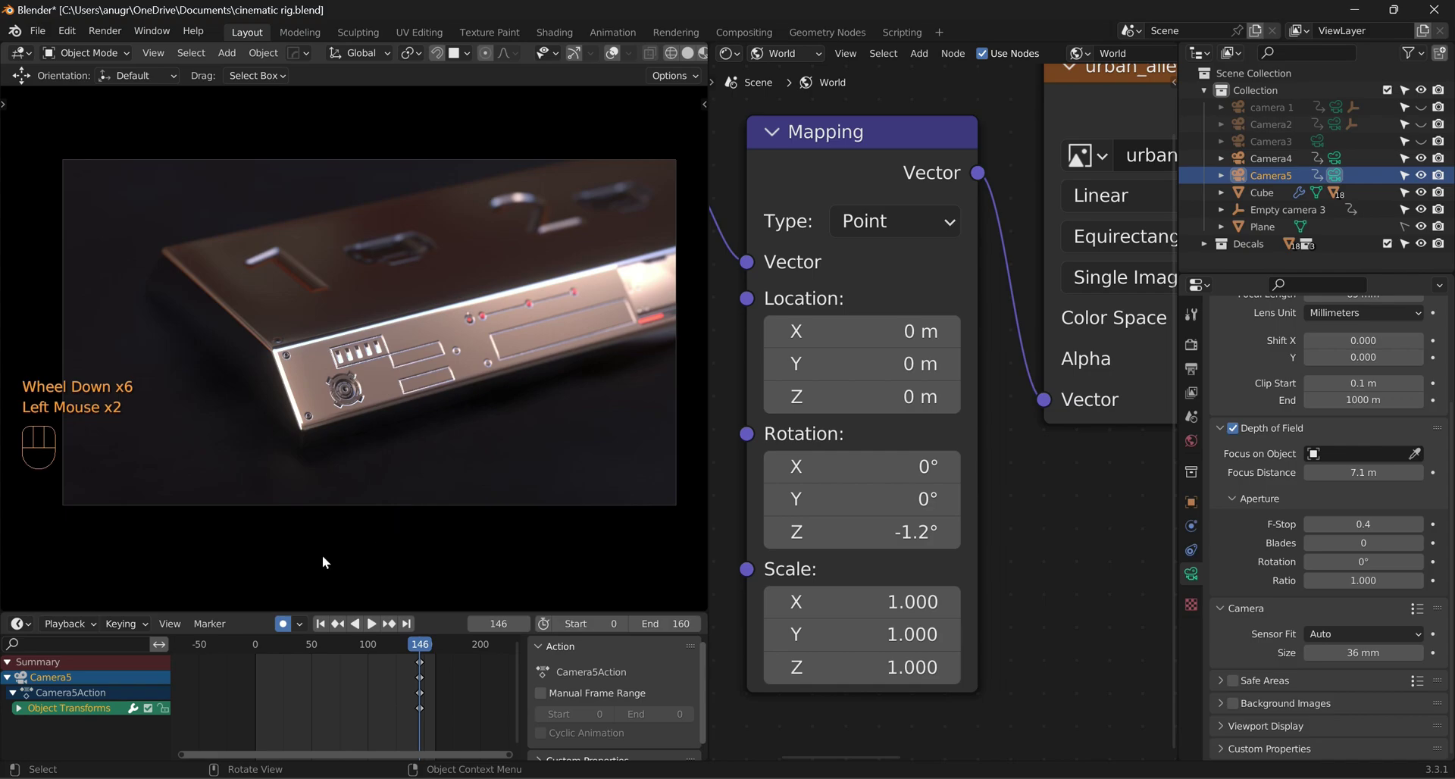
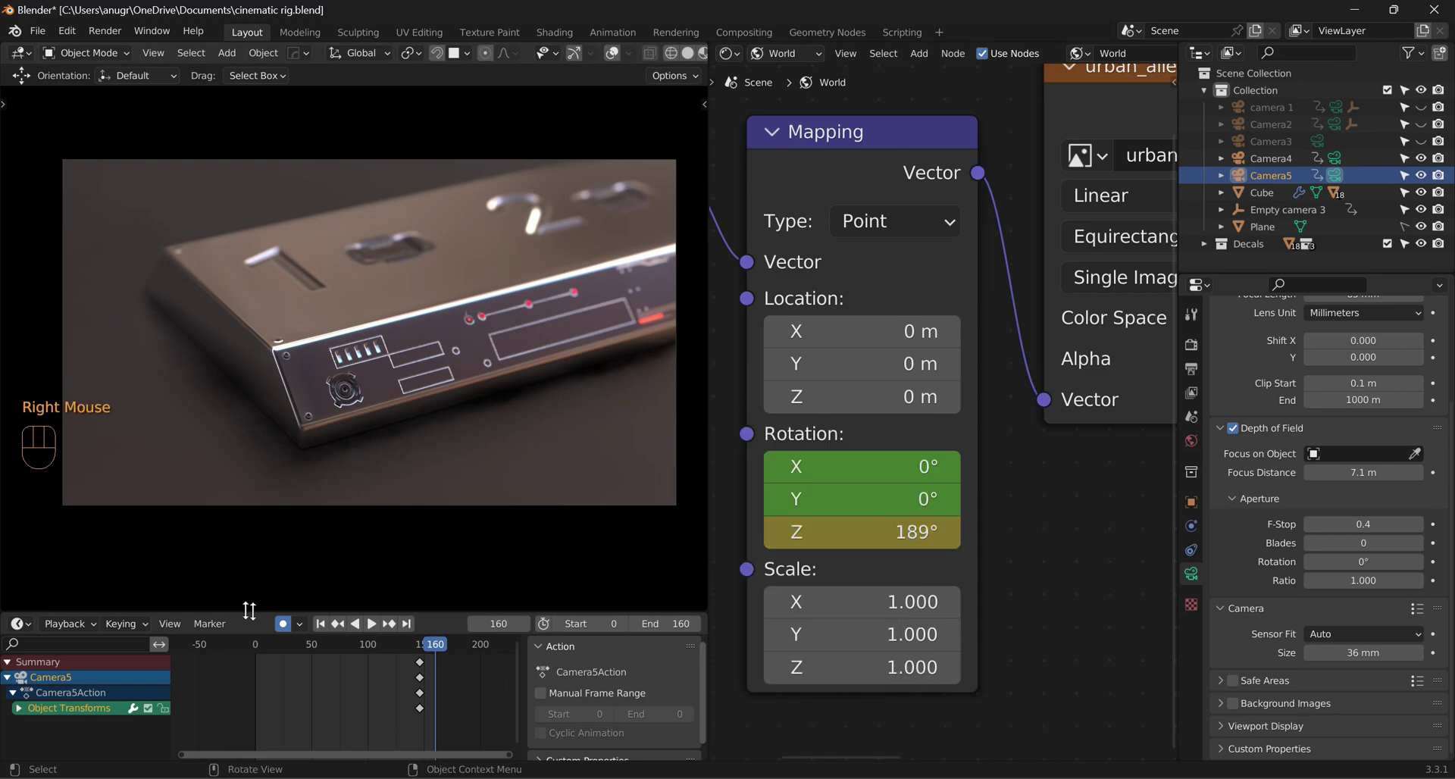
{"action": "left_click", "coordinate": [318, 632]}
{"action": "key", "text": "space"}
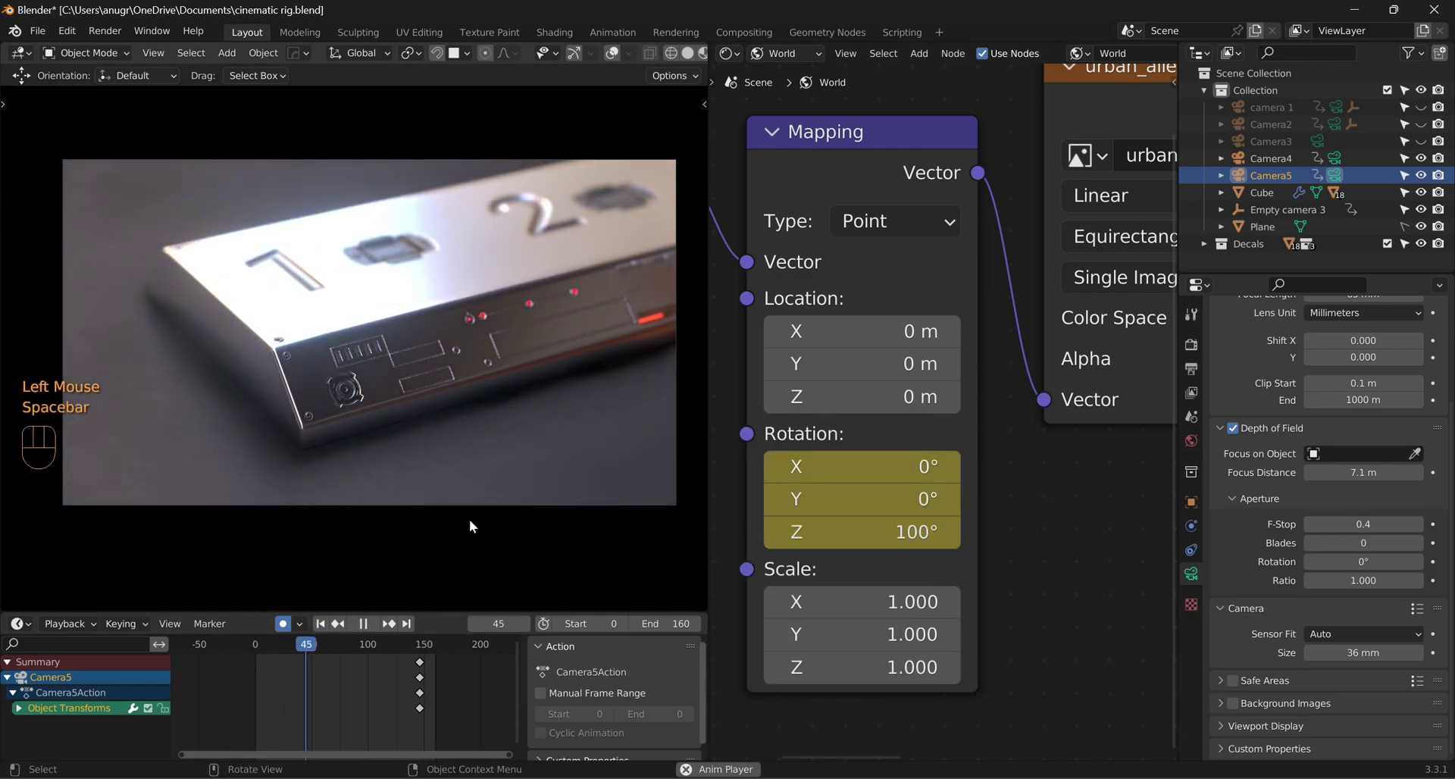